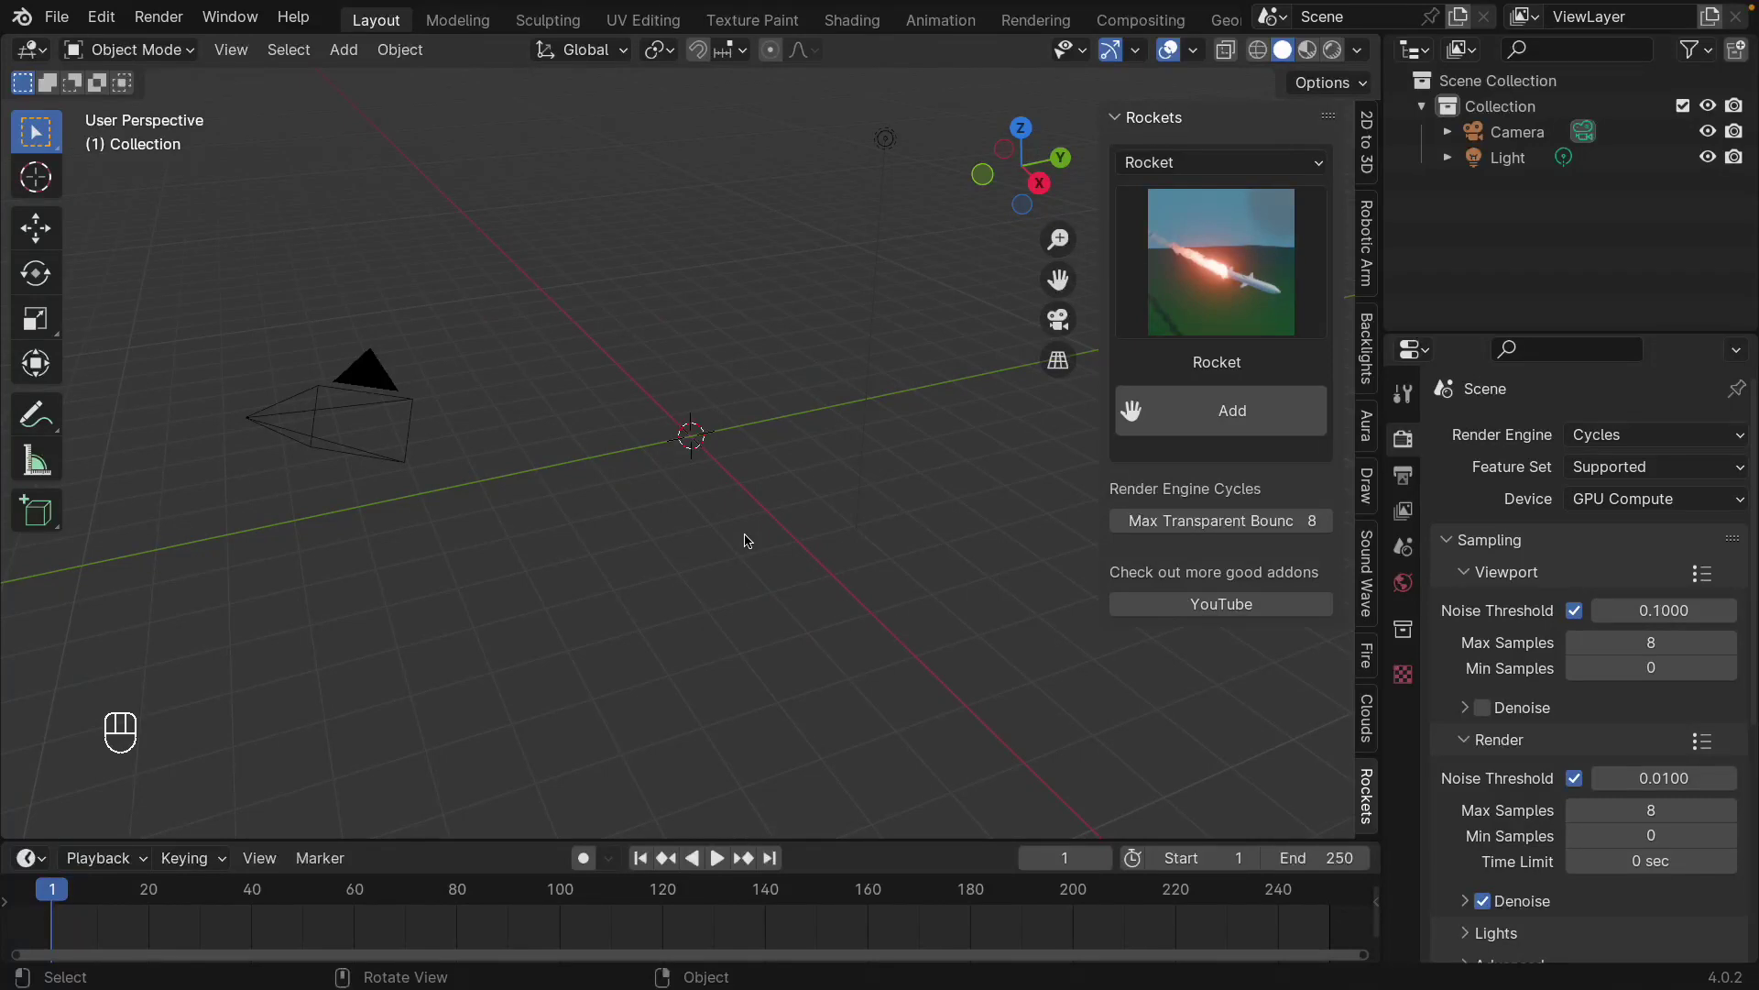
# - Add a rocket from the Rockets panel and hide its rocket and Smoke objects in the Outliner
pyautogui.click(1246, 422)
pyautogui.moveTo(681, 479); pyautogui.dragTo(714, 451)
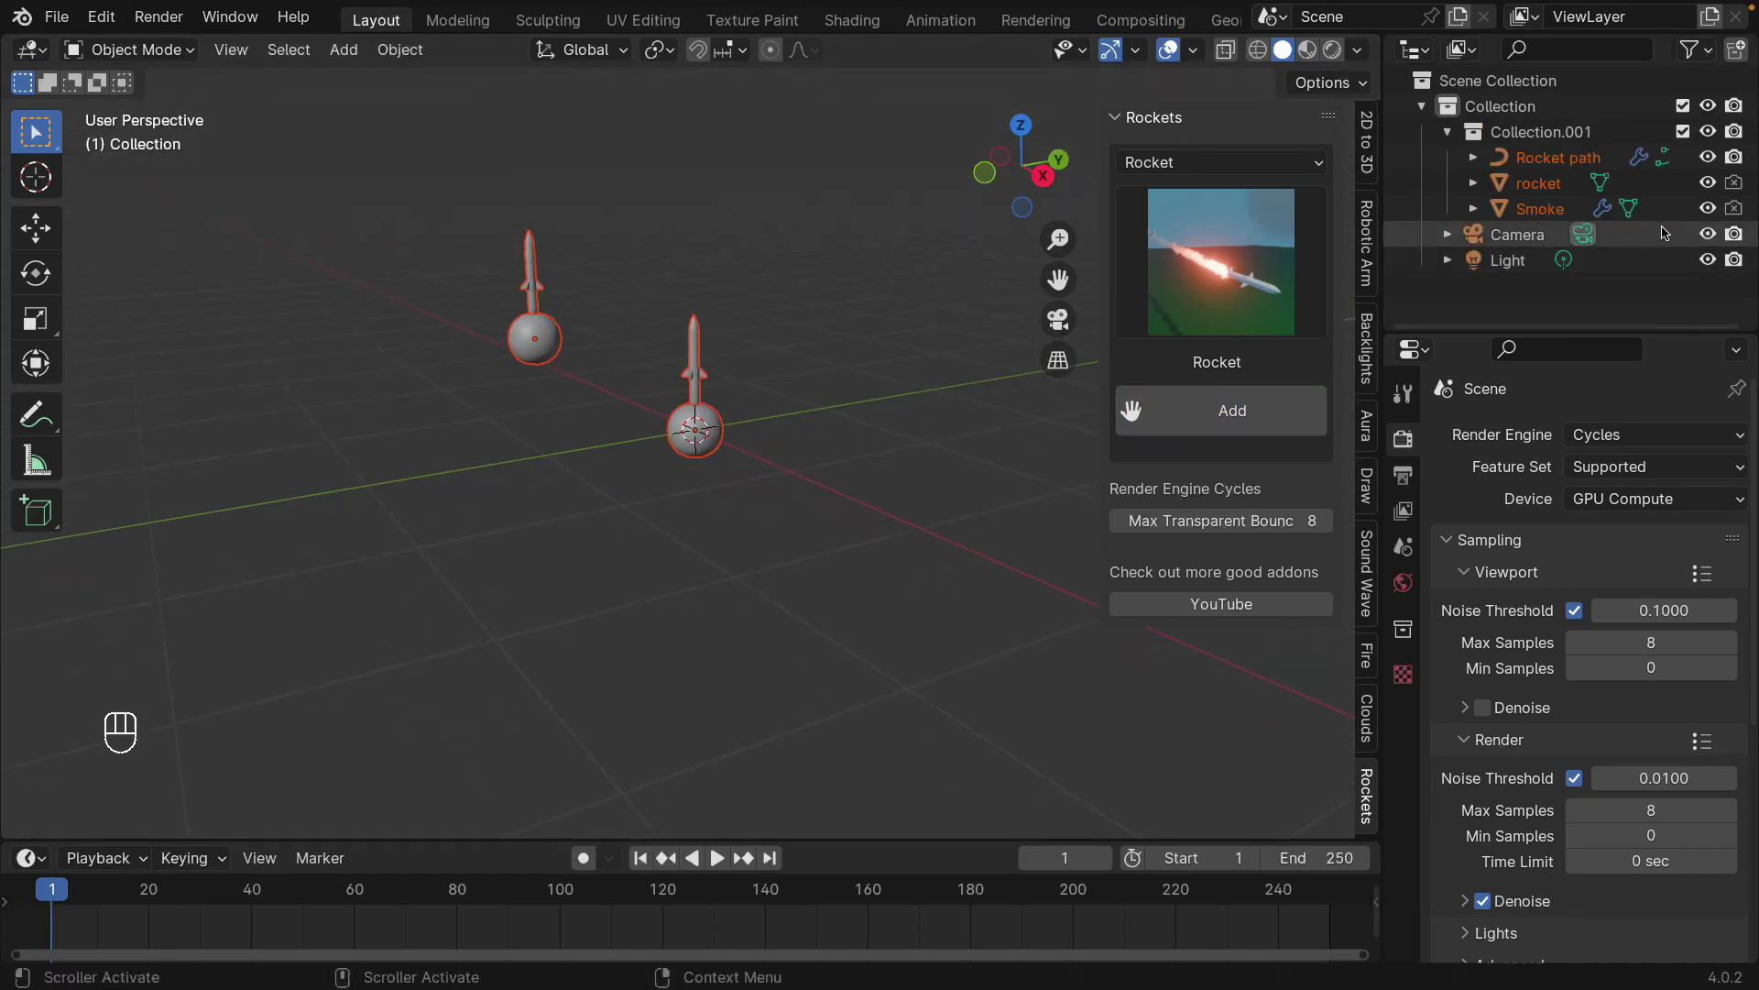
pyautogui.click(1713, 210)
pyautogui.click(1711, 185)
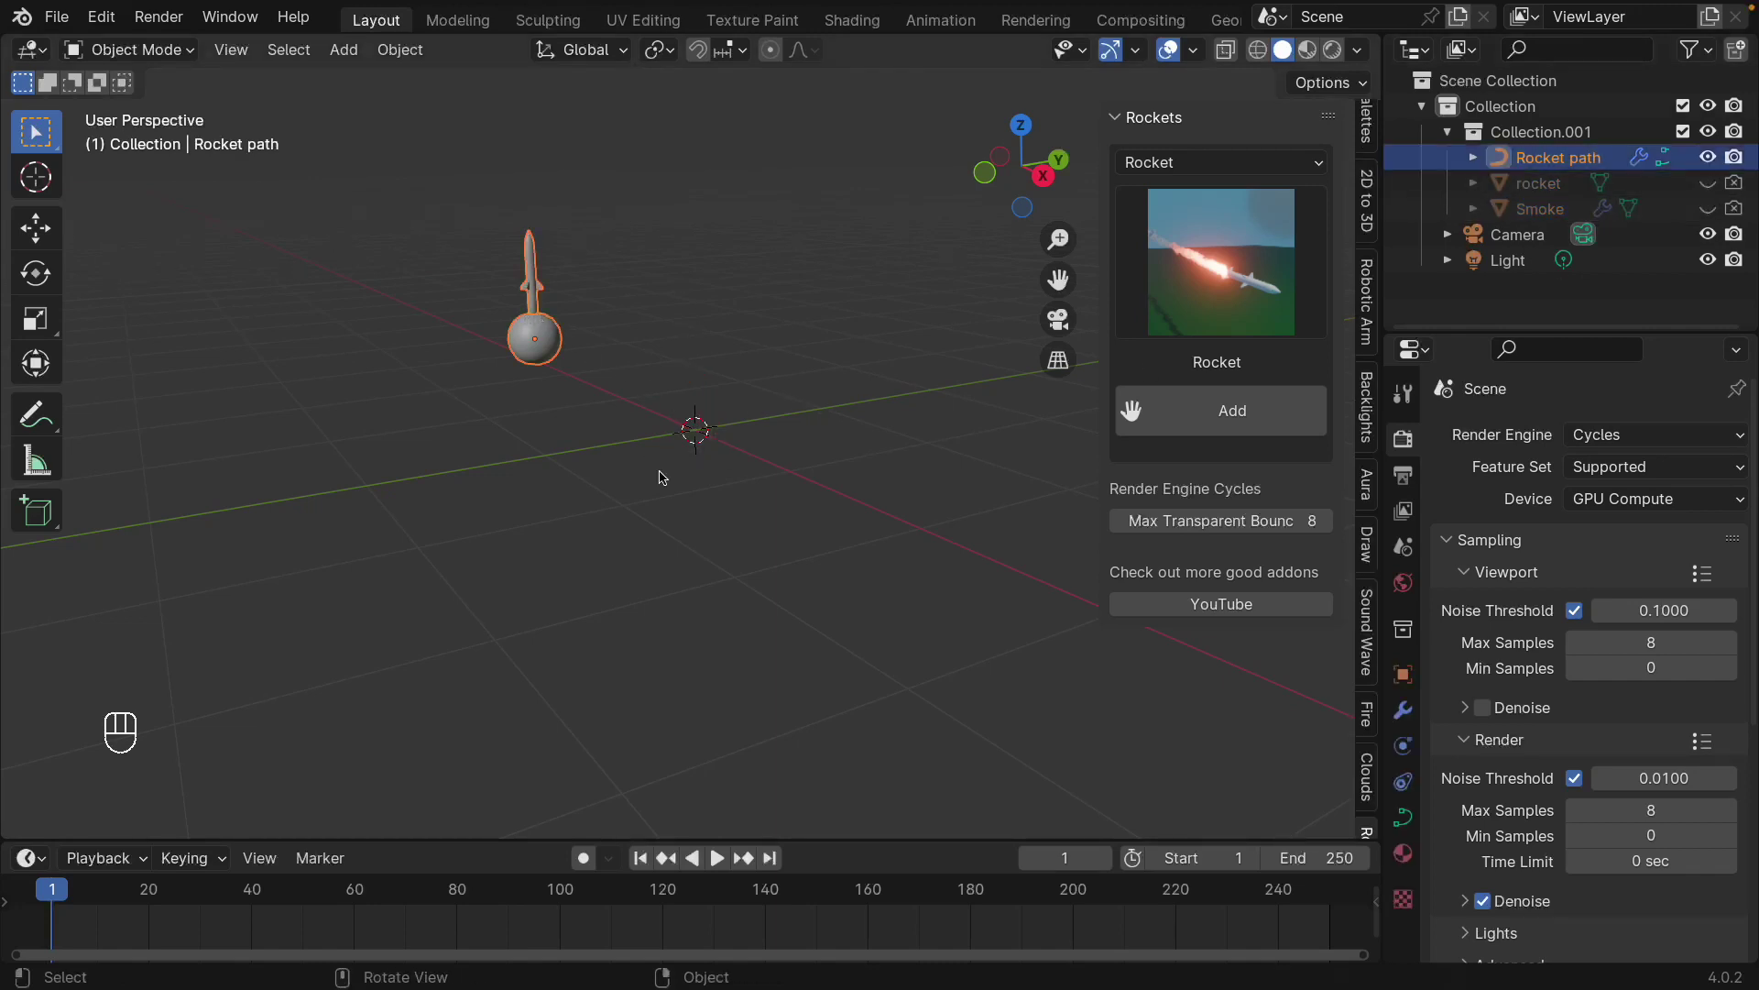
# - From side view, sketch the path curve as a long arc rising from the sphere and falling beyond it
pyautogui.press('KP_3')
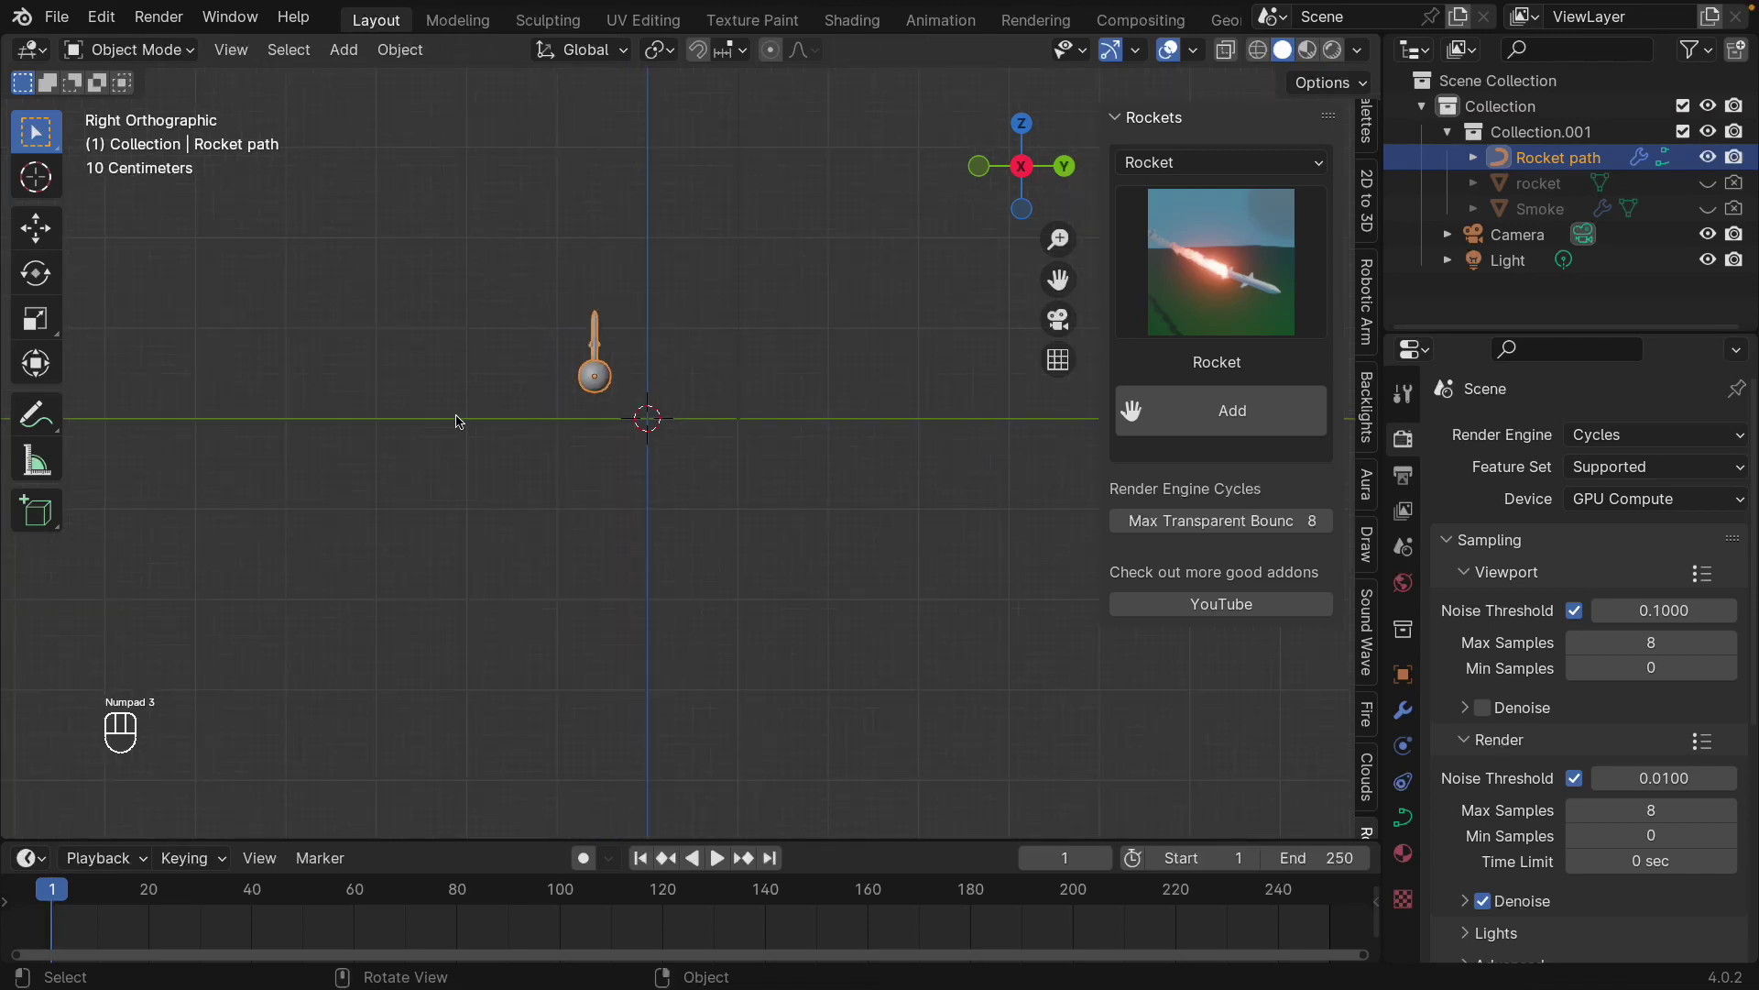
pyautogui.press('Tab')
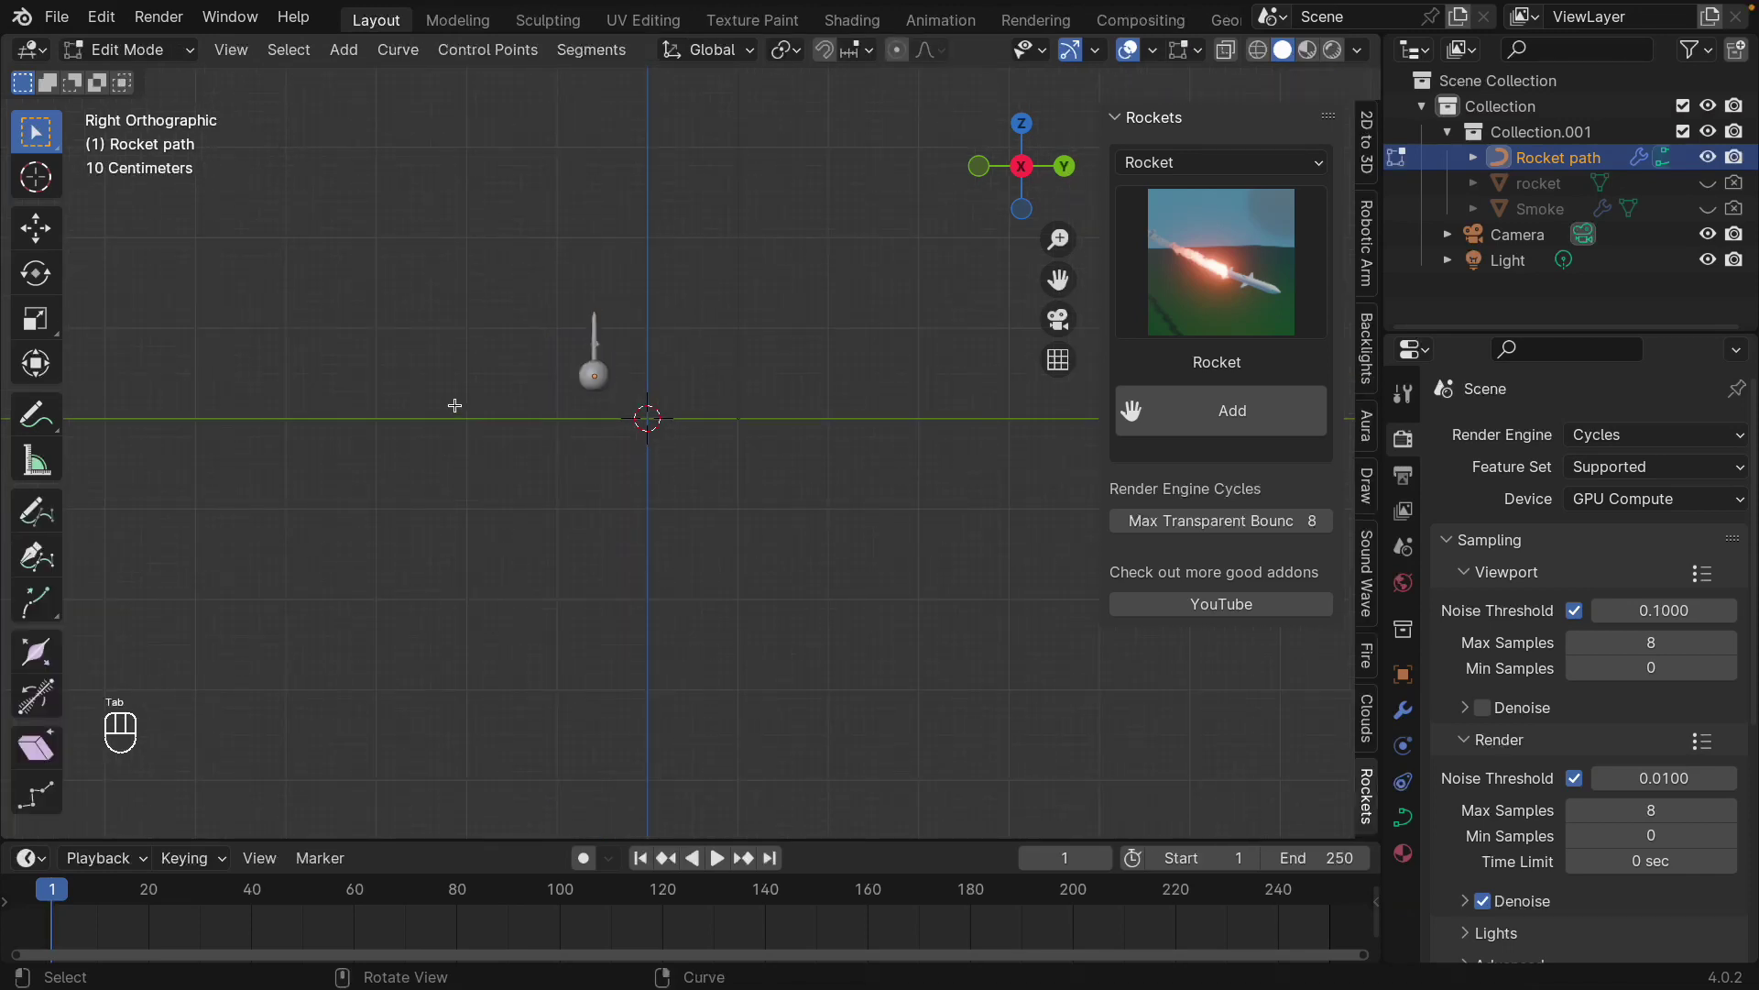
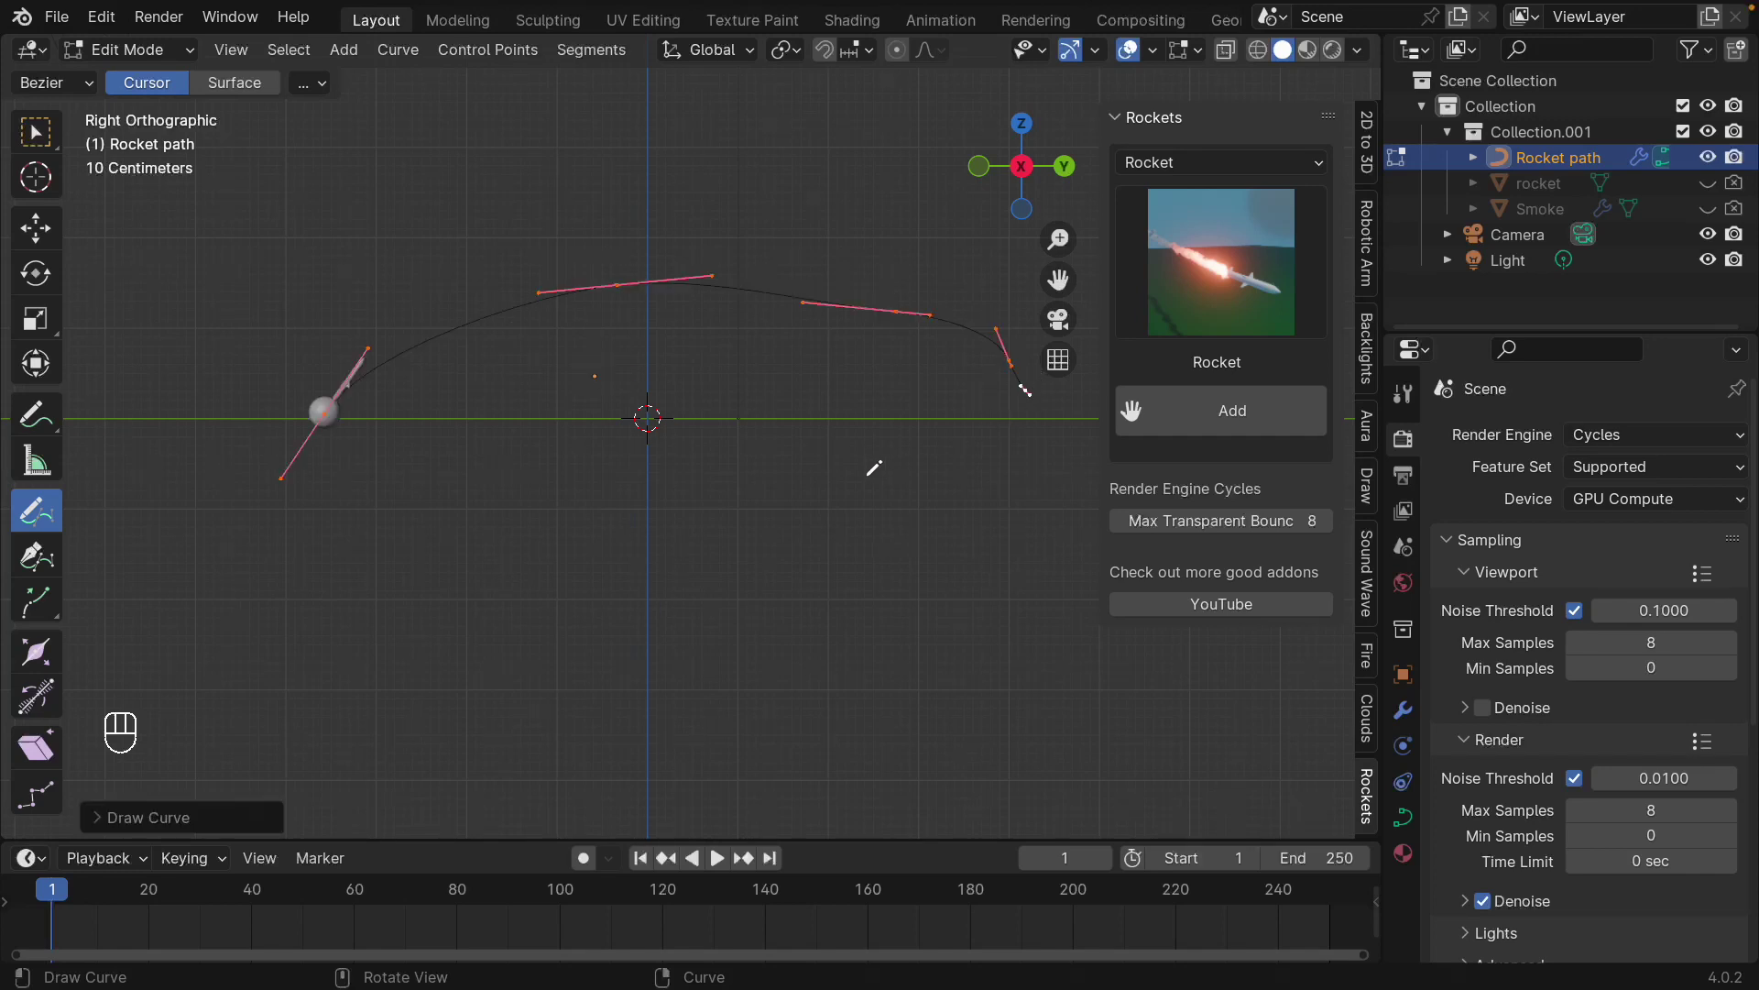
pyautogui.press('Tab')
pyautogui.moveTo(742, 487); pyautogui.dragTo(747, 472)
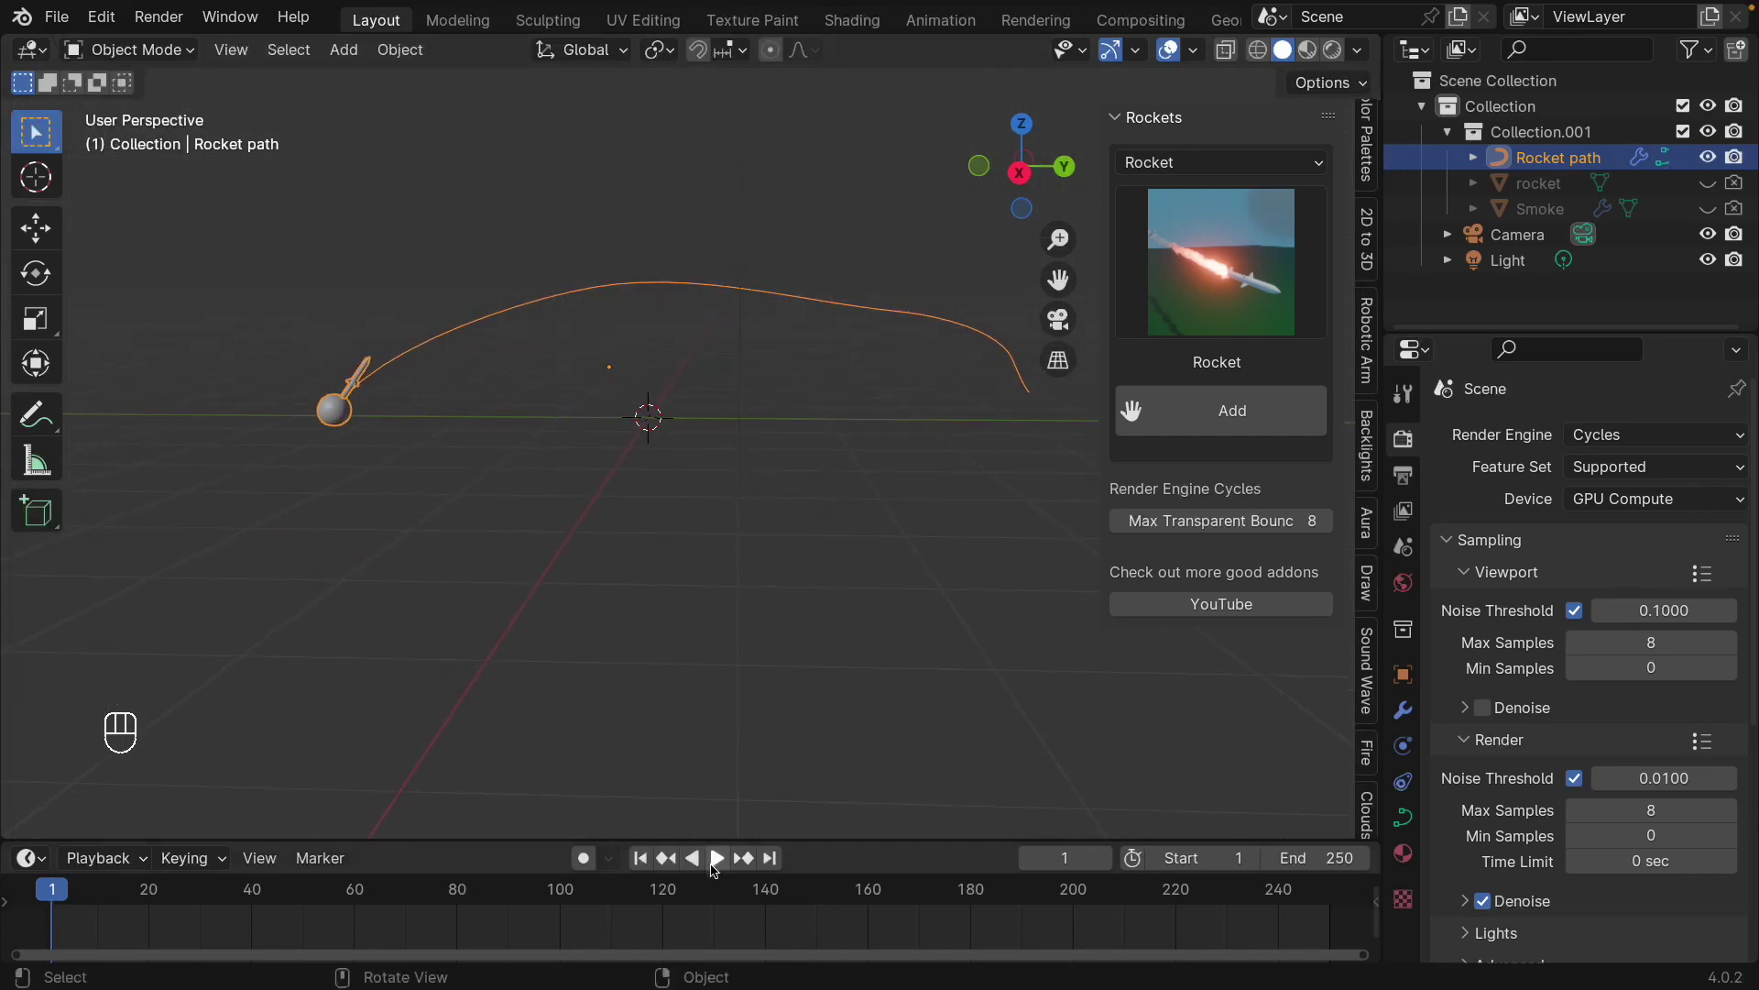
# - Show the viewport in Rendered shading using EEVEE with Bloom so the exhaust glows
pyautogui.moveTo(733, 222); pyautogui.dragTo(1278, 85)
pyautogui.press('space')
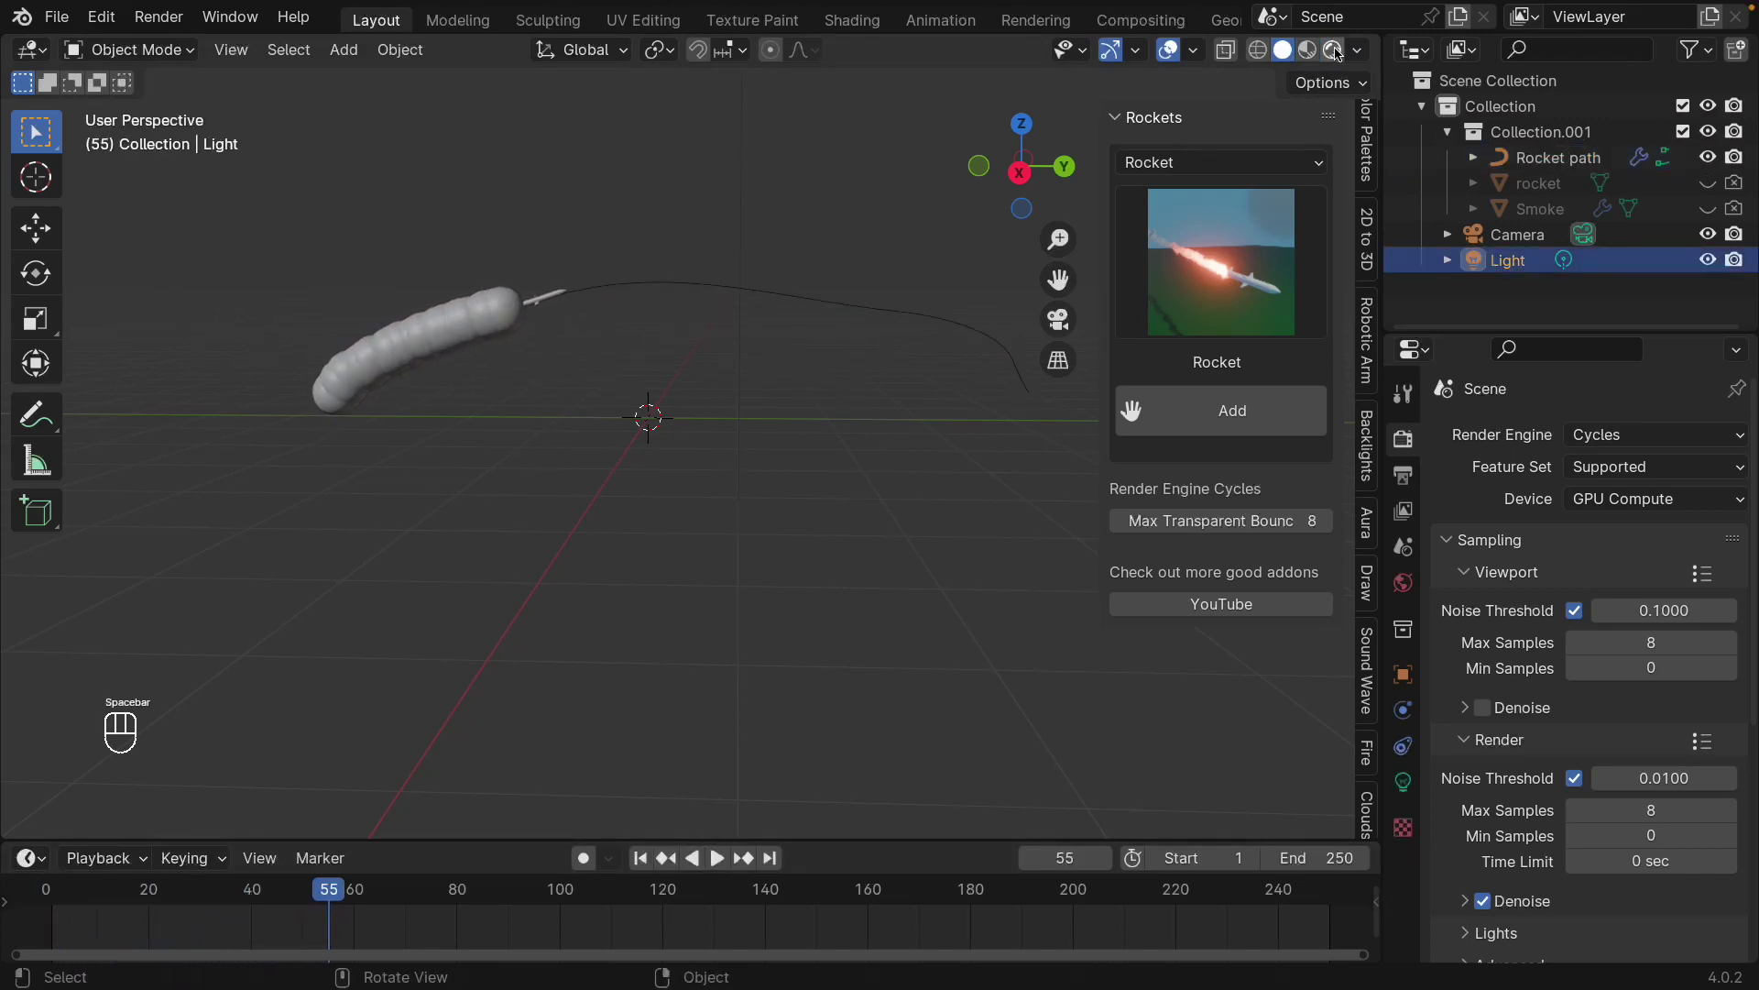
pyautogui.moveTo(1628, 429); pyautogui.dragTo(1613, 464)
pyautogui.click(1473, 646)
pyautogui.click(1340, 54)
pyautogui.moveTo(676, 492); pyautogui.dragTo(711, 477)
pyautogui.middleClick(712, 477)
# - Play and pause the rocket flying its smoky arc, then select the path for editing
pyautogui.press('space')
pyautogui.middleClick(733, 566)
pyautogui.moveTo(748, 547); pyautogui.dragTo(761, 582)
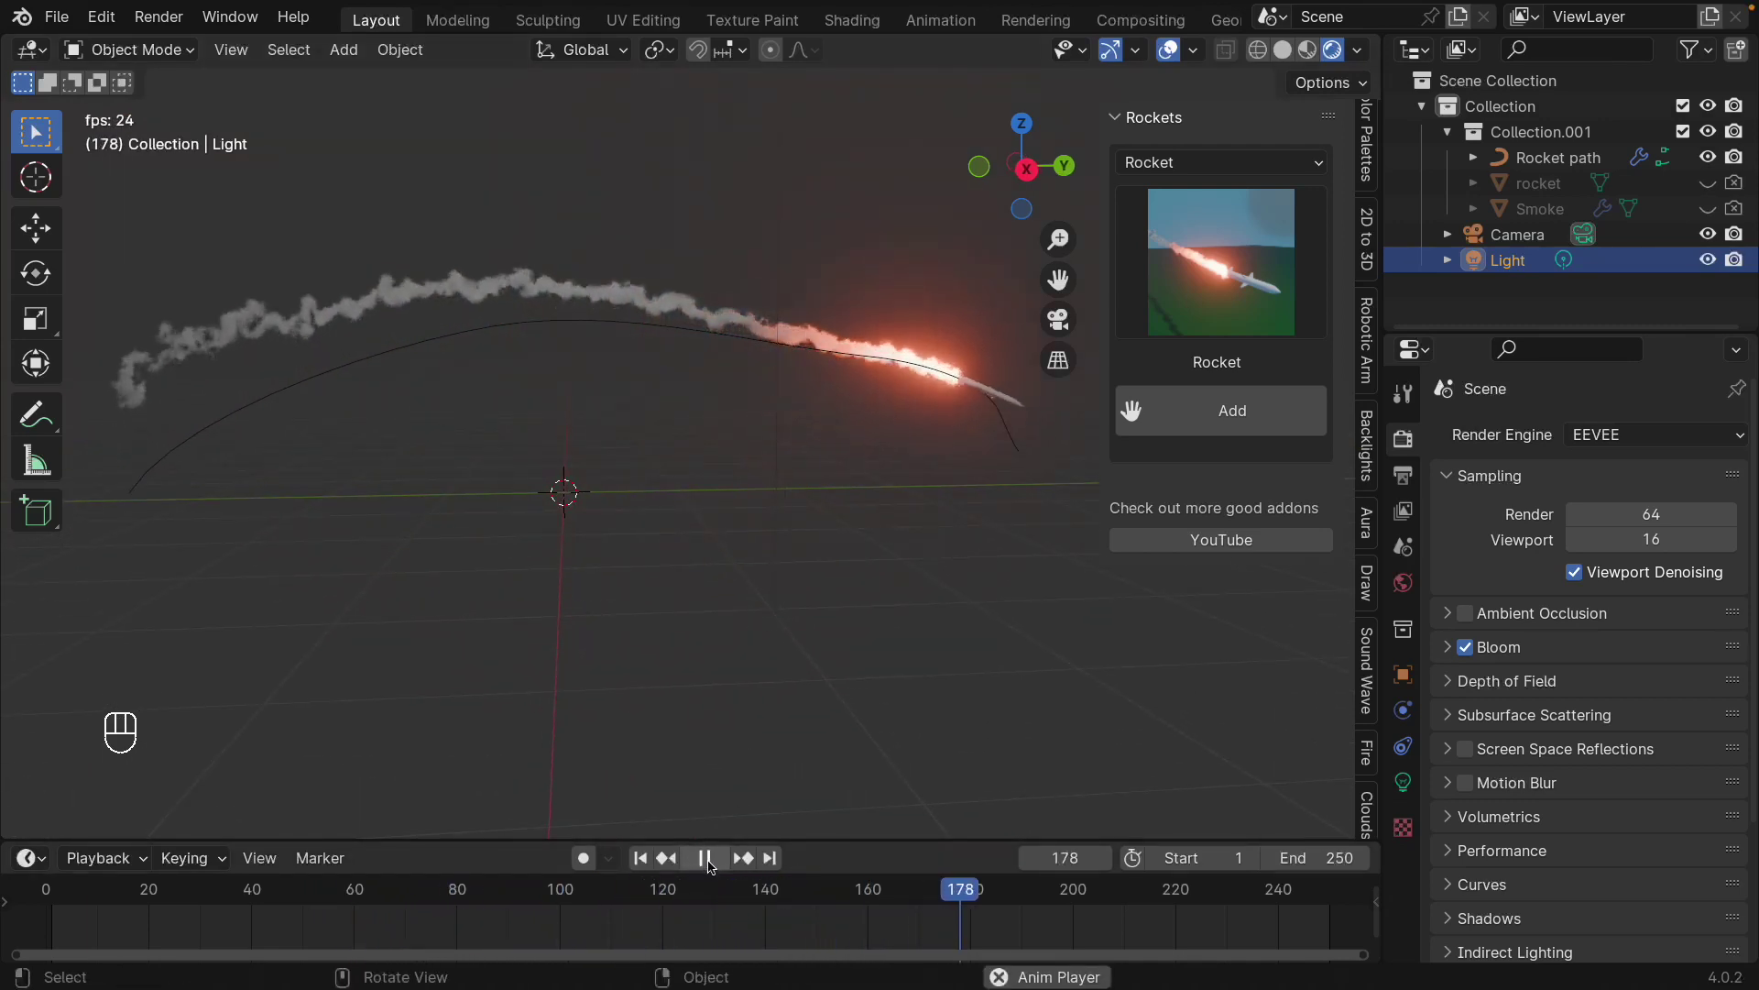
pyautogui.click(715, 868)
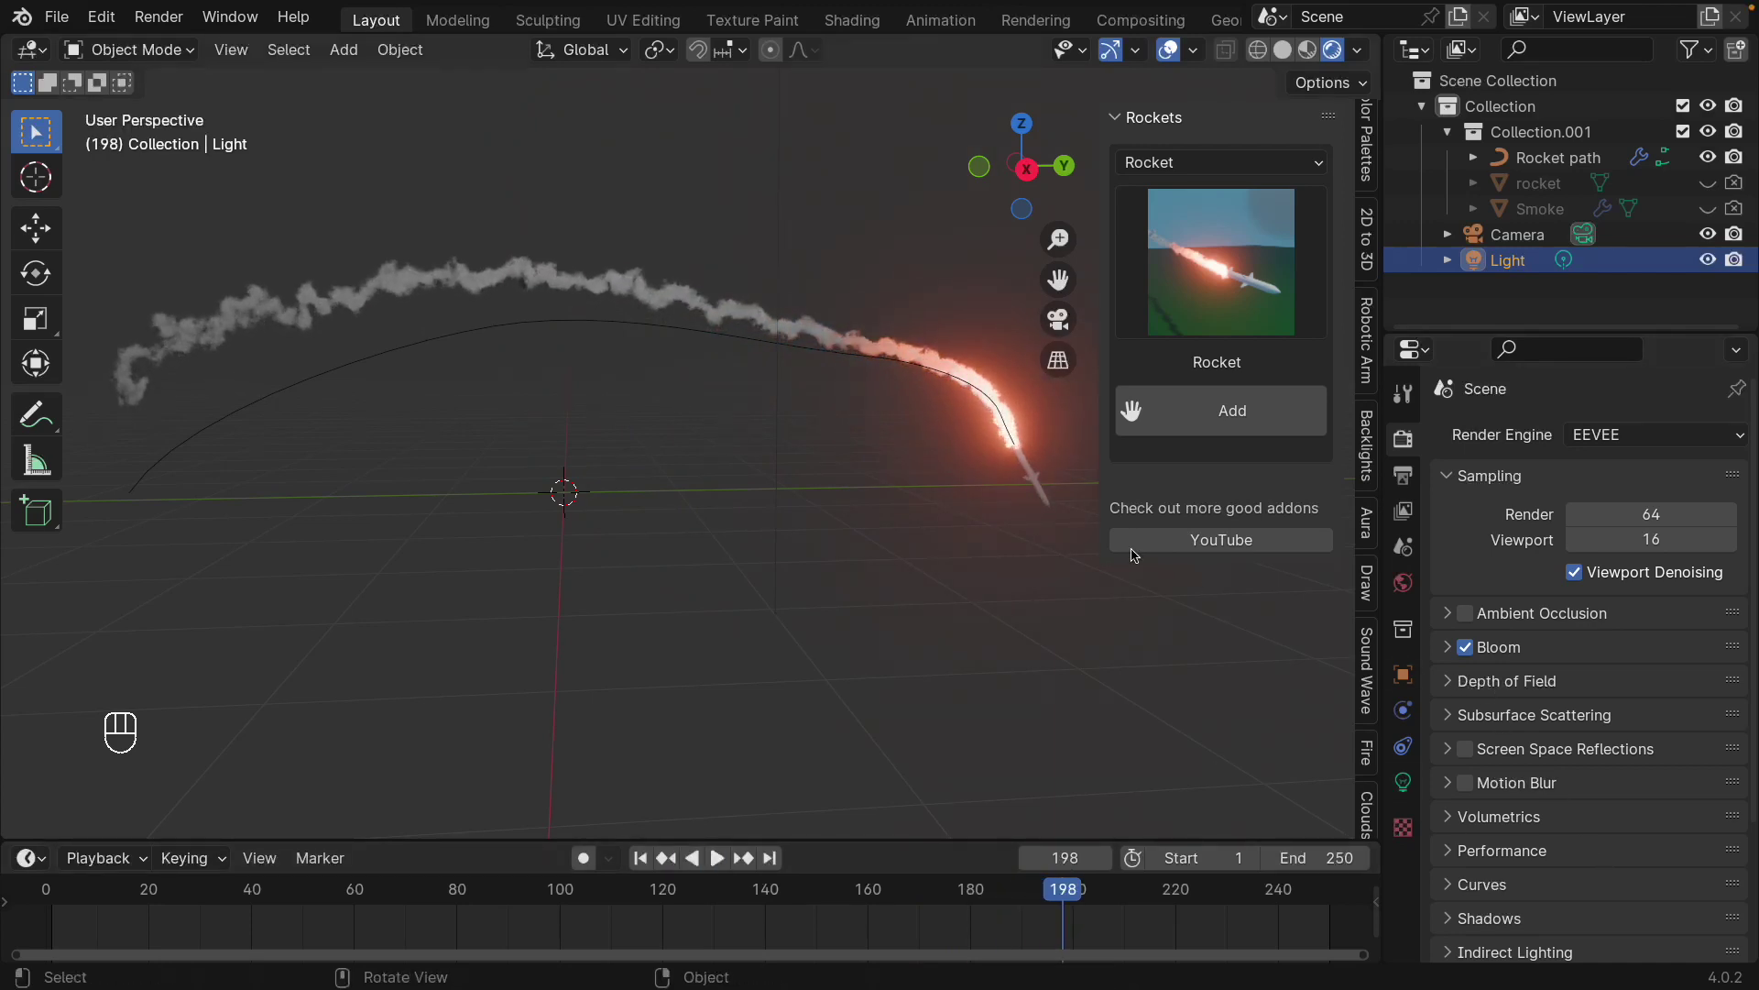
pyautogui.click(961, 380)
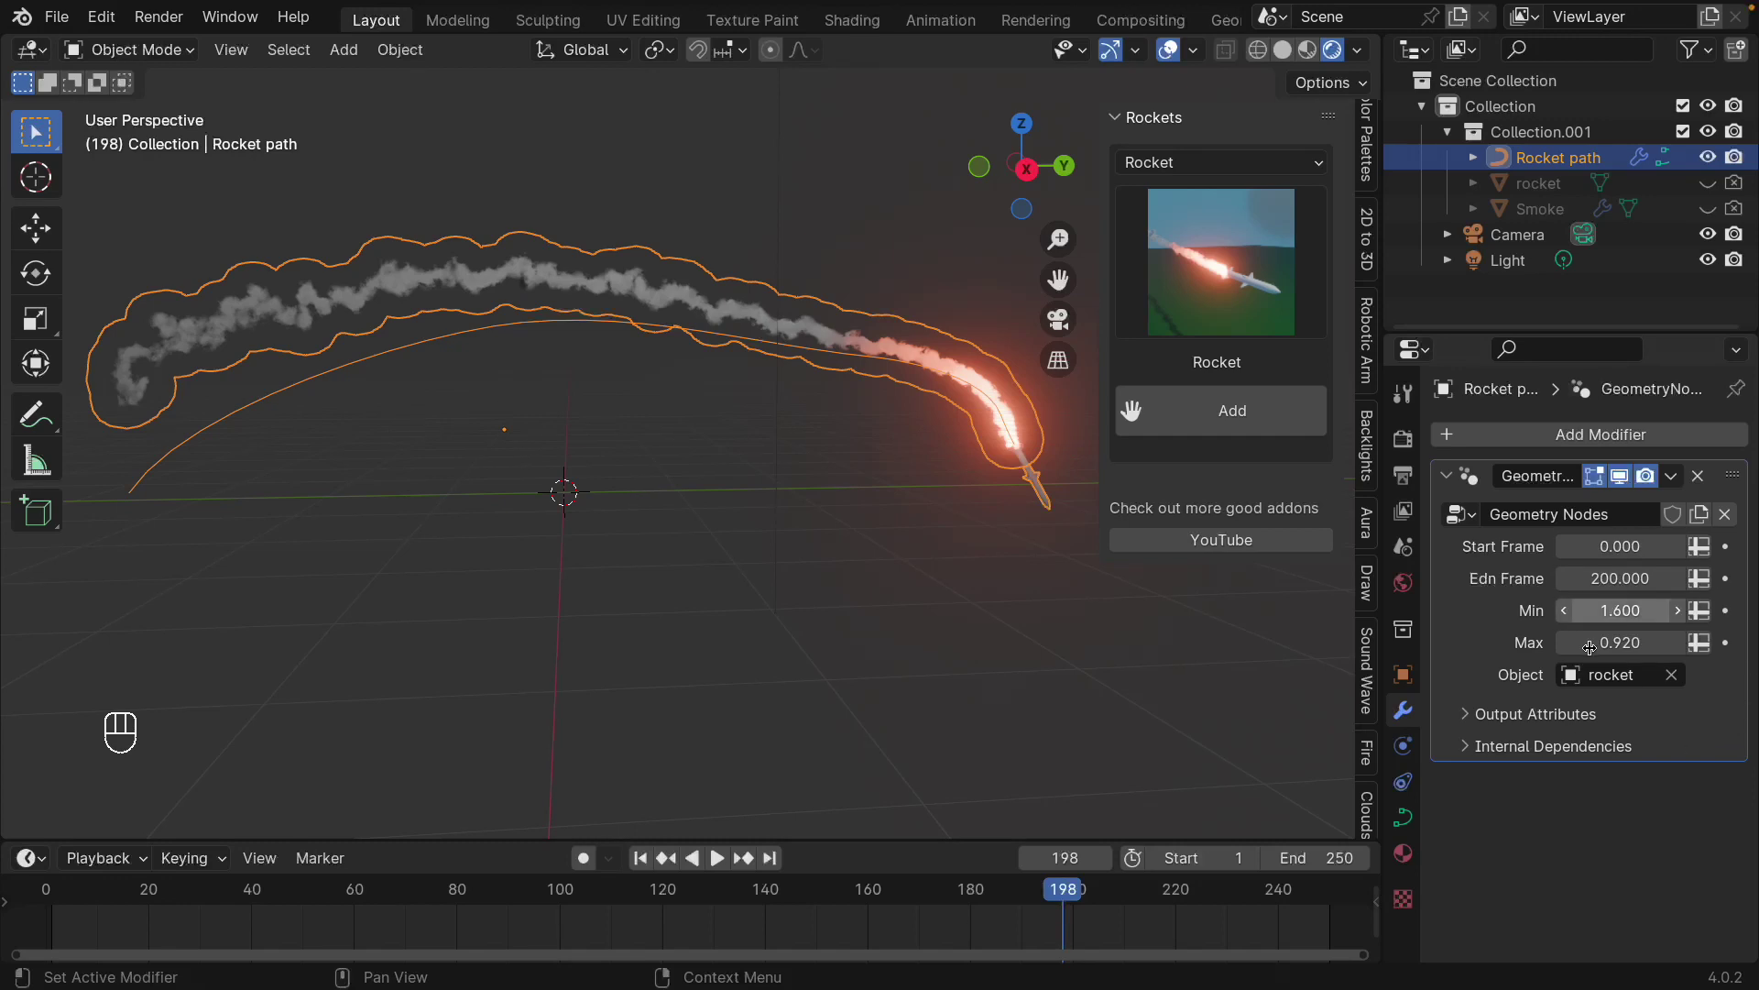
pyautogui.middleClick(913, 580)
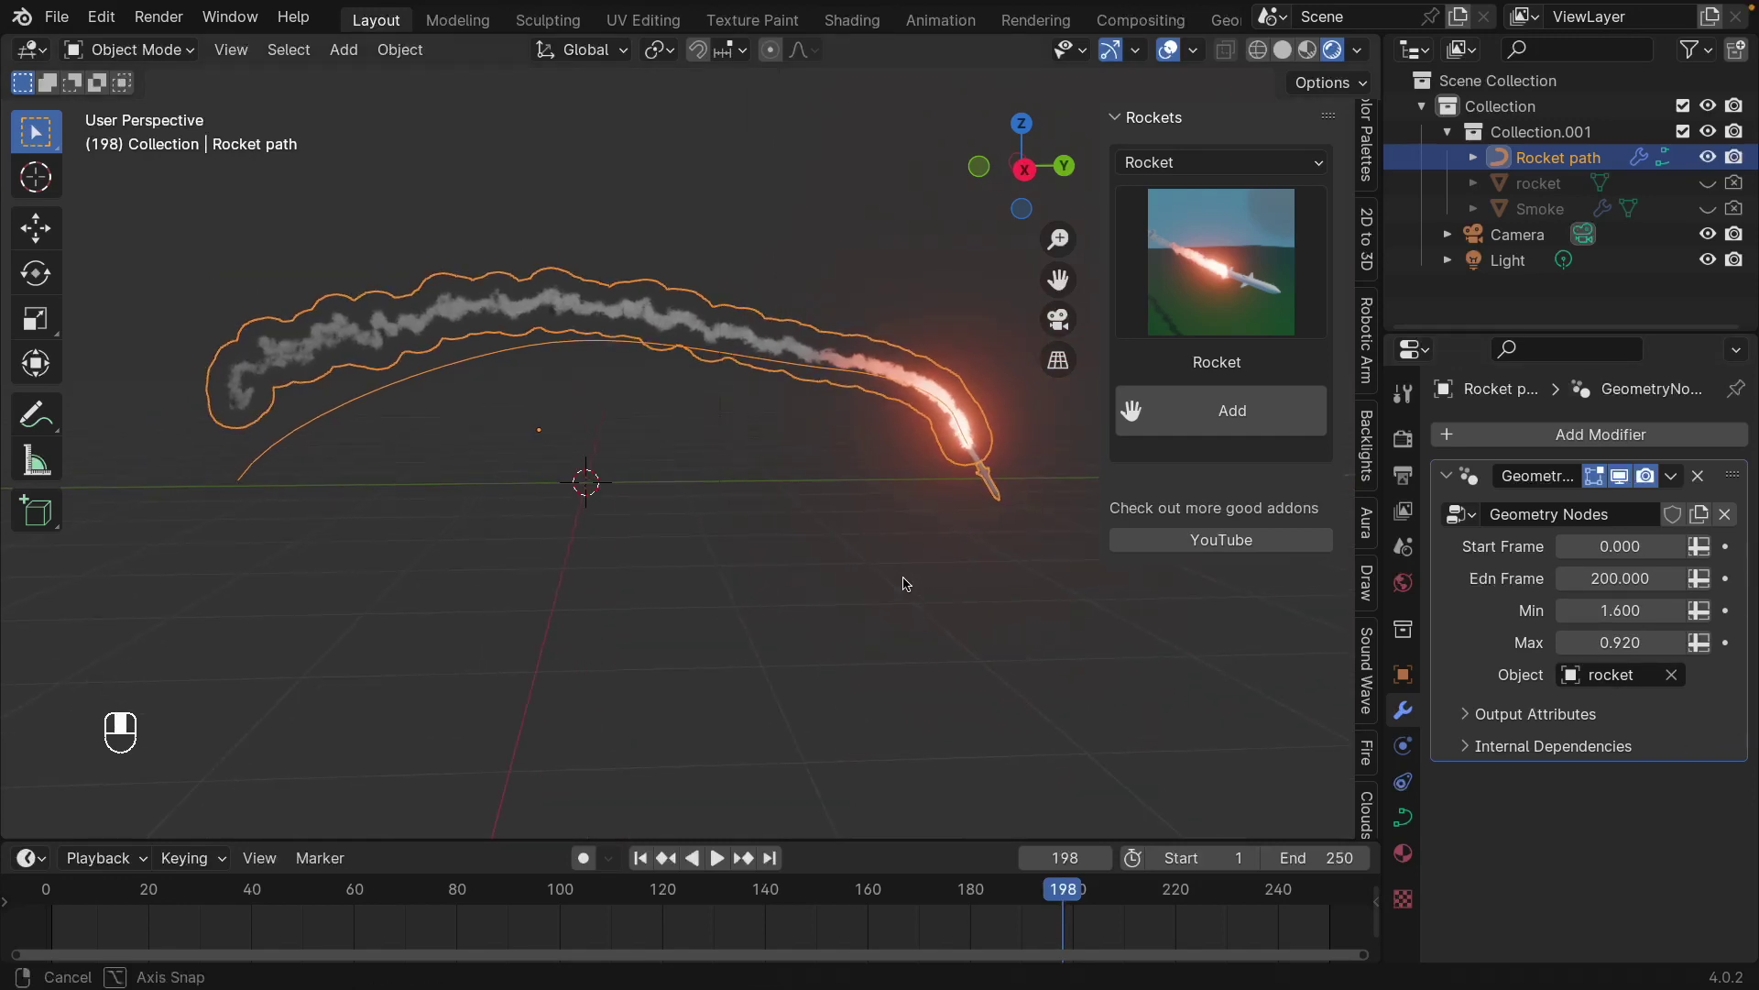
pyautogui.moveTo(664, 835); pyautogui.dragTo(962, 435)
# - Move the path's end point and rotate its handle downward, then replay the launch
pyautogui.press('Tab')
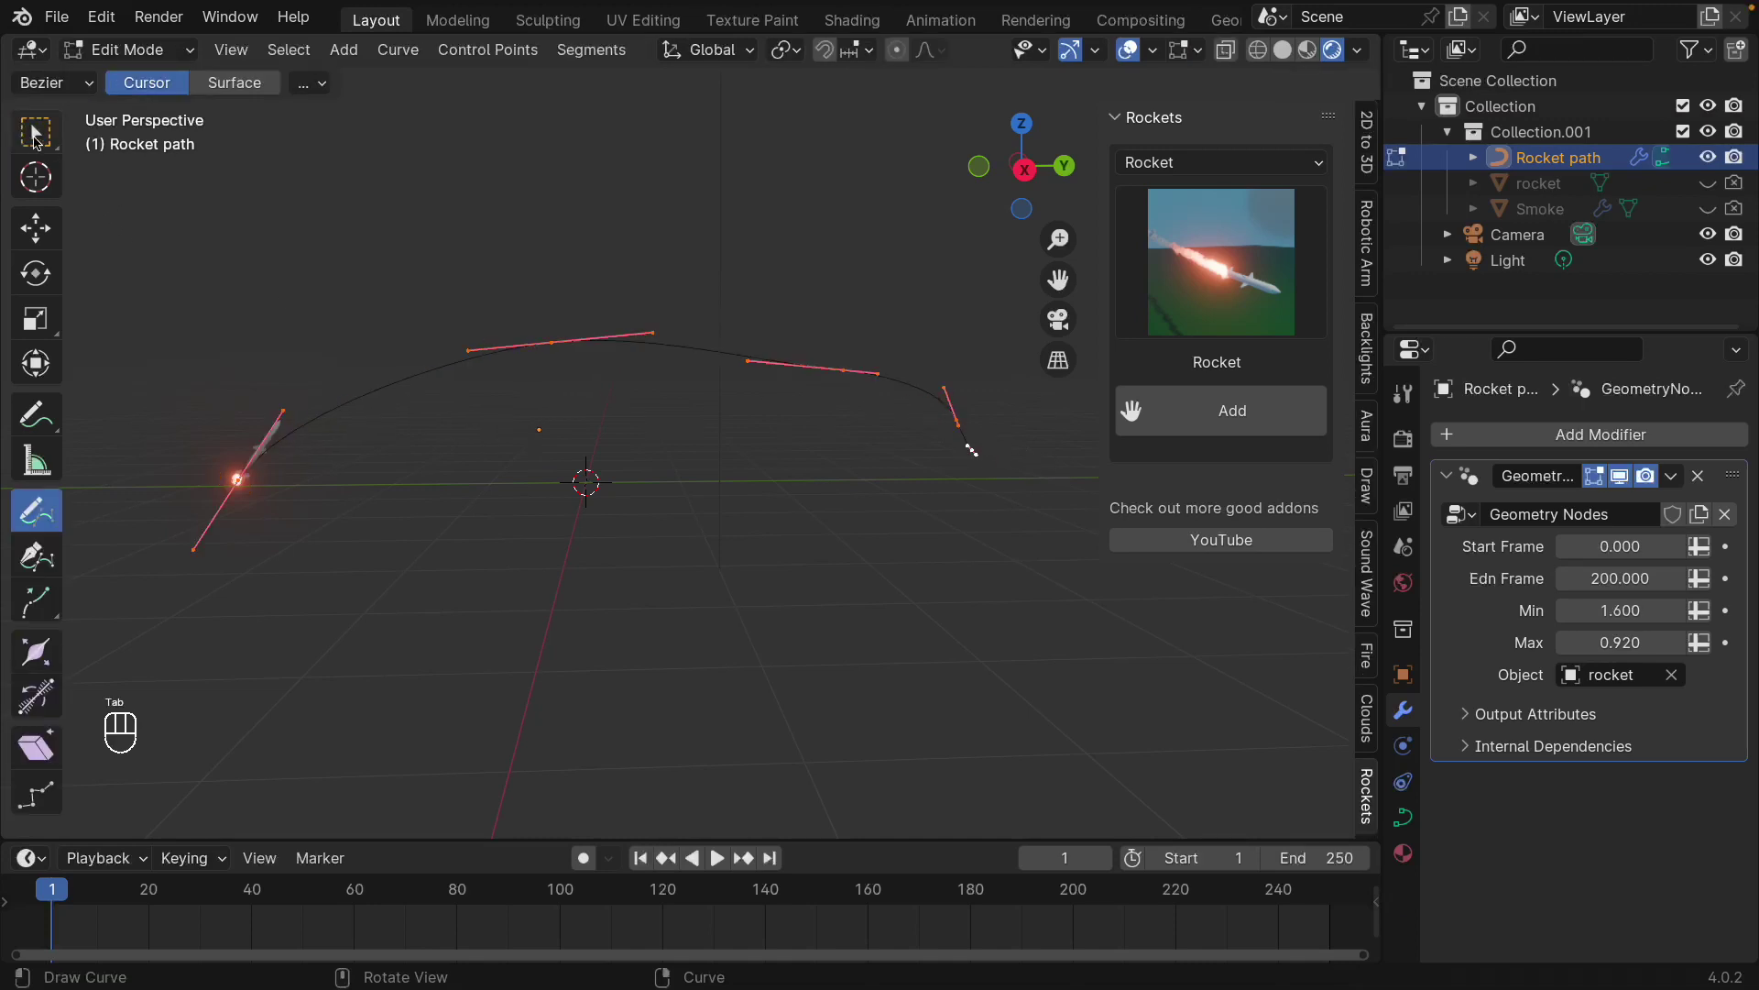
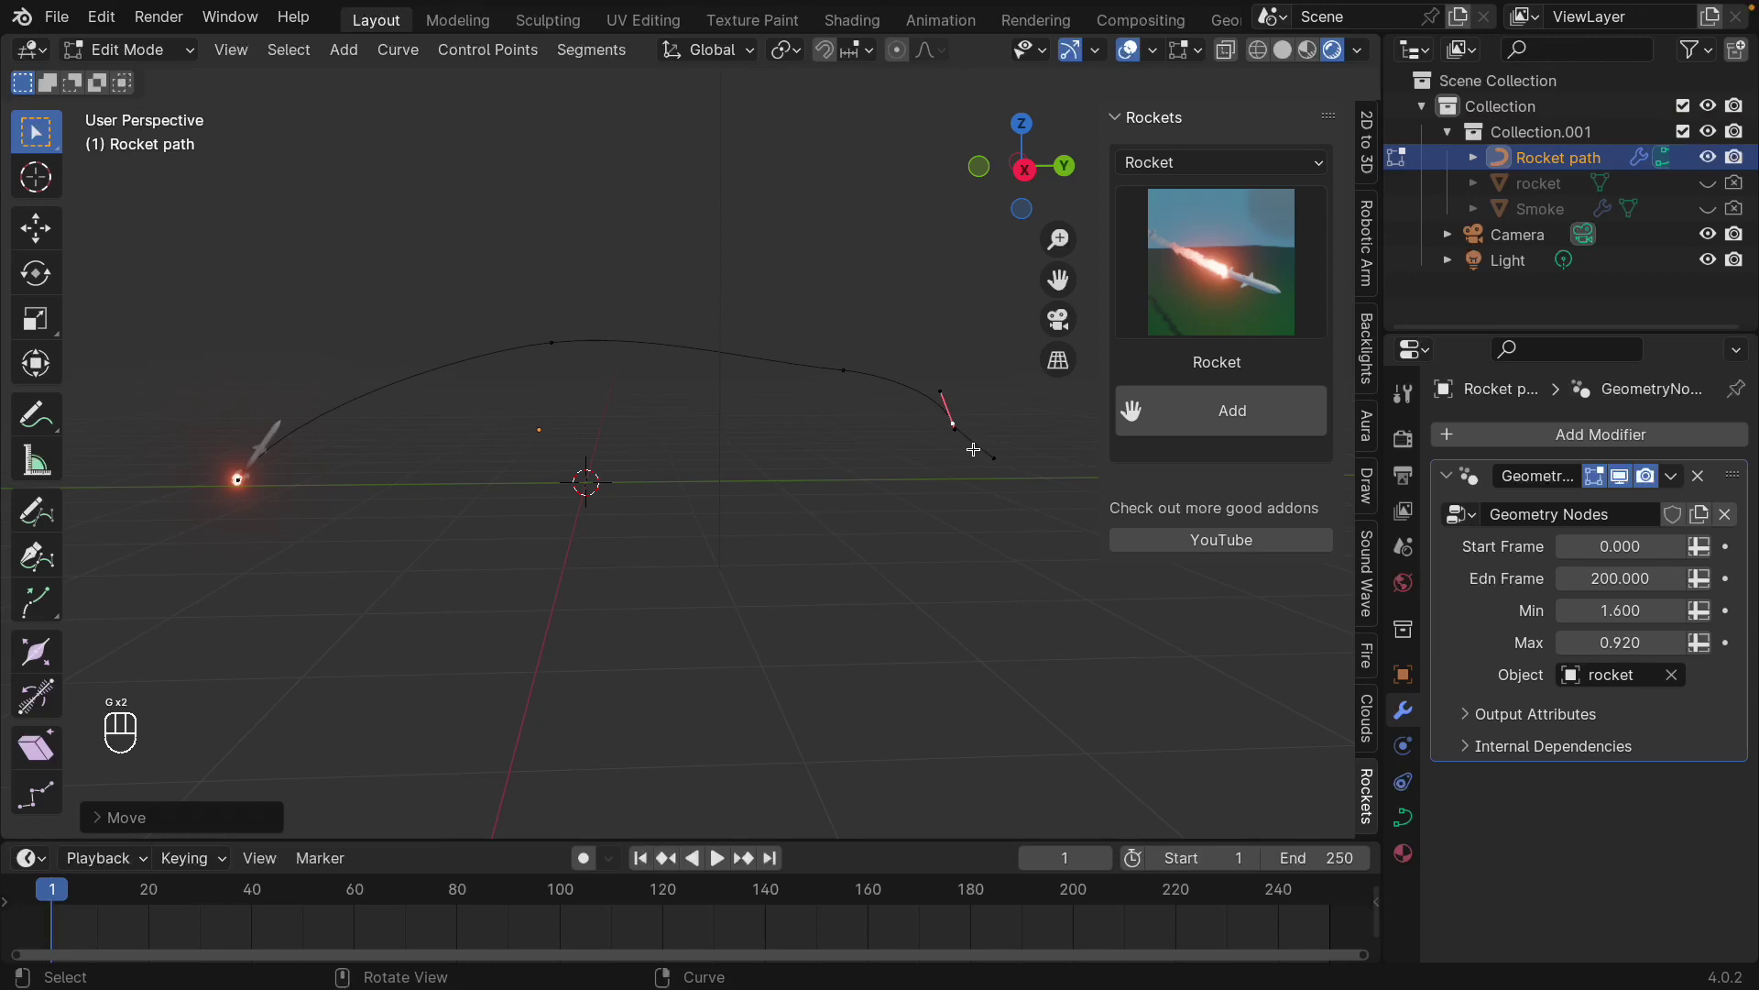
pyautogui.press('r')
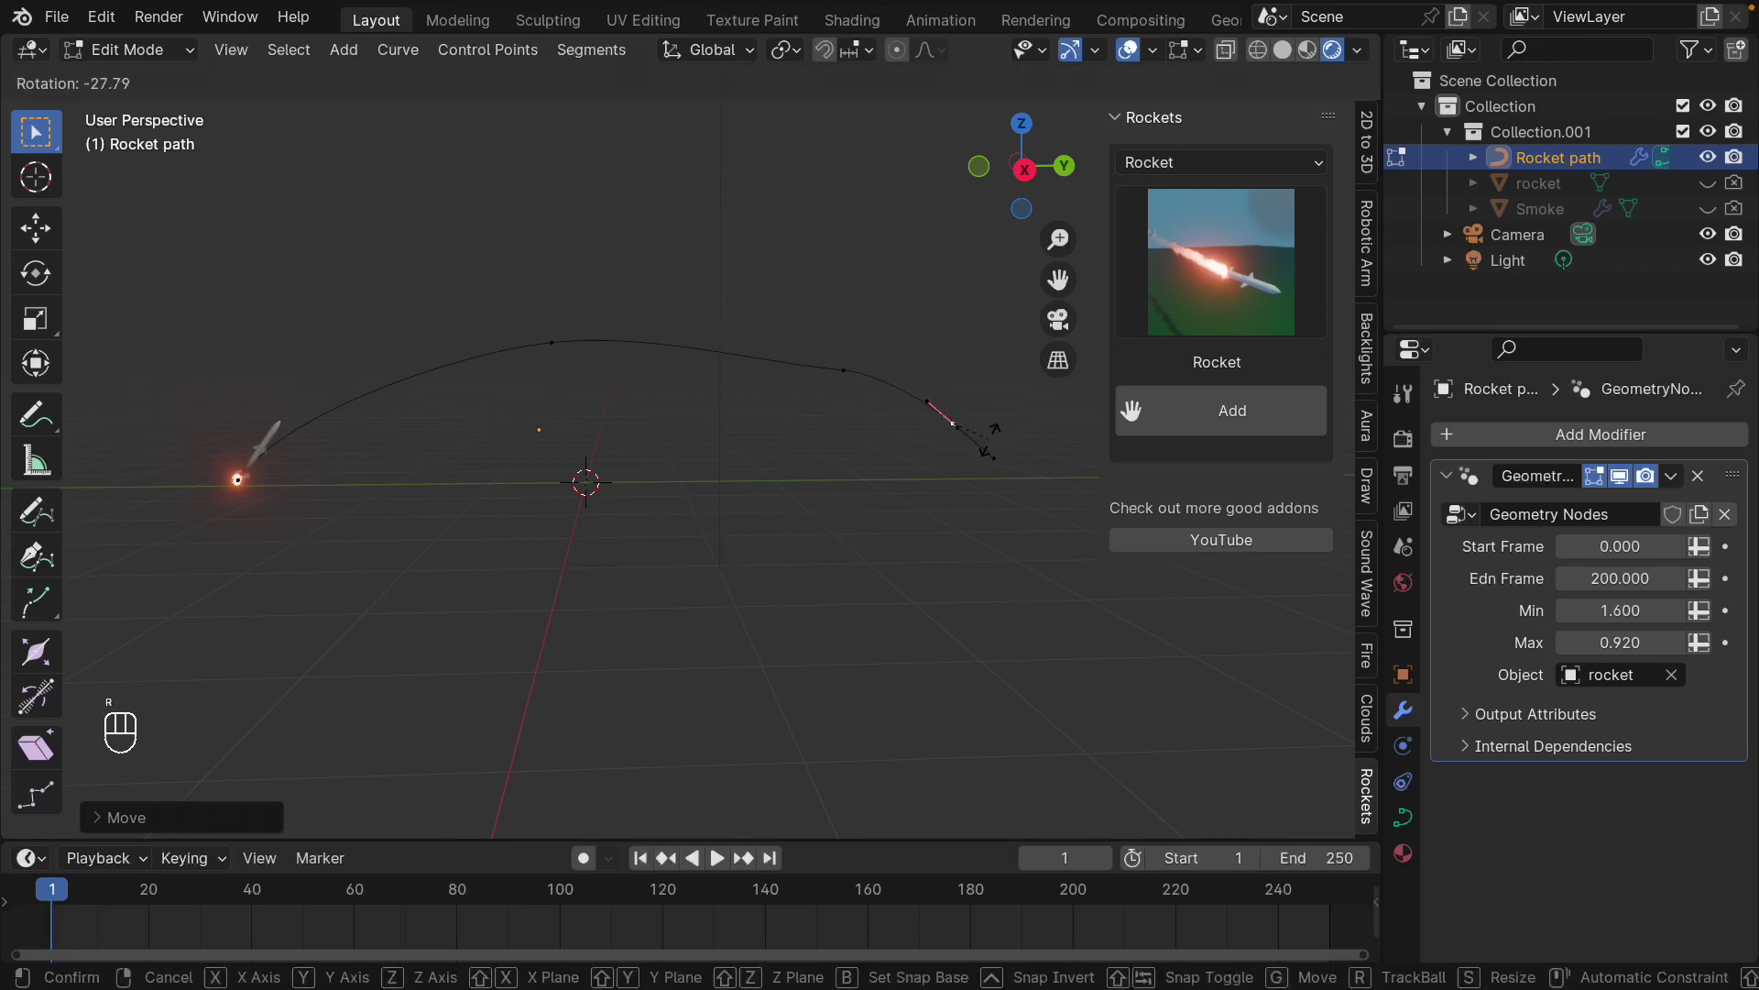
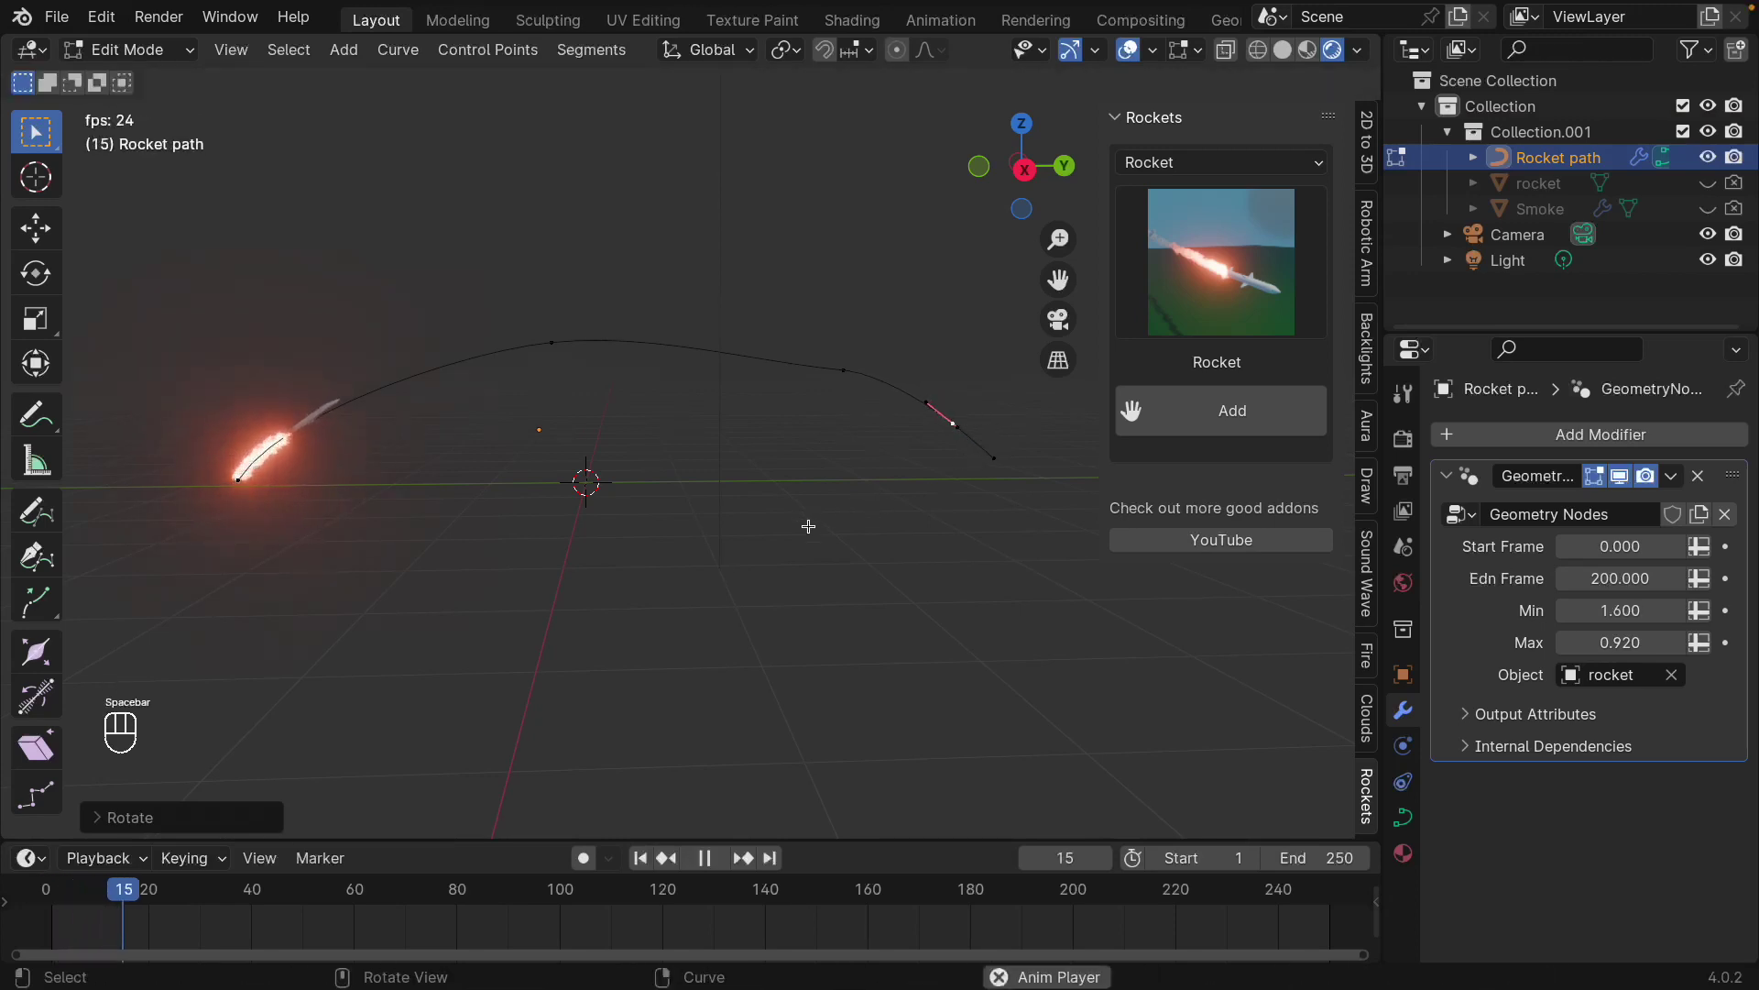
pyautogui.press('Tab')
pyautogui.middleClick(837, 547)
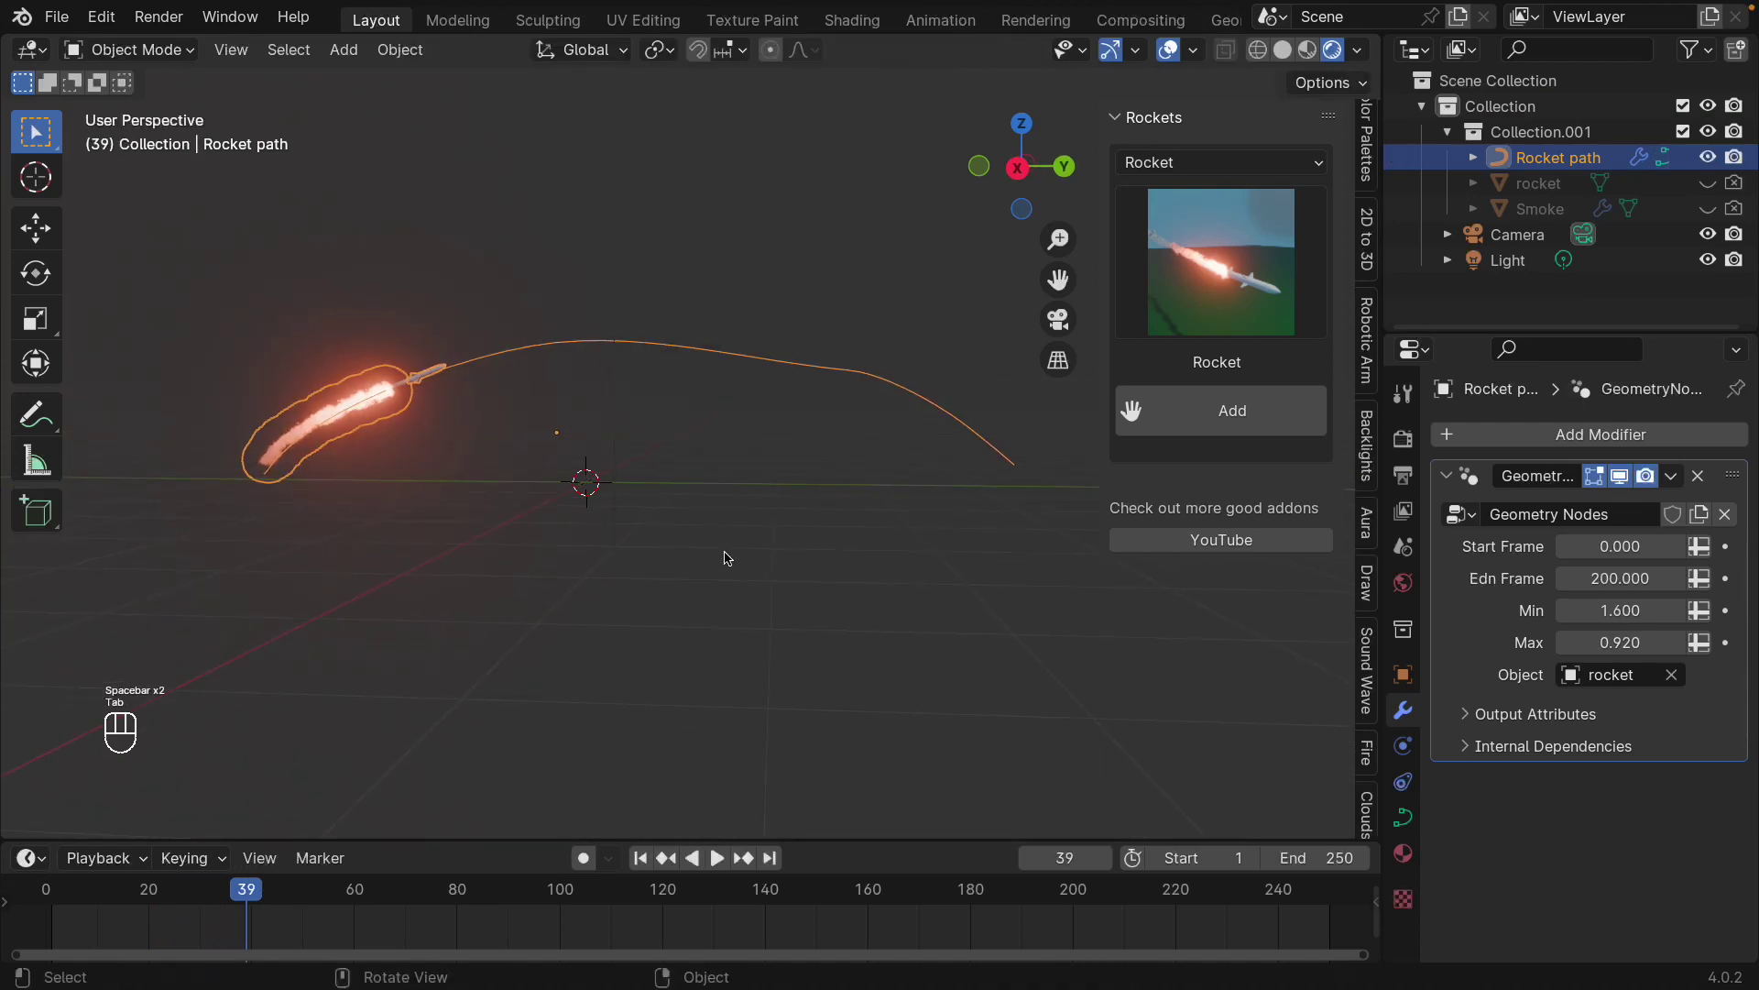
# - Add a scaled-up mesh plane as ground with a new dark green material
pyautogui.press('shift+a')
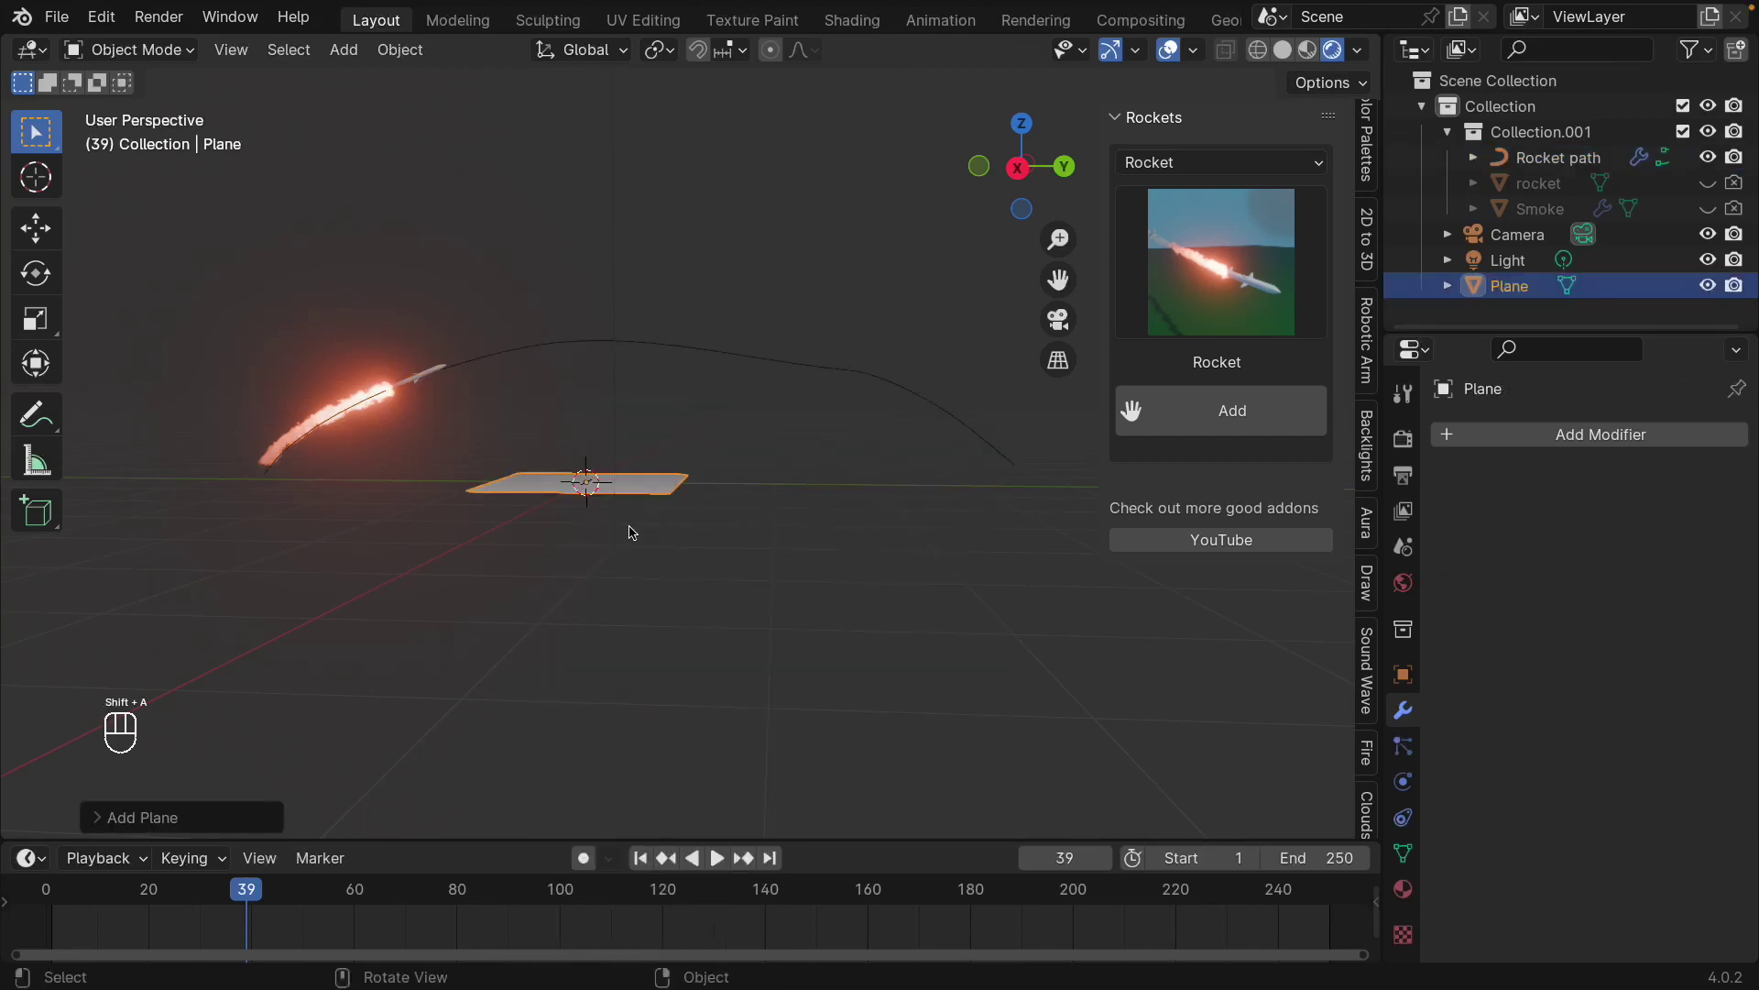
pyautogui.press('s')
pyautogui.click(435, 792)
pyautogui.moveTo(1418, 891); pyautogui.dragTo(1452, 851)
pyautogui.moveTo(1653, 553); pyautogui.dragTo(1608, 755)
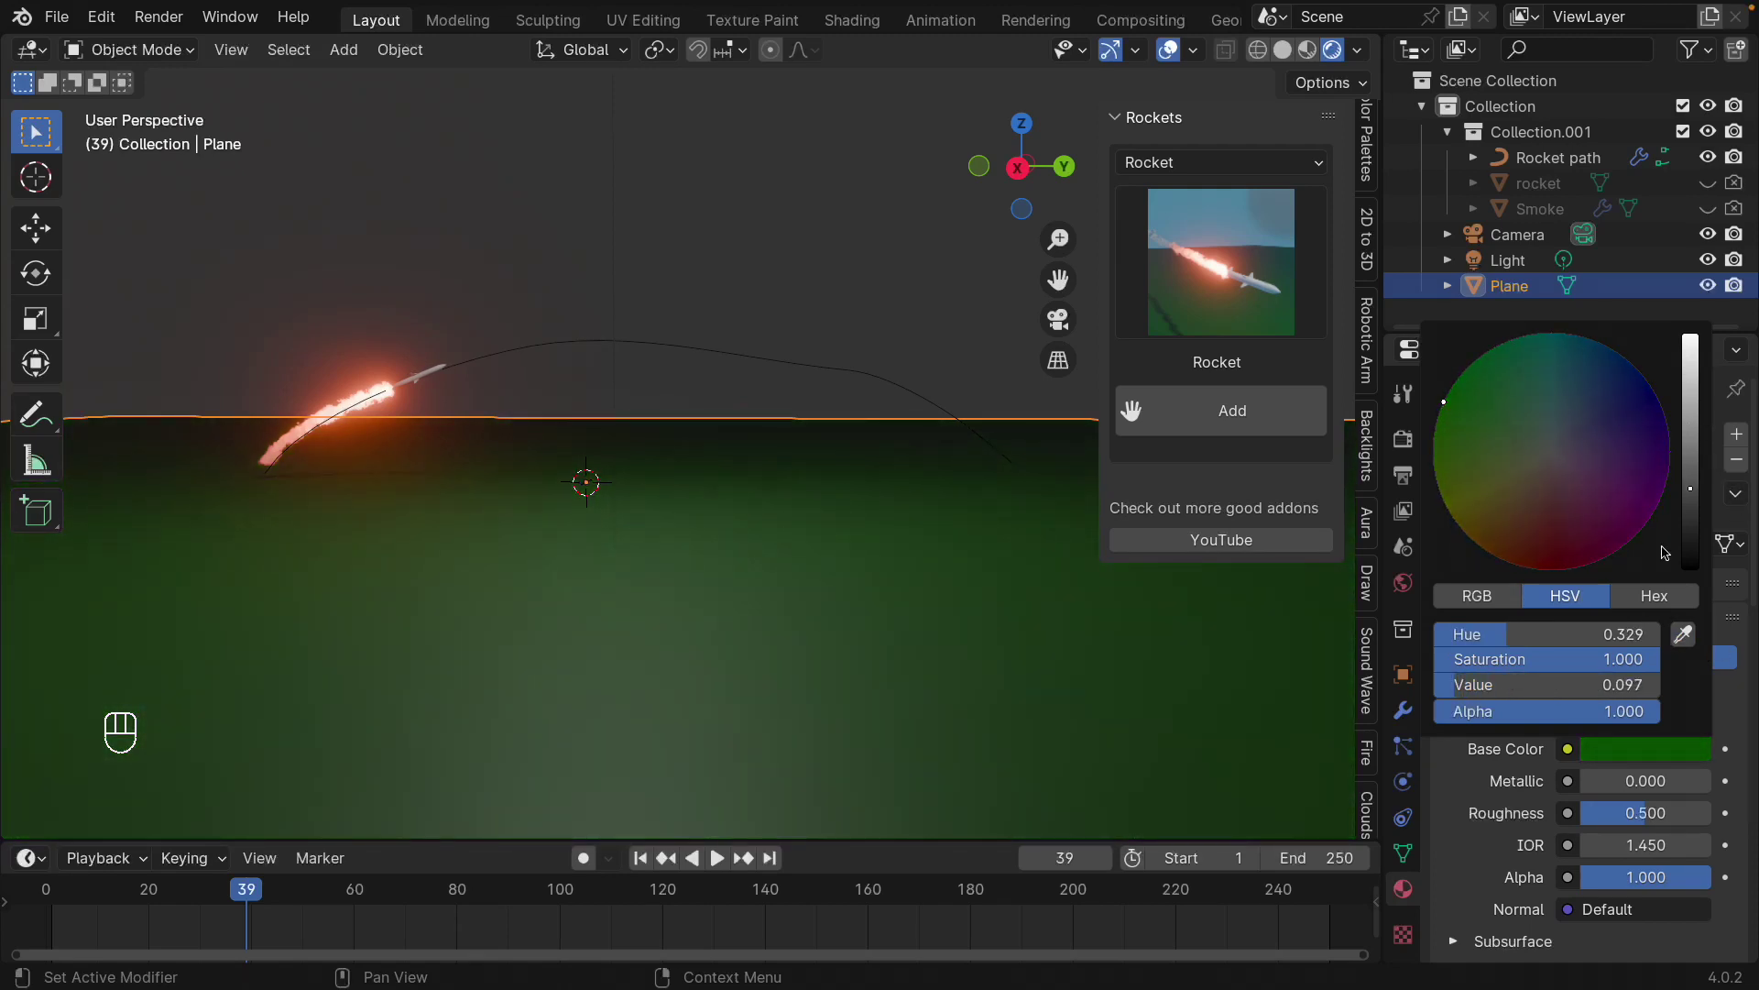
pyautogui.click(1416, 585)
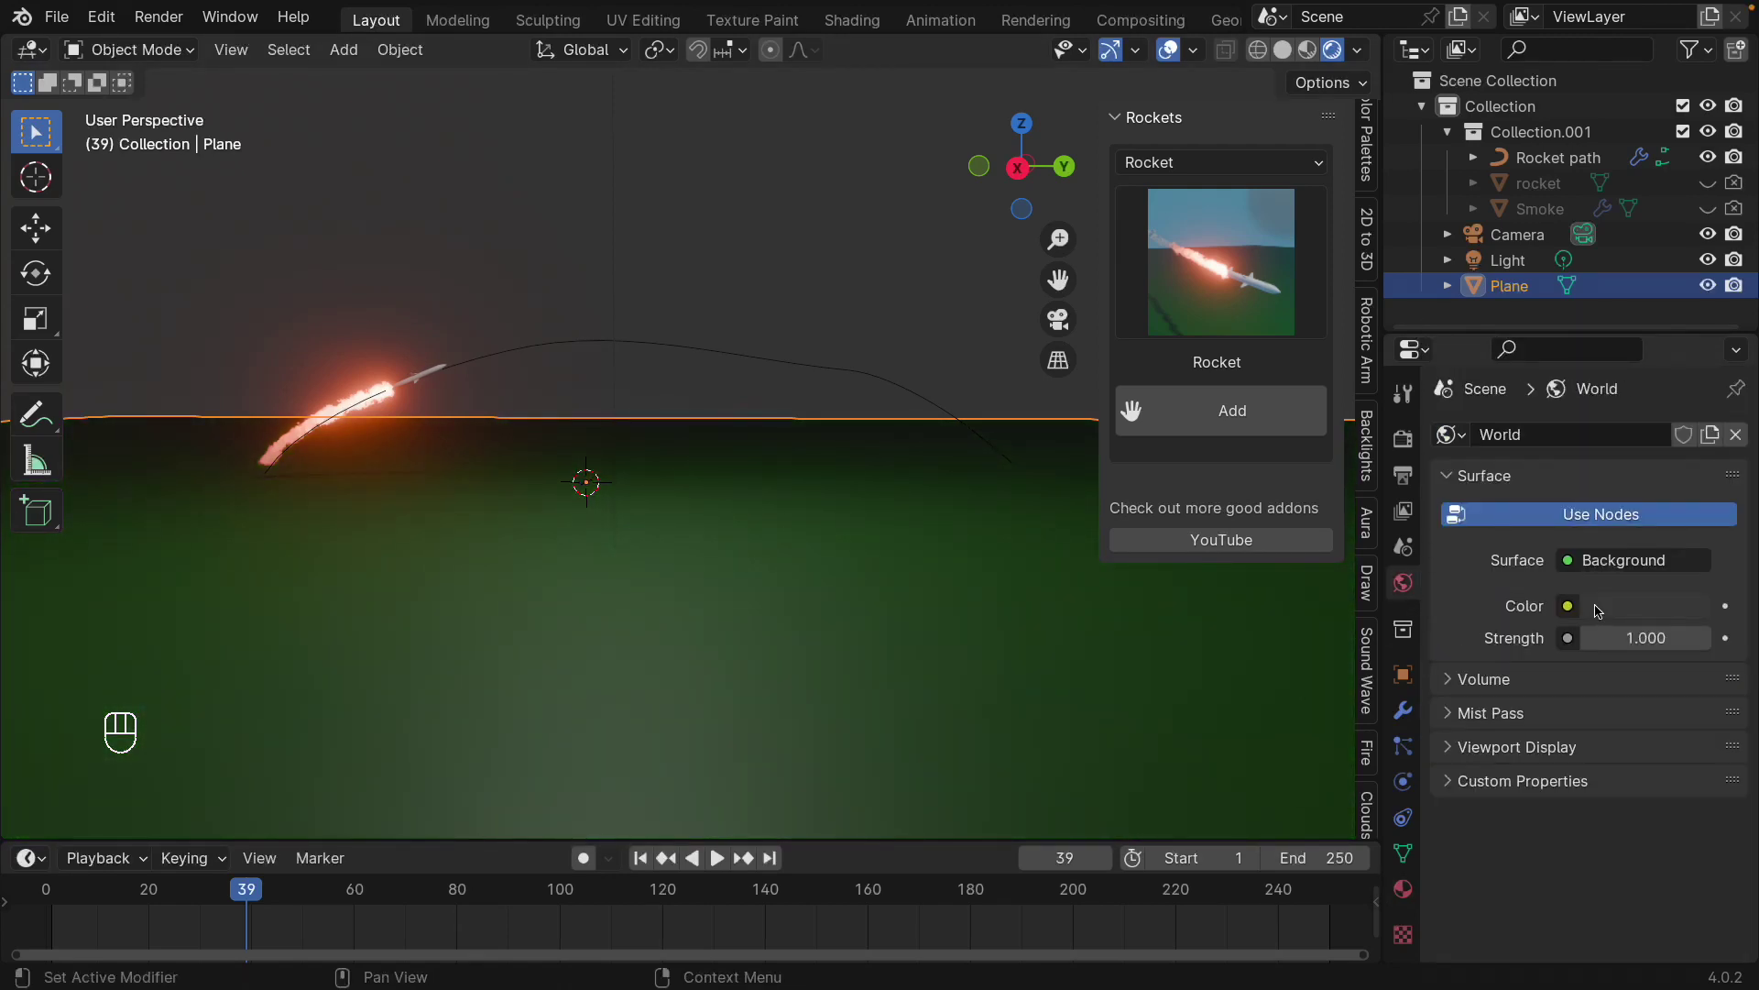
# - Set the world background colour to a desaturated blue and replay the animation
pyautogui.click(1604, 613)
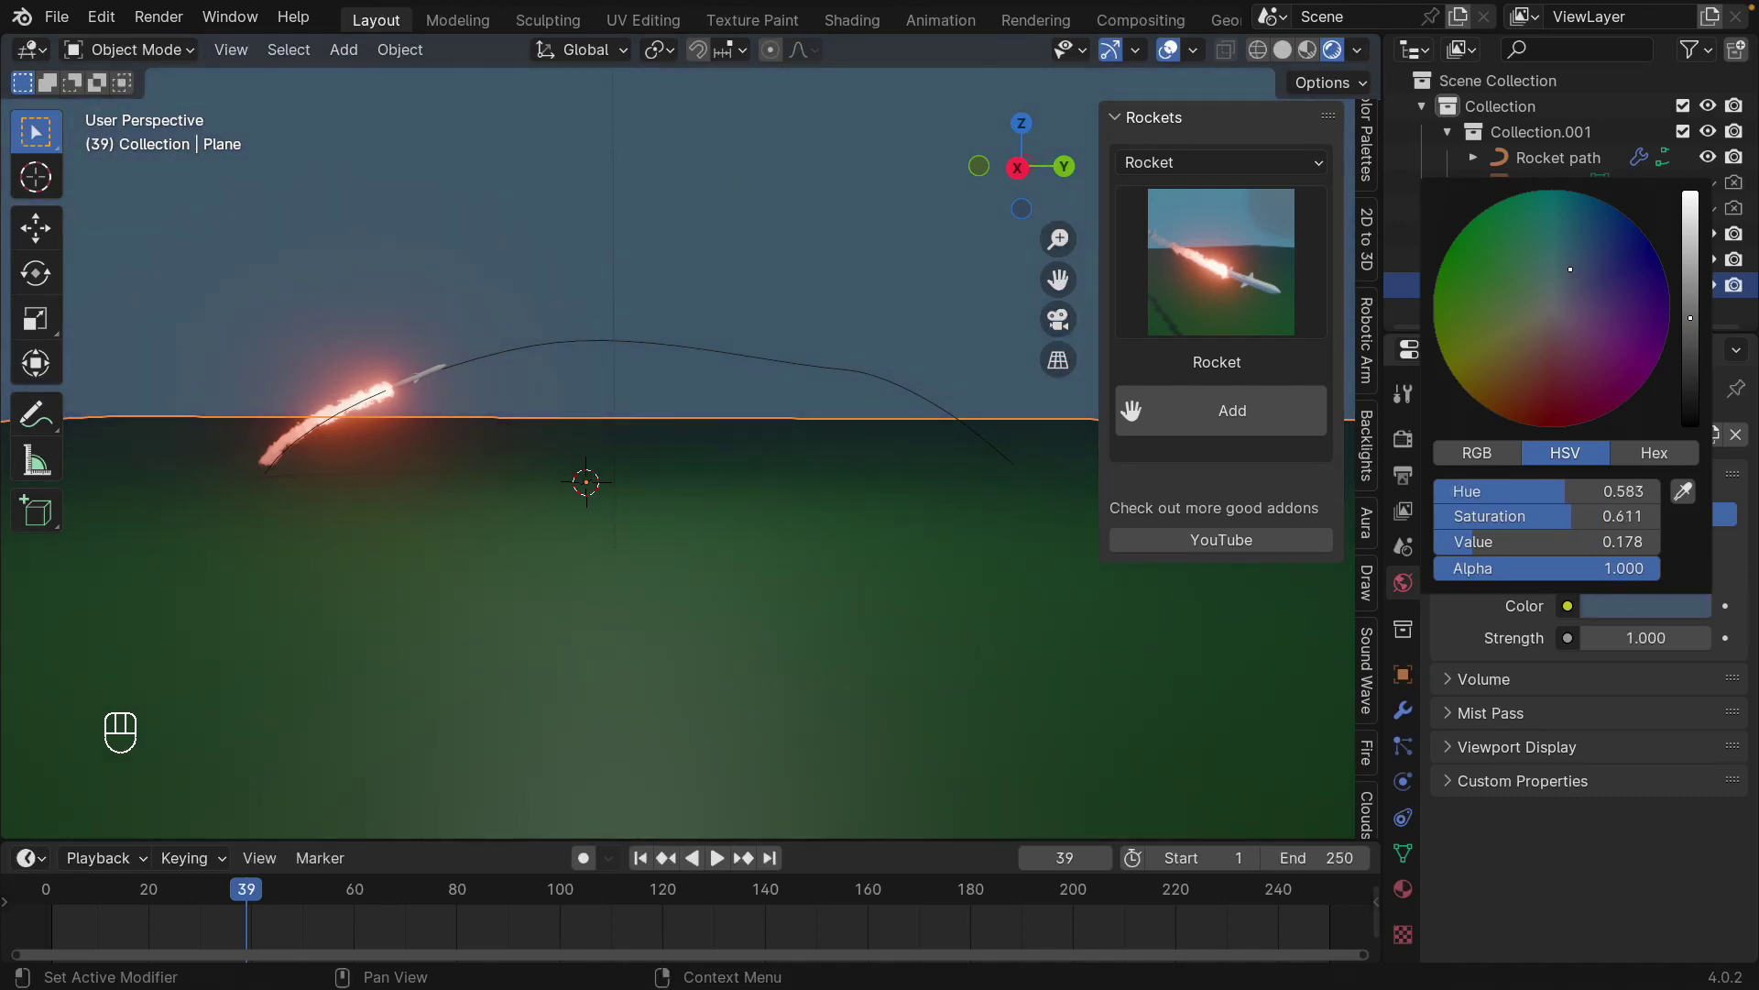
pyautogui.moveTo(820, 653); pyautogui.dragTo(817, 607)
pyautogui.press('space')
pyautogui.moveTo(760, 450); pyautogui.dragTo(761, 423)
pyautogui.moveTo(764, 431); pyautogui.dragTo(754, 470)
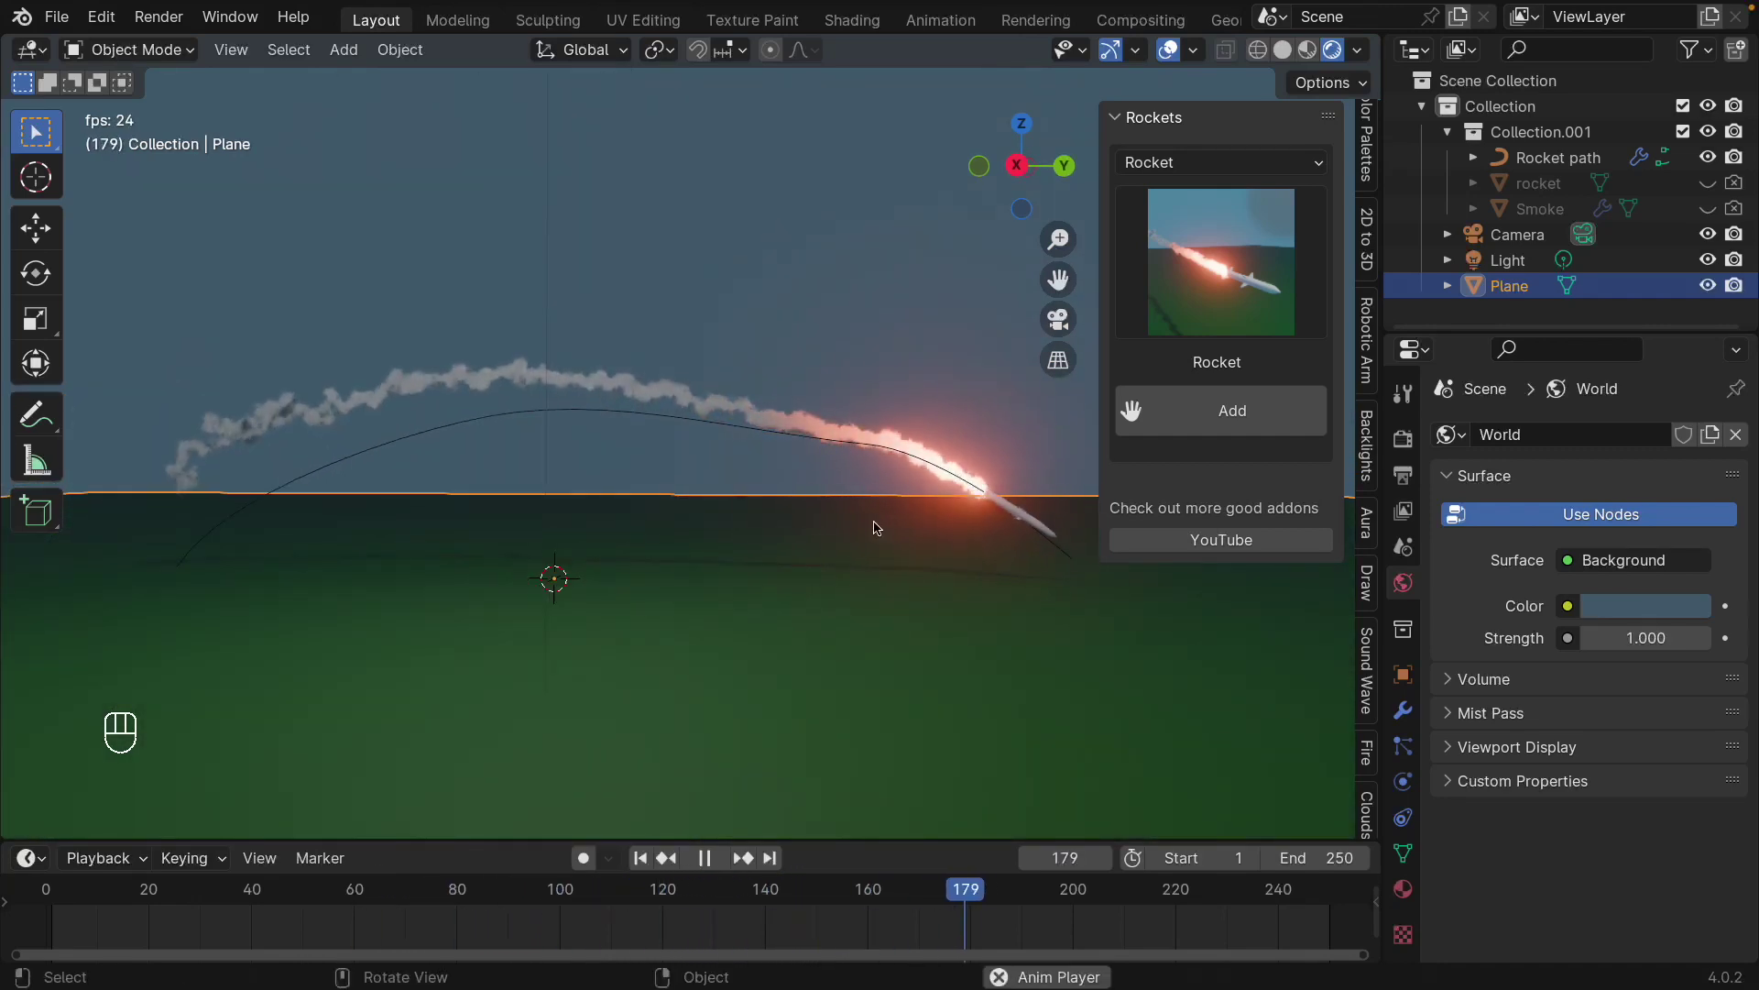
# - Nudge the path's control points, replay from a side view, and show its Geometry Nodes modifier
pyautogui.press('space')
pyautogui.click(845, 436)
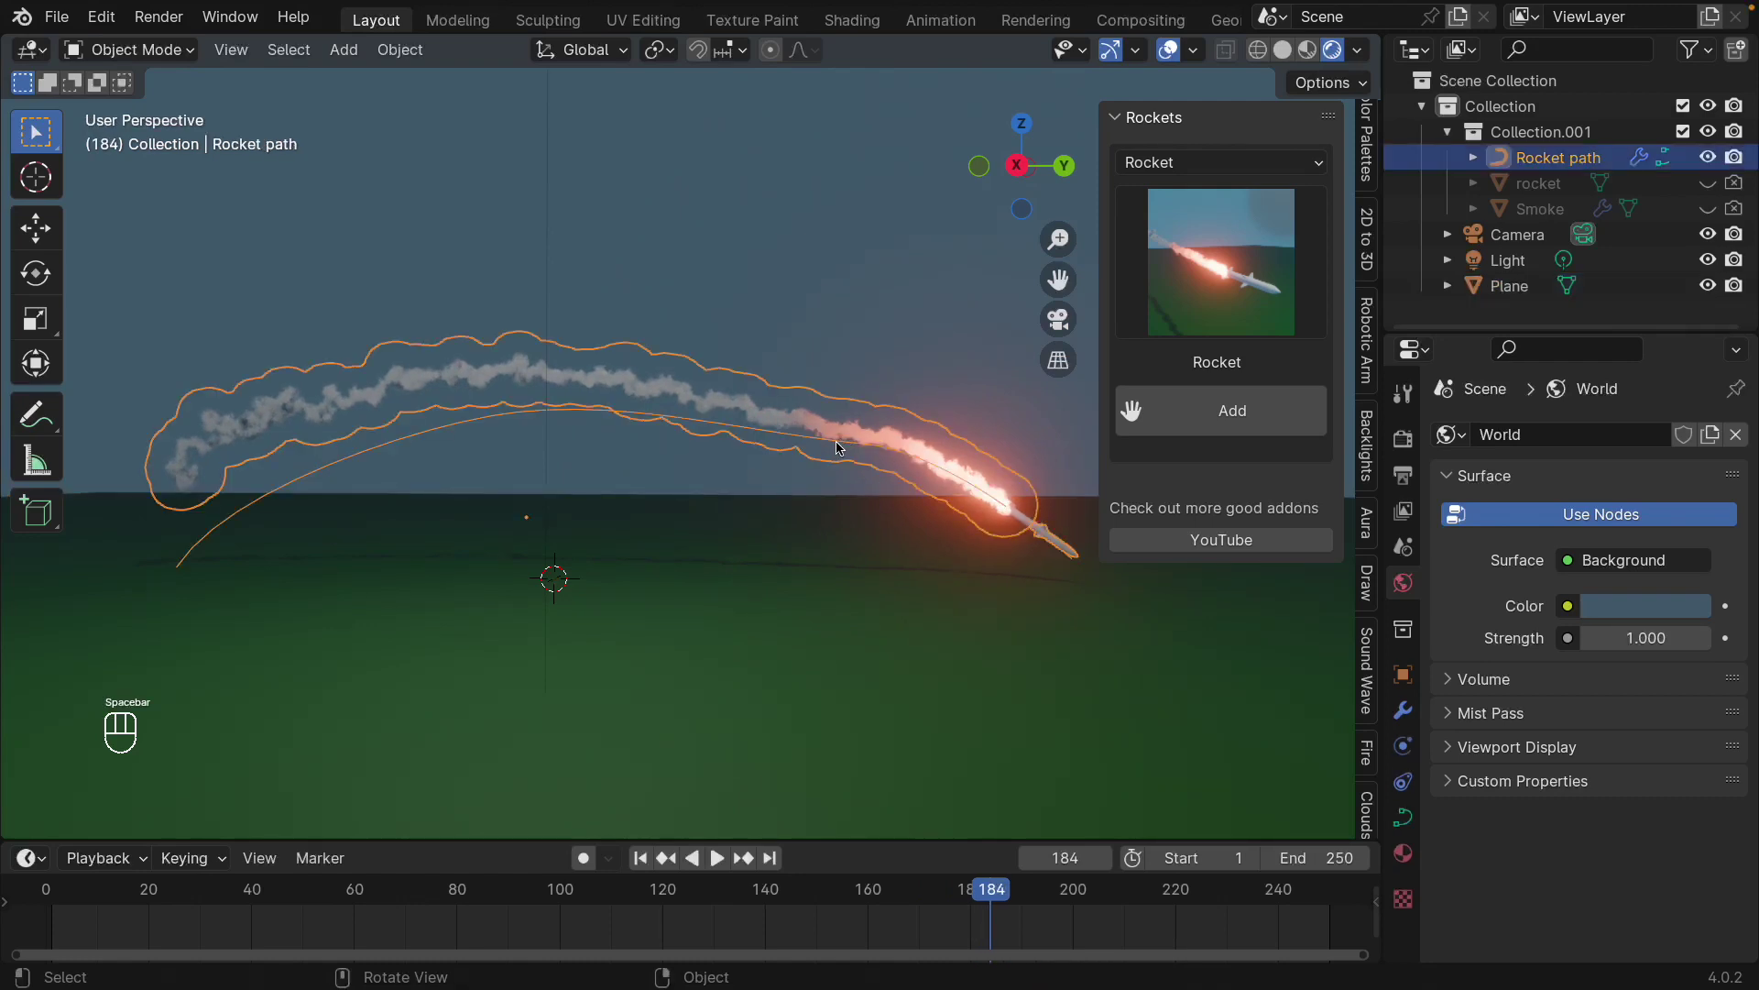
pyautogui.press('Tab')
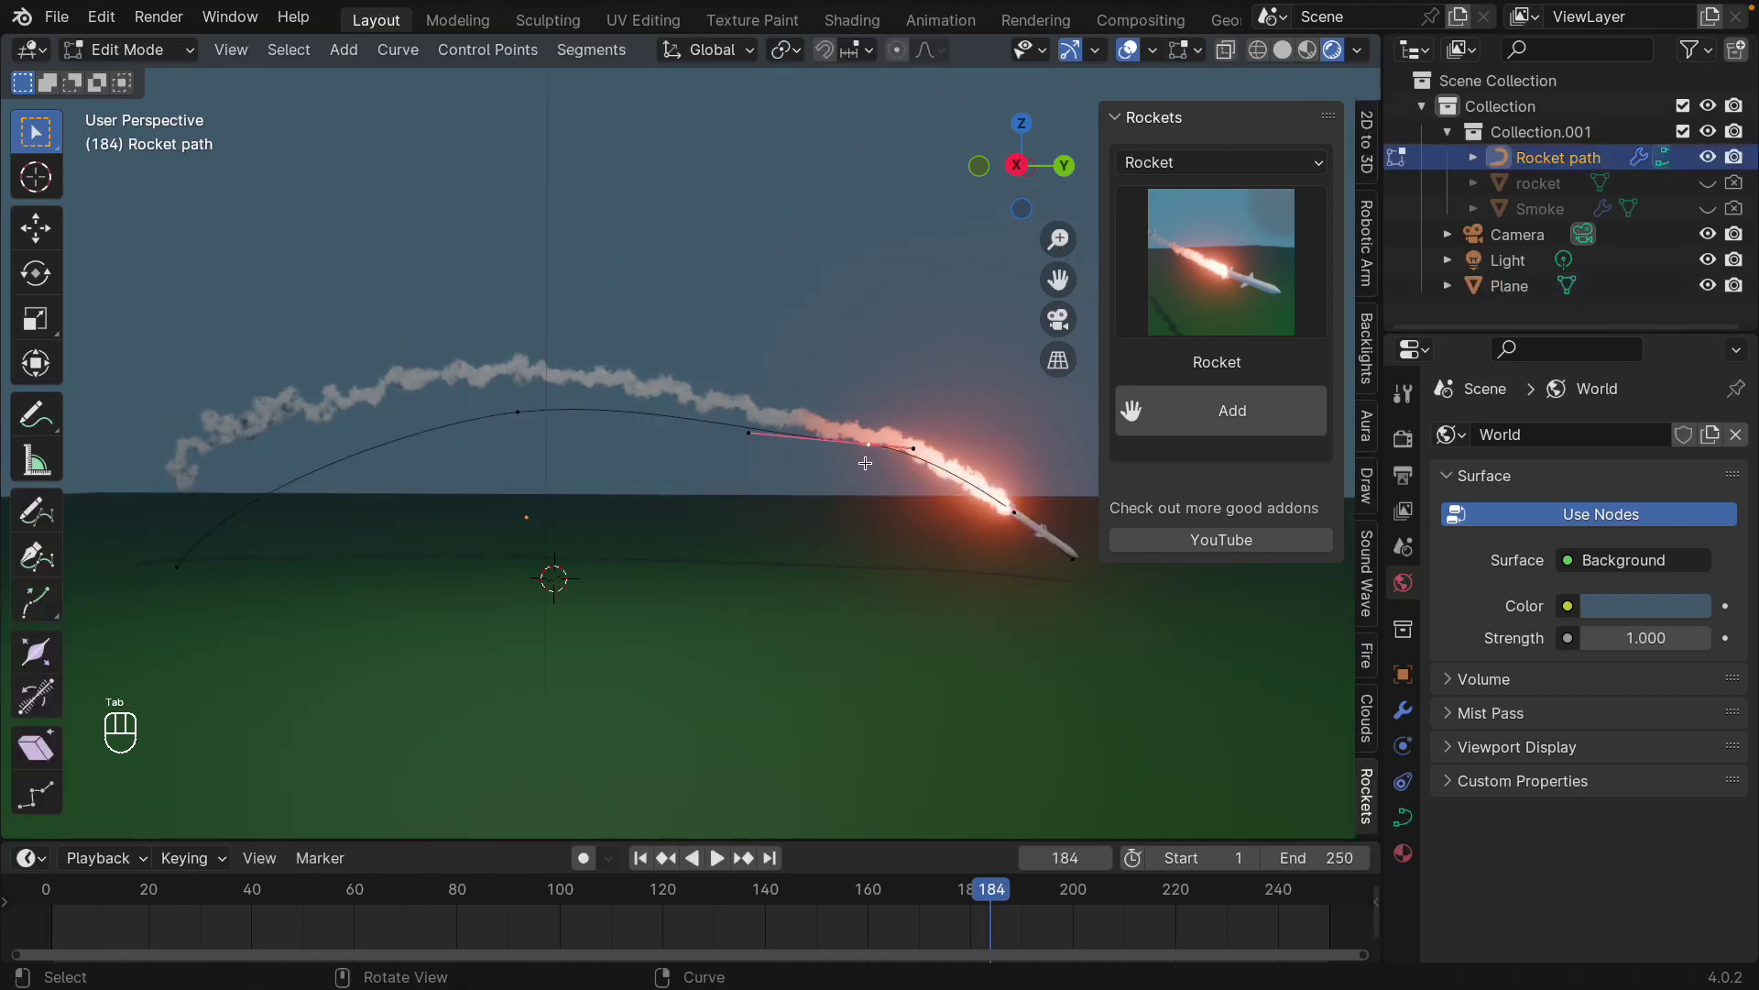
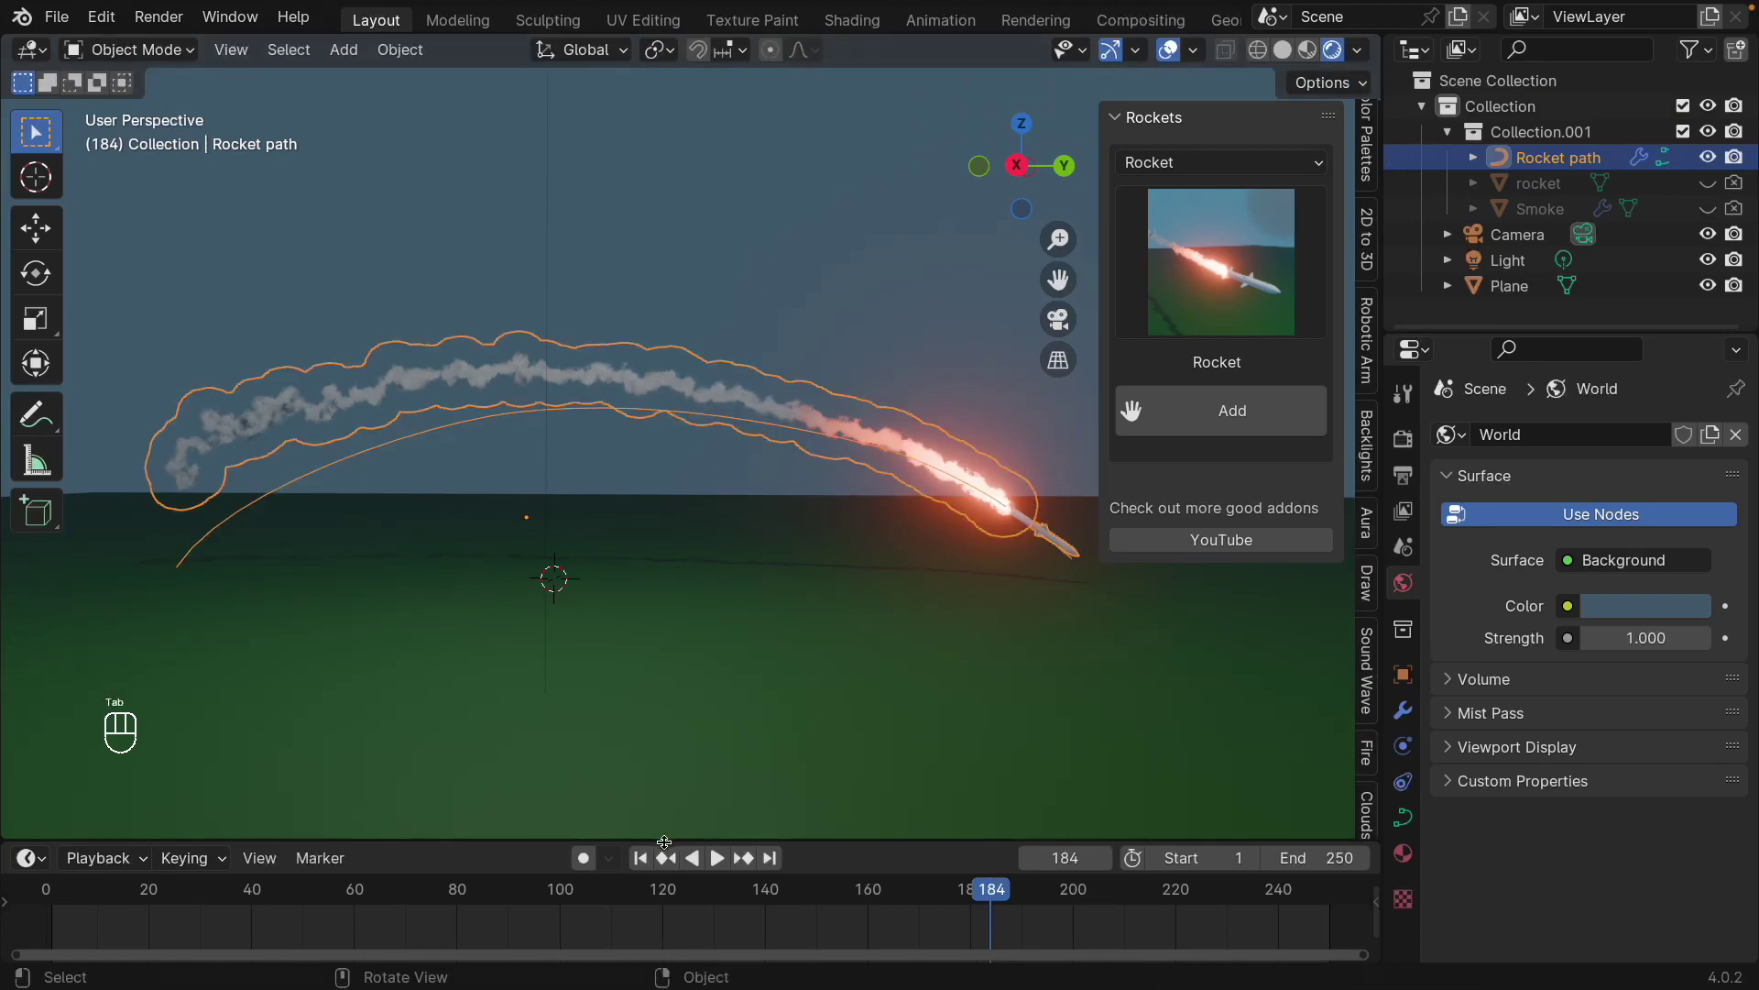
pyautogui.moveTo(652, 844); pyautogui.dragTo(745, 623)
pyautogui.press('space')
pyautogui.click(592, 384)
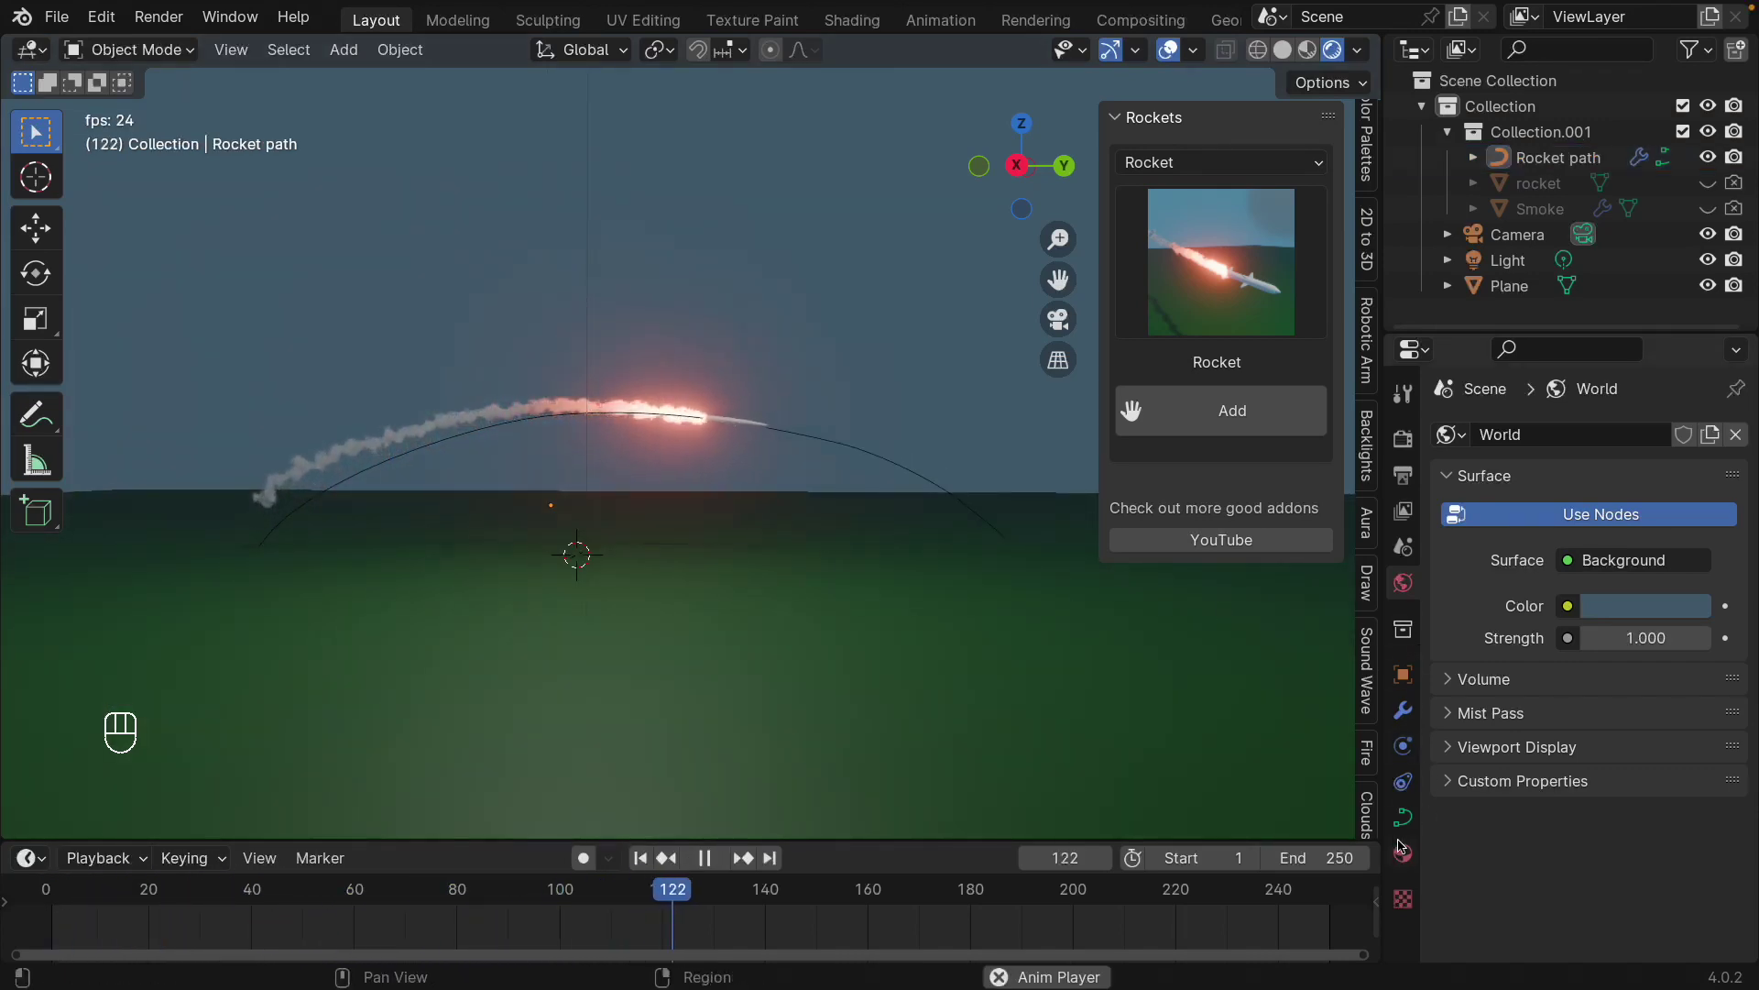
pyautogui.click(1402, 718)
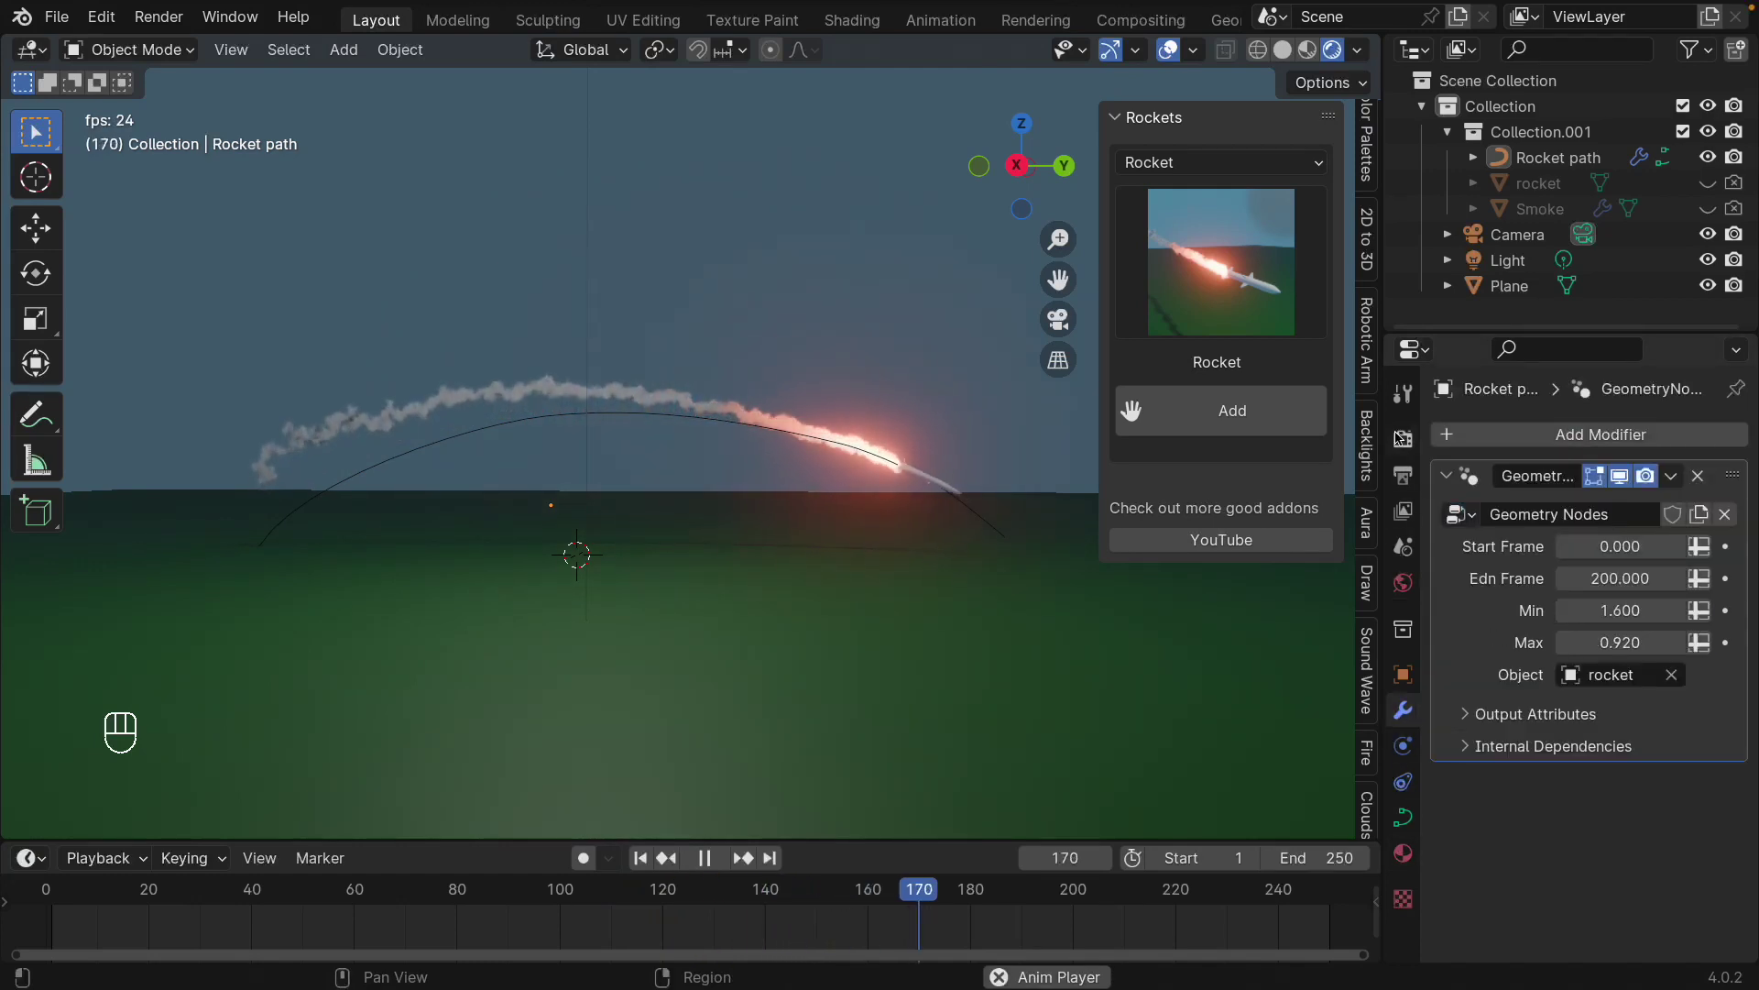
# - Switch the render engine to Cycles and raise Max Transparent Bounces from 8 to 502
pyautogui.click(1403, 437)
pyautogui.press('space')
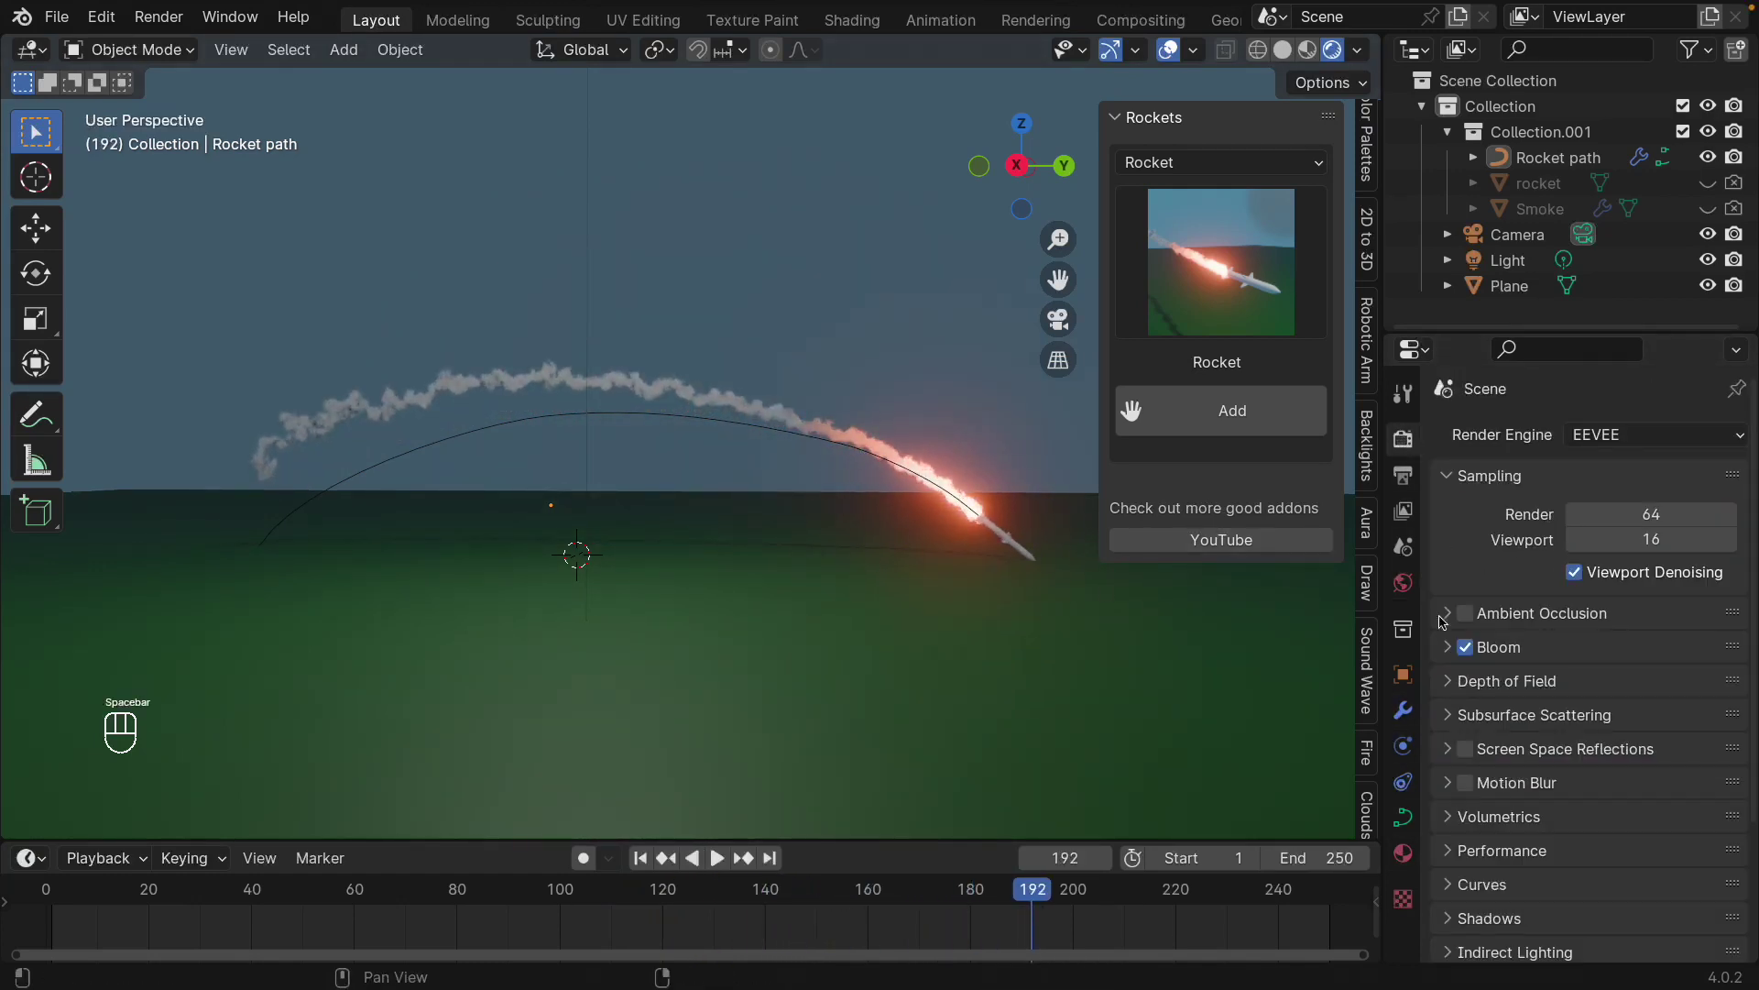
pyautogui.moveTo(1610, 435); pyautogui.dragTo(1609, 523)
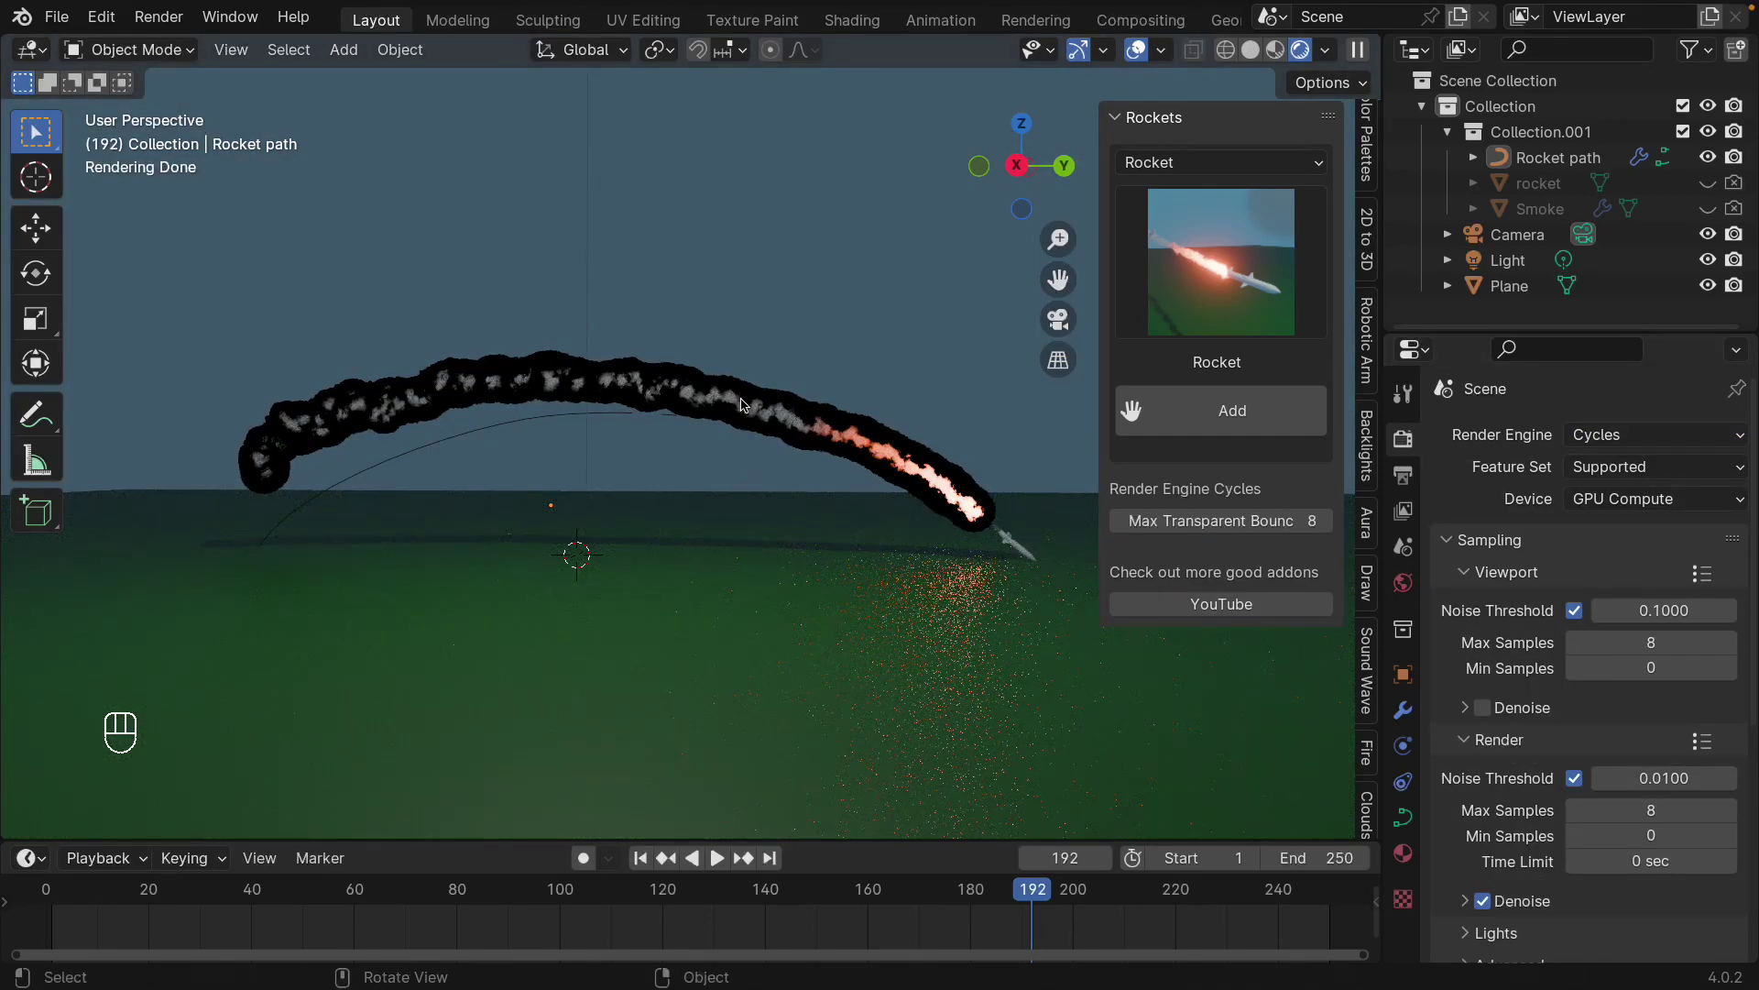
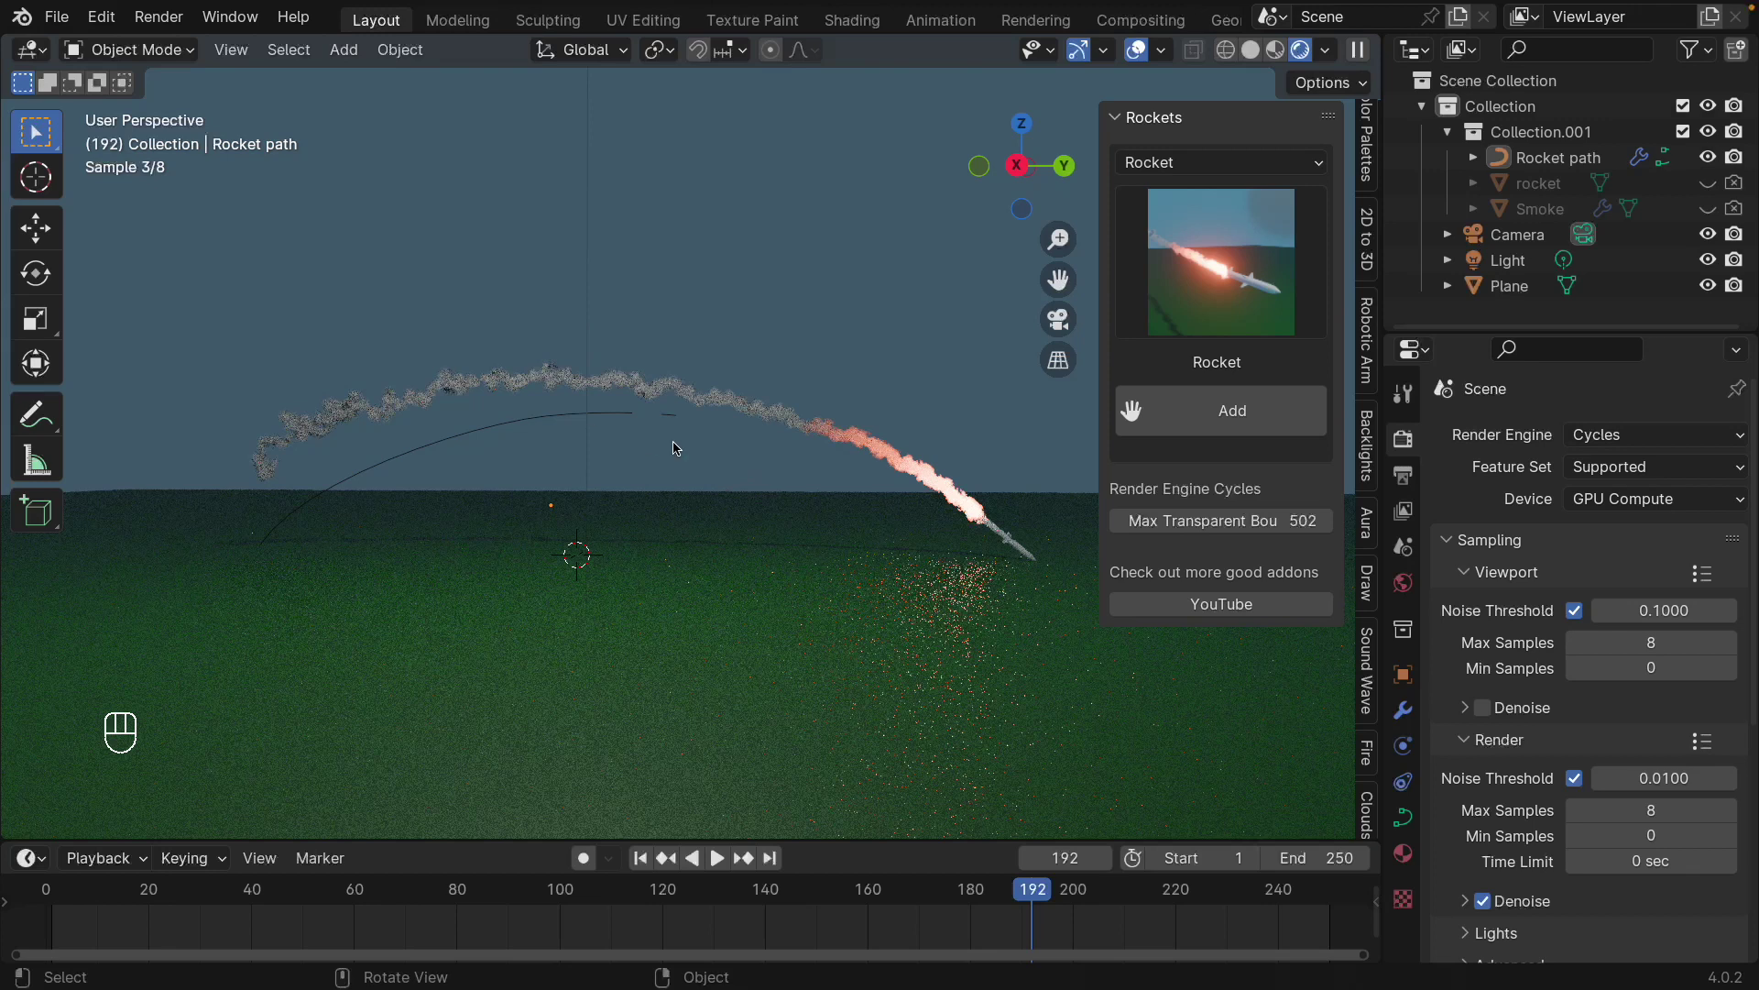
pyautogui.moveTo(1620, 440); pyautogui.dragTo(1461, 583)
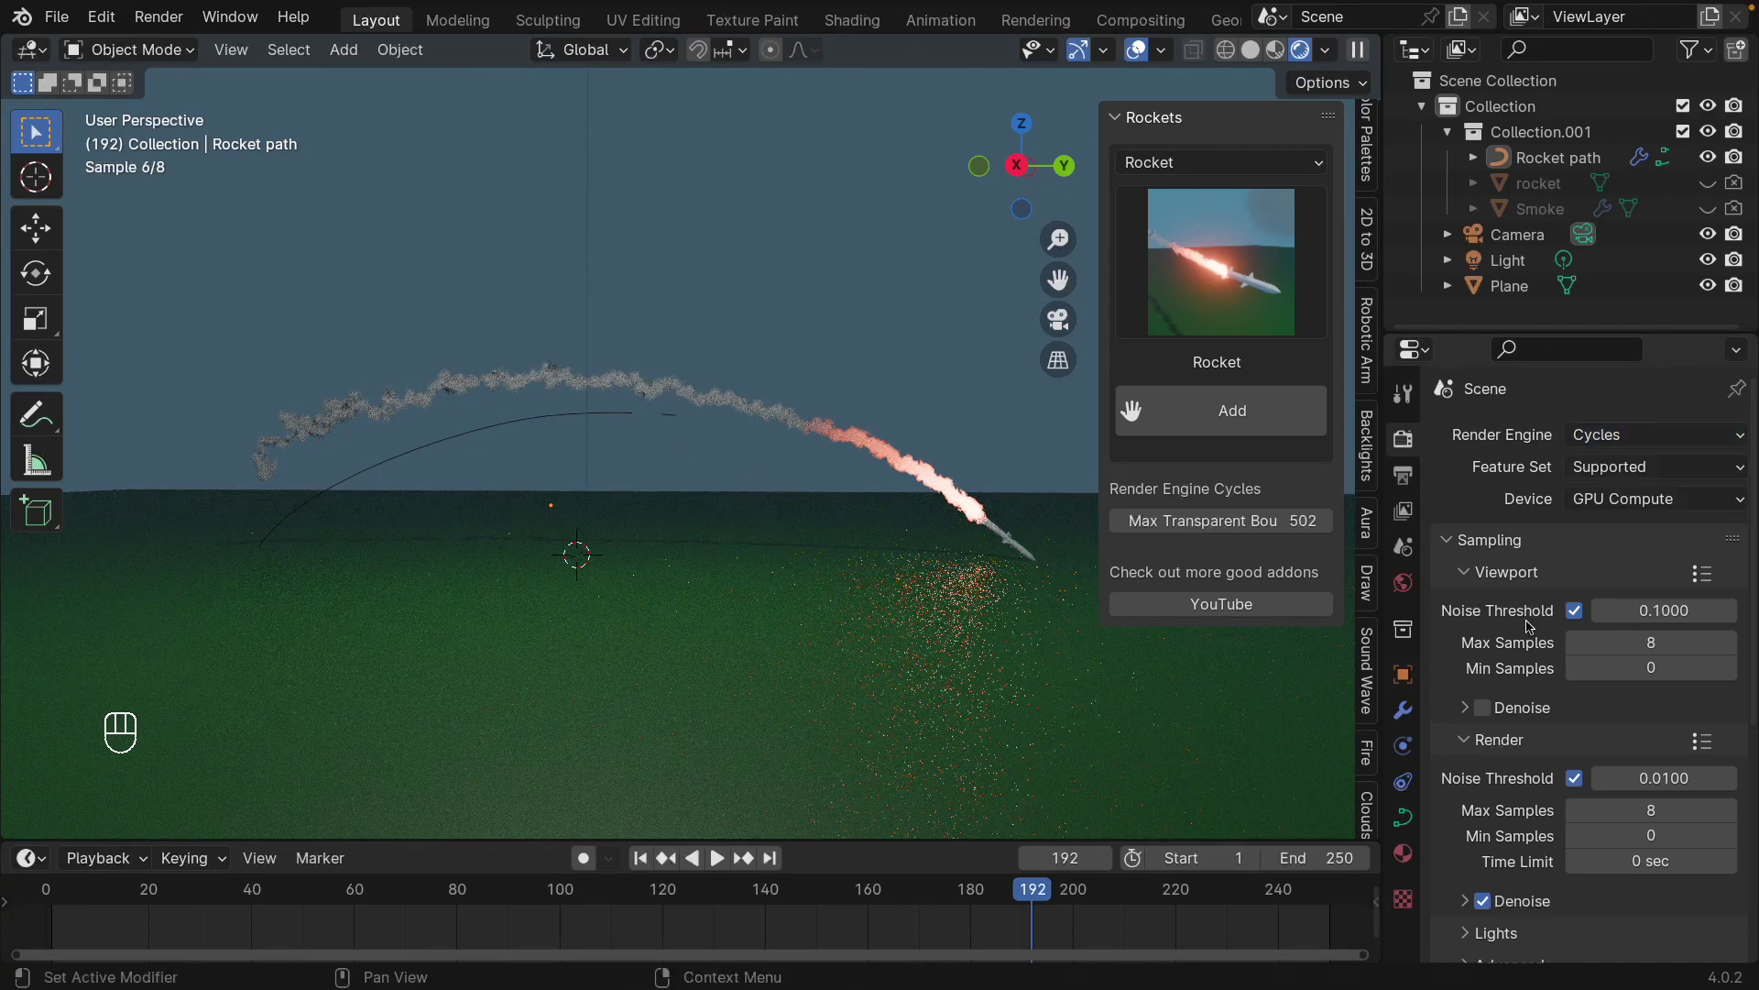
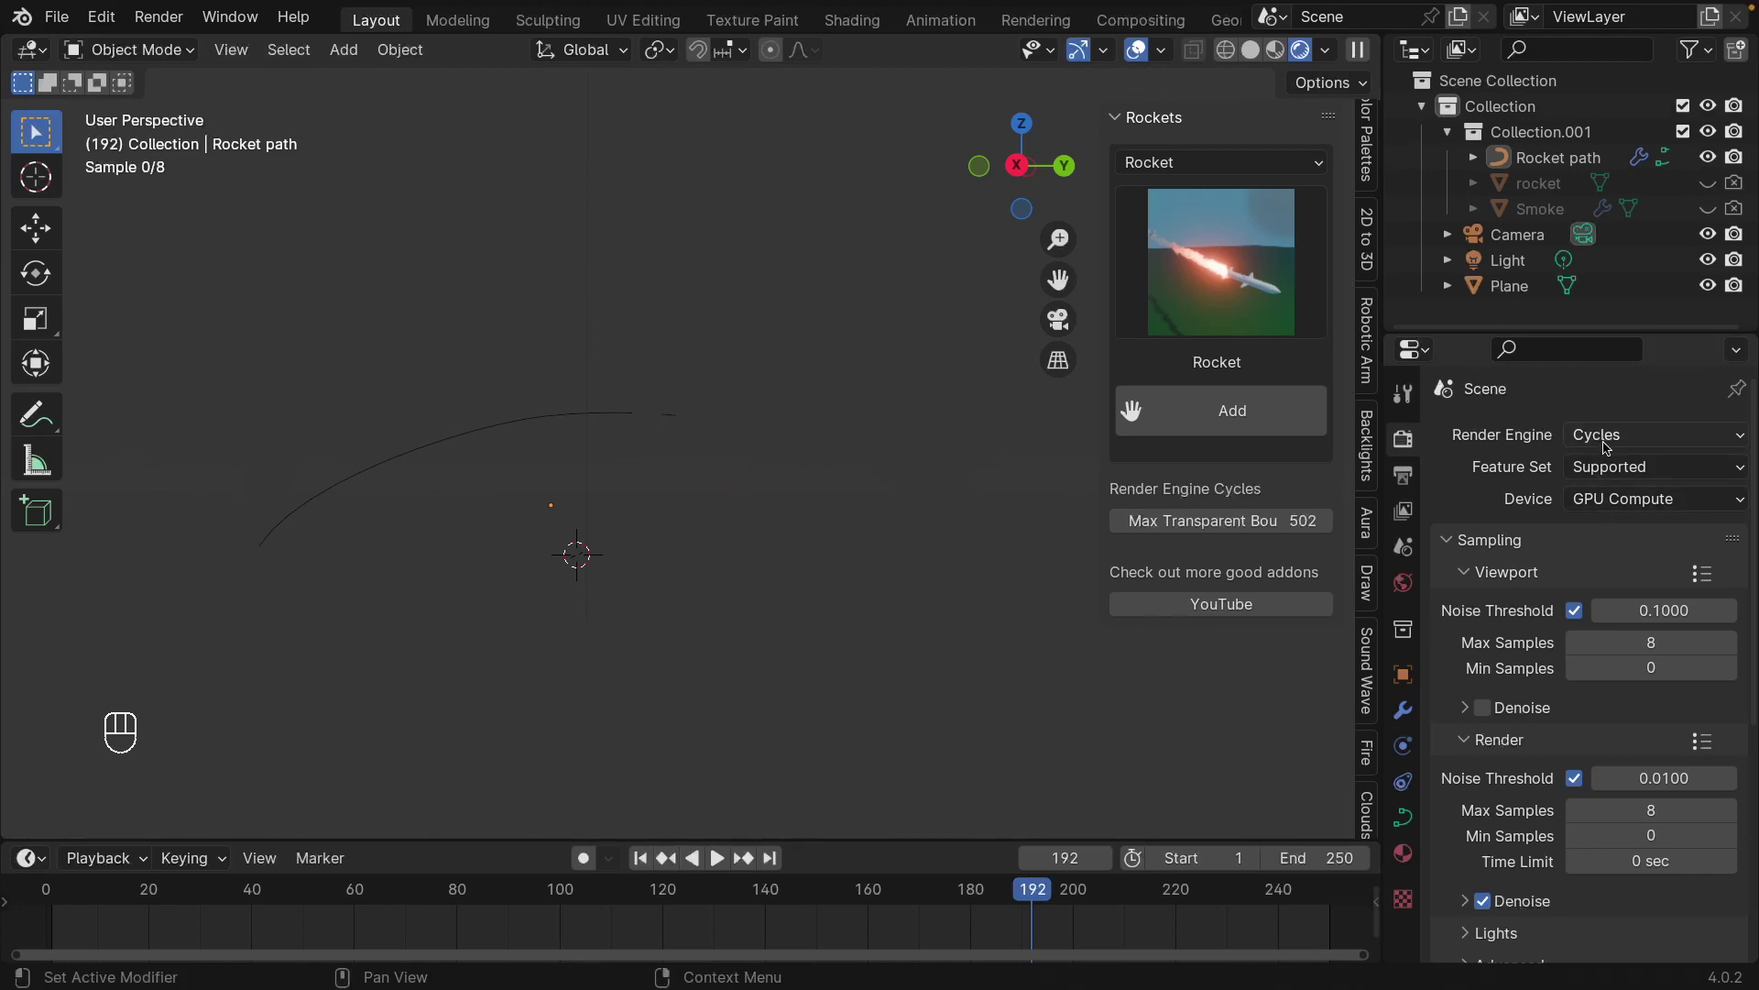
# - Return the render engine to EEVEE and orbit around the scene
pyautogui.moveTo(1611, 447); pyautogui.dragTo(1609, 469)
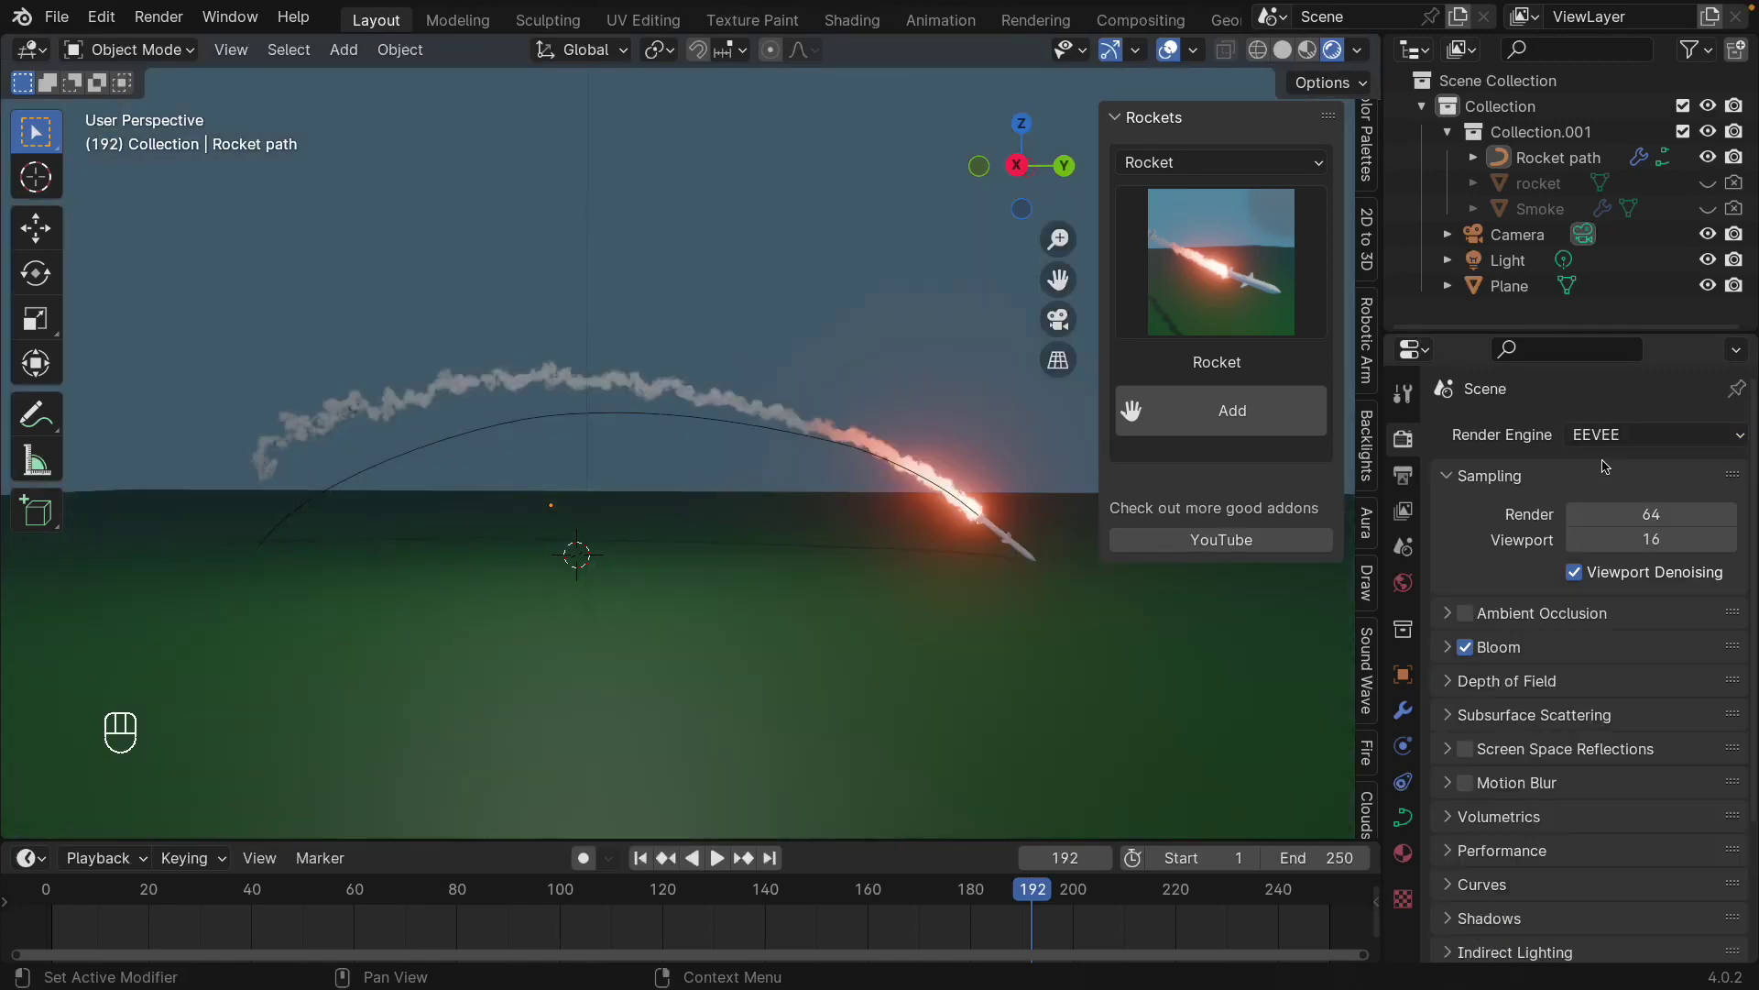
pyautogui.moveTo(648, 867); pyautogui.dragTo(678, 757)
pyautogui.moveTo(729, 631); pyautogui.dragTo(714, 619)
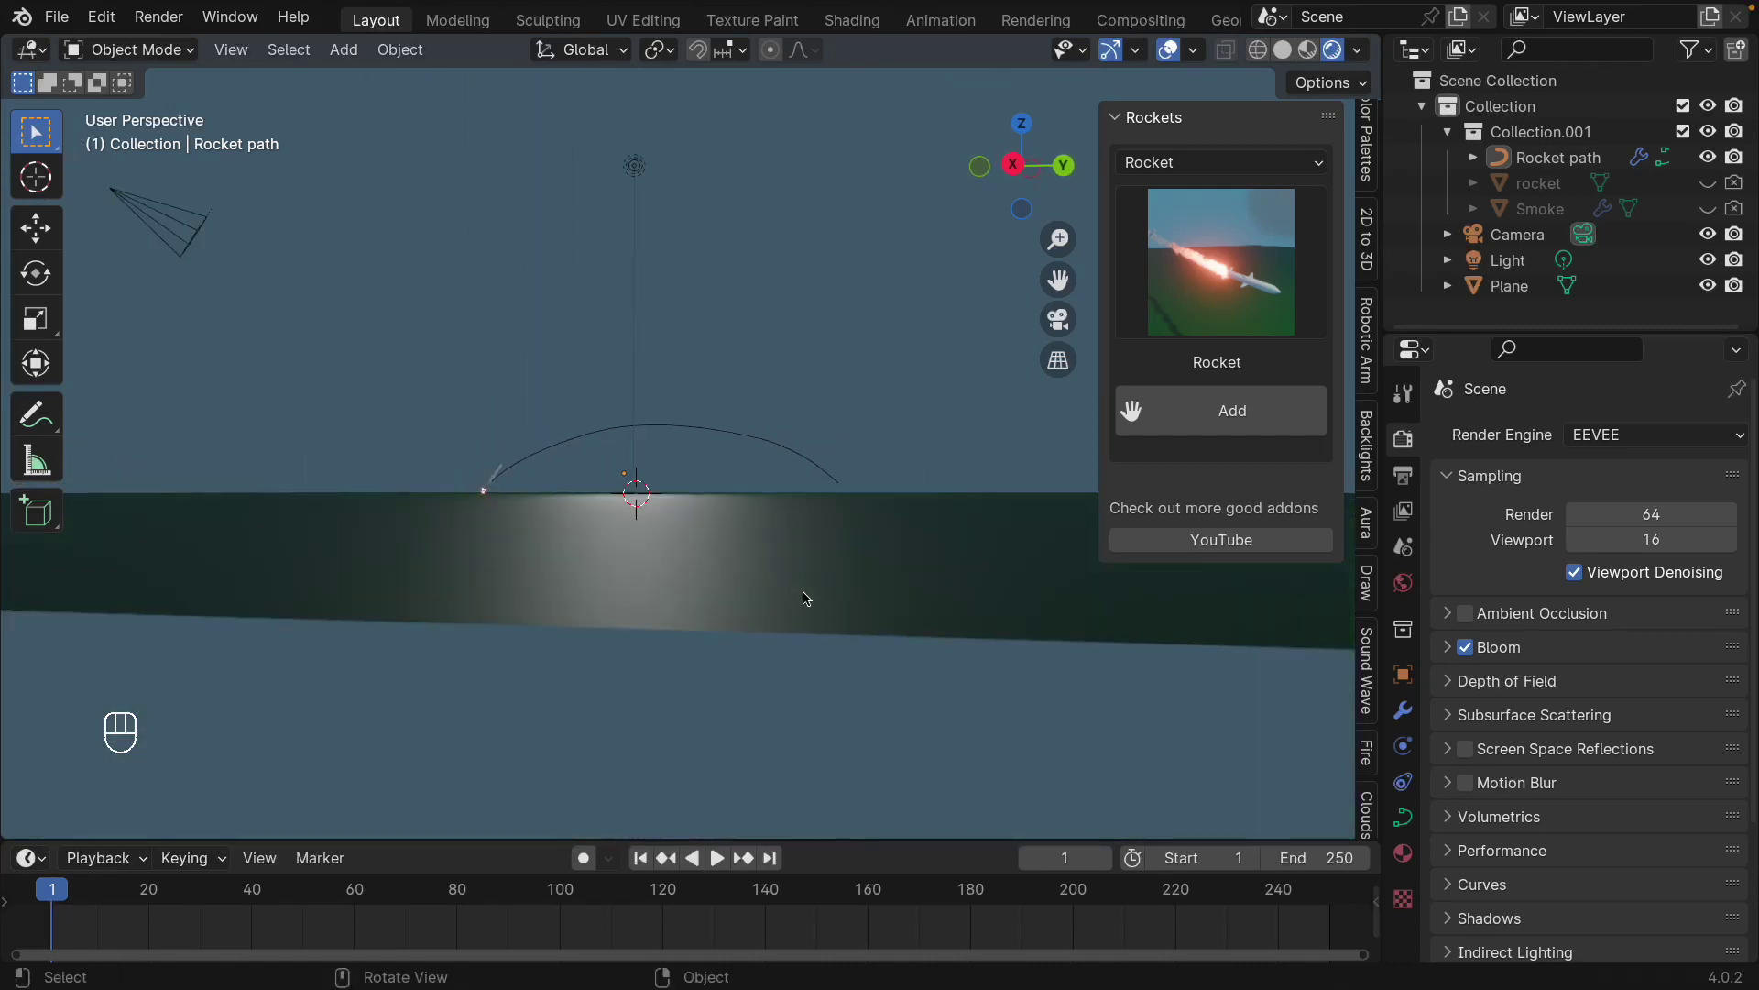
pyautogui.middleClick(789, 604)
# - Set the timeline Start to frame 0, jump there and replay the launch
pyautogui.moveTo(1234, 860); pyautogui.dragTo(1195, 857)
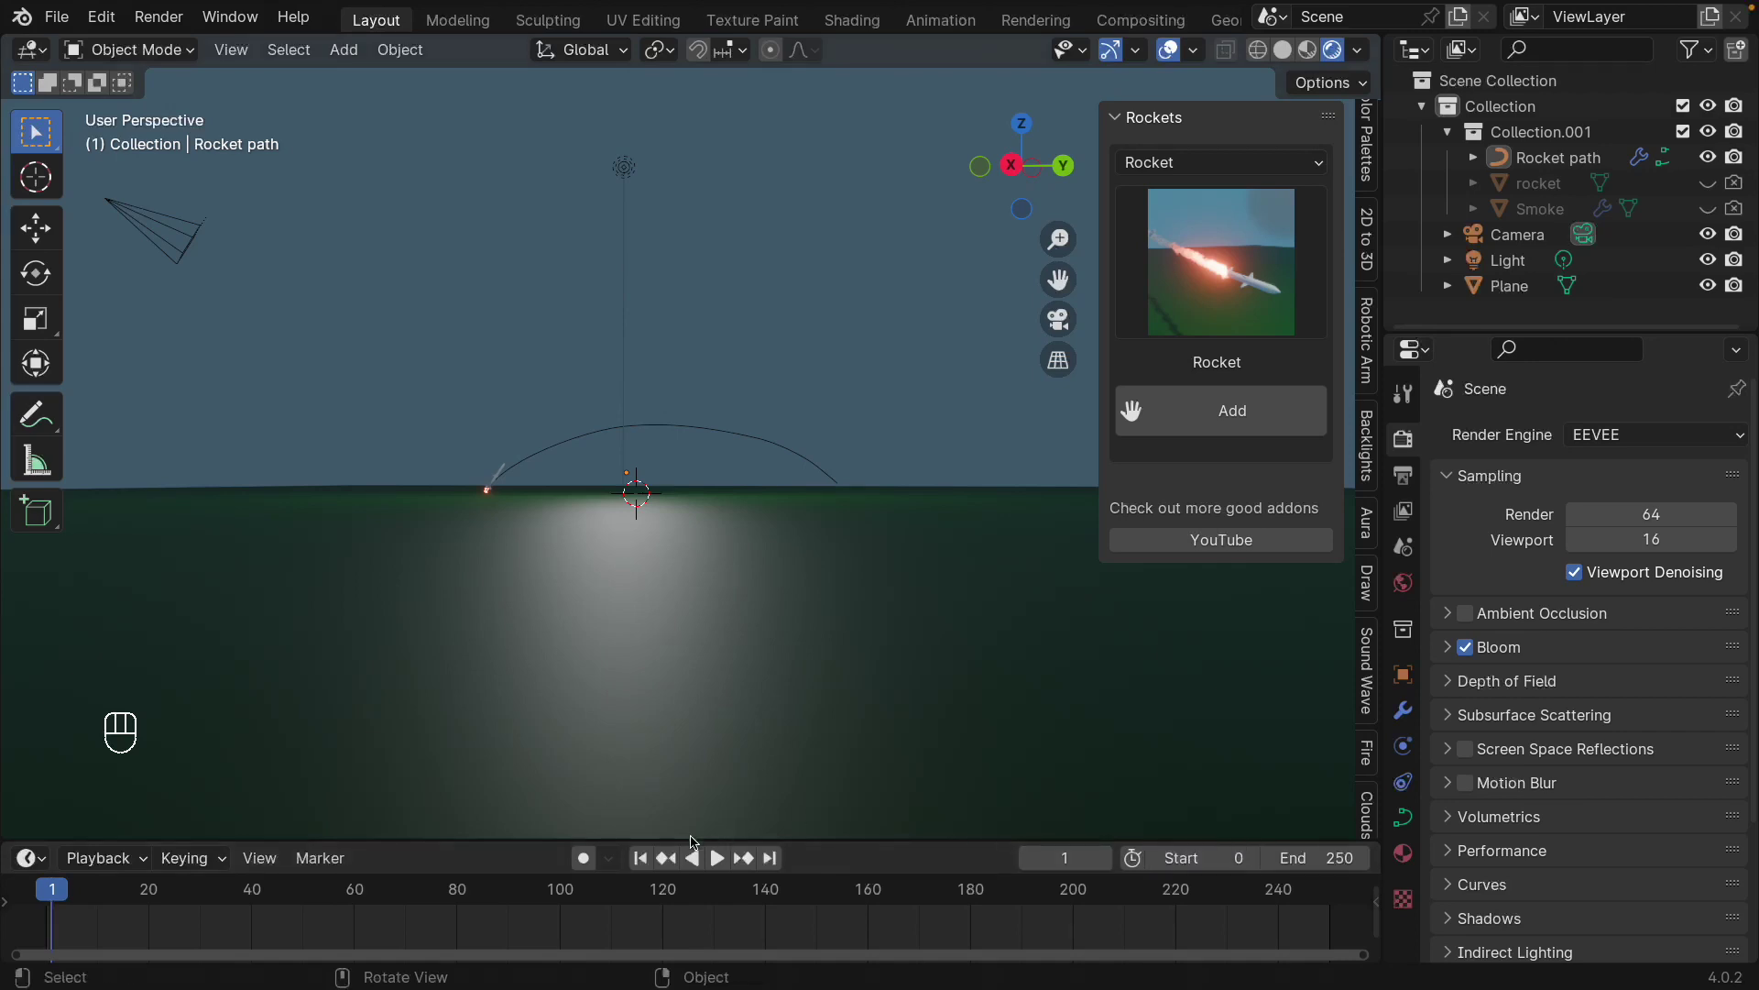
pyautogui.click(639, 857)
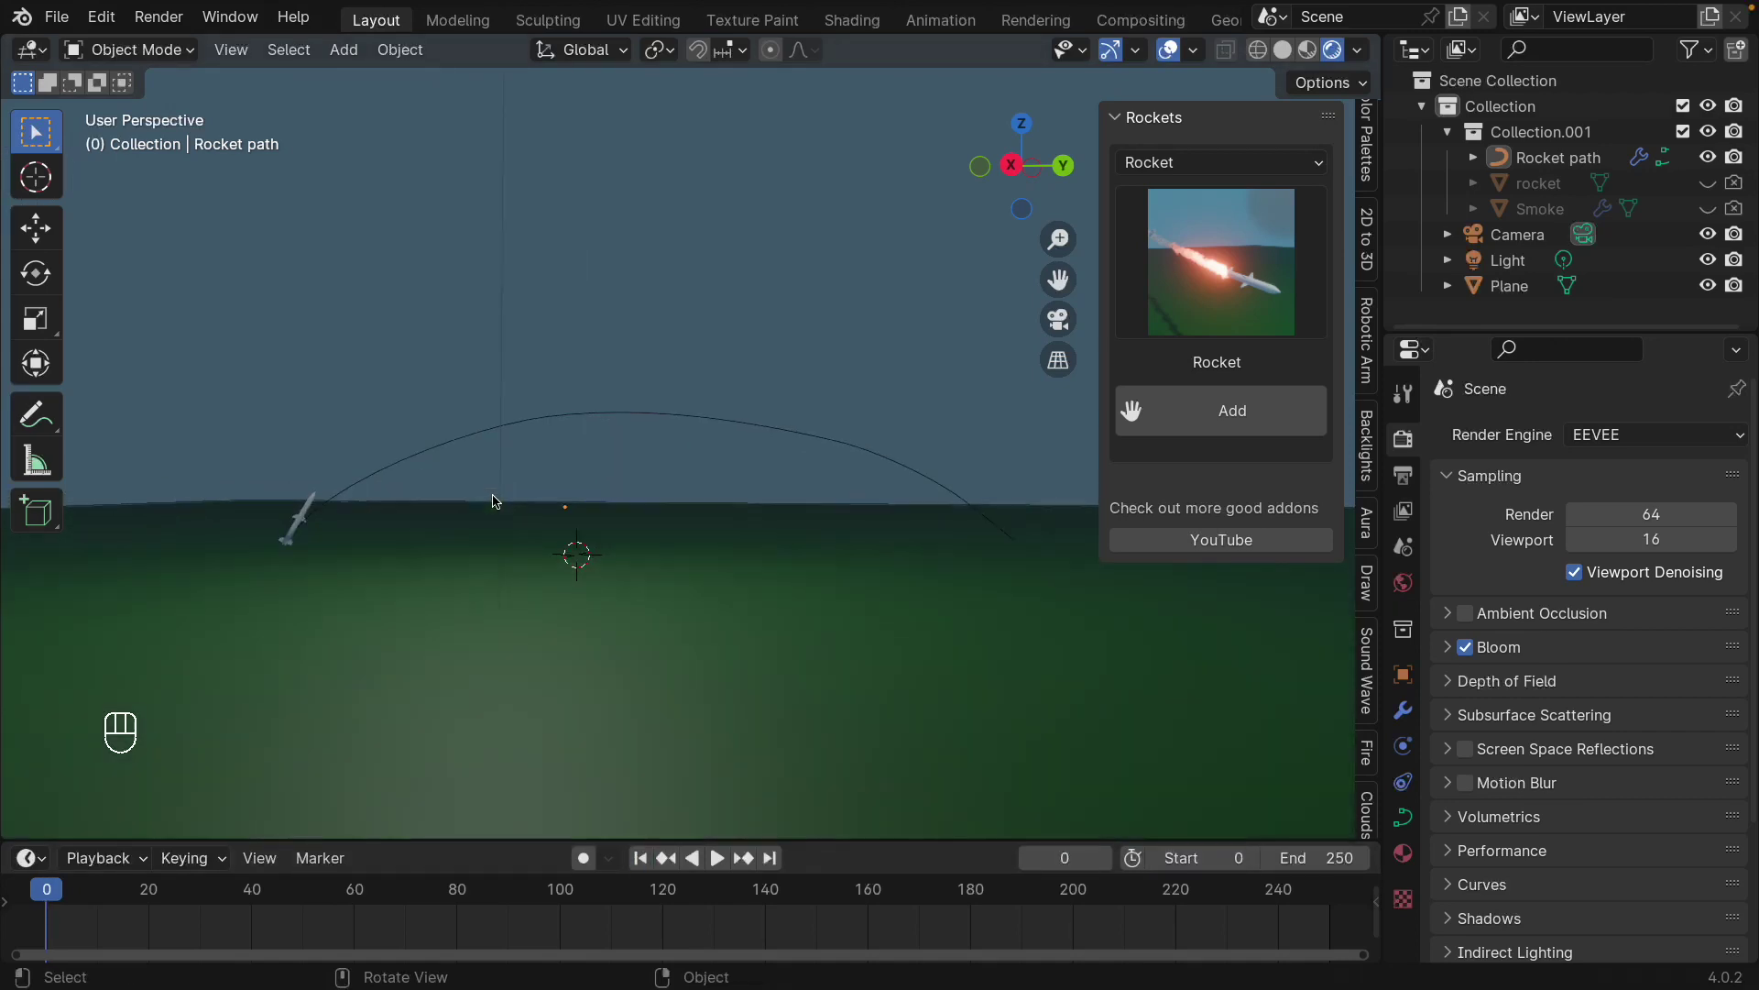
pyautogui.press('space')
pyautogui.click(641, 862)
pyautogui.moveTo(801, 663); pyautogui.dragTo(809, 659)
# - View from the top, play the flight, then scrub the timeline to frame 200
pyautogui.press('KP_7')
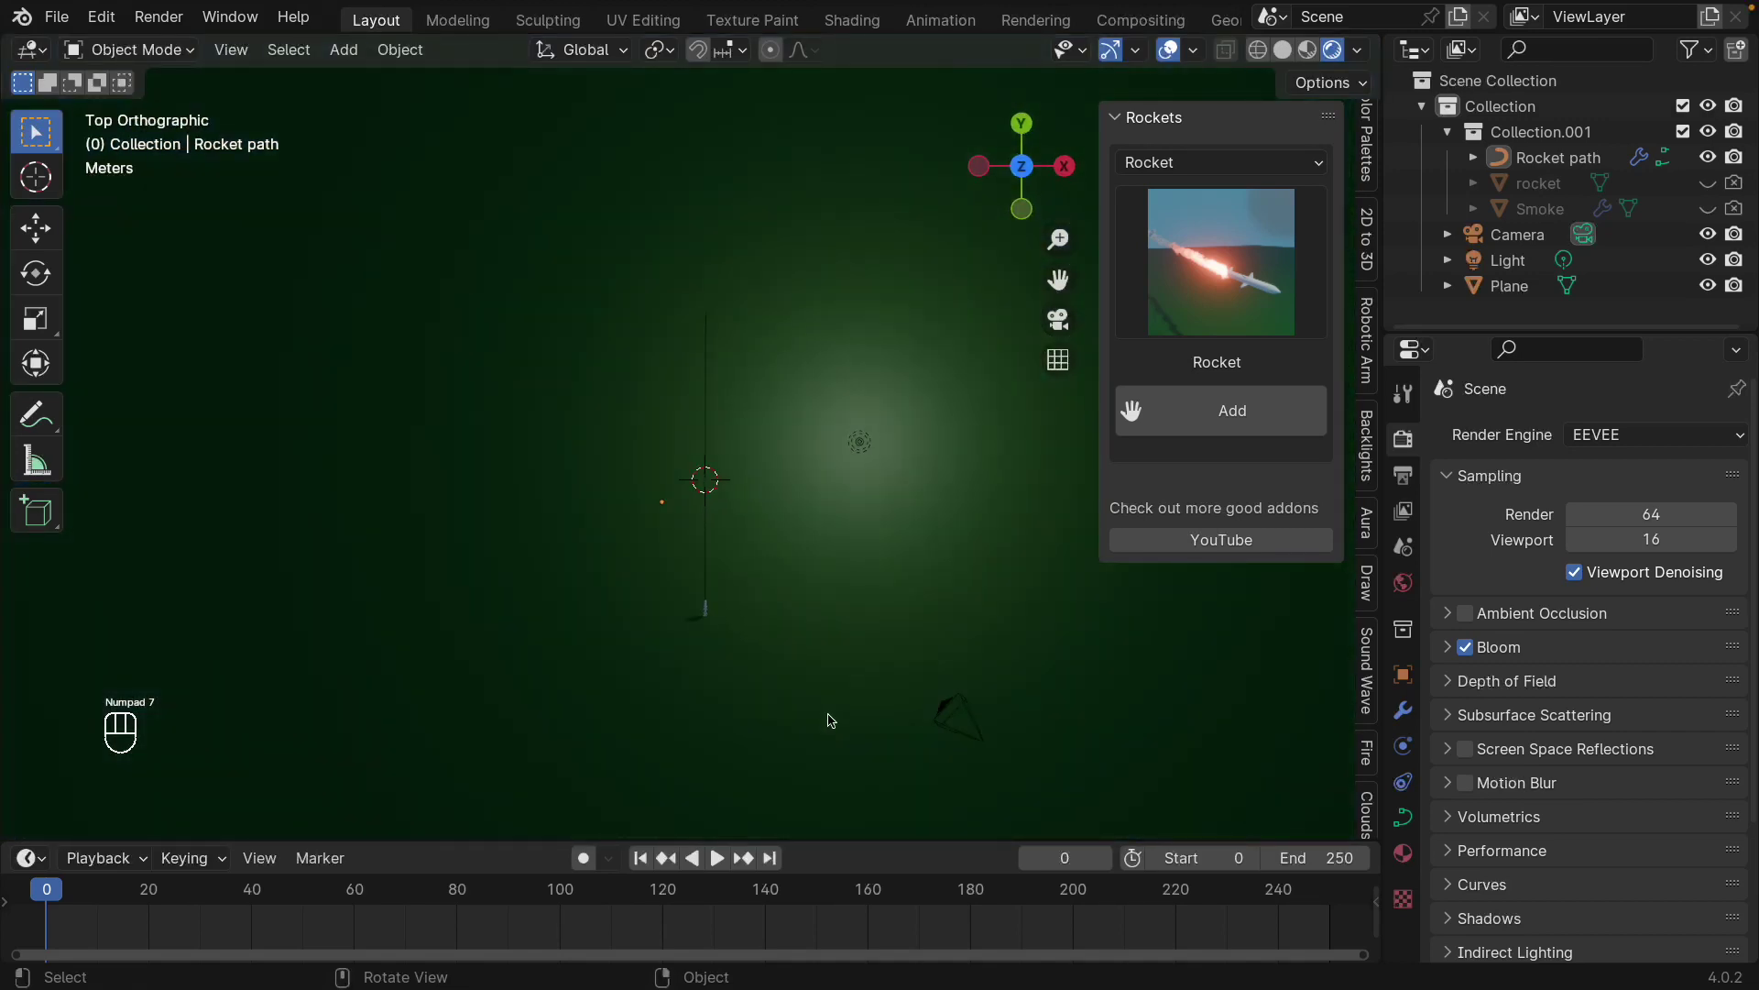
pyautogui.press('space')
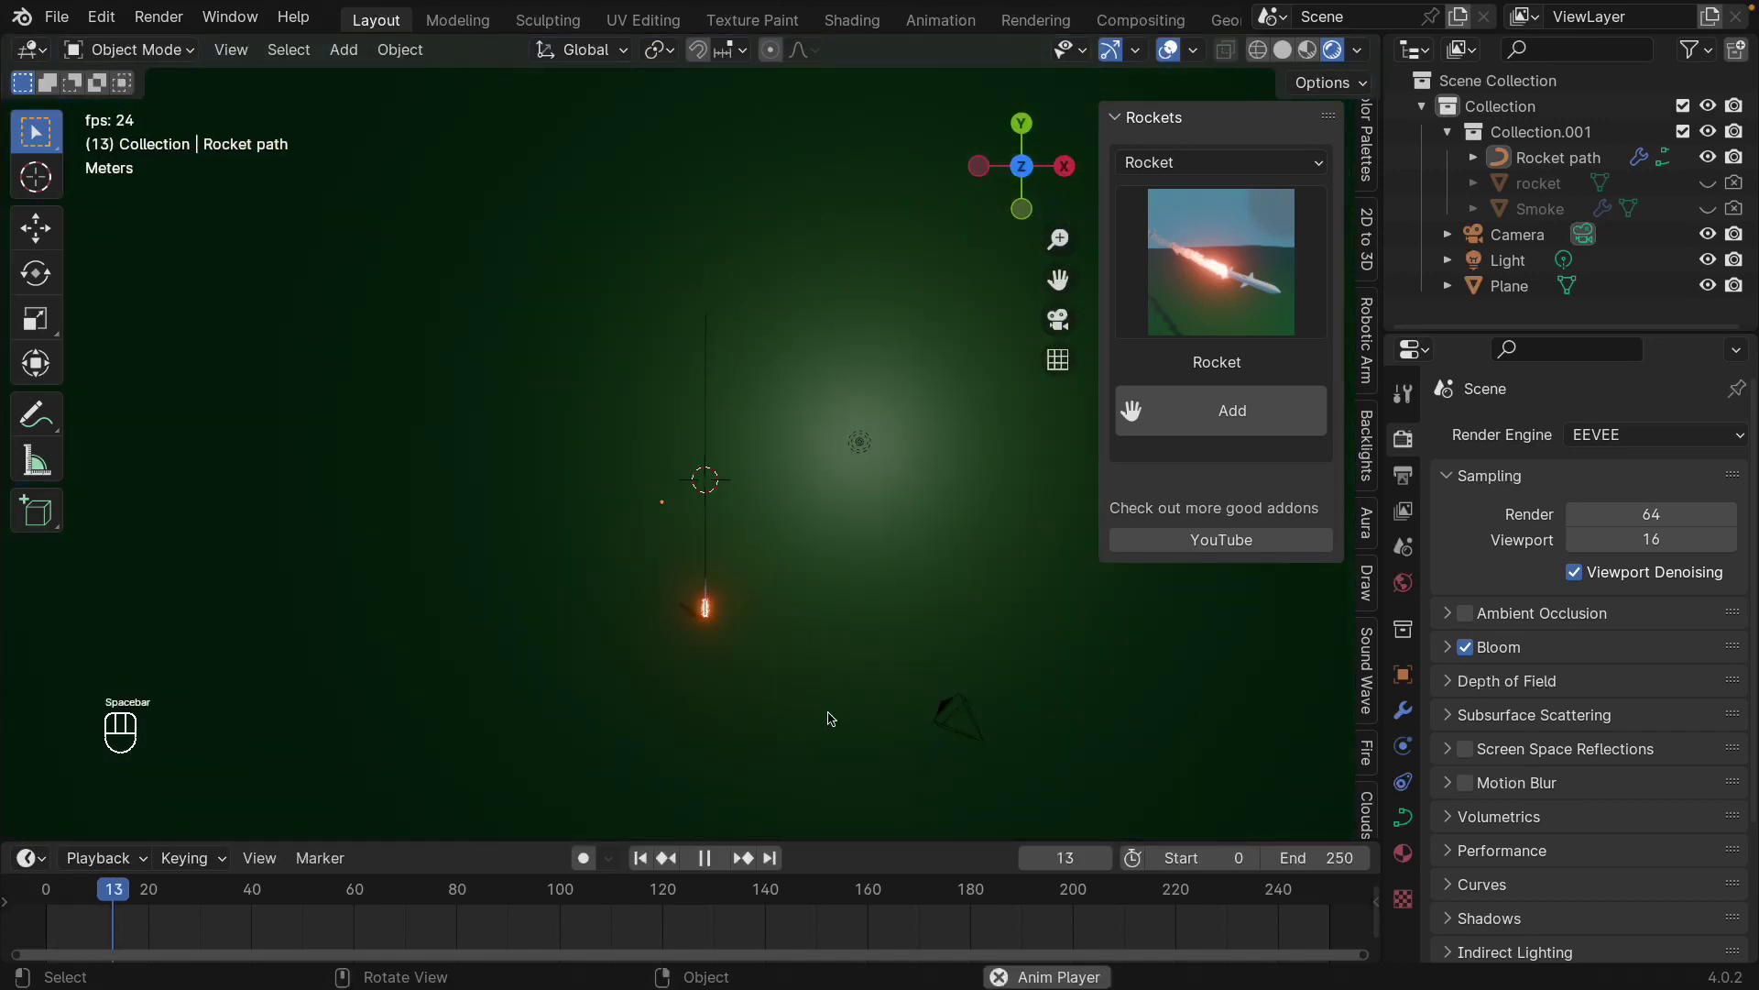
pyautogui.press('space')
pyautogui.moveTo(189, 890); pyautogui.dragTo(1187, 883)
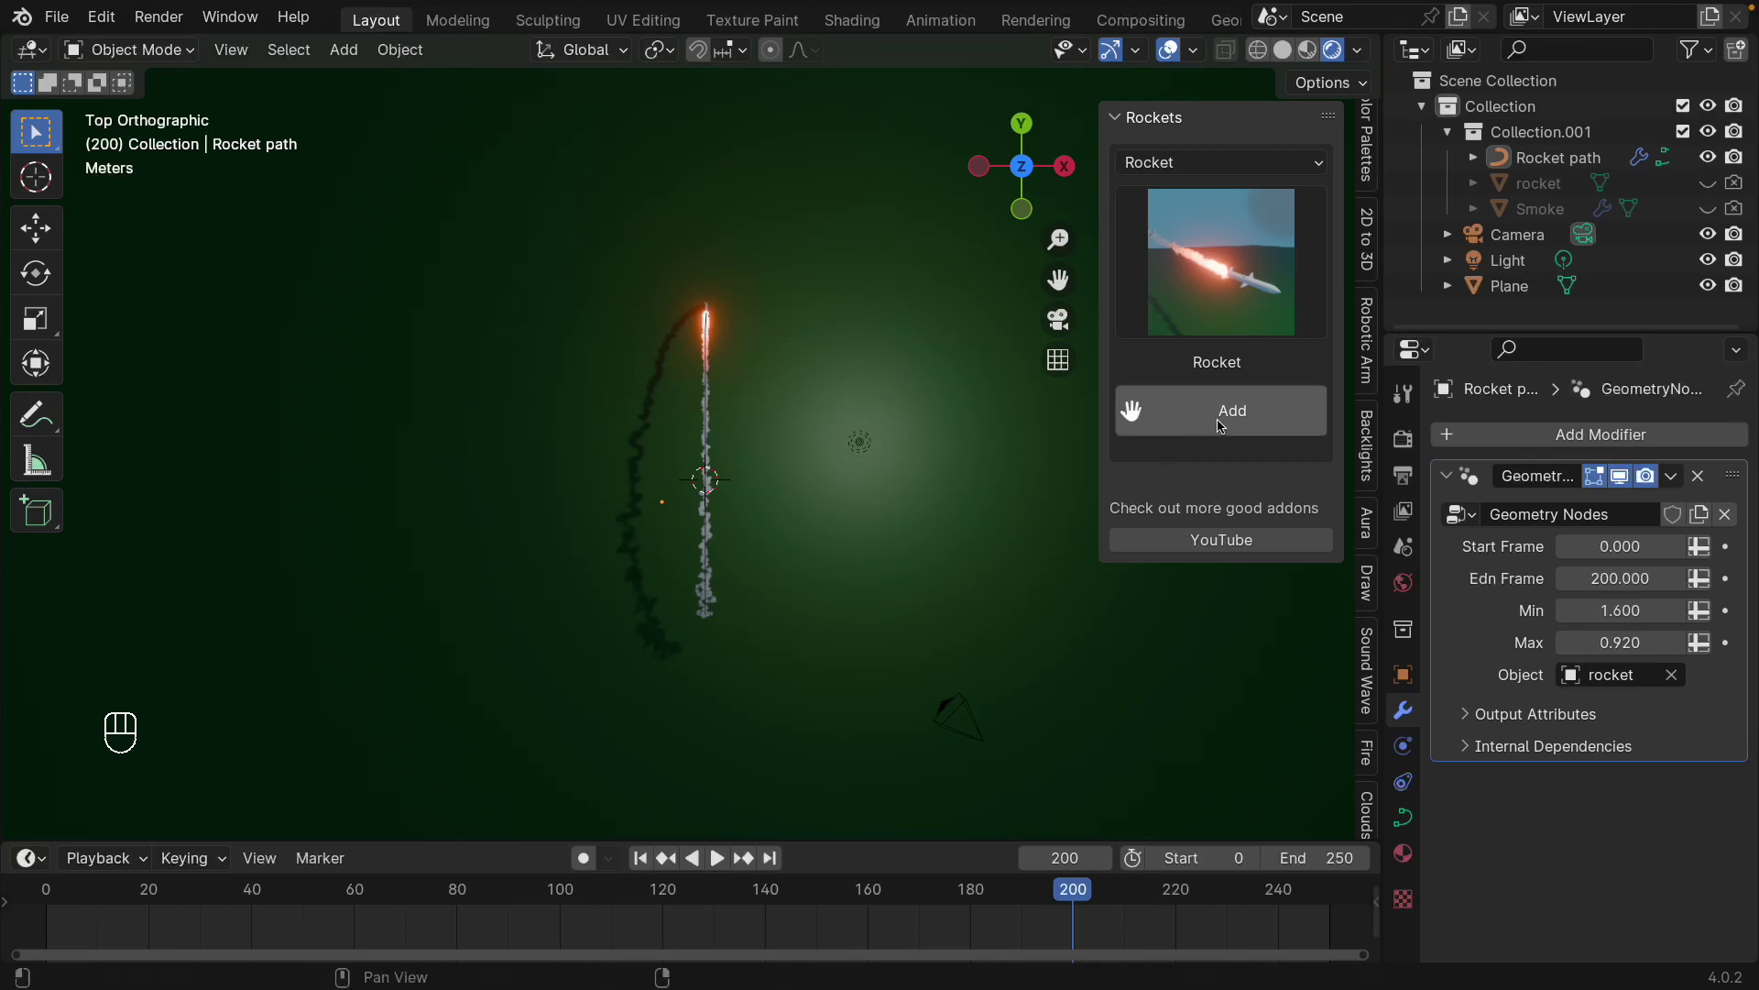
# - Add a second rocket set from the Rockets panel and enter Edit Mode on Rocket path.001
pyautogui.click(1219, 422)
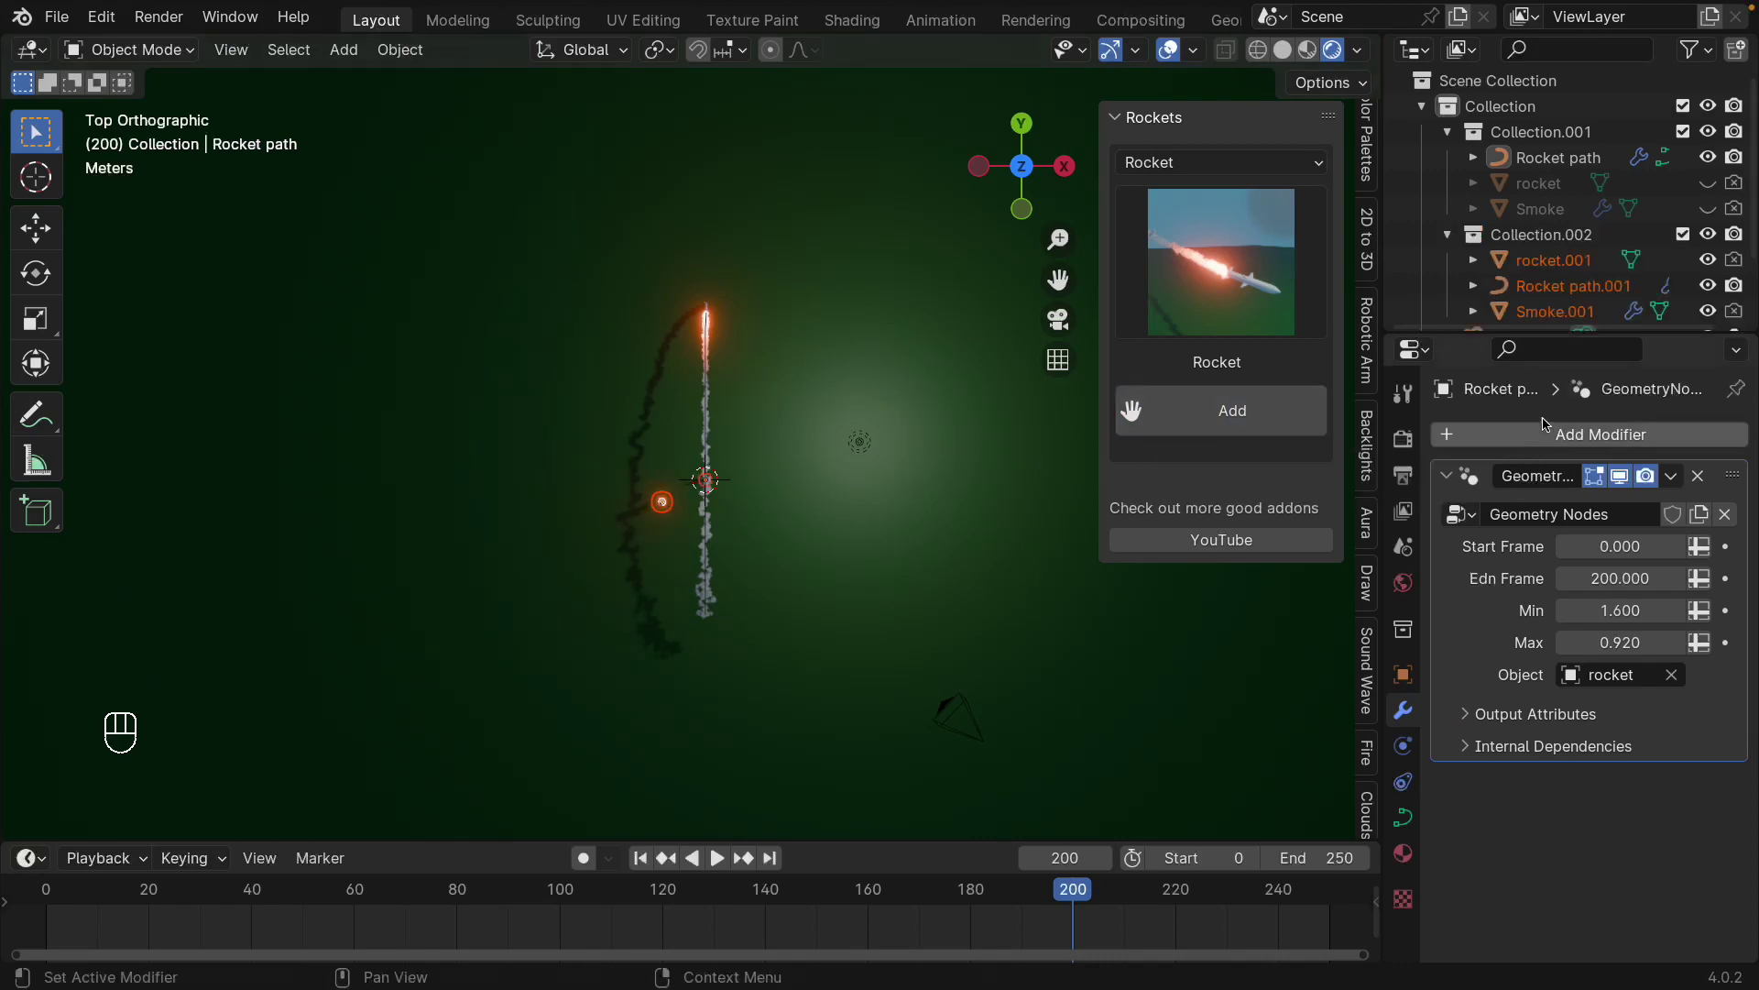
pyautogui.click(1710, 230)
pyautogui.click(1709, 174)
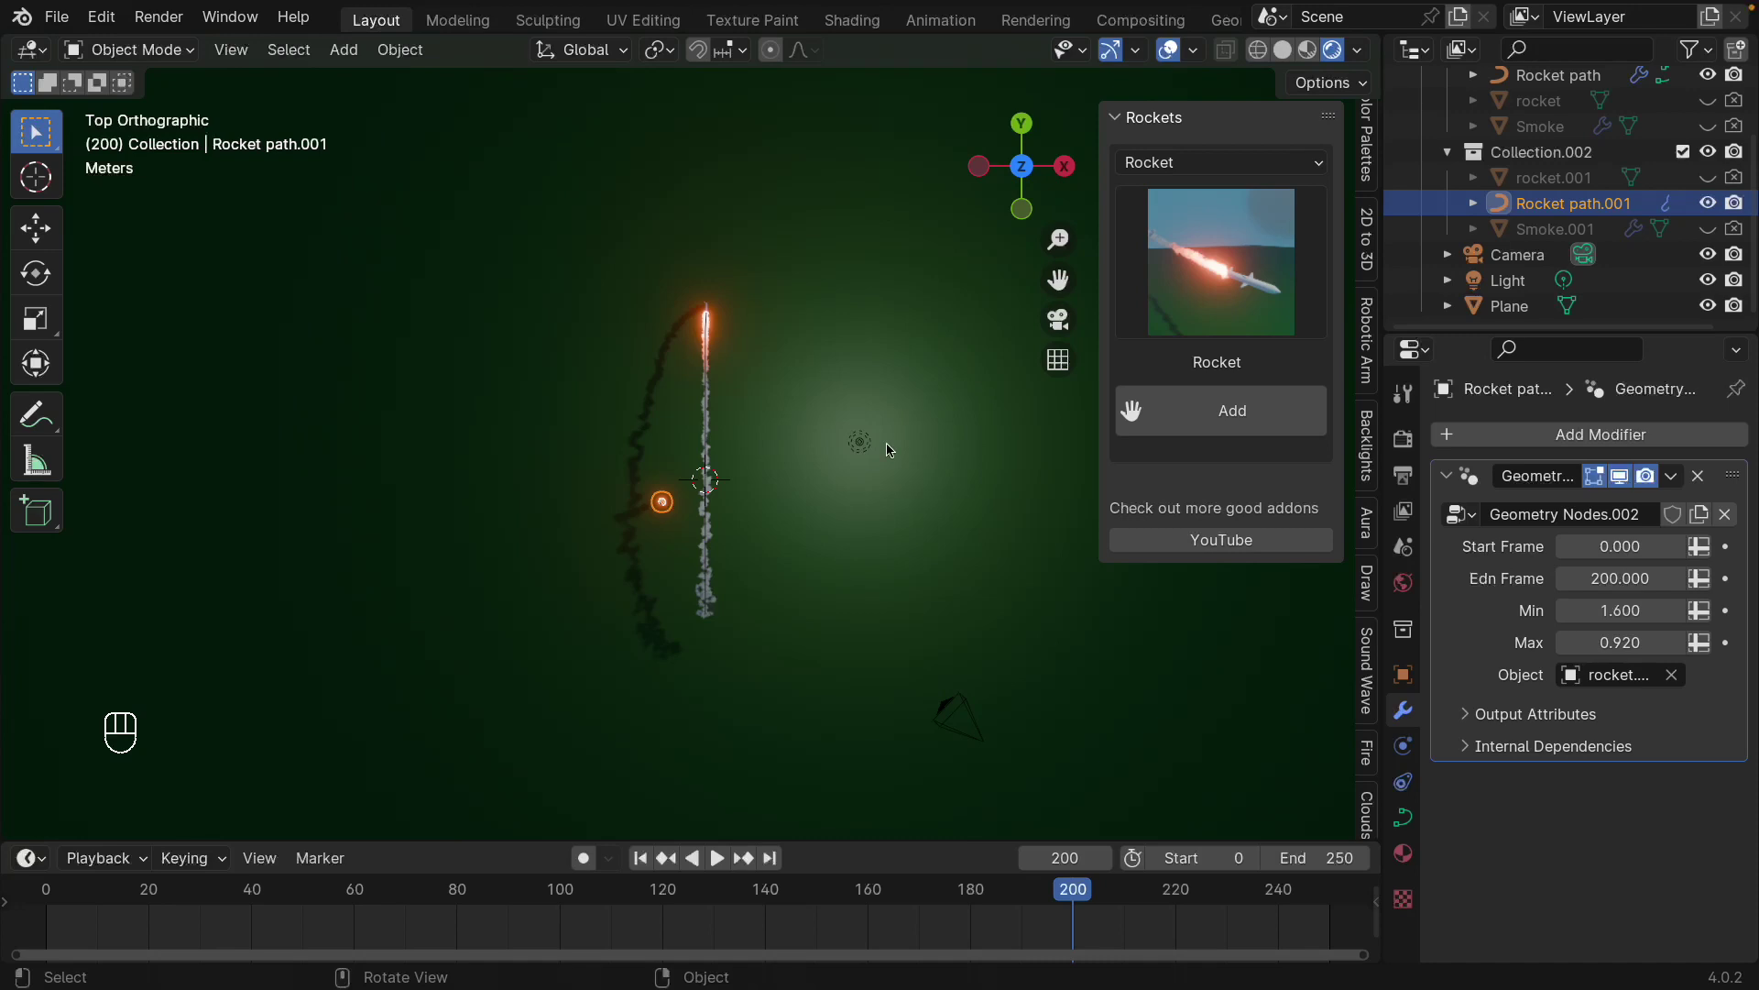
pyautogui.press('Tab')
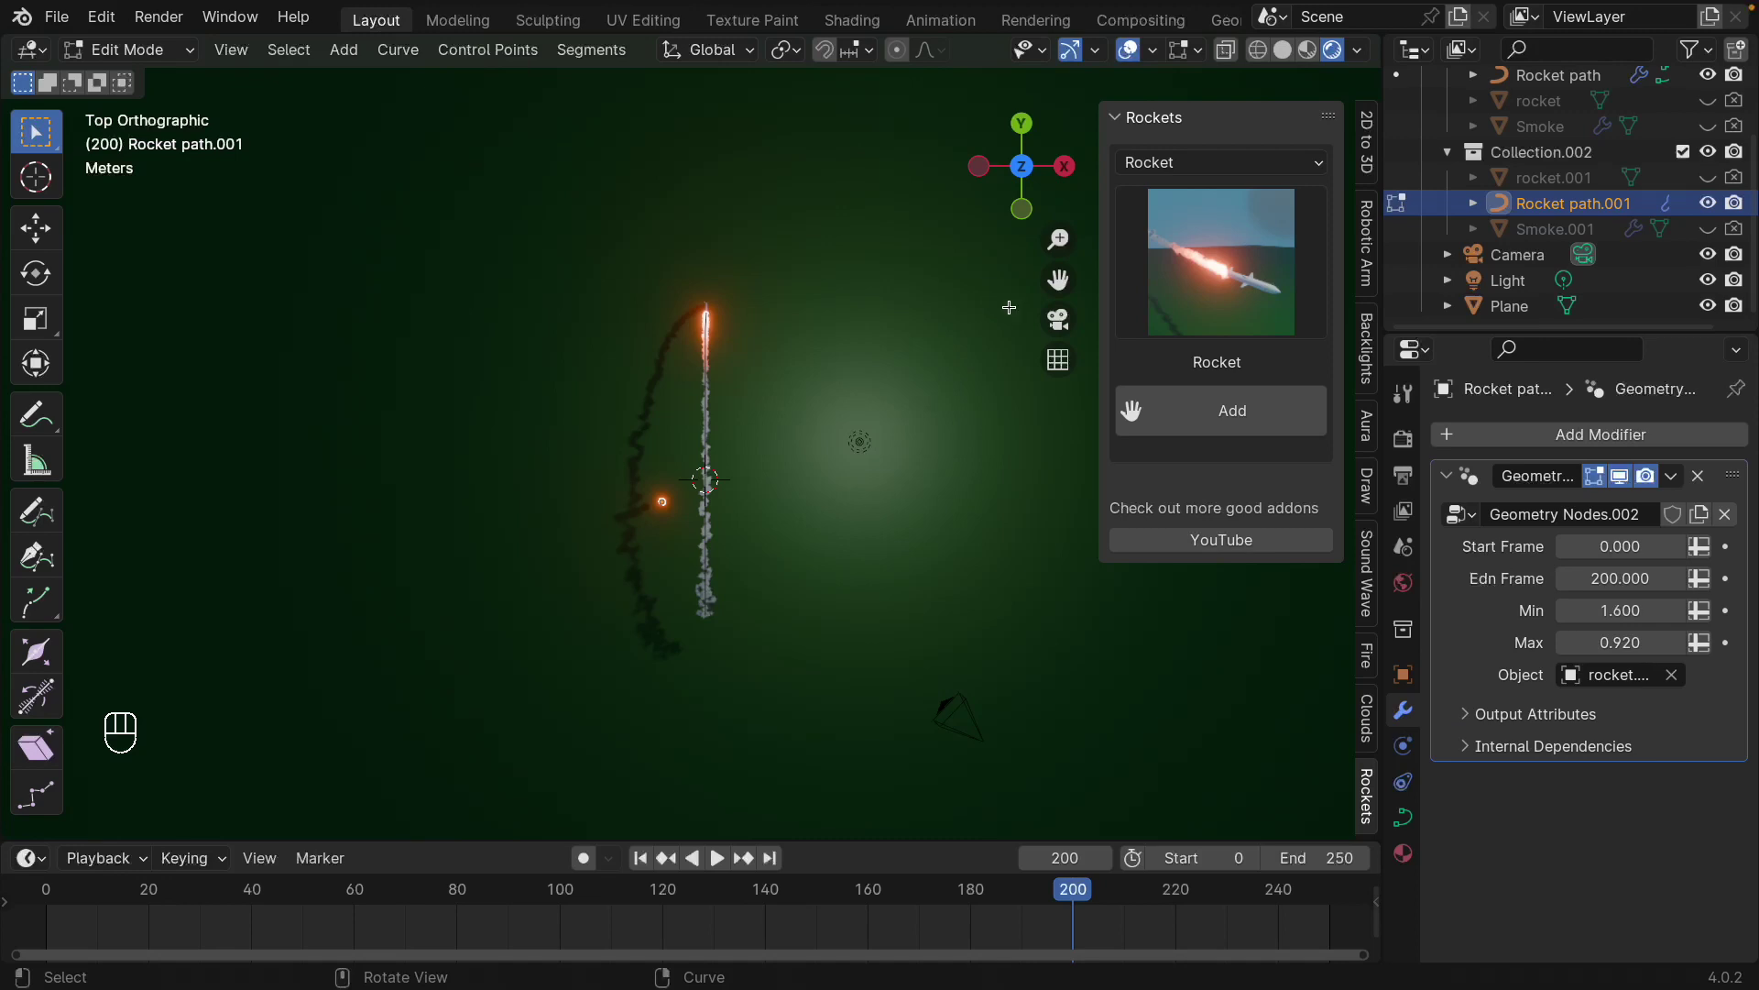
# - Sketch a new freehand Draw Curve stroke as the second rocket's route, then return to Object Mode
pyautogui.moveTo(1009, 302); pyautogui.dragTo(927, 307)
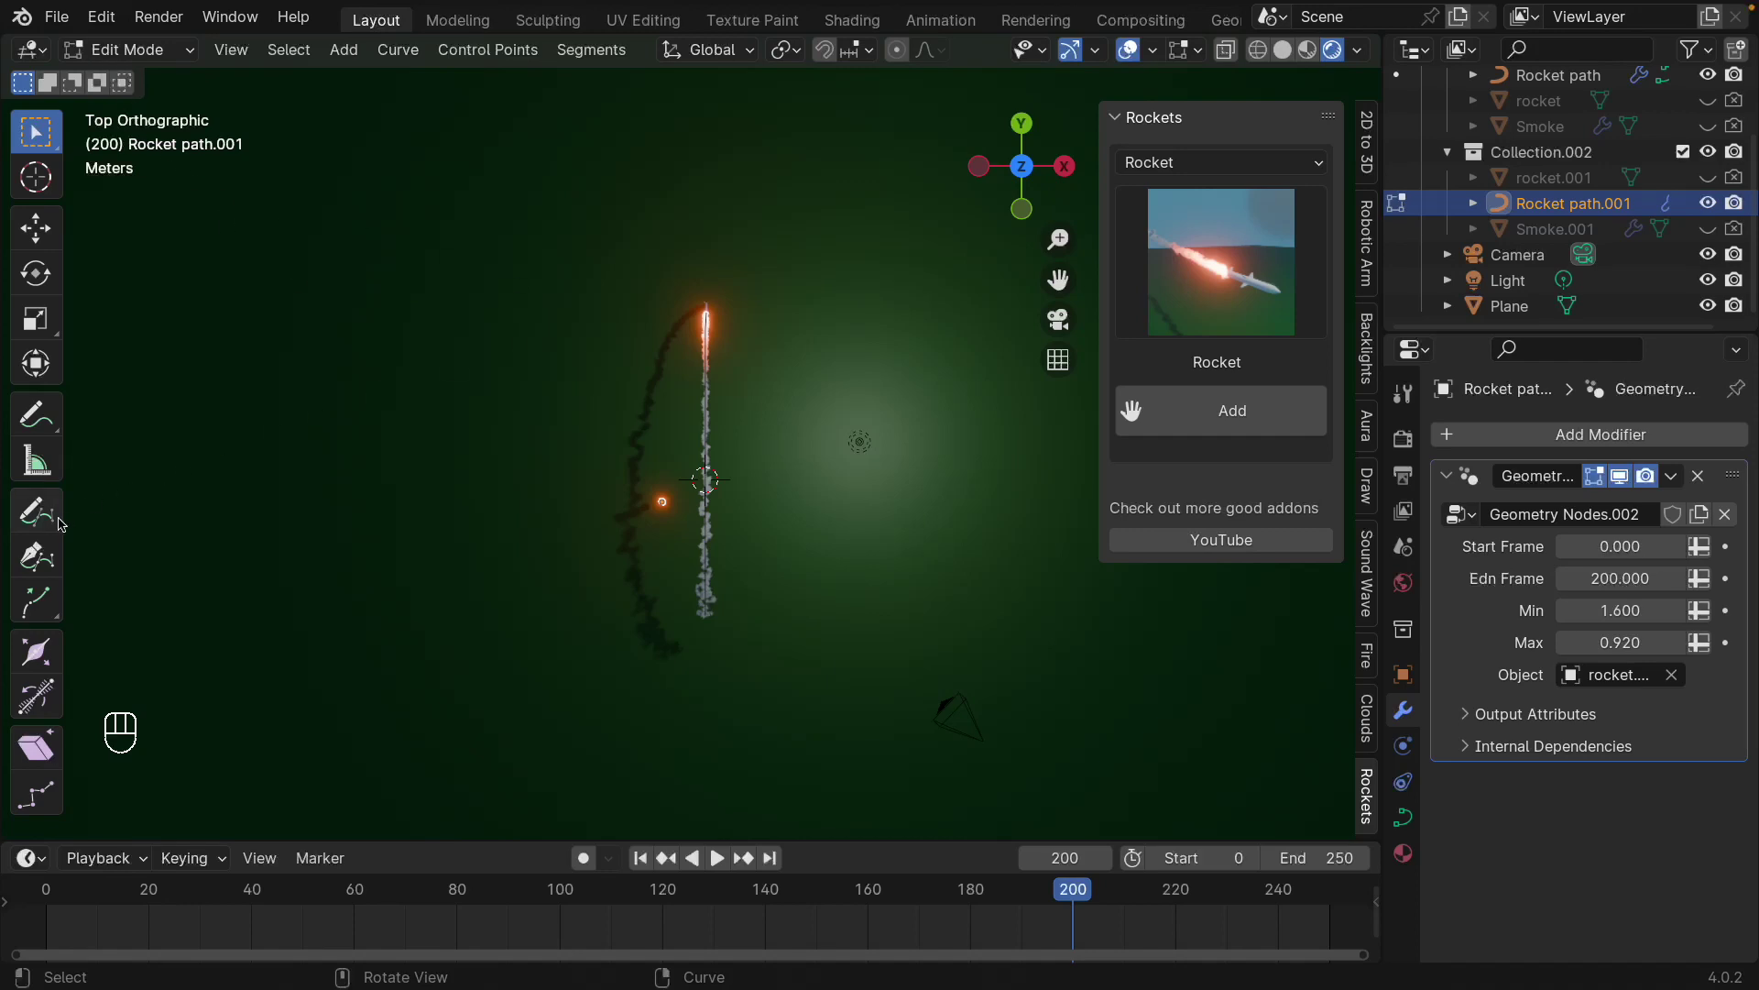
pyautogui.click(50, 513)
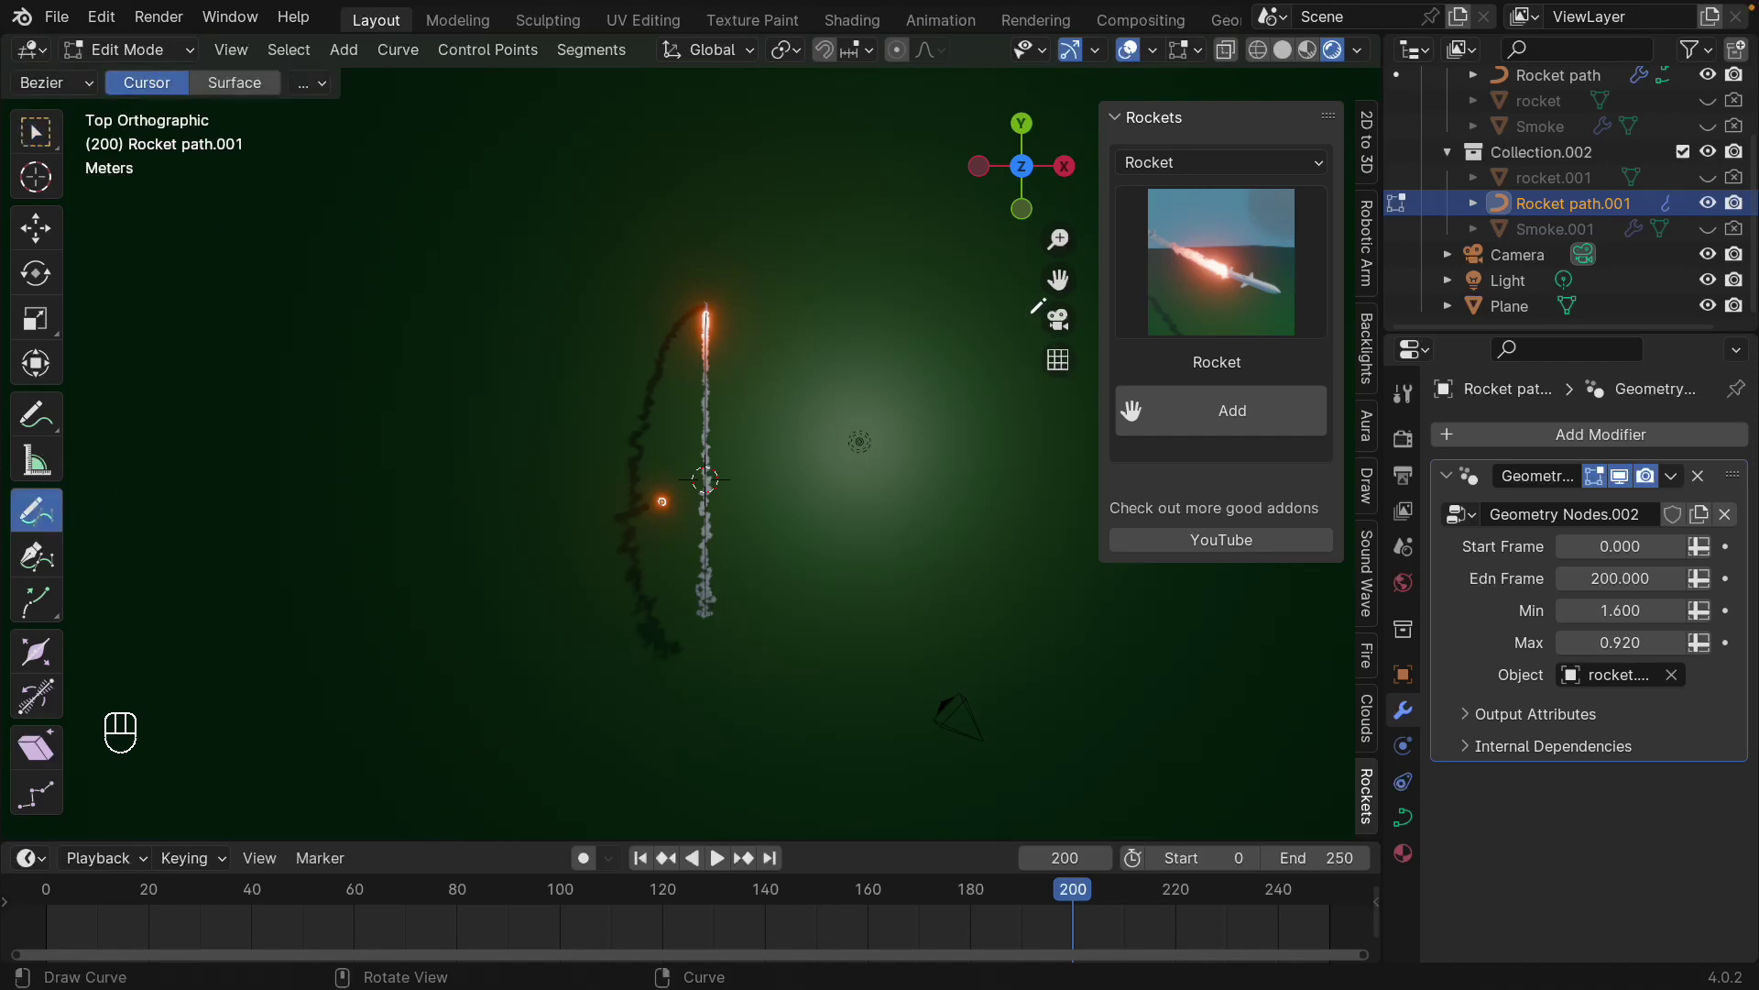
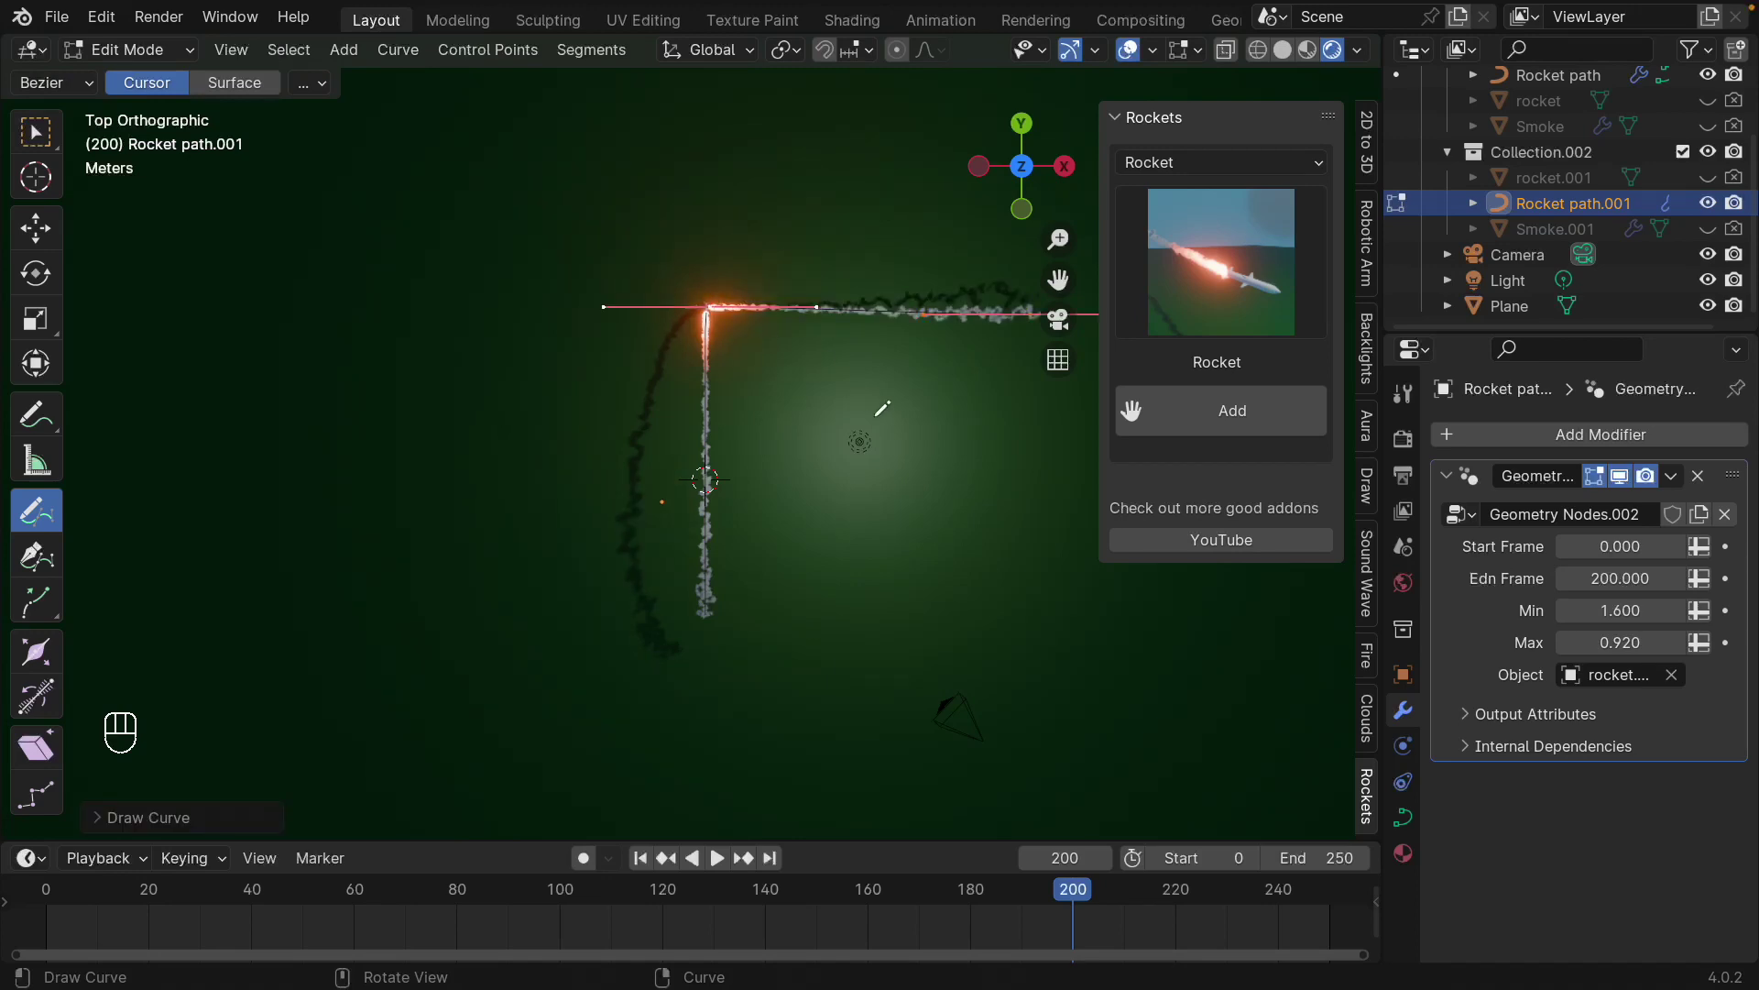
pyautogui.press('Tab')
# - At frame 0, edit Rocket path.001 and move its end point upward along Z into an arc
pyautogui.middleClick(941, 526)
pyautogui.moveTo(920, 467); pyautogui.dragTo(852, 467)
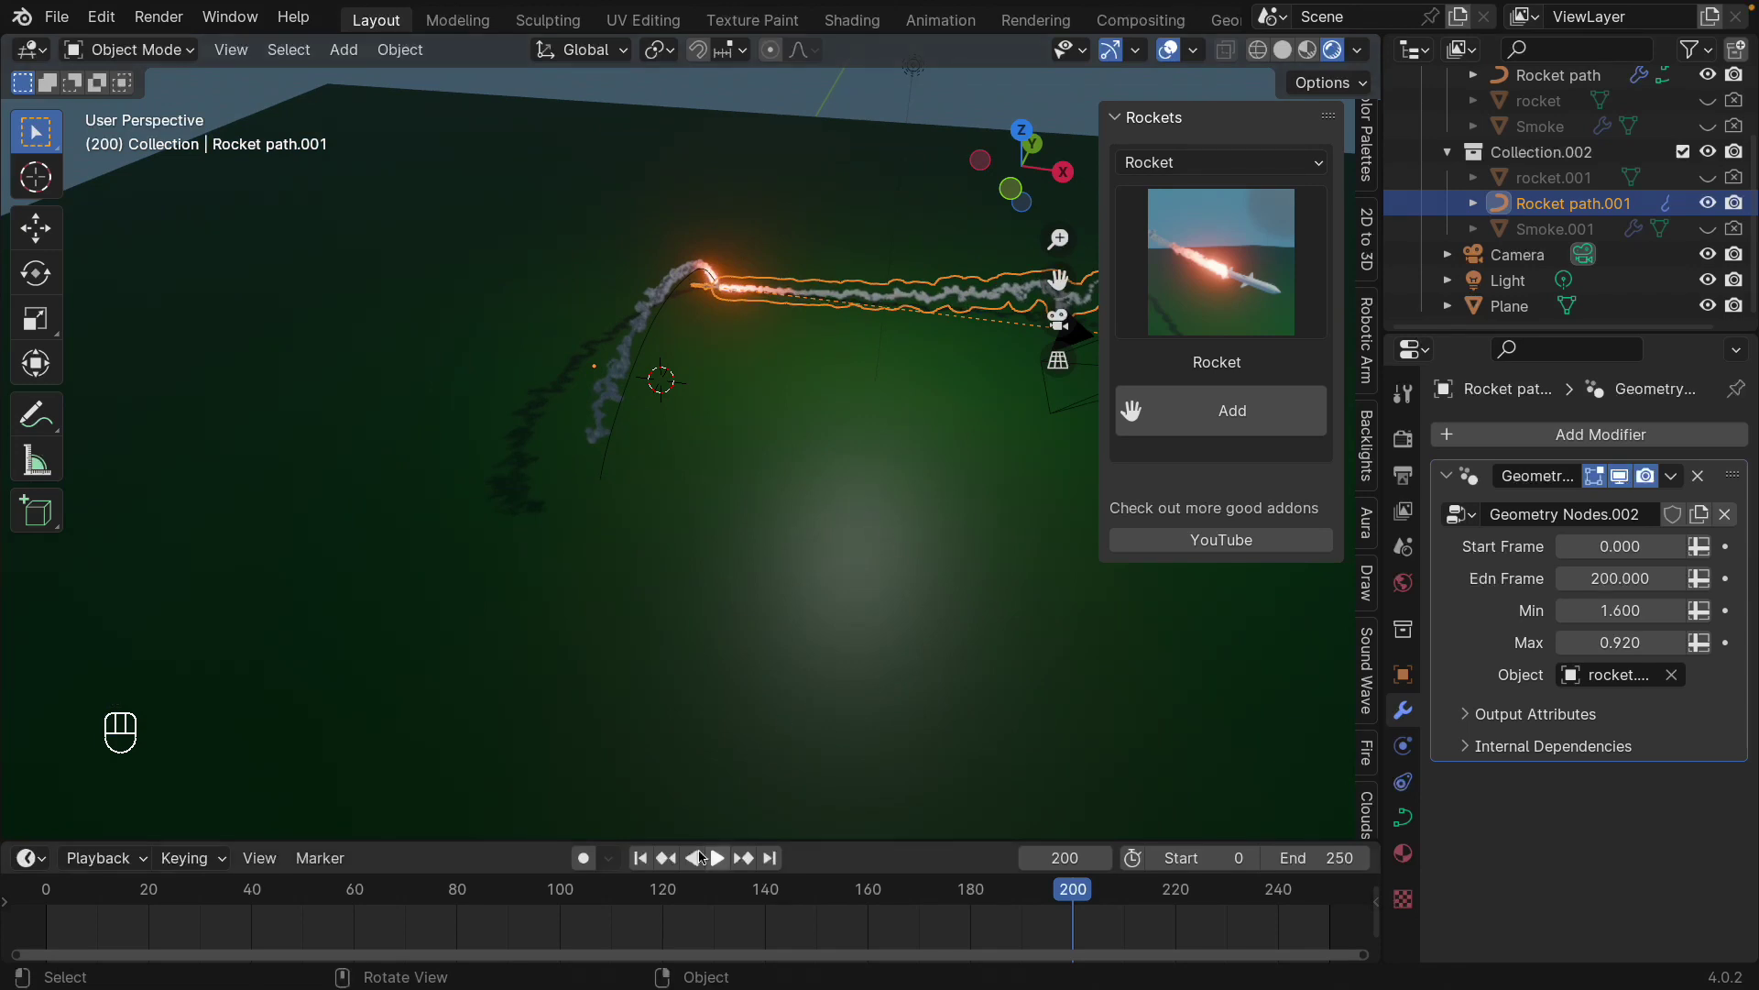
pyautogui.click(644, 855)
pyautogui.moveTo(824, 699); pyautogui.dragTo(501, 681)
pyautogui.moveTo(501, 681); pyautogui.dragTo(423, 679)
pyautogui.moveTo(422, 679); pyautogui.dragTo(491, 644)
pyautogui.middleClick(359, 670)
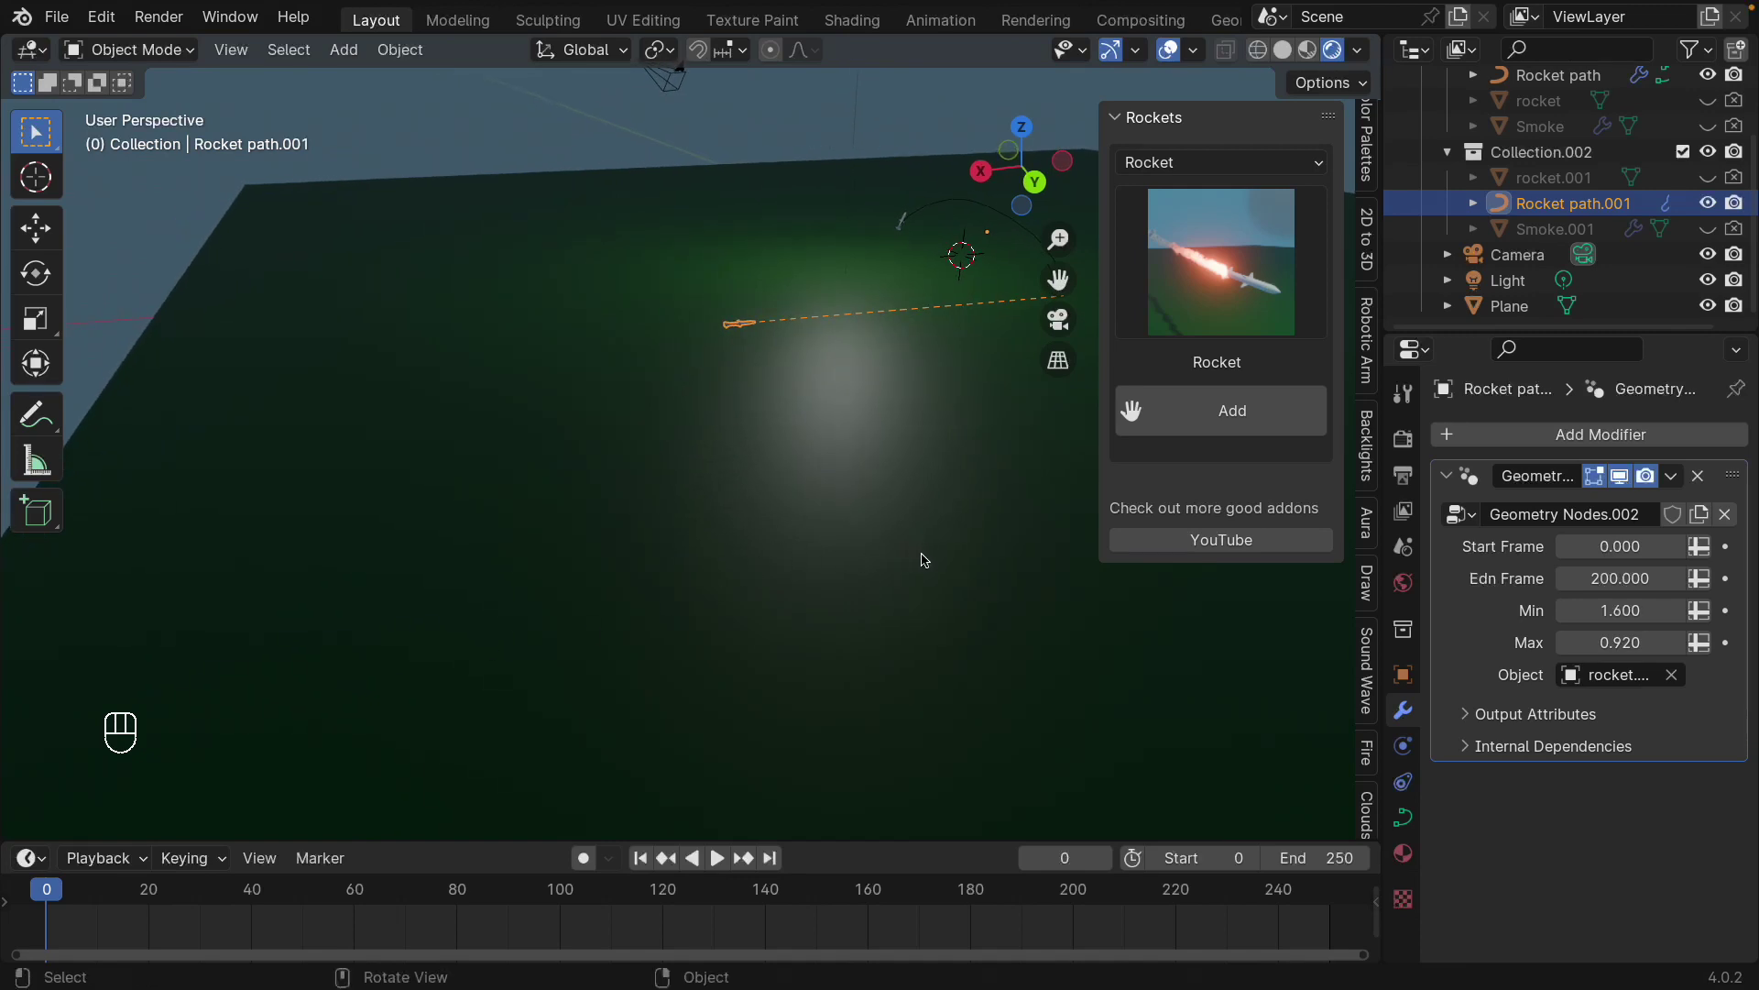
pyautogui.moveTo(920, 559); pyautogui.dragTo(664, 564)
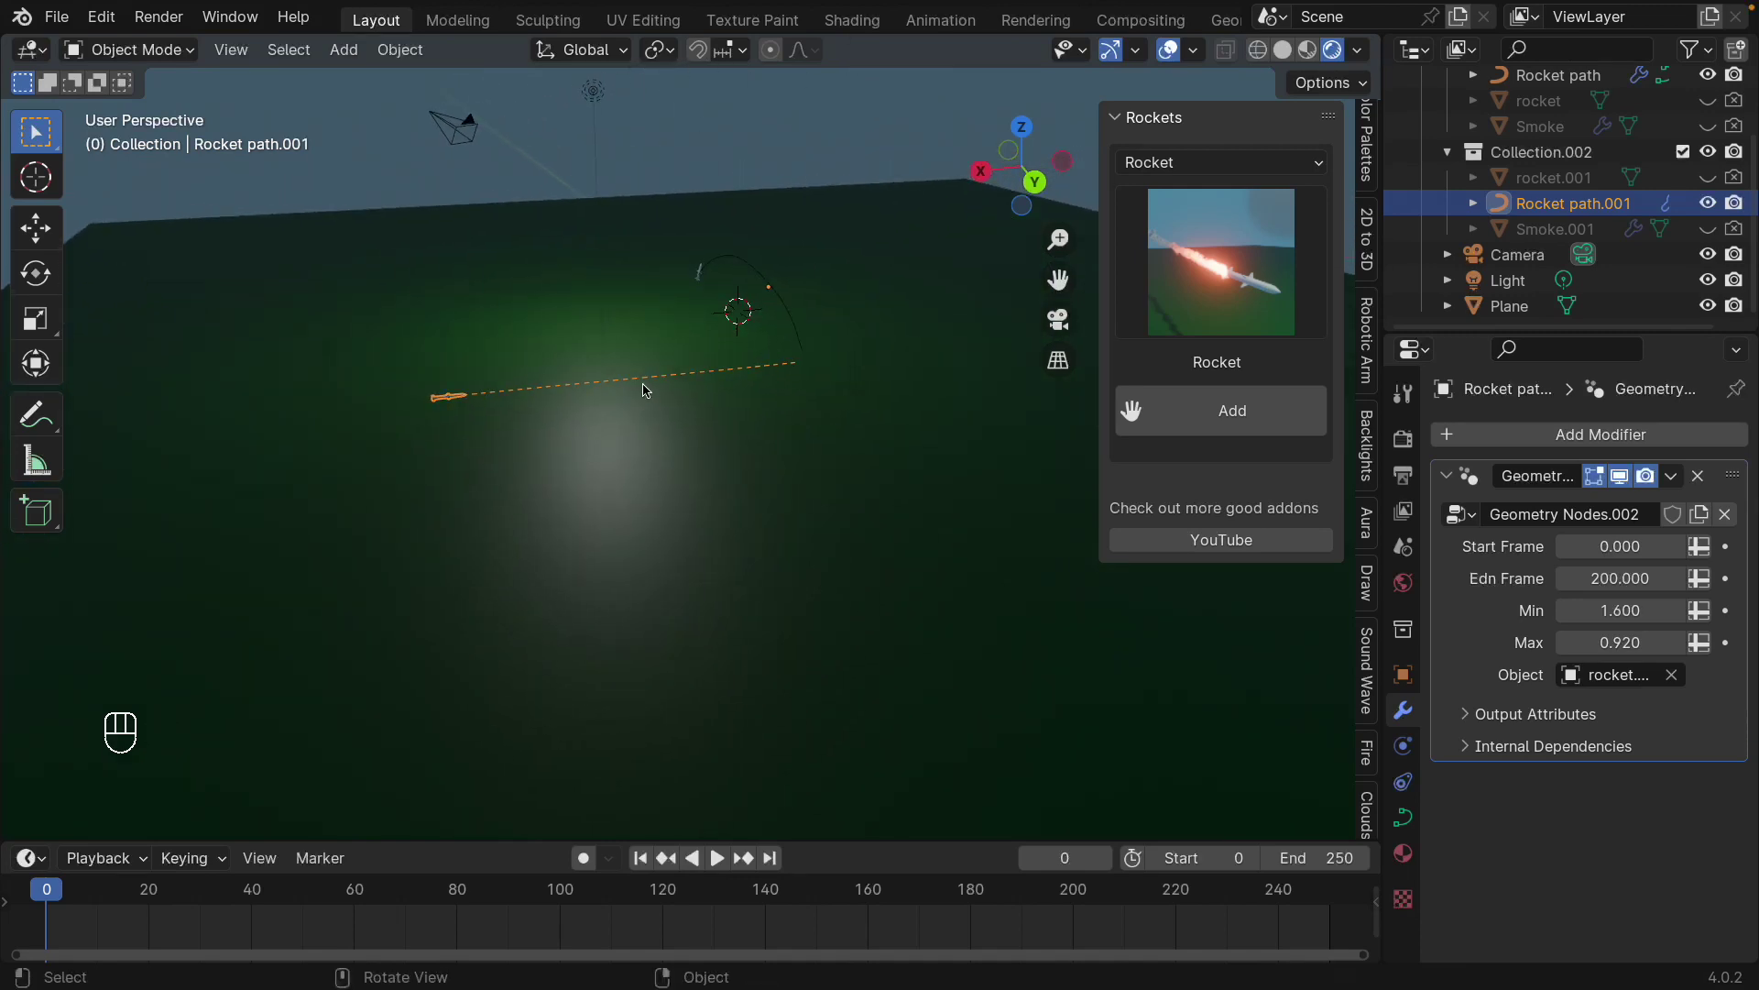
pyautogui.press('Tab')
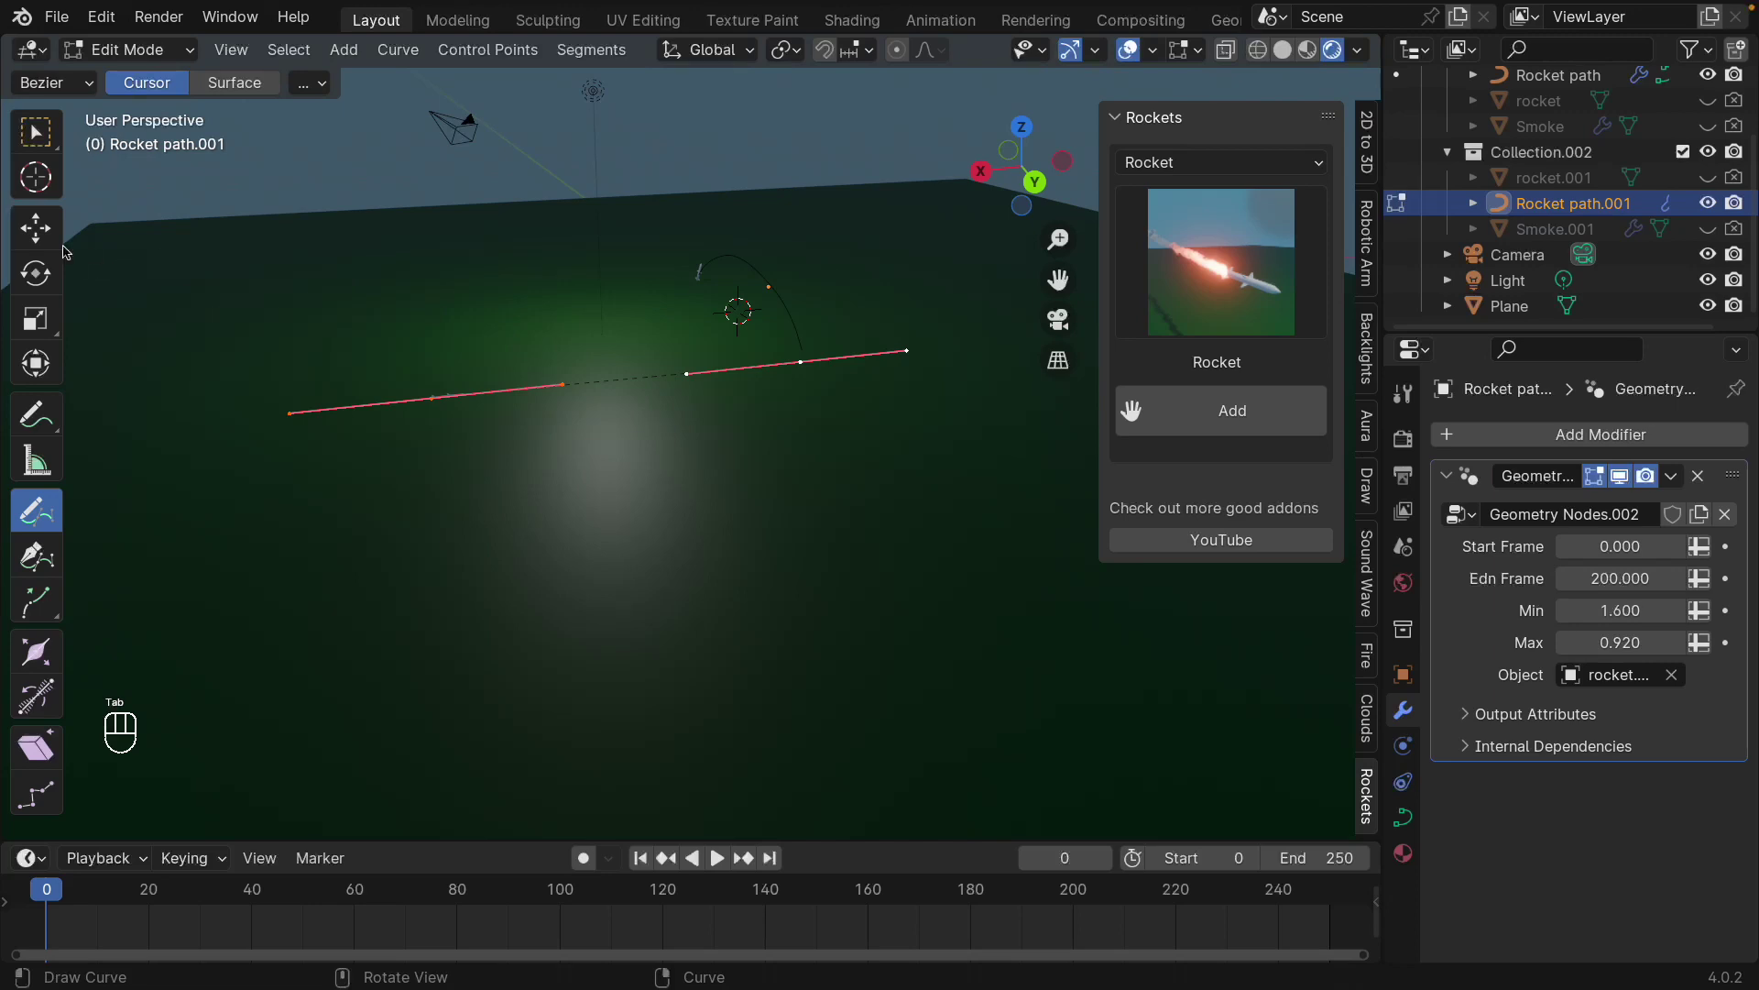
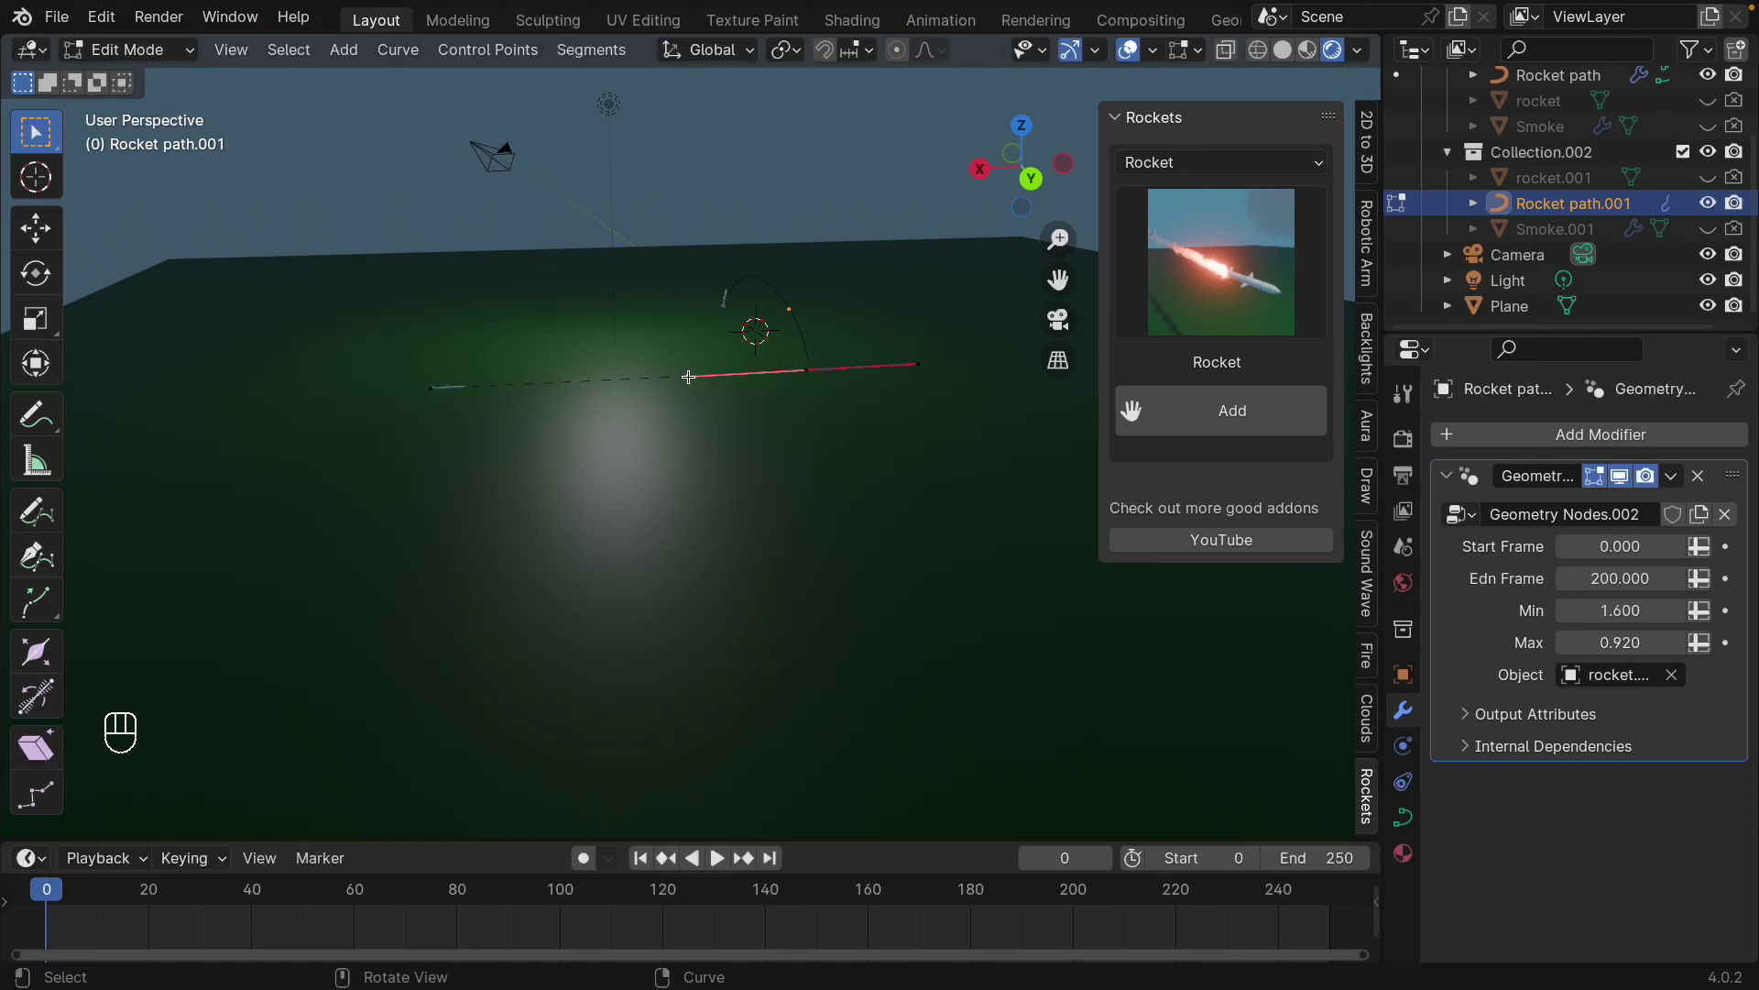
pyautogui.press('g')
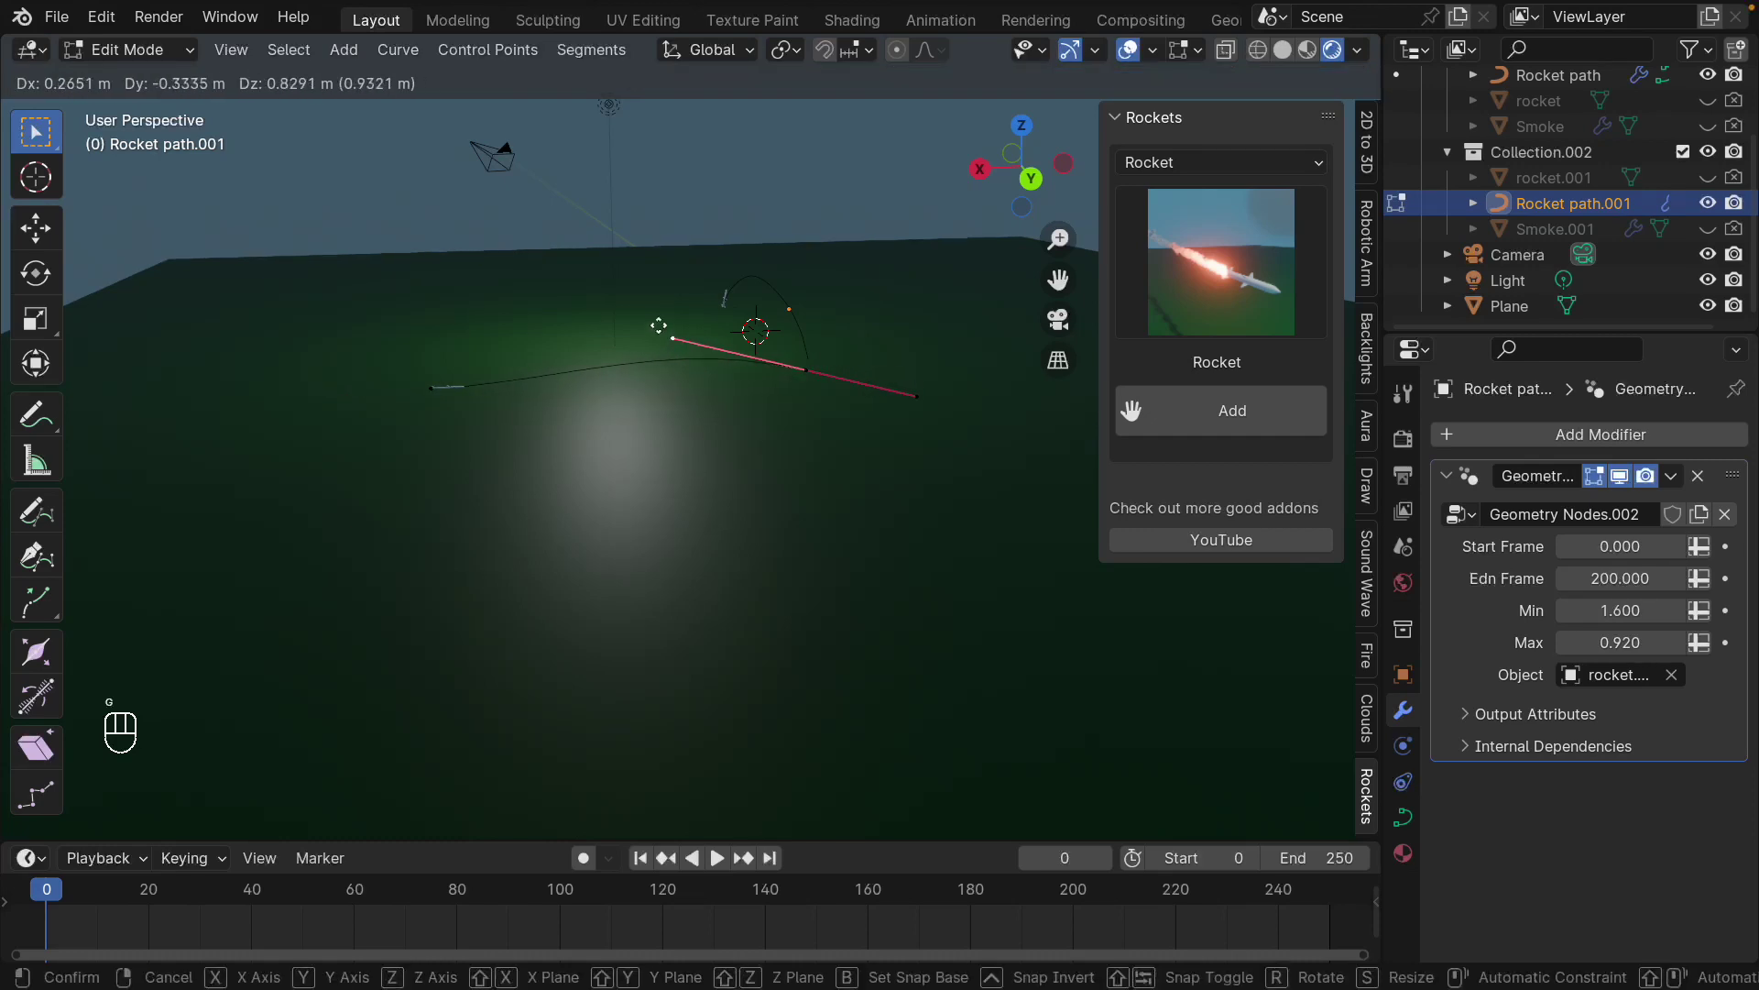
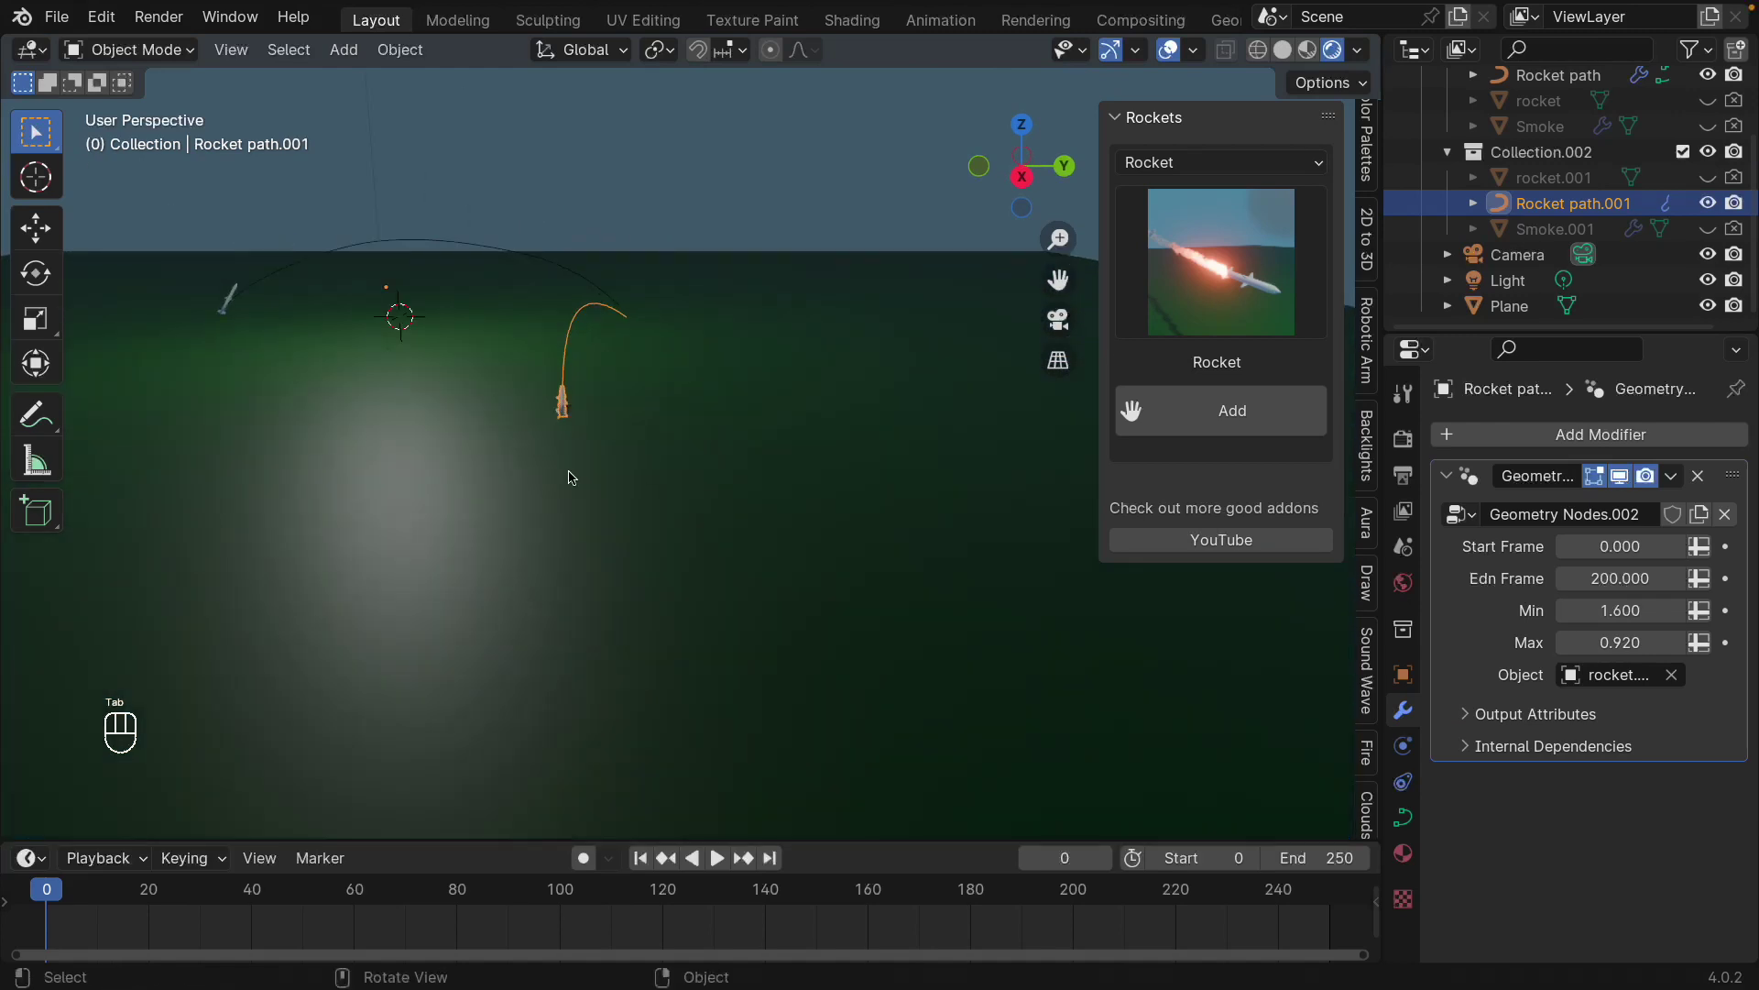
# - Play the animation and orbit to follow both rockets launching along their arcs
pyautogui.middleClick(637, 481)
pyautogui.click(662, 485)
pyautogui.press('space')
pyautogui.moveTo(691, 510); pyautogui.dragTo(658, 520)
pyautogui.moveTo(687, 492); pyautogui.dragTo(768, 501)
pyautogui.click(768, 500)
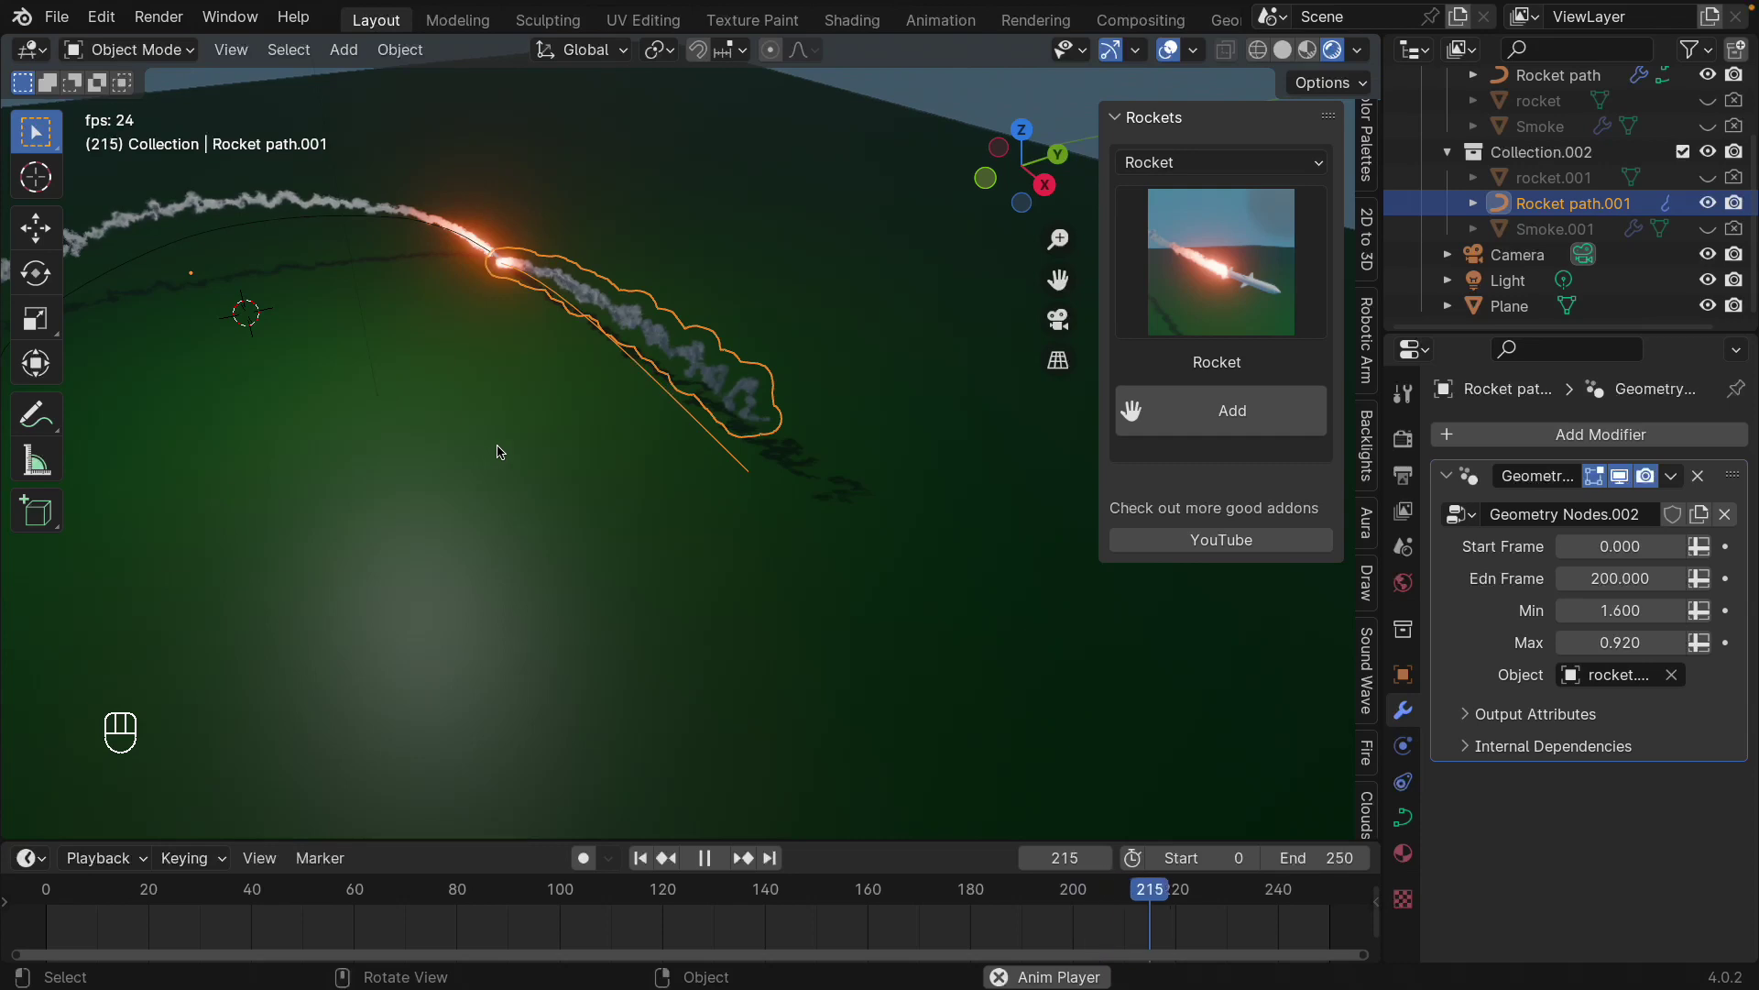
pyautogui.press('space')
pyautogui.moveTo(552, 512); pyautogui.dragTo(592, 500)
pyautogui.moveTo(928, 512); pyautogui.dragTo(656, 503)
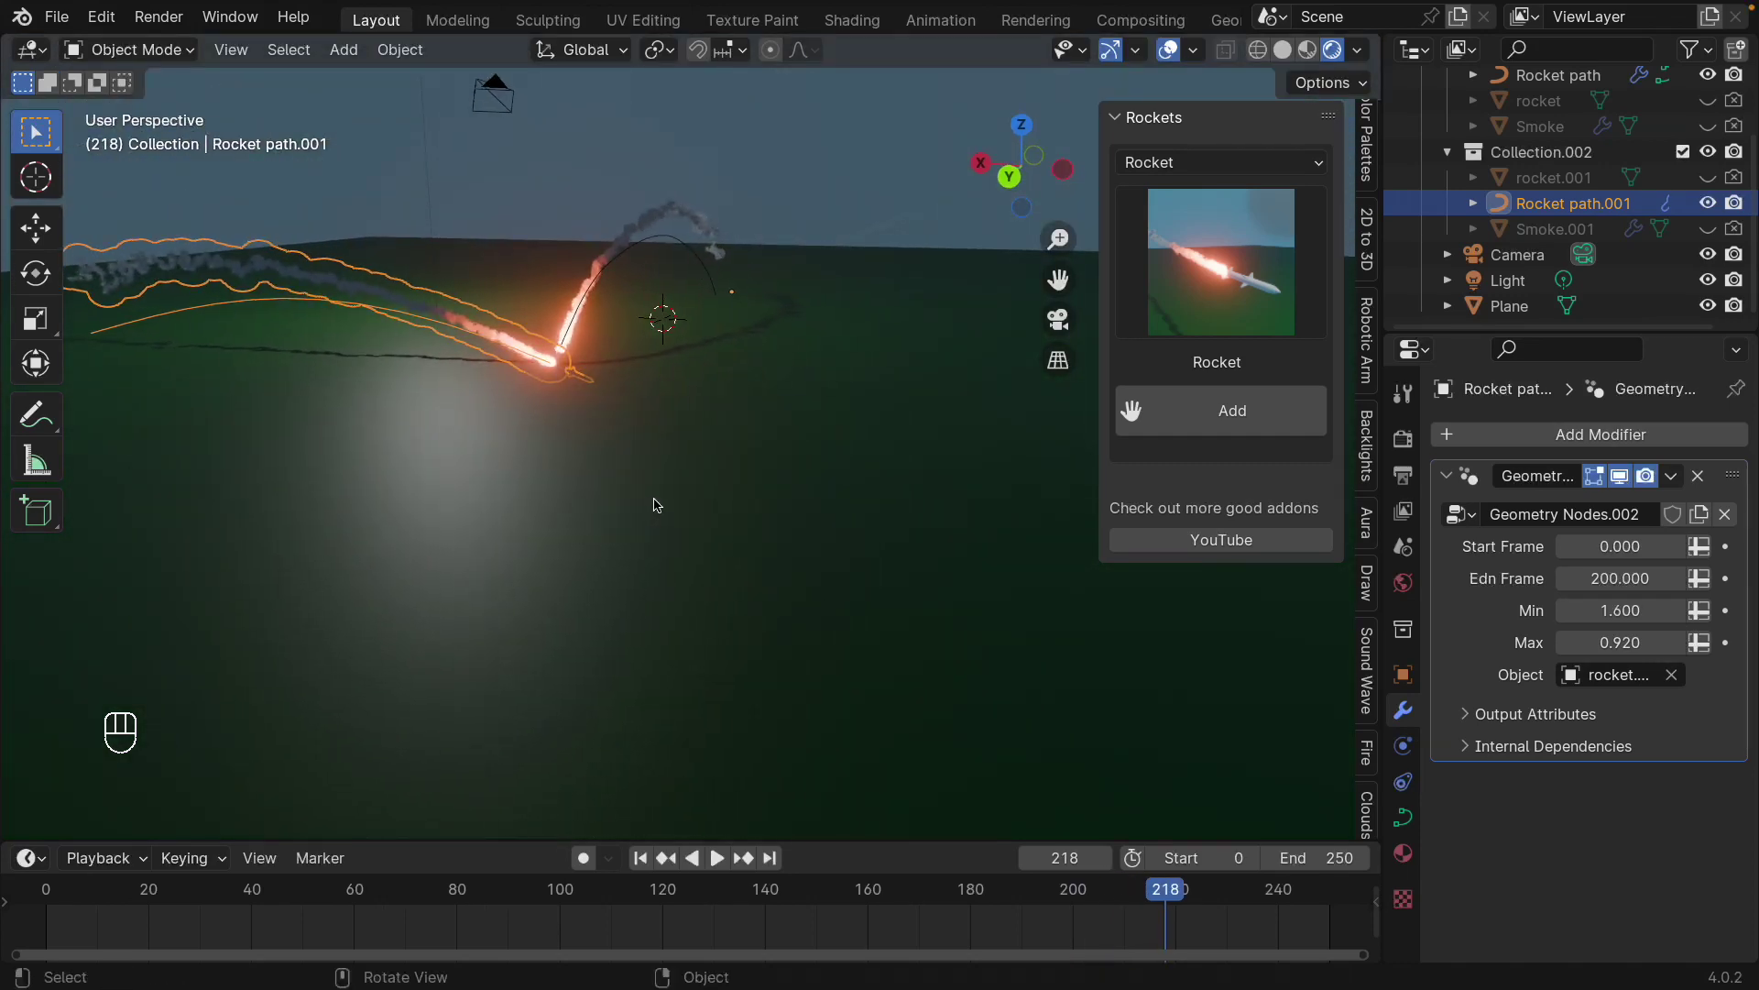
pyautogui.moveTo(686, 496); pyautogui.dragTo(803, 514)
# - Try moving the path's endpoint, cancel it, leave Edit Mode and replay the animation
pyautogui.press('Tab')
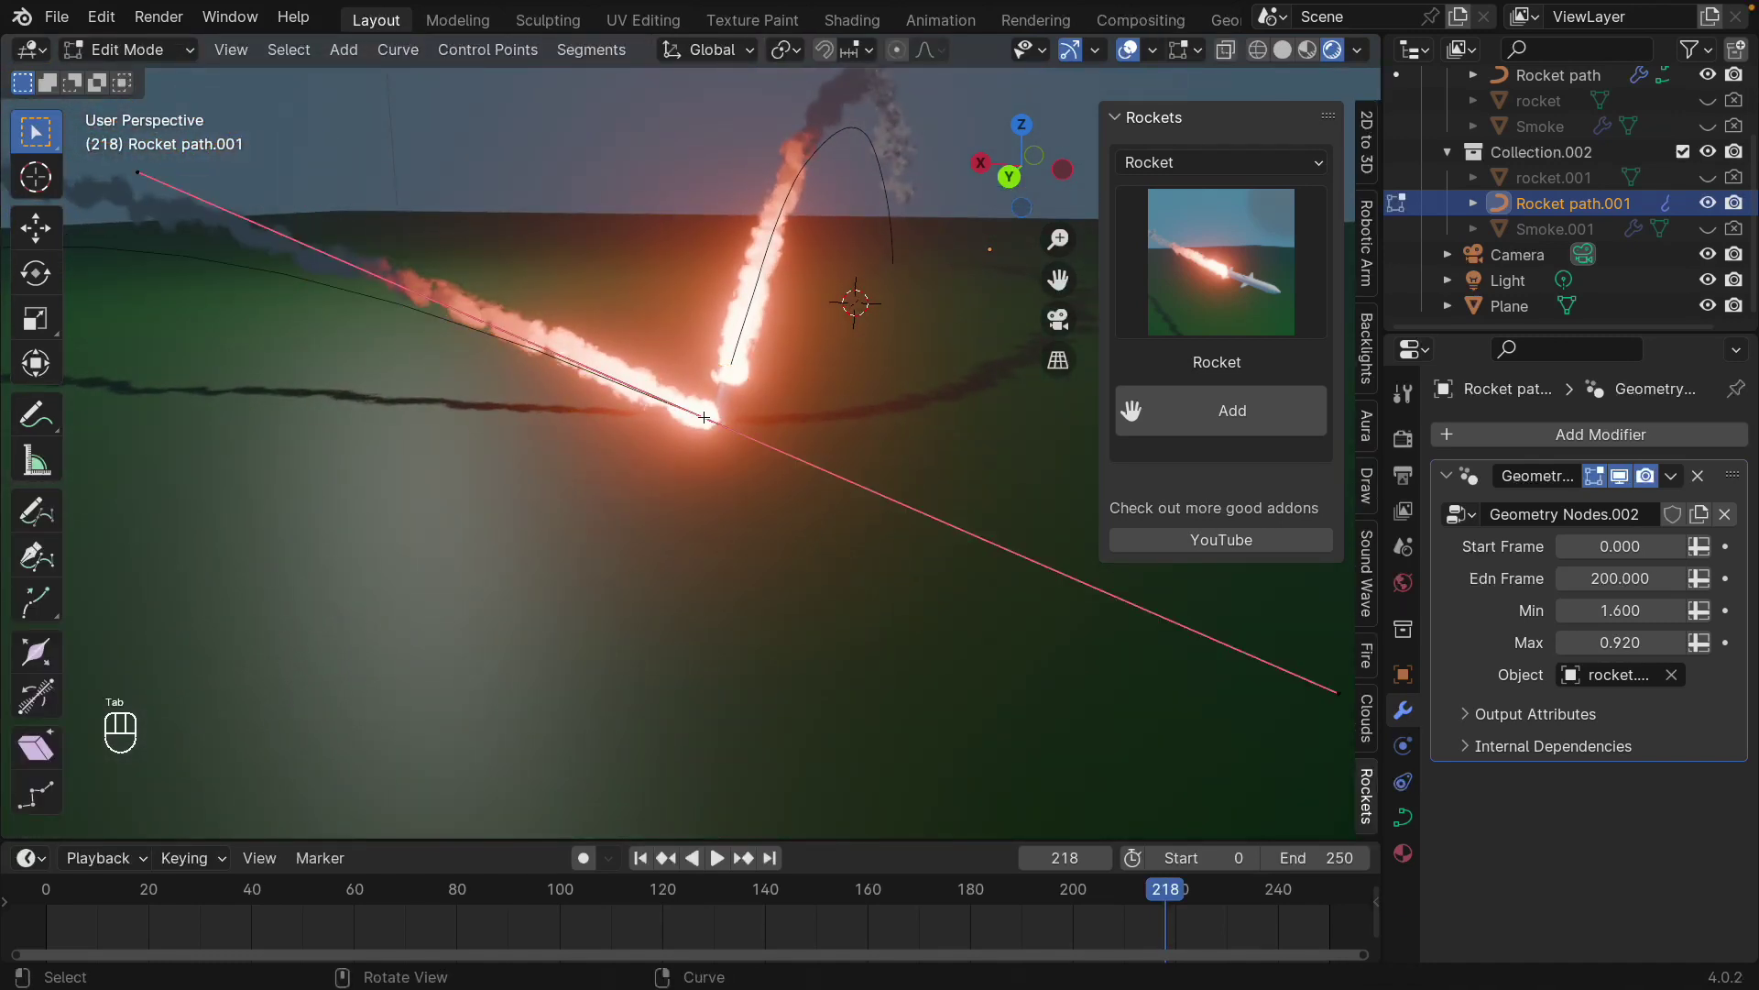
pyautogui.press('g')
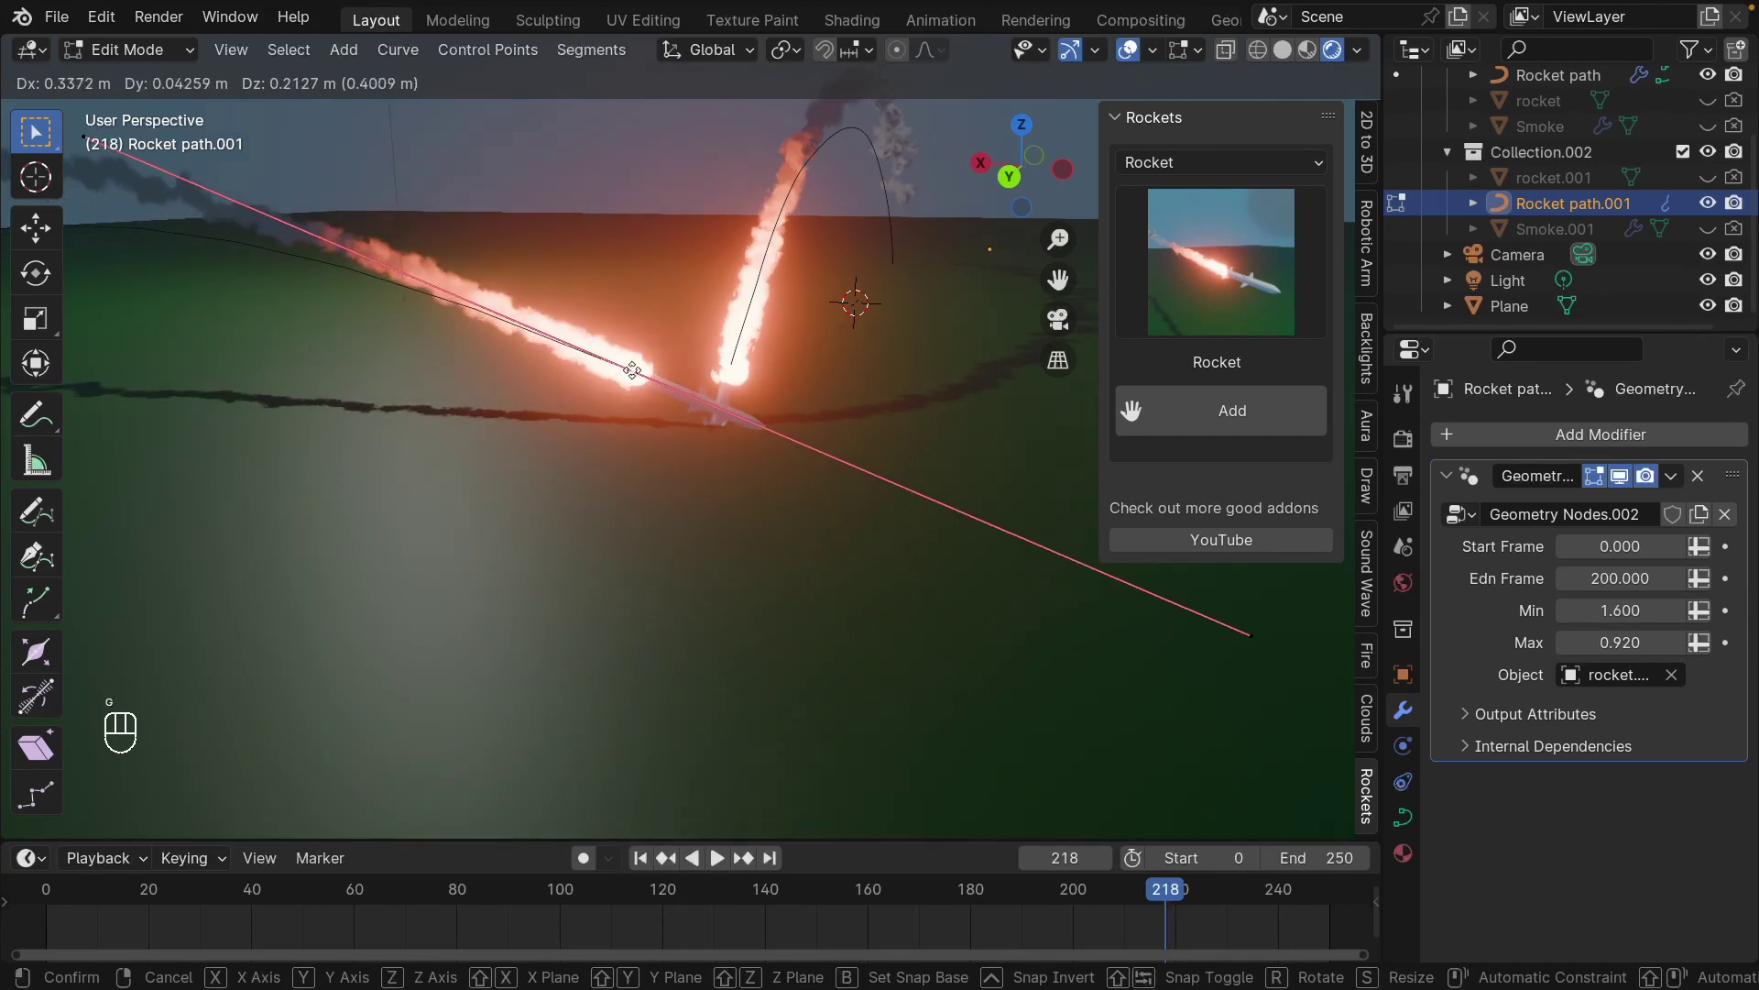
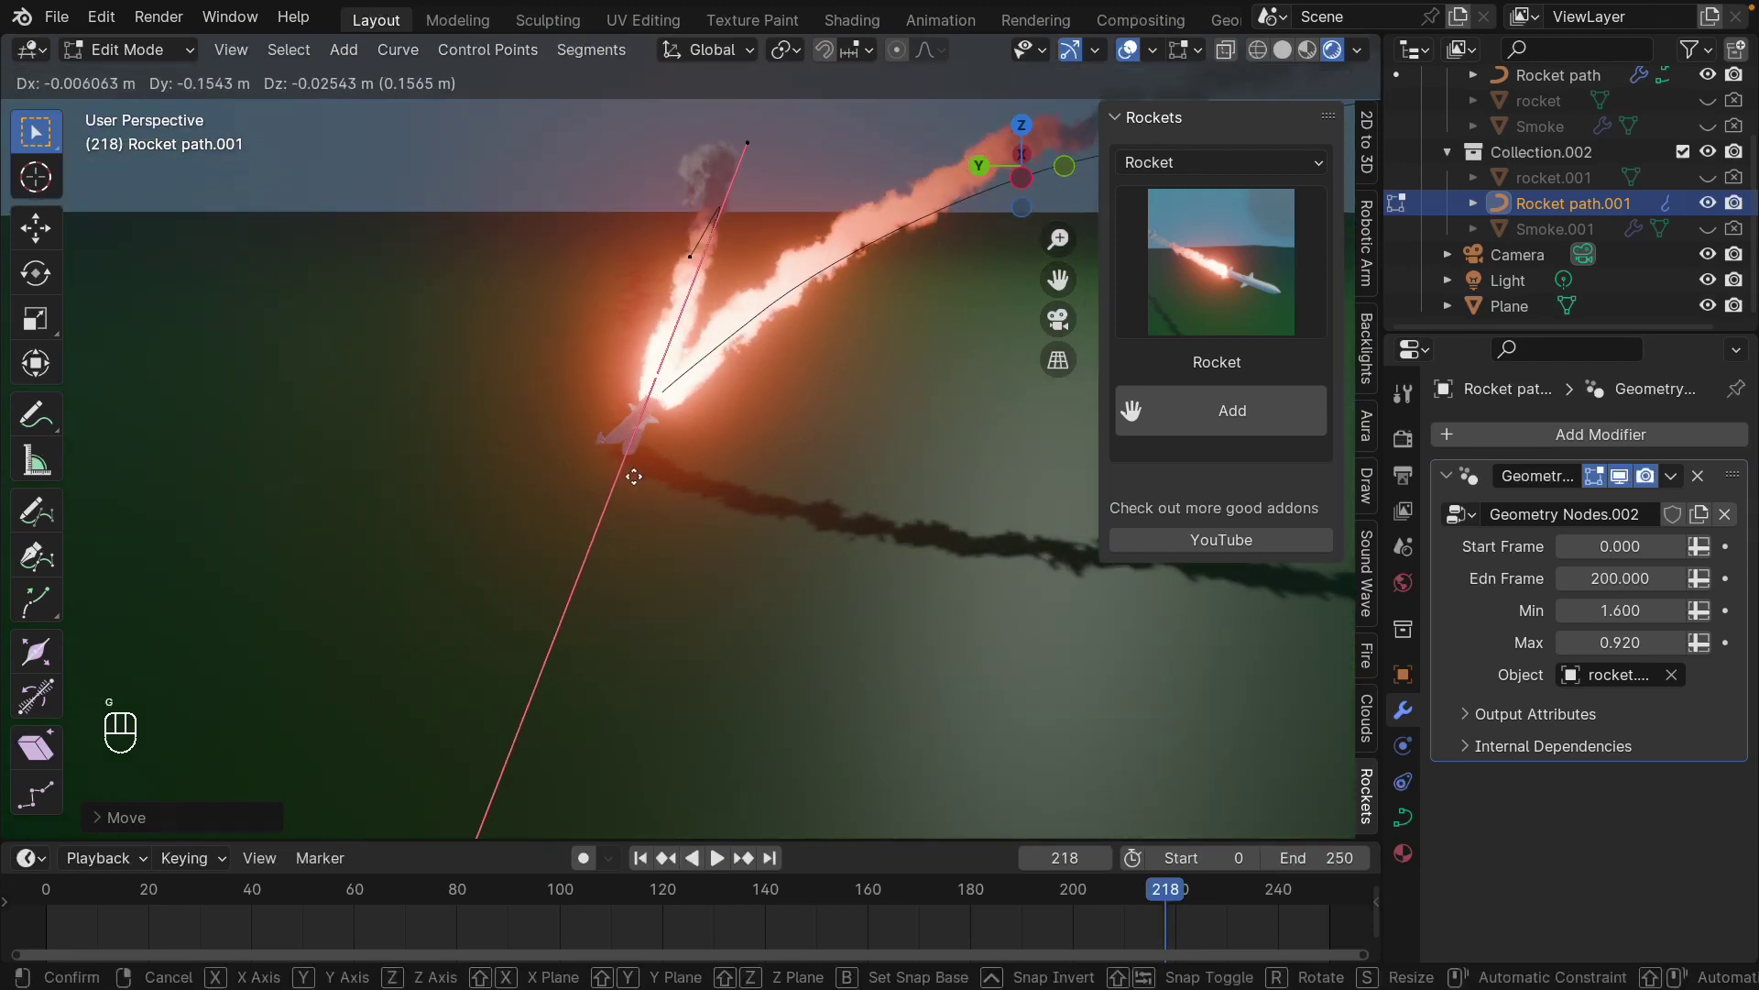
pyautogui.rightClick(631, 470)
pyautogui.moveTo(783, 520); pyautogui.dragTo(973, 501)
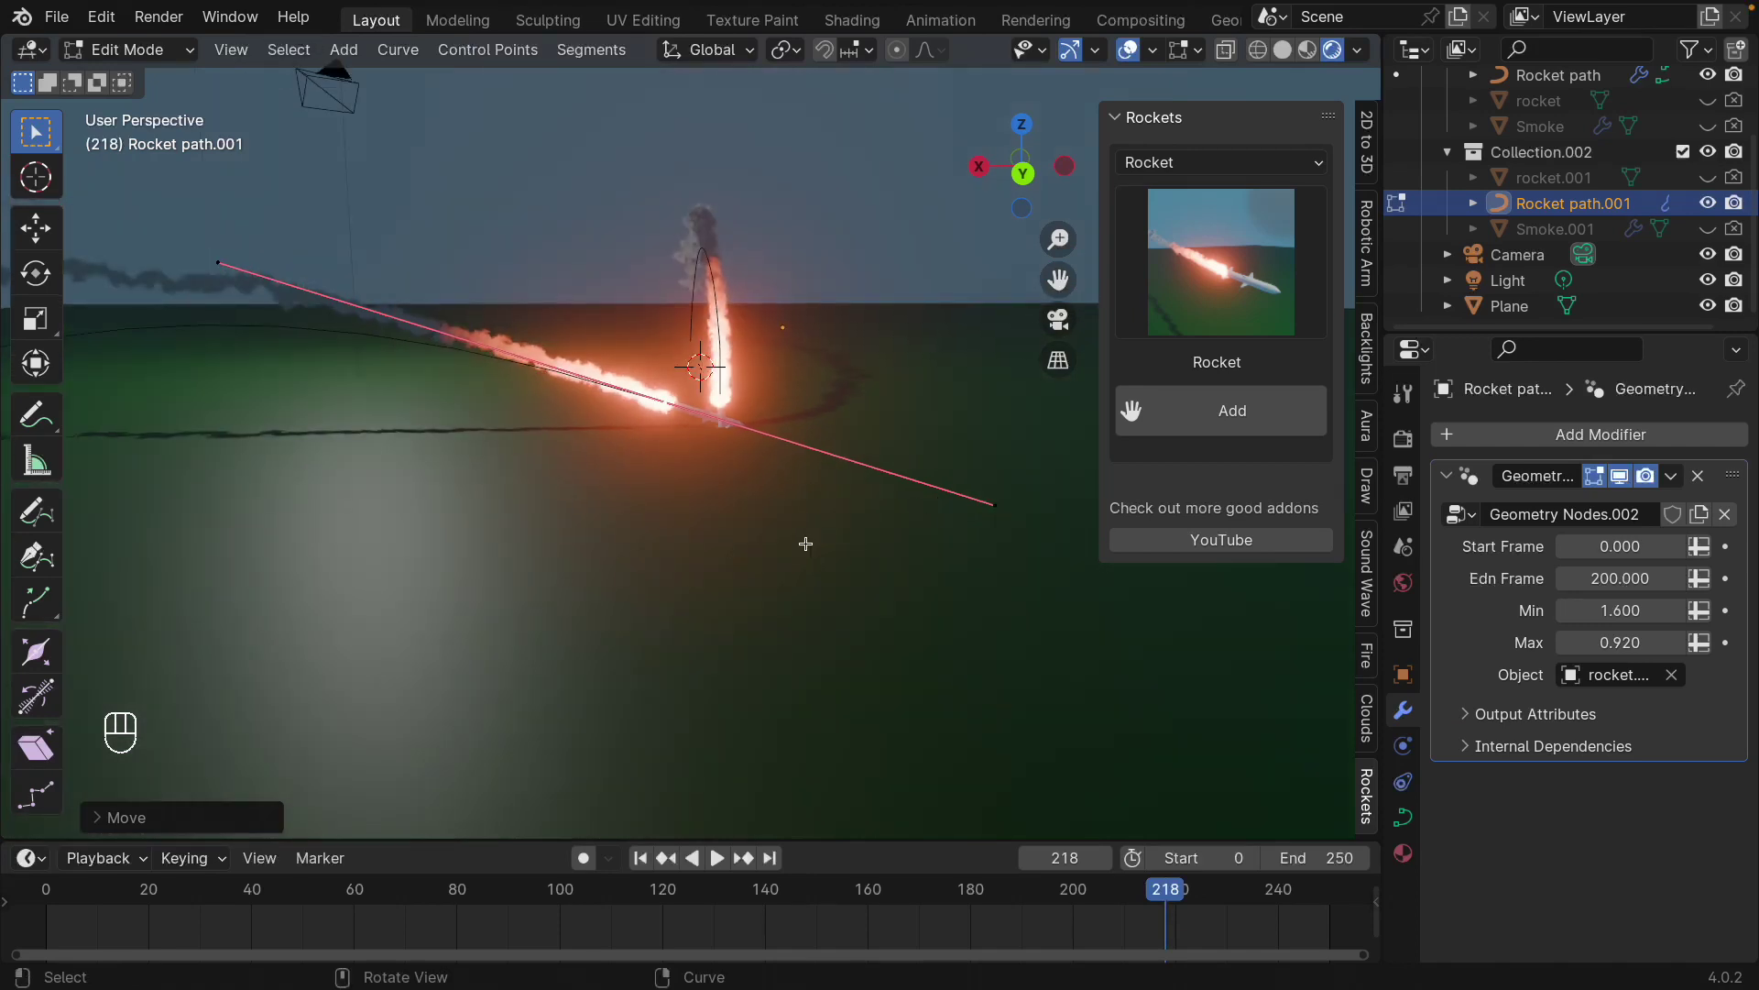
pyautogui.press('Tab')
pyautogui.press('space')
pyautogui.middleClick(714, 590)
# - Set the second path's Geometry Nodes Start Frame to 120 and replay both launches
pyautogui.click(768, 600)
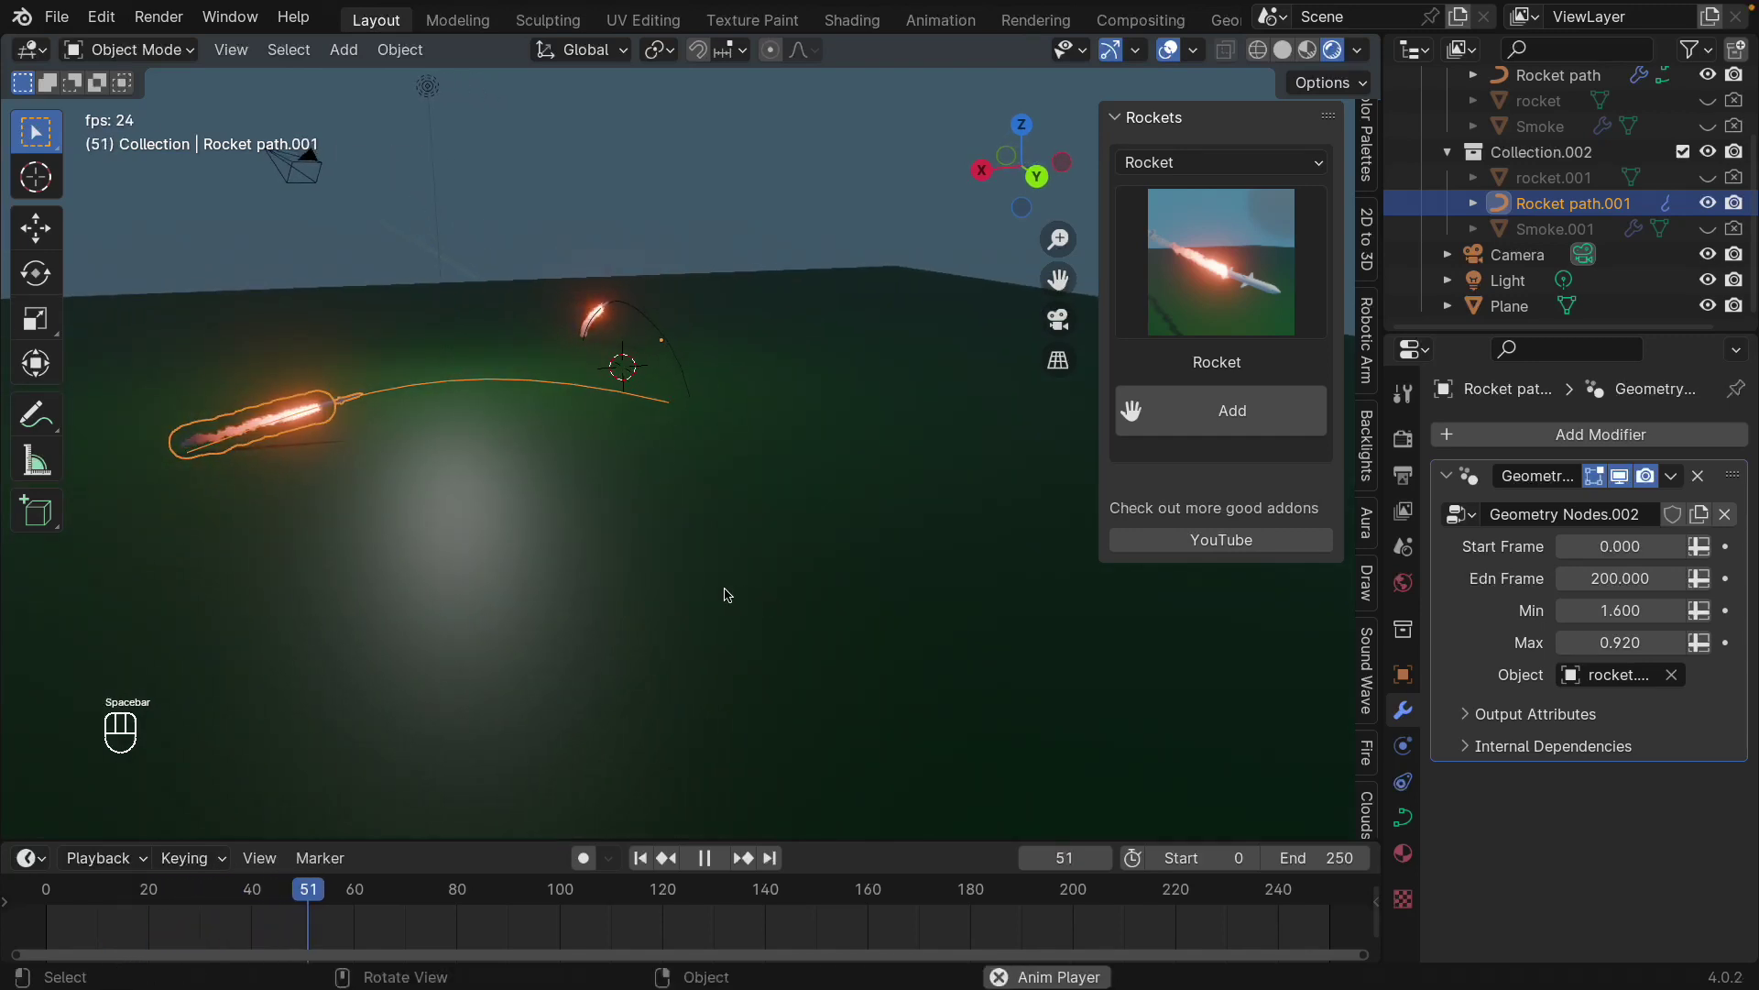
pyautogui.press('space')
pyautogui.moveTo(649, 865); pyautogui.dragTo(707, 415)
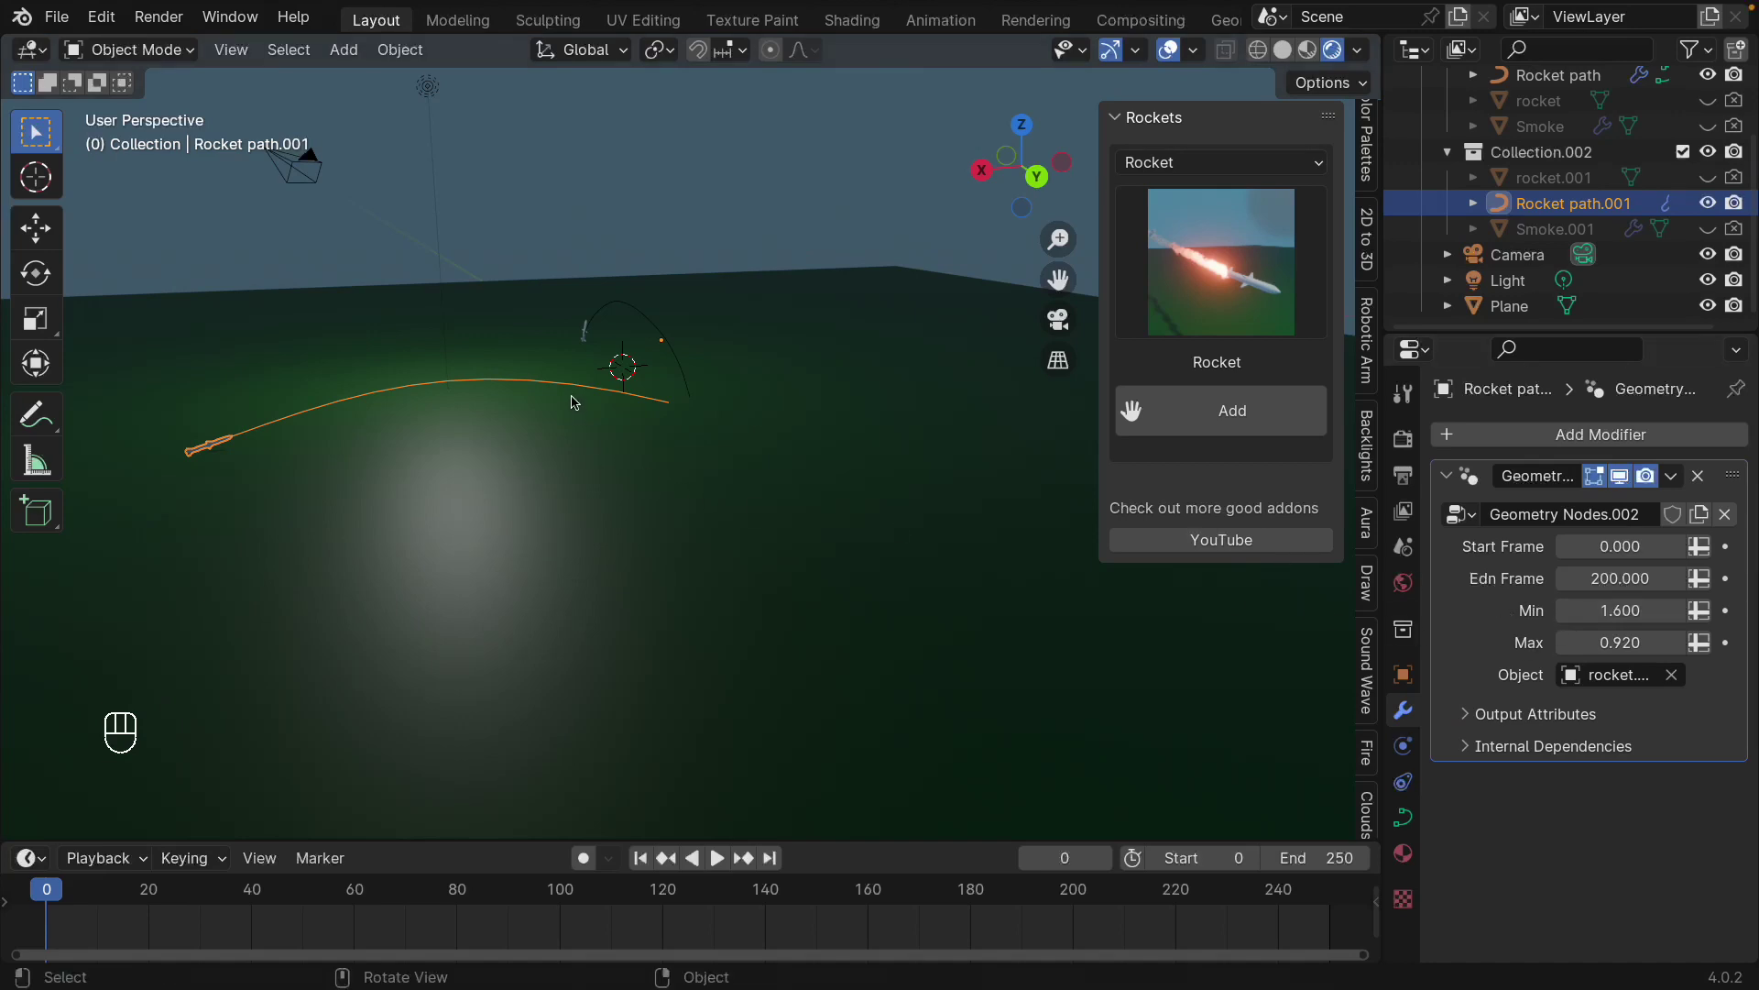
pyautogui.moveTo(1625, 543); pyautogui.dragTo(1625, 544)
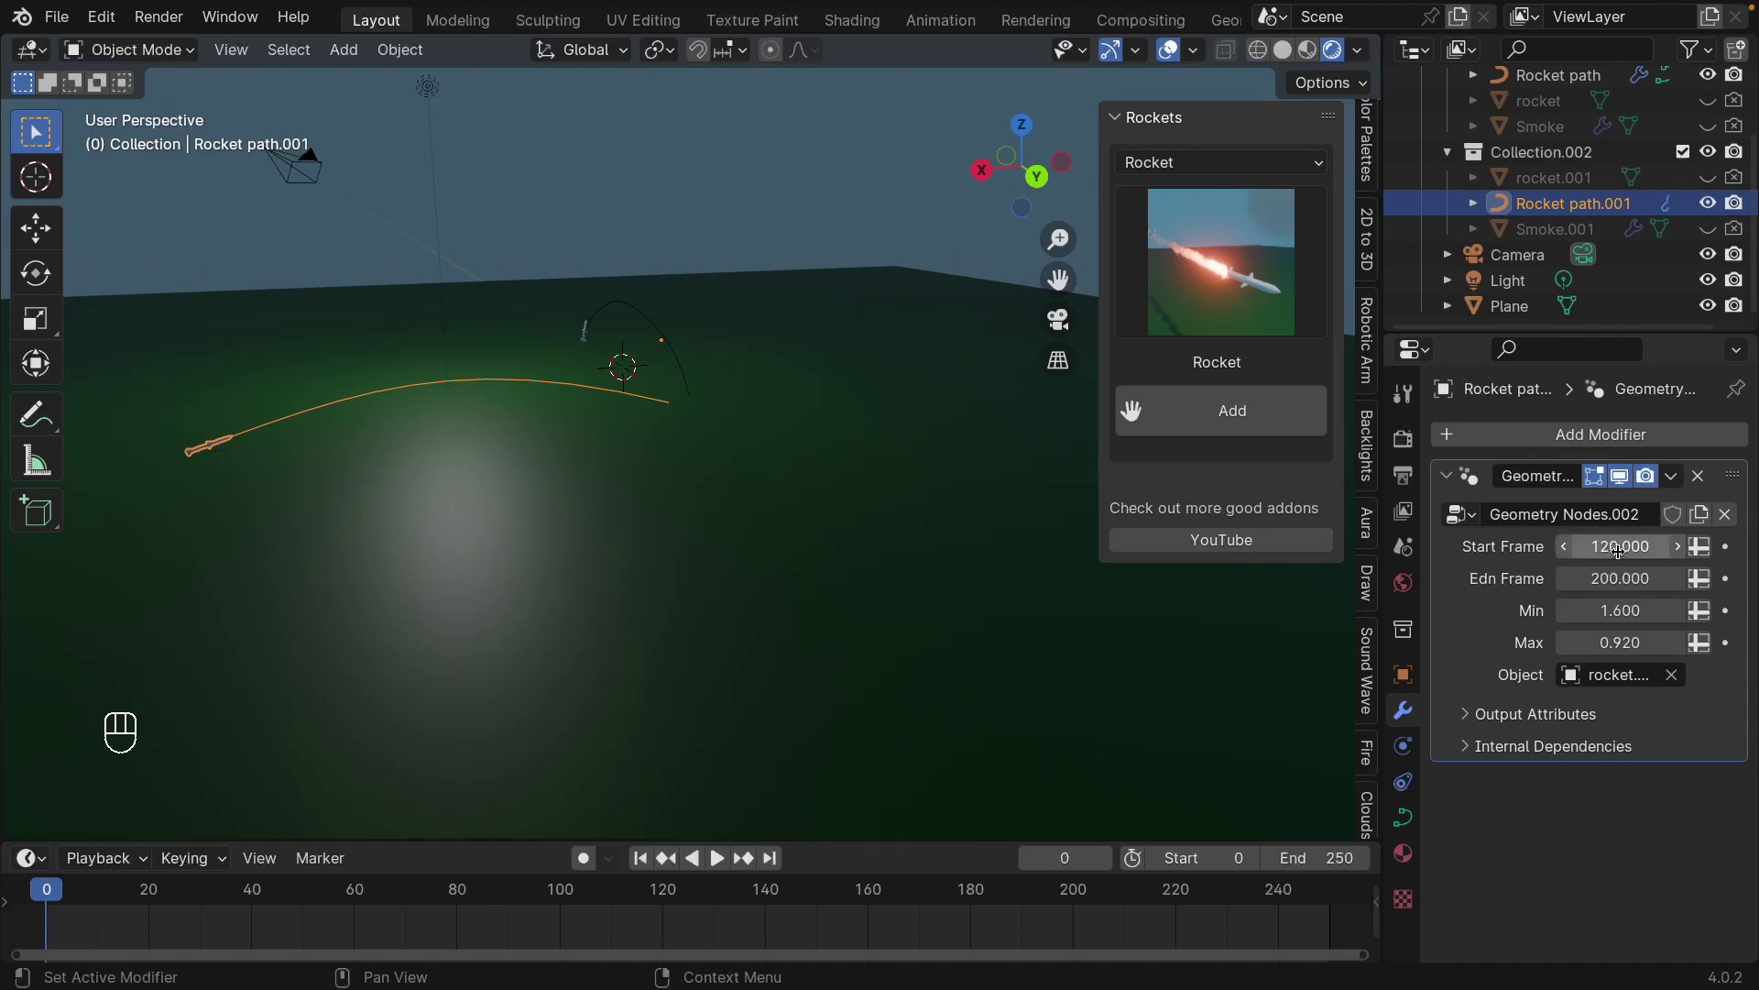
pyautogui.moveTo(773, 548); pyautogui.dragTo(740, 563)
pyautogui.moveTo(754, 581); pyautogui.dragTo(874, 694)
pyautogui.click(871, 680)
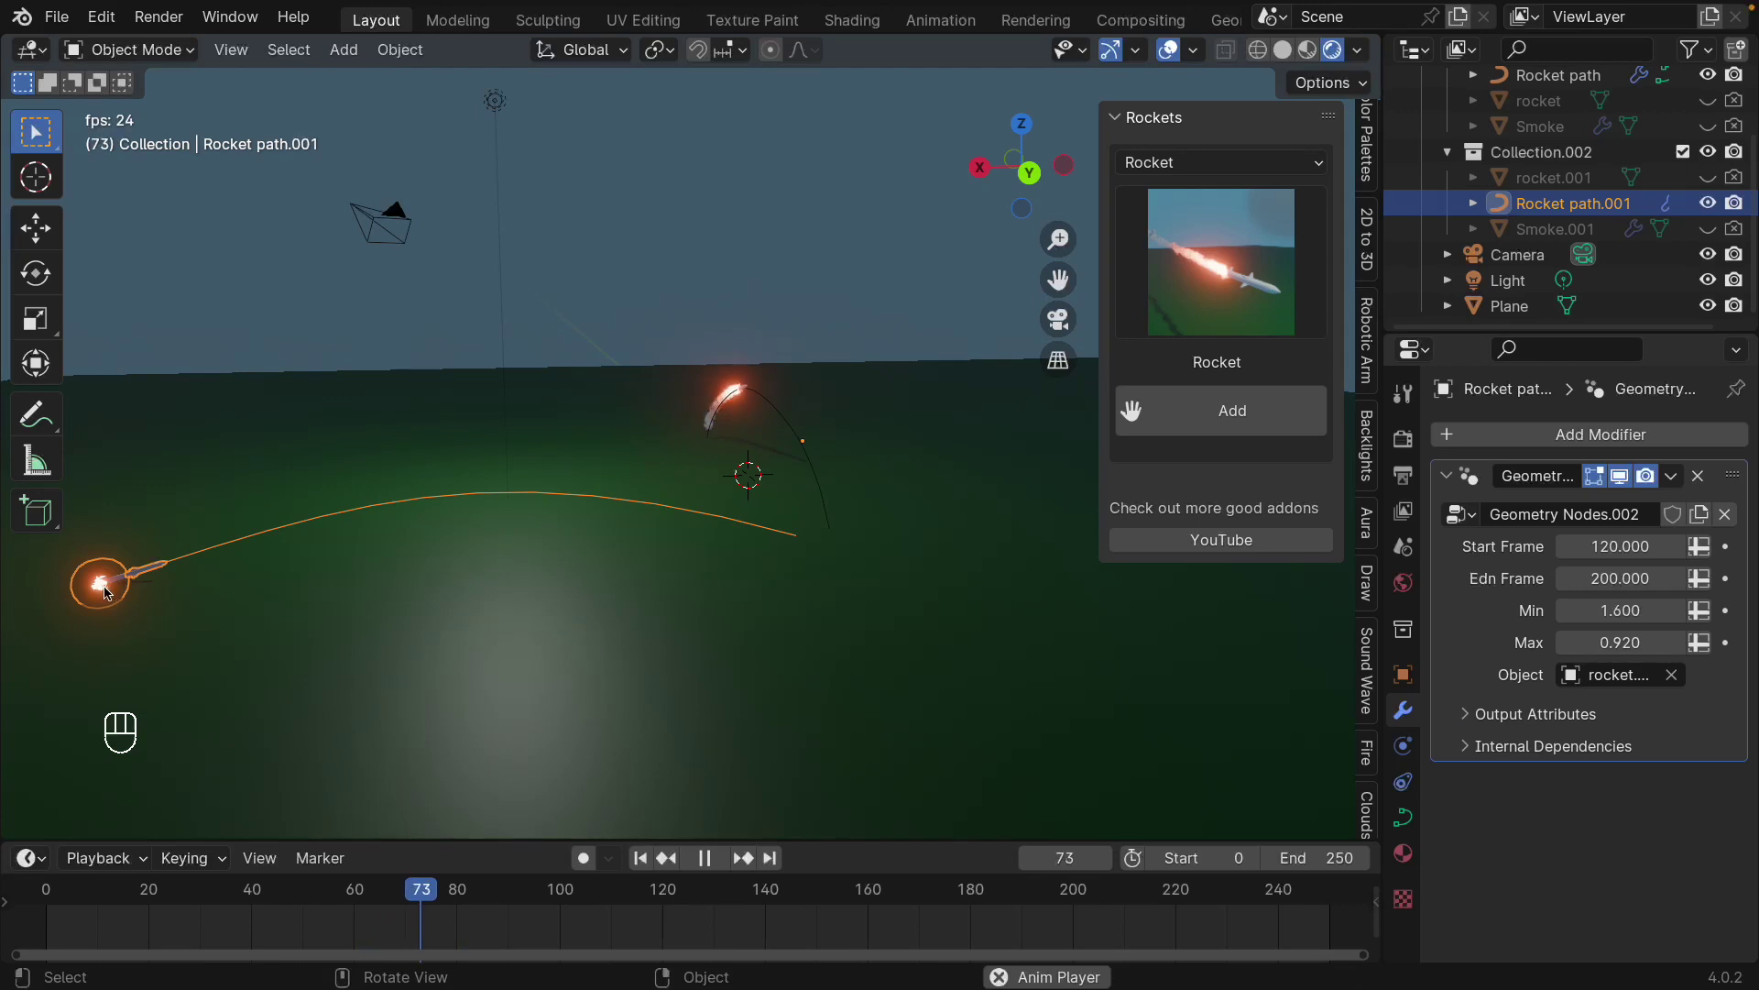
pyautogui.click(386, 329)
pyautogui.moveTo(730, 708); pyautogui.dragTo(746, 715)
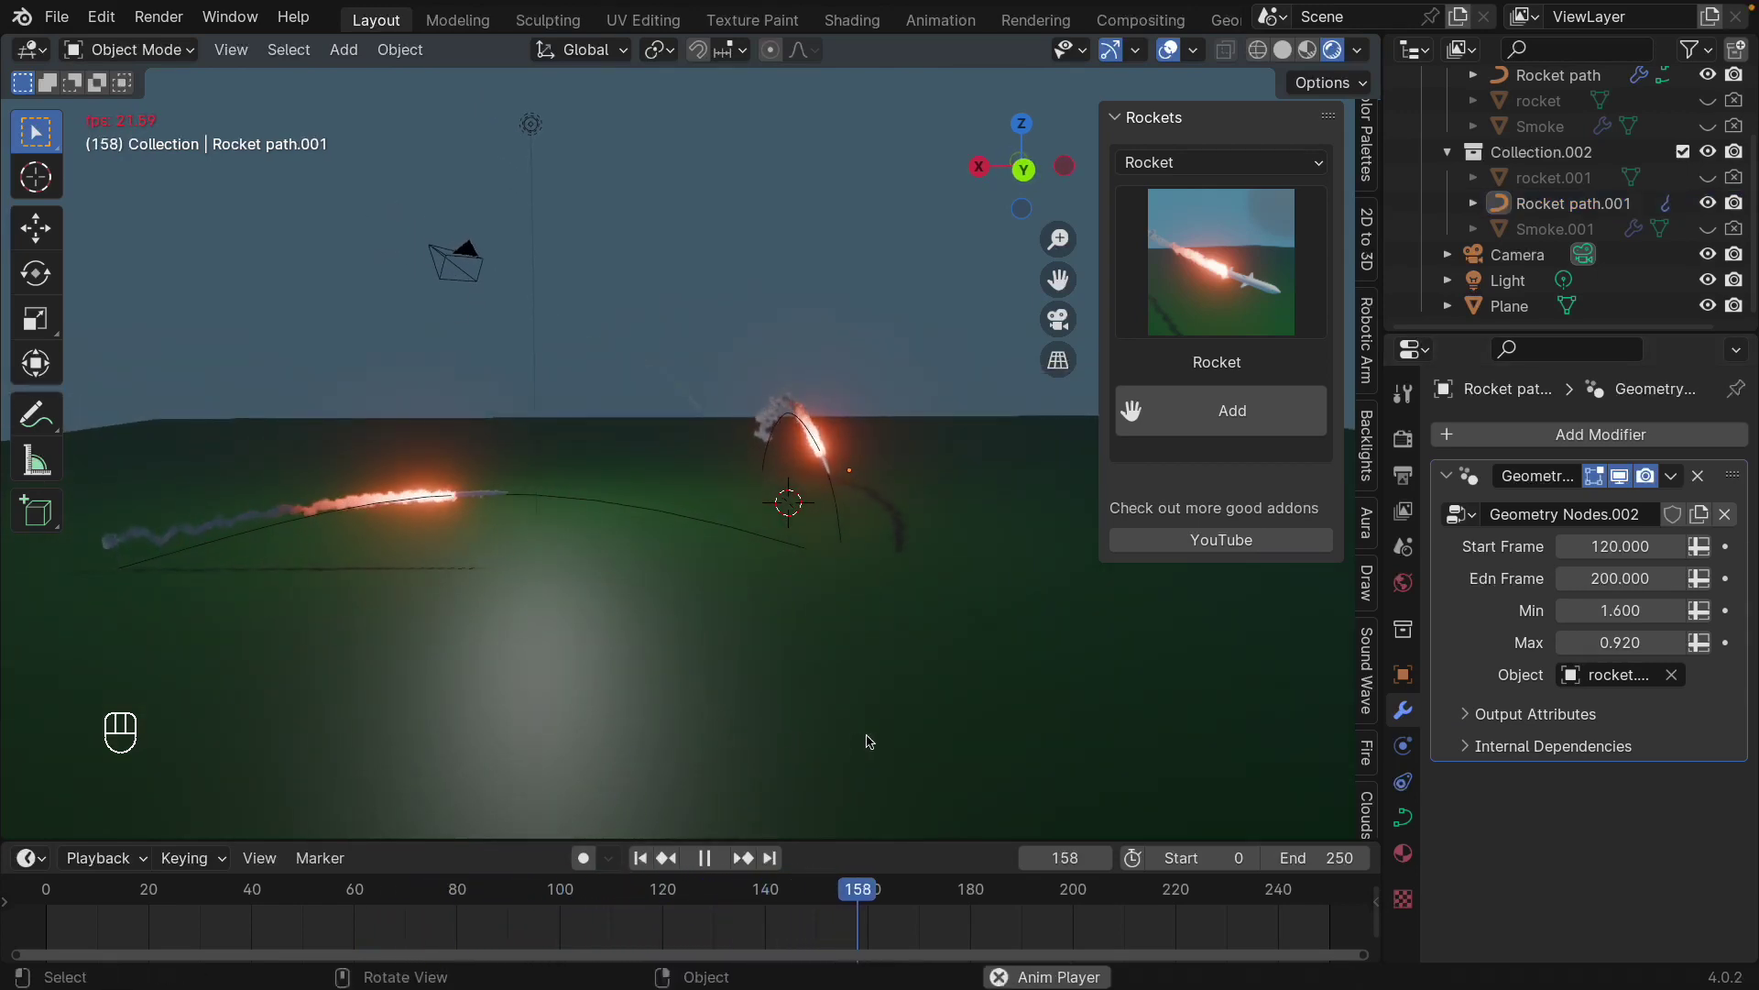
pyautogui.moveTo(857, 691); pyautogui.dragTo(784, 838)
pyautogui.press('space')
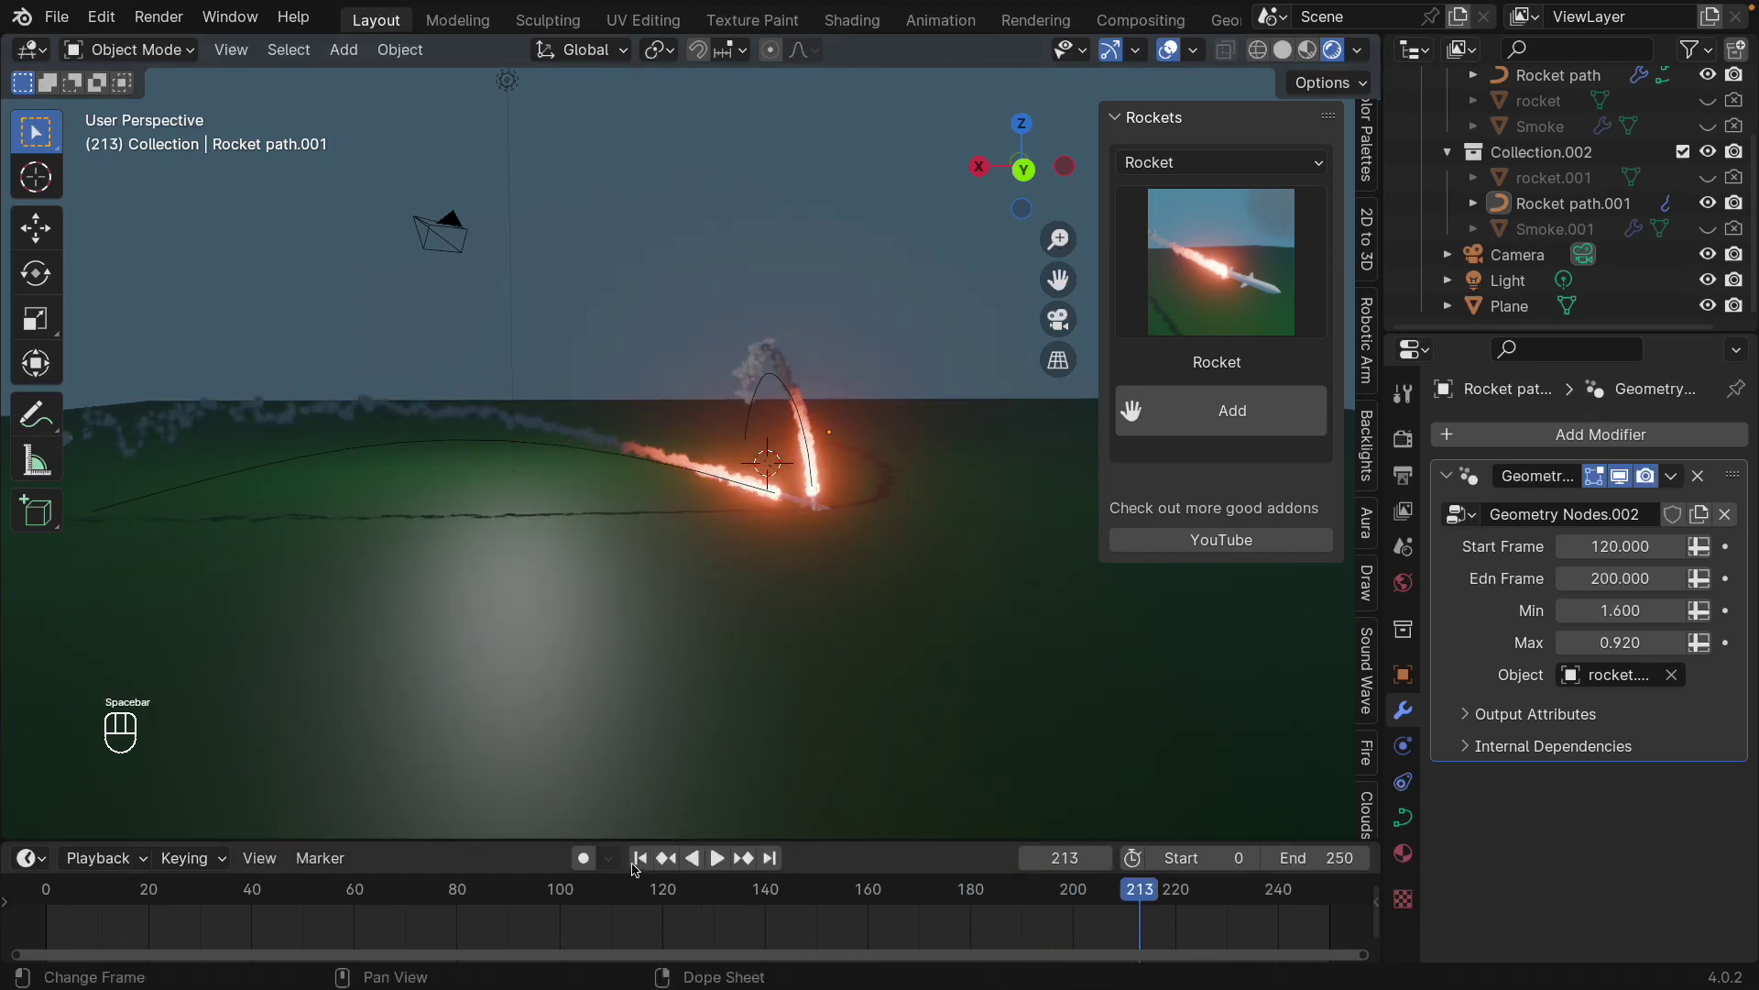
pyautogui.moveTo(821, 765); pyautogui.dragTo(756, 741)
pyautogui.moveTo(764, 741); pyautogui.dragTo(726, 850)
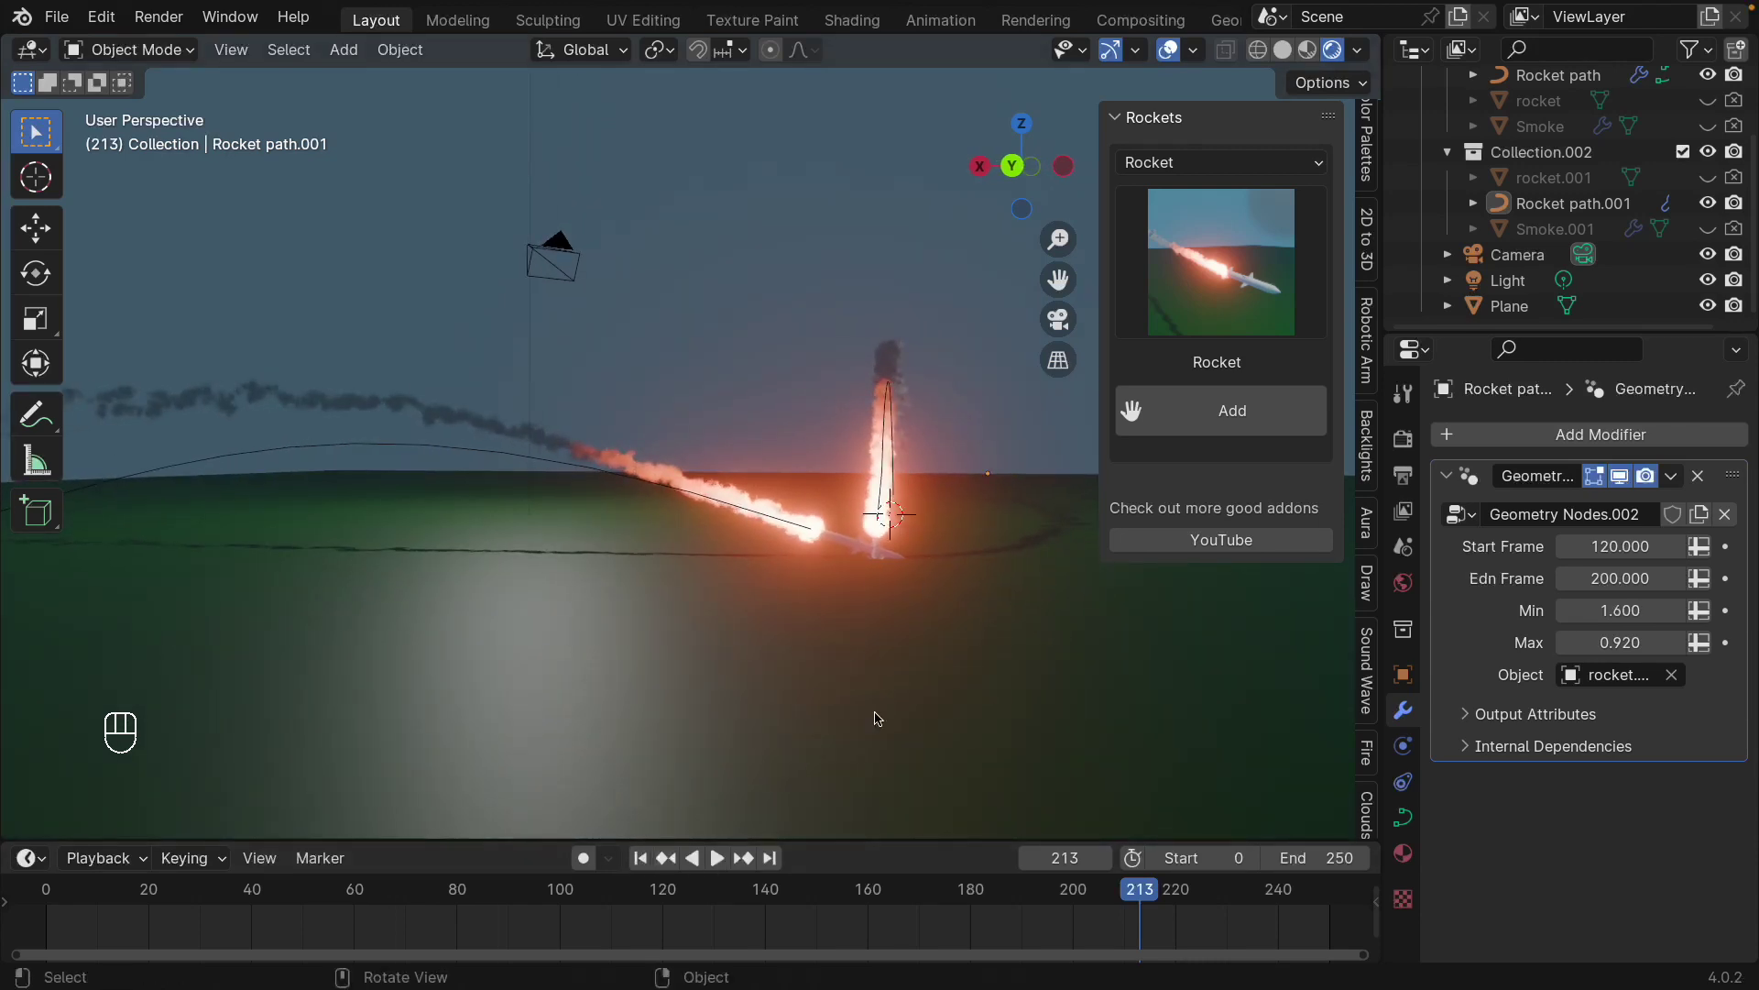
pyautogui.click(640, 858)
pyautogui.moveTo(688, 754); pyautogui.dragTo(745, 779)
pyautogui.press('space')
pyautogui.press('space')
pyautogui.moveTo(663, 698); pyautogui.dragTo(773, 695)
pyautogui.moveTo(774, 696); pyautogui.dragTo(847, 699)
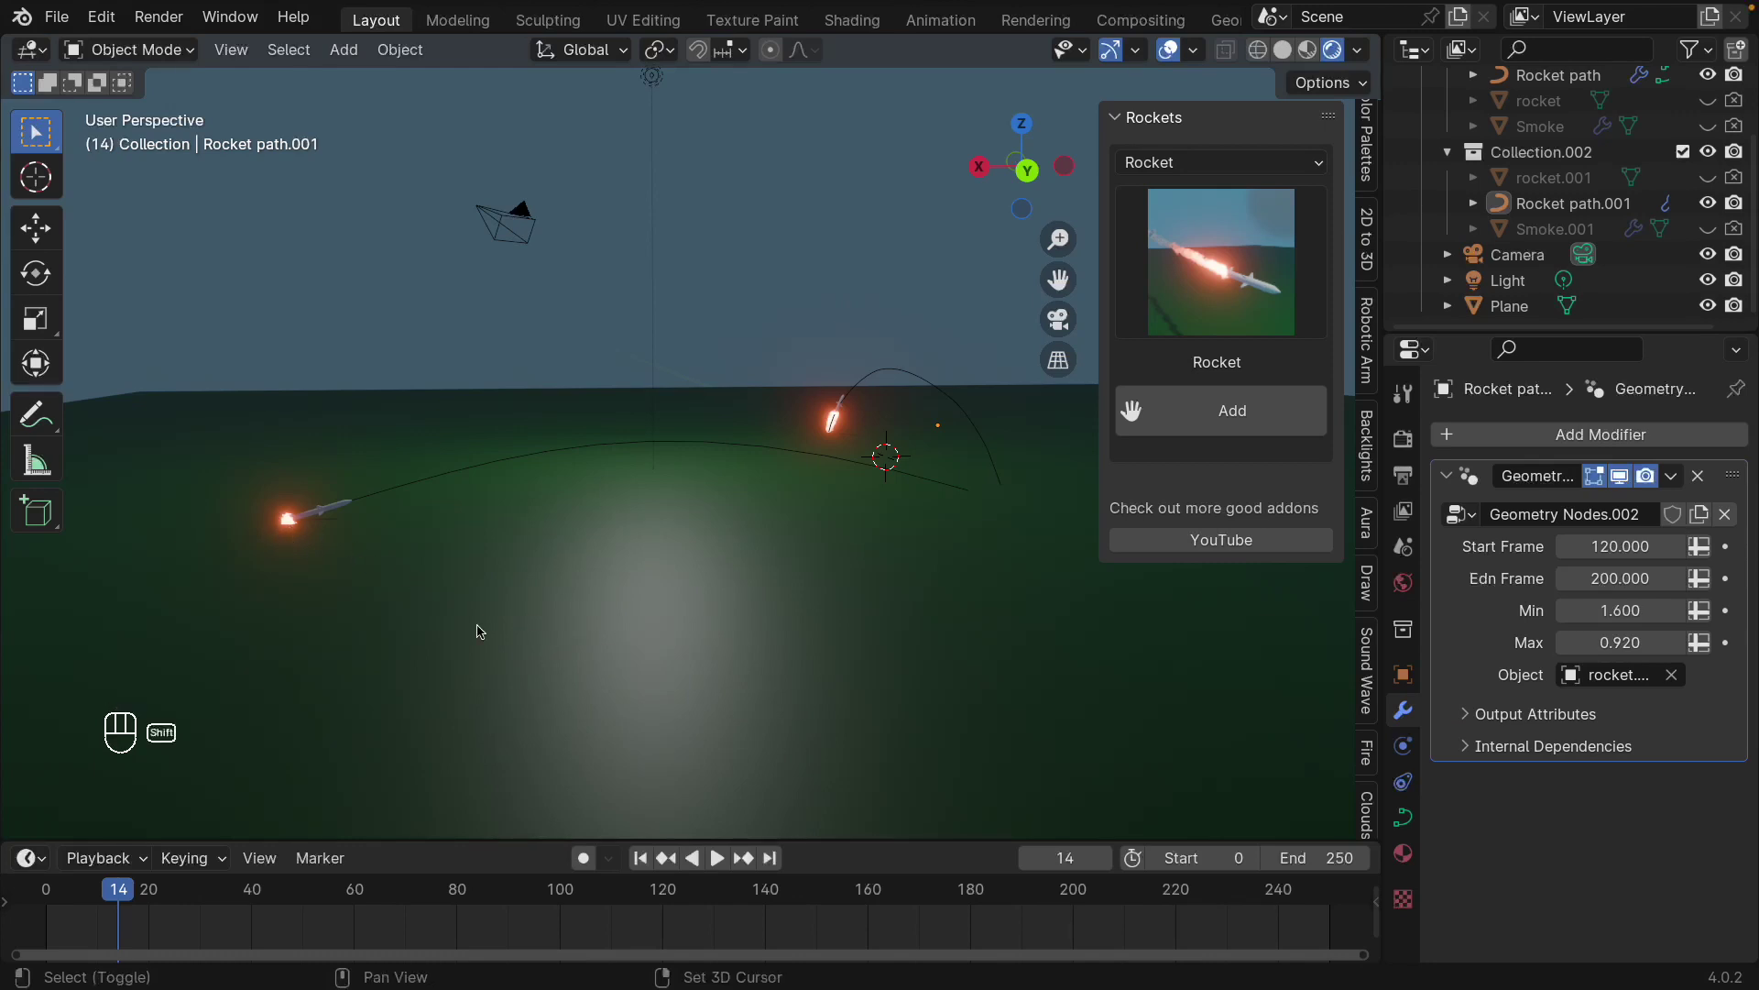
# - Add a UV Sphere, place it at the low path's start in top view and enlarge it
pyautogui.press('shift+a')
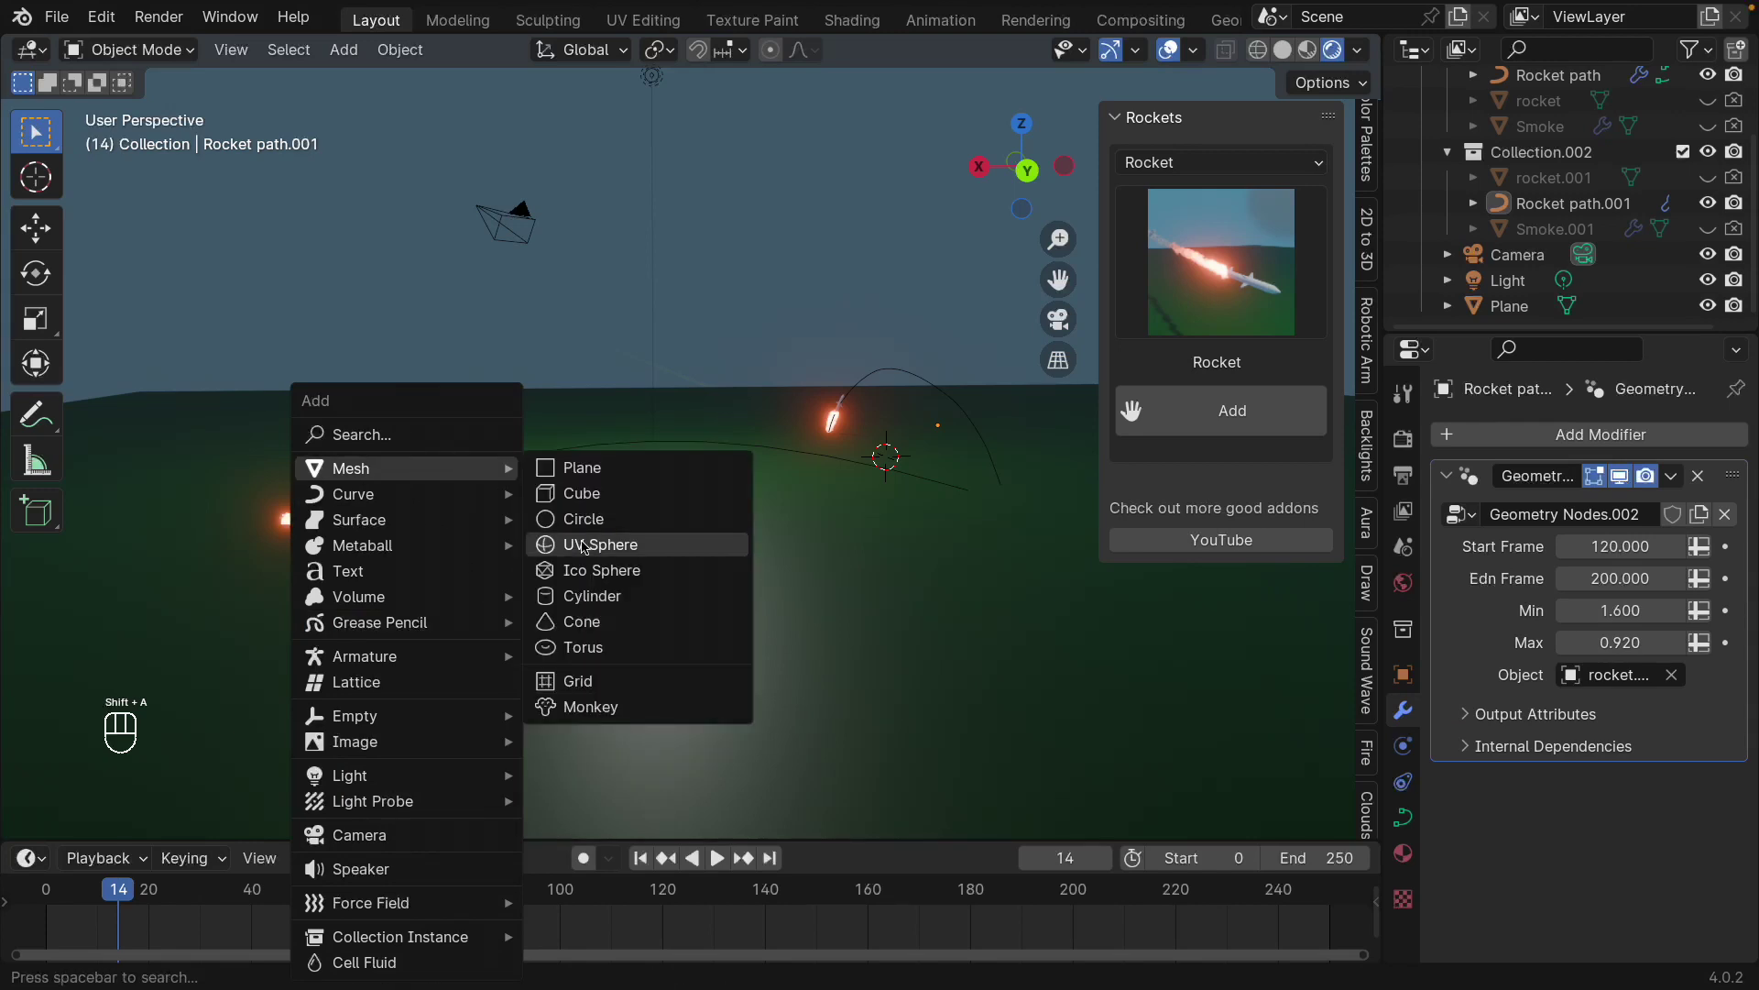
pyautogui.press('KP_7')
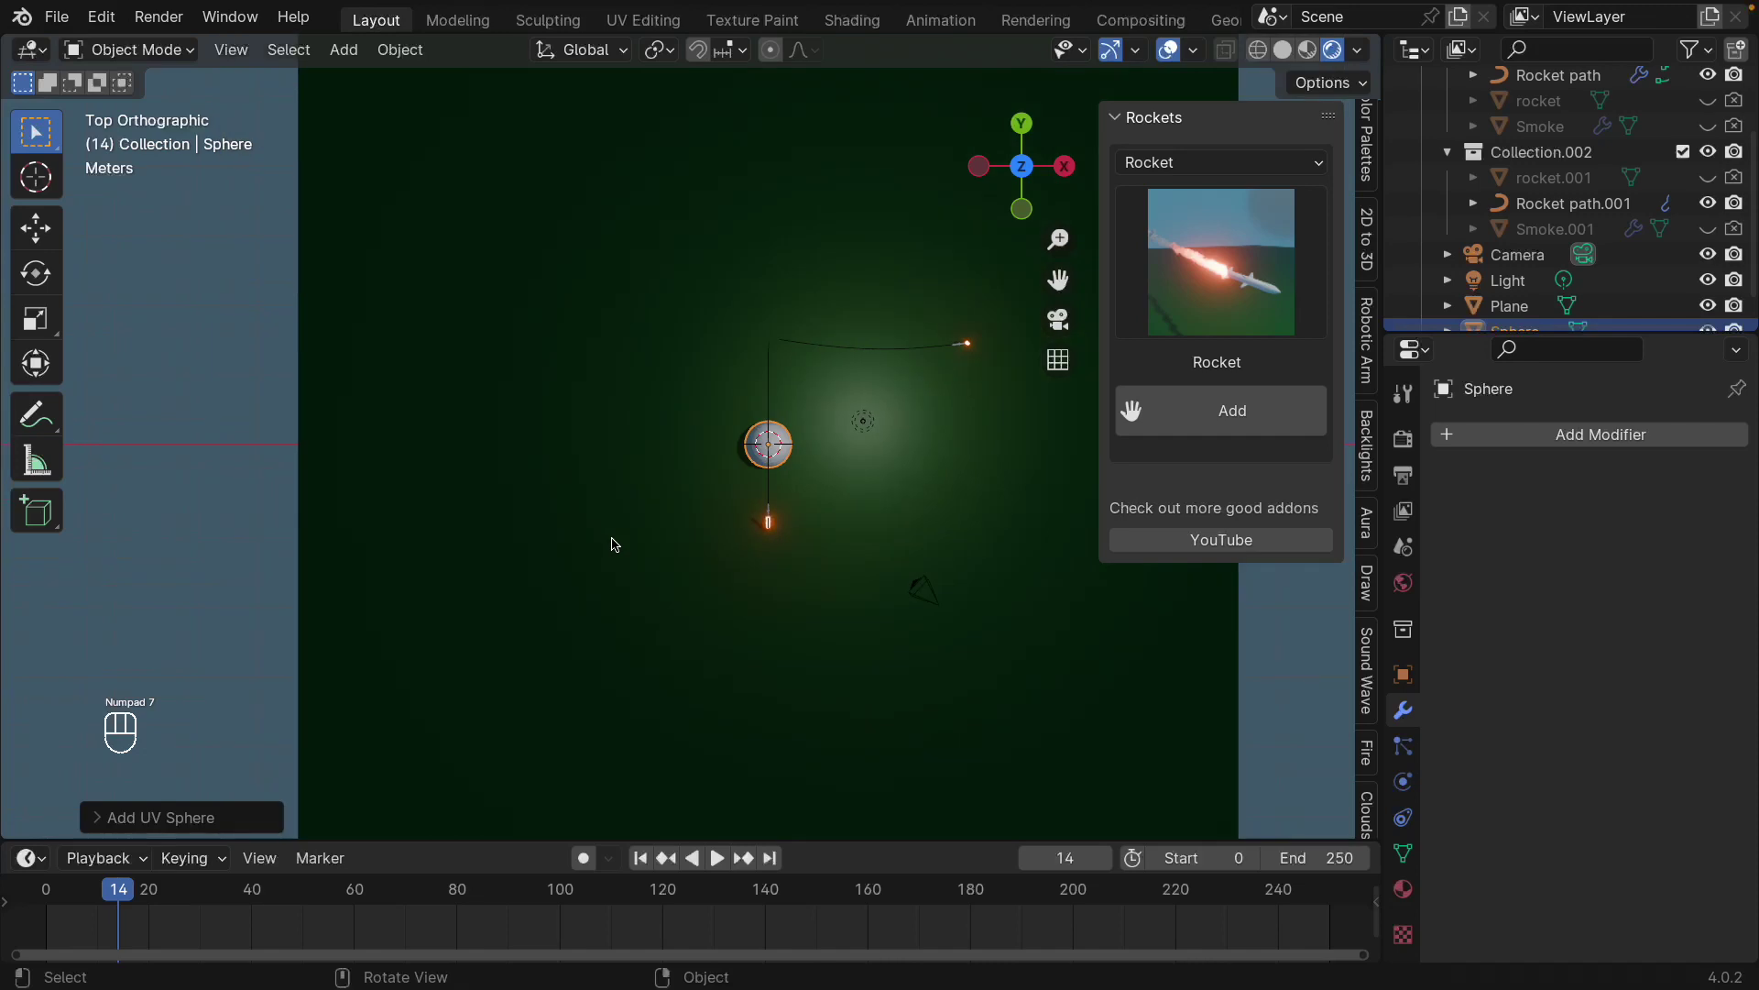
pyautogui.press('g')
pyautogui.click(983, 372)
pyautogui.moveTo(964, 540); pyautogui.dragTo(710, 332)
pyautogui.click(710, 331)
pyautogui.moveTo(842, 421); pyautogui.dragTo(702, 577)
pyautogui.moveTo(624, 582); pyautogui.dragTo(513, 575)
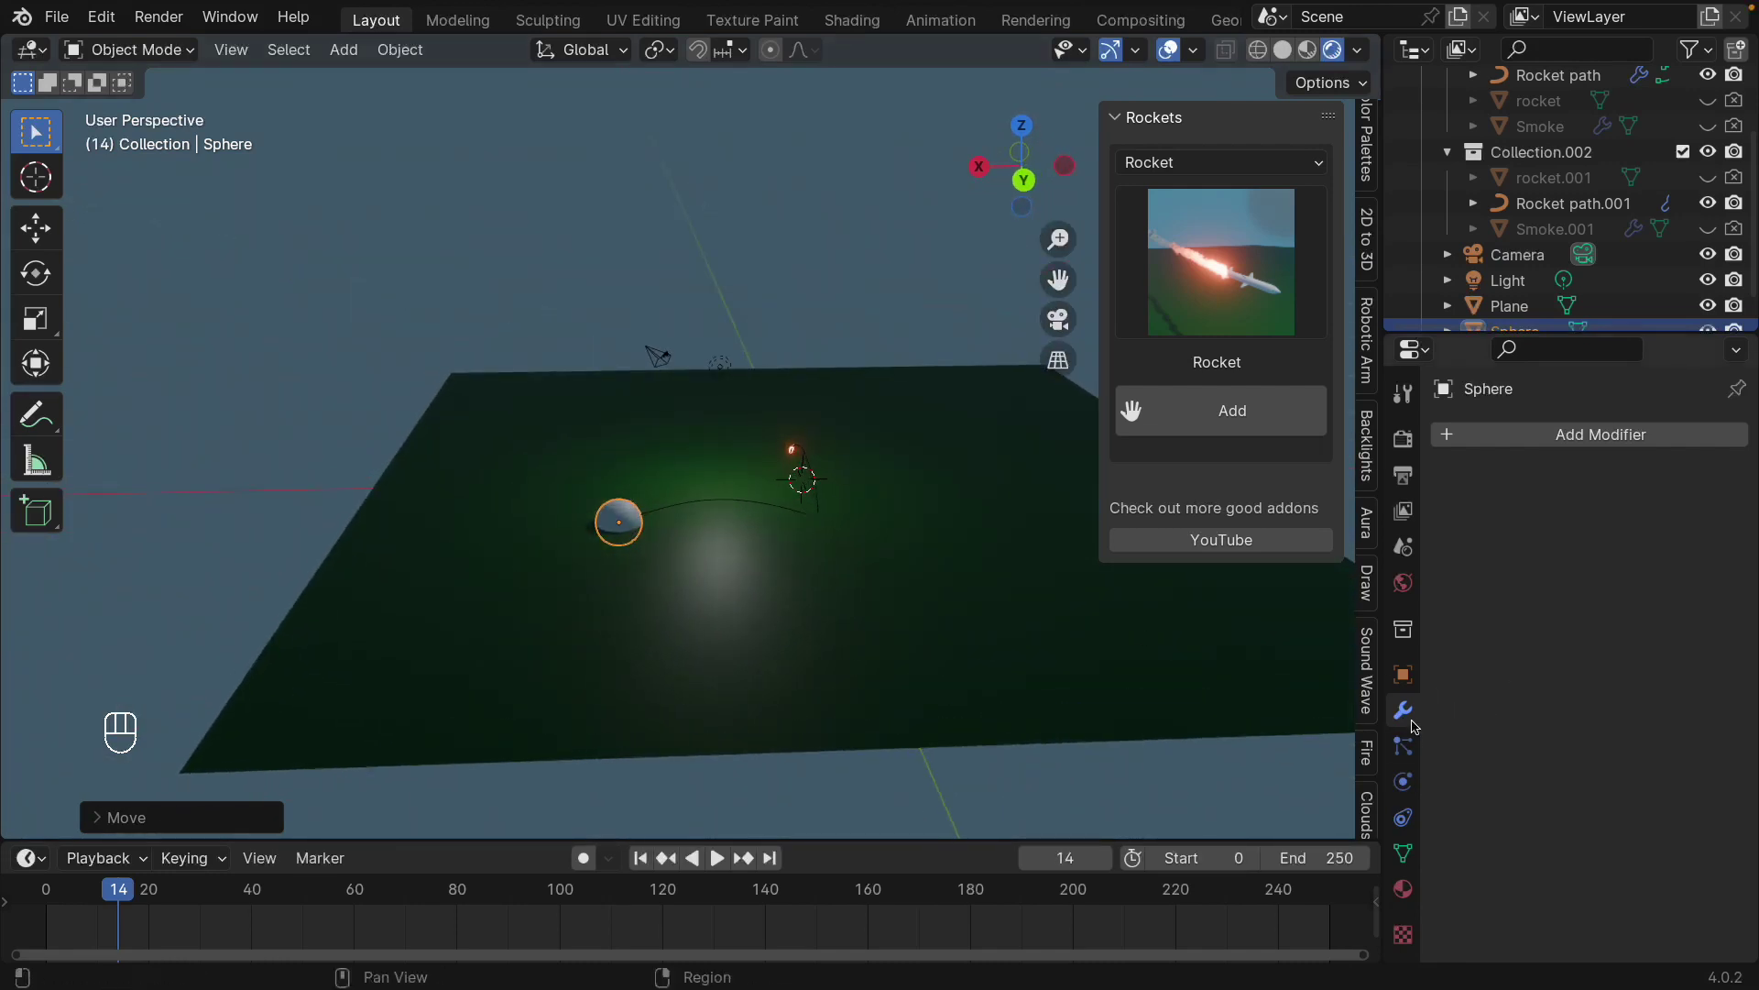
pyautogui.moveTo(578, 573); pyautogui.dragTo(564, 529)
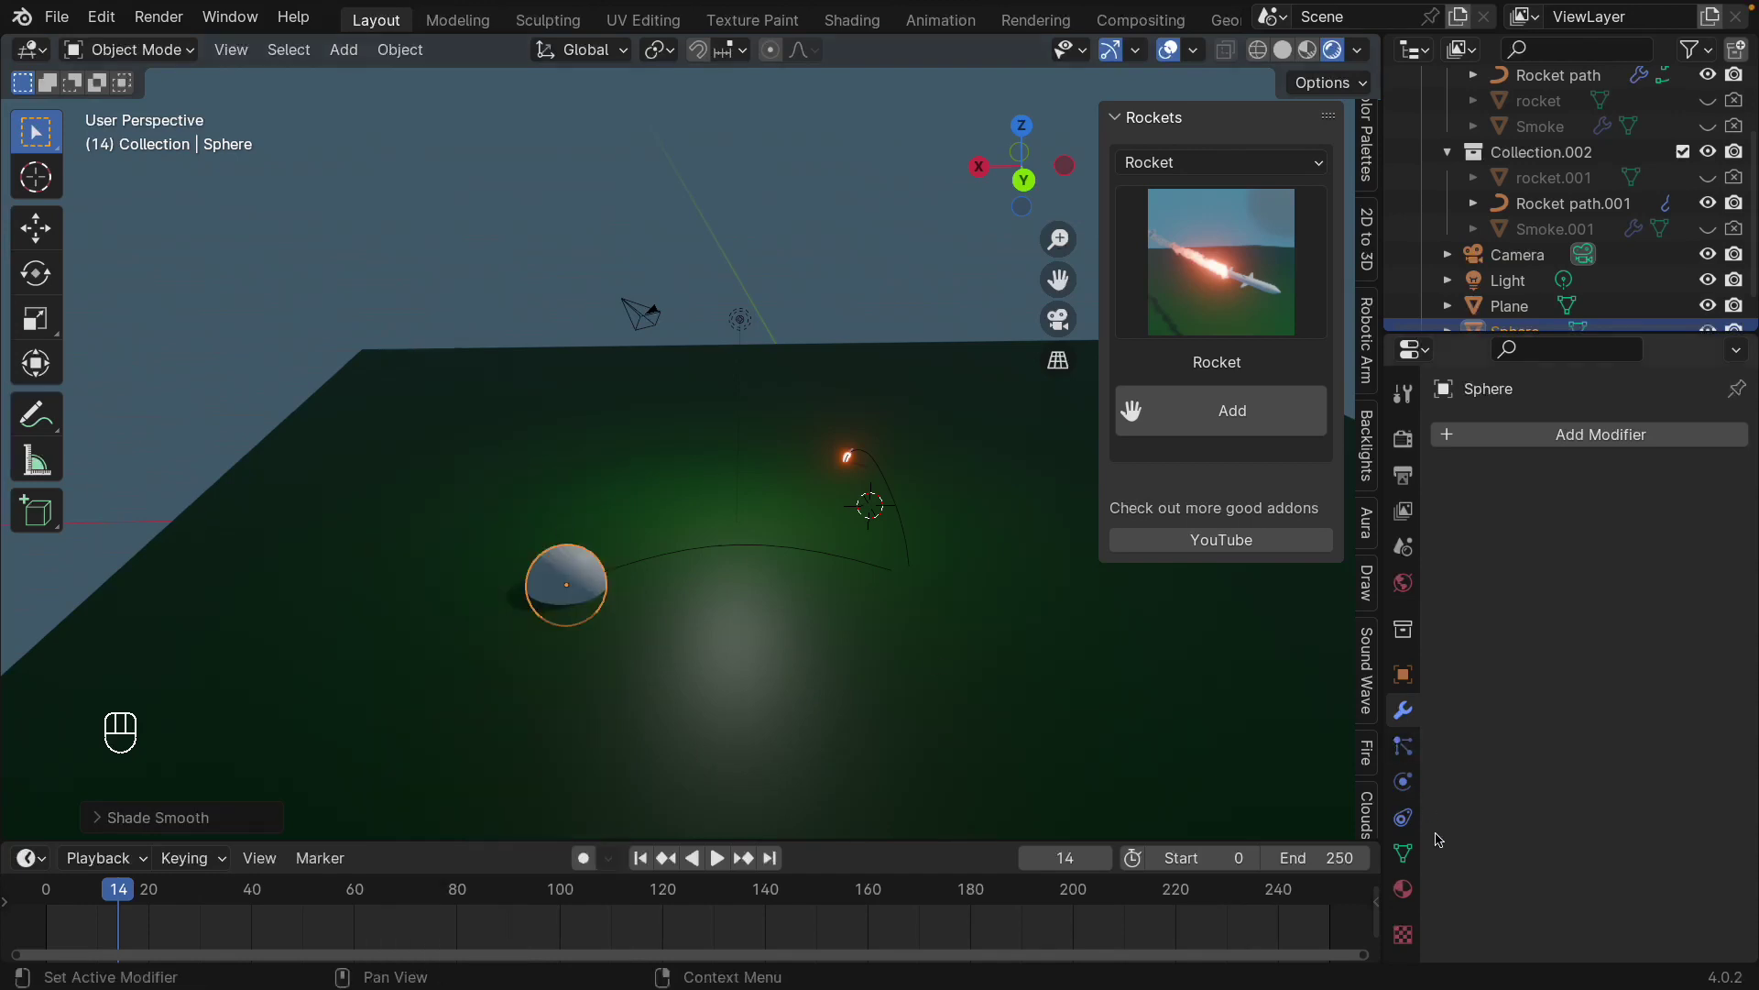
# - Give the sphere a new material with a dark red Base Color
pyautogui.click(1600, 543)
pyautogui.click(1618, 753)
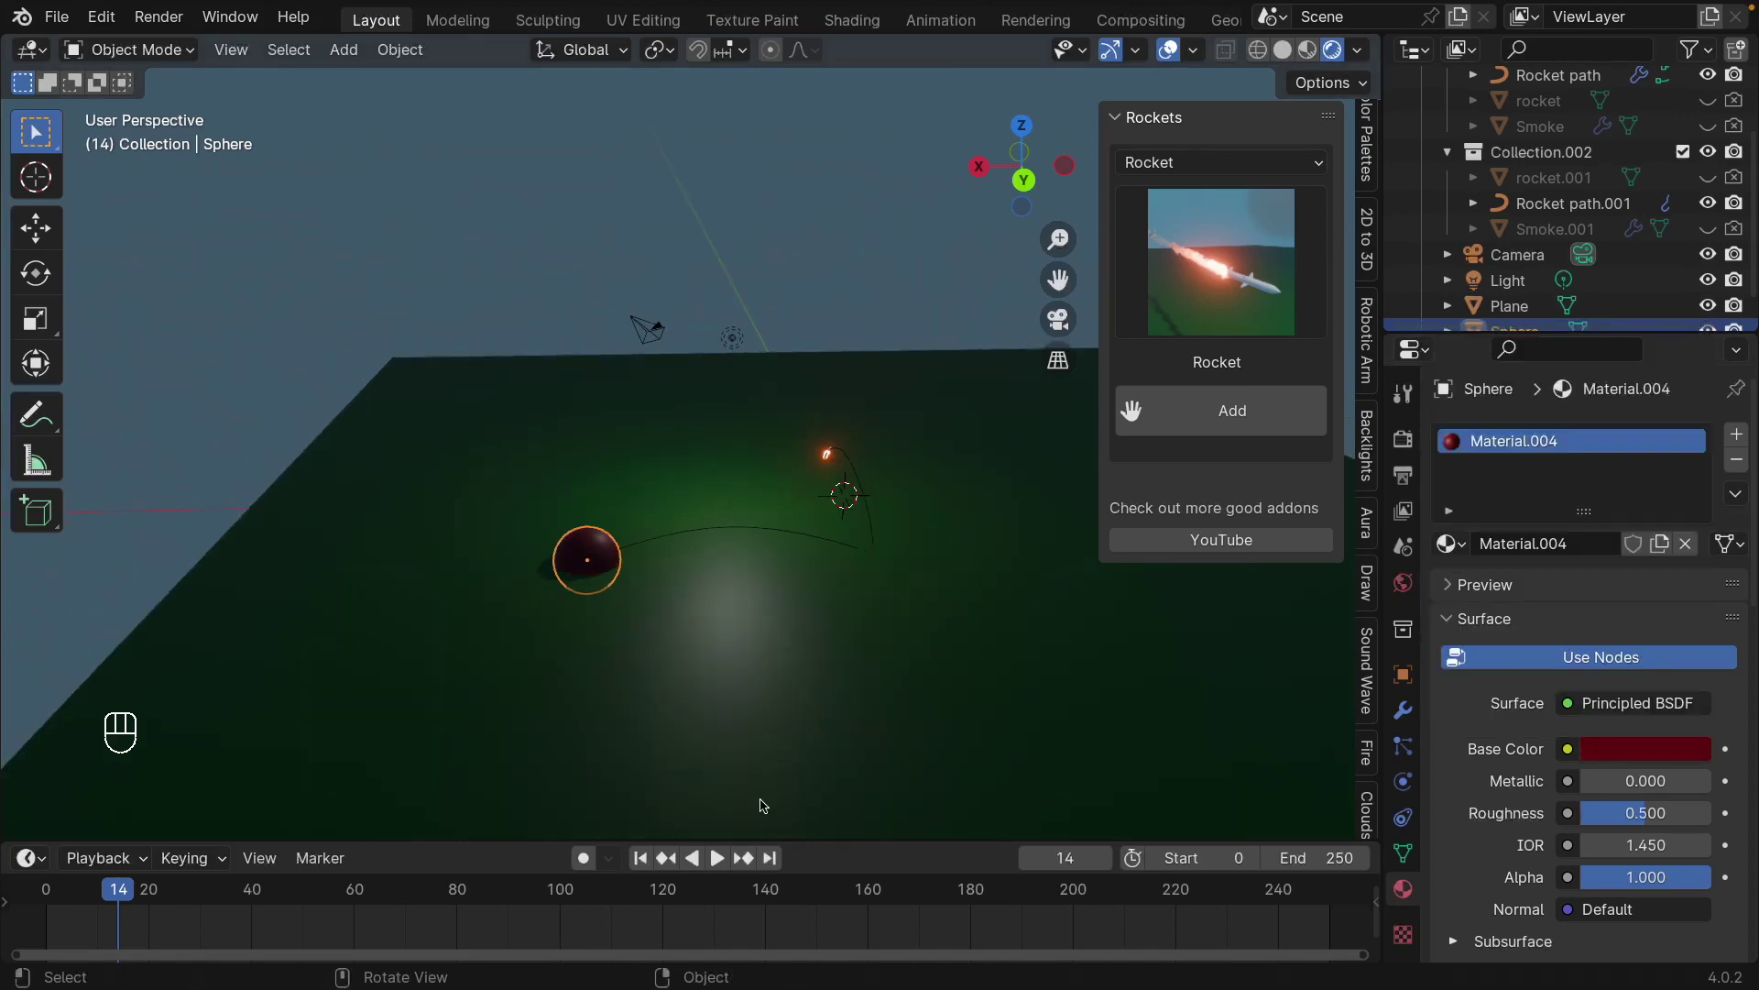
pyautogui.moveTo(723, 860); pyautogui.dragTo(556, 356)
# - Stop playback, return to frame 0 and move the view closer to the rocket paths
pyautogui.middleClick(875, 713)
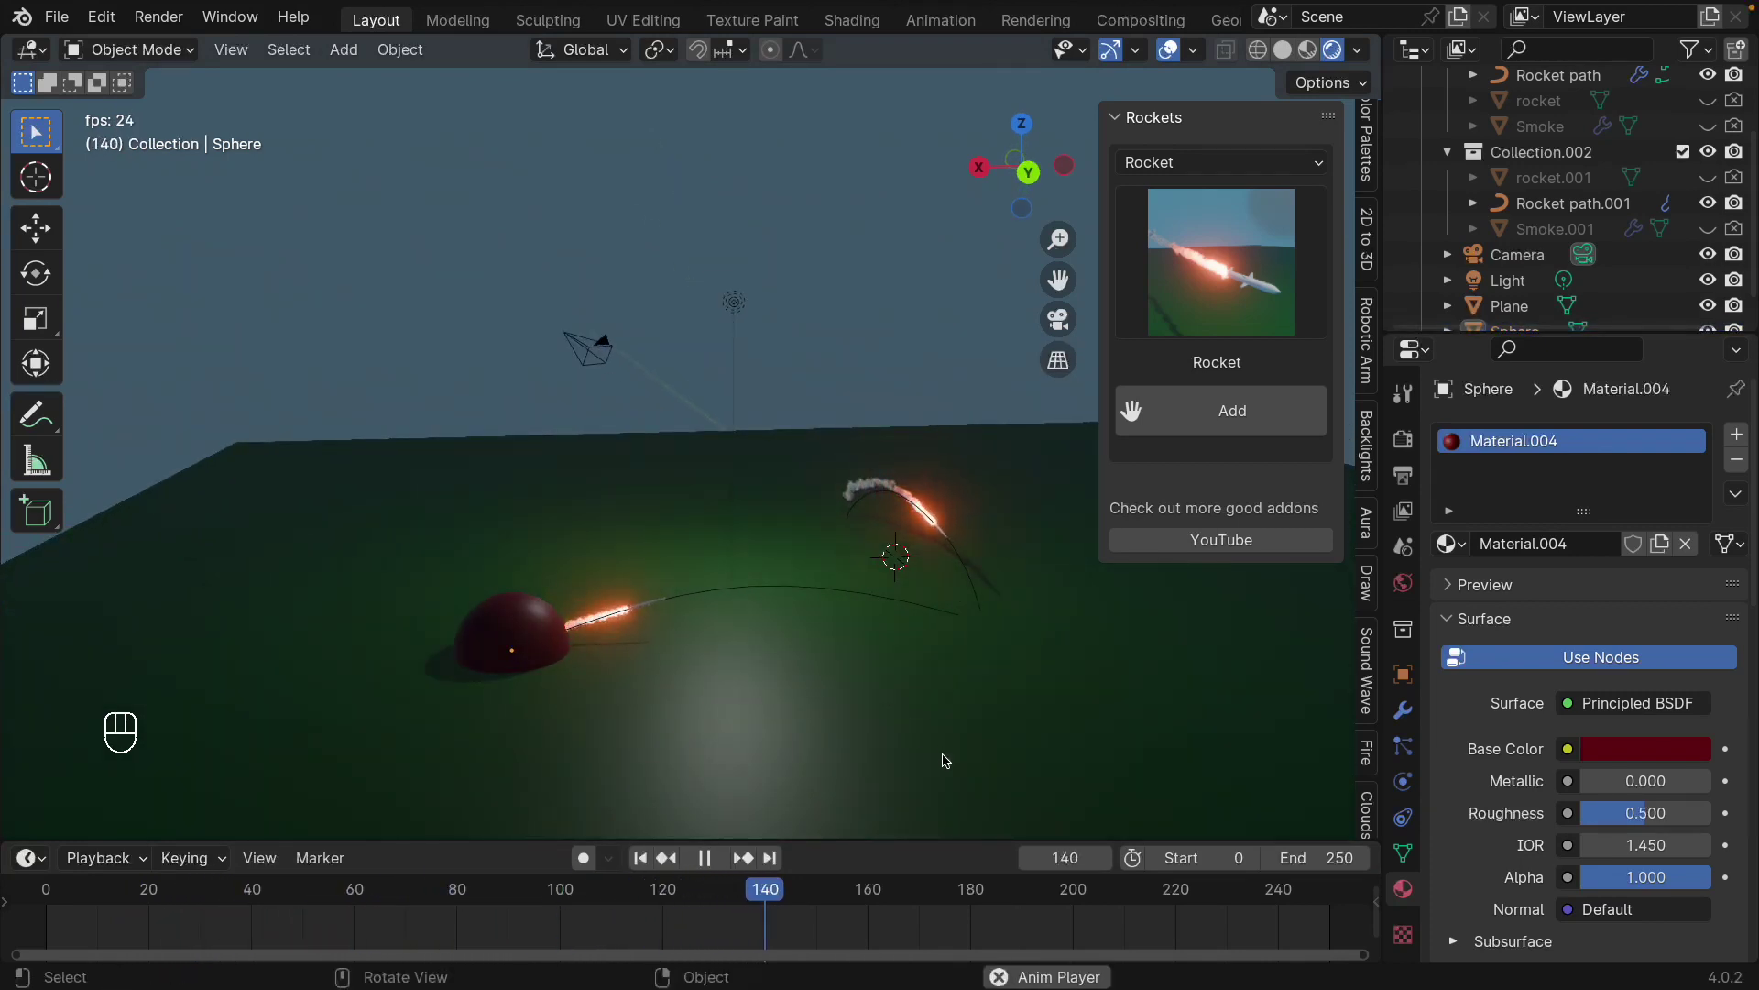
pyautogui.moveTo(933, 741); pyautogui.dragTo(1038, 764)
pyautogui.moveTo(915, 722); pyautogui.dragTo(846, 659)
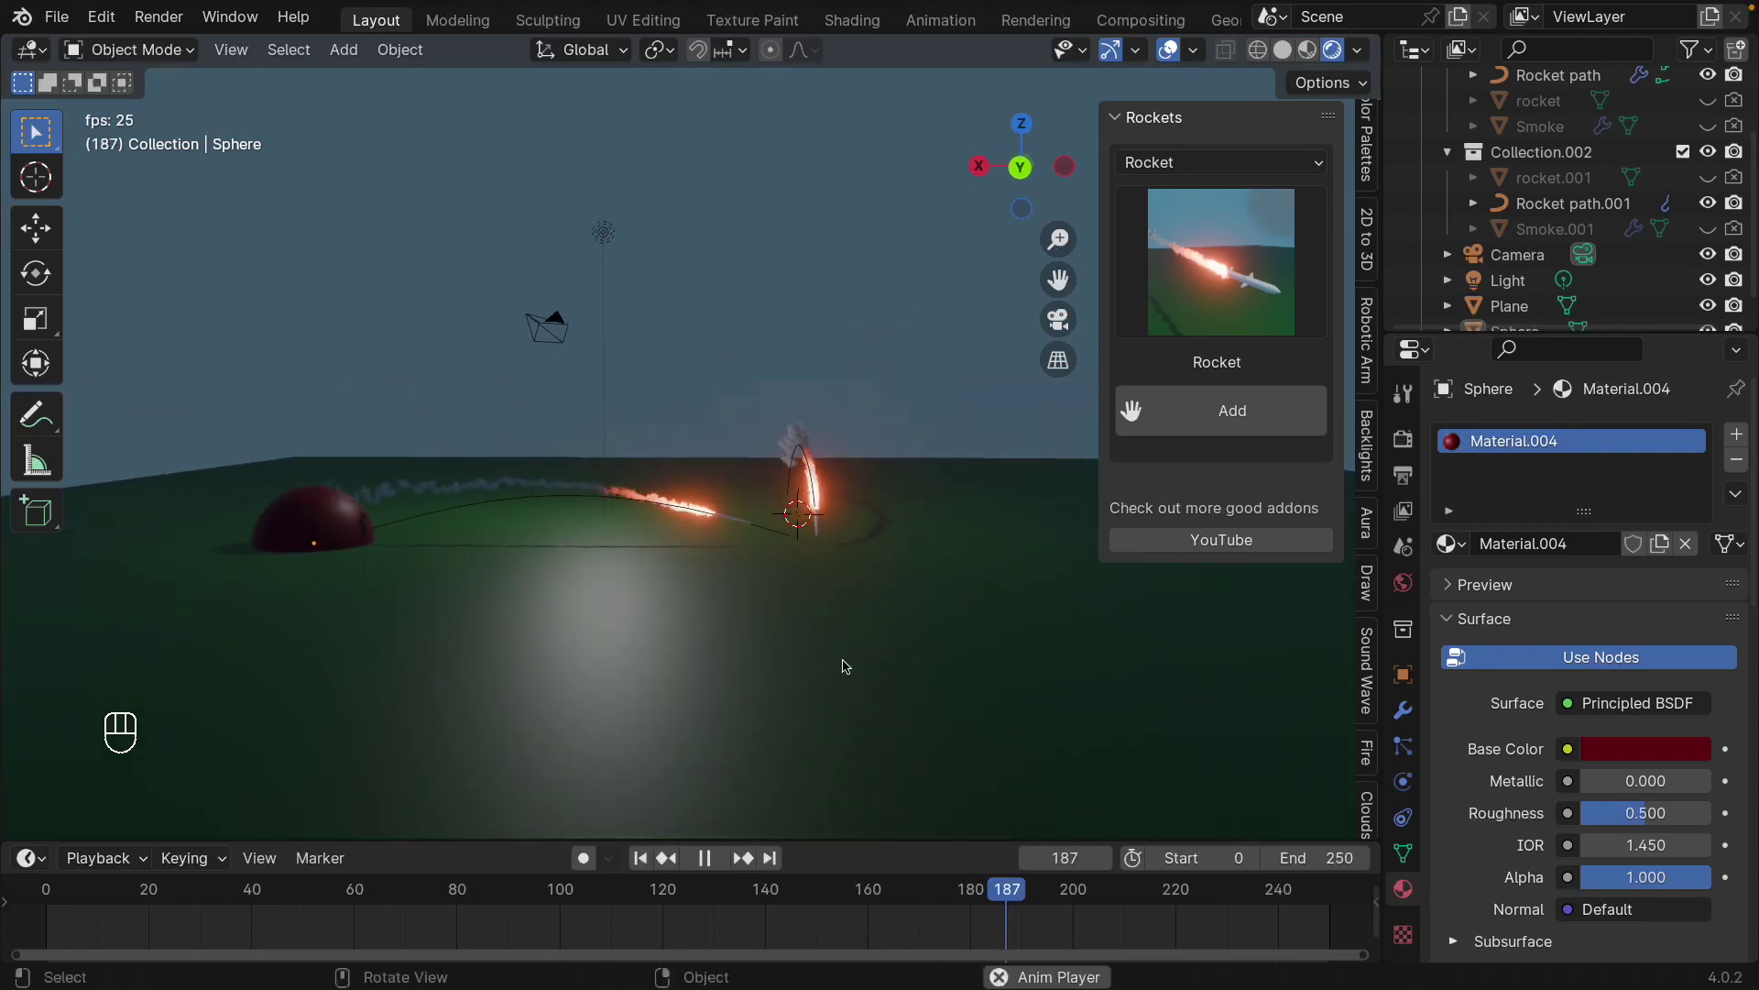
pyautogui.press('space')
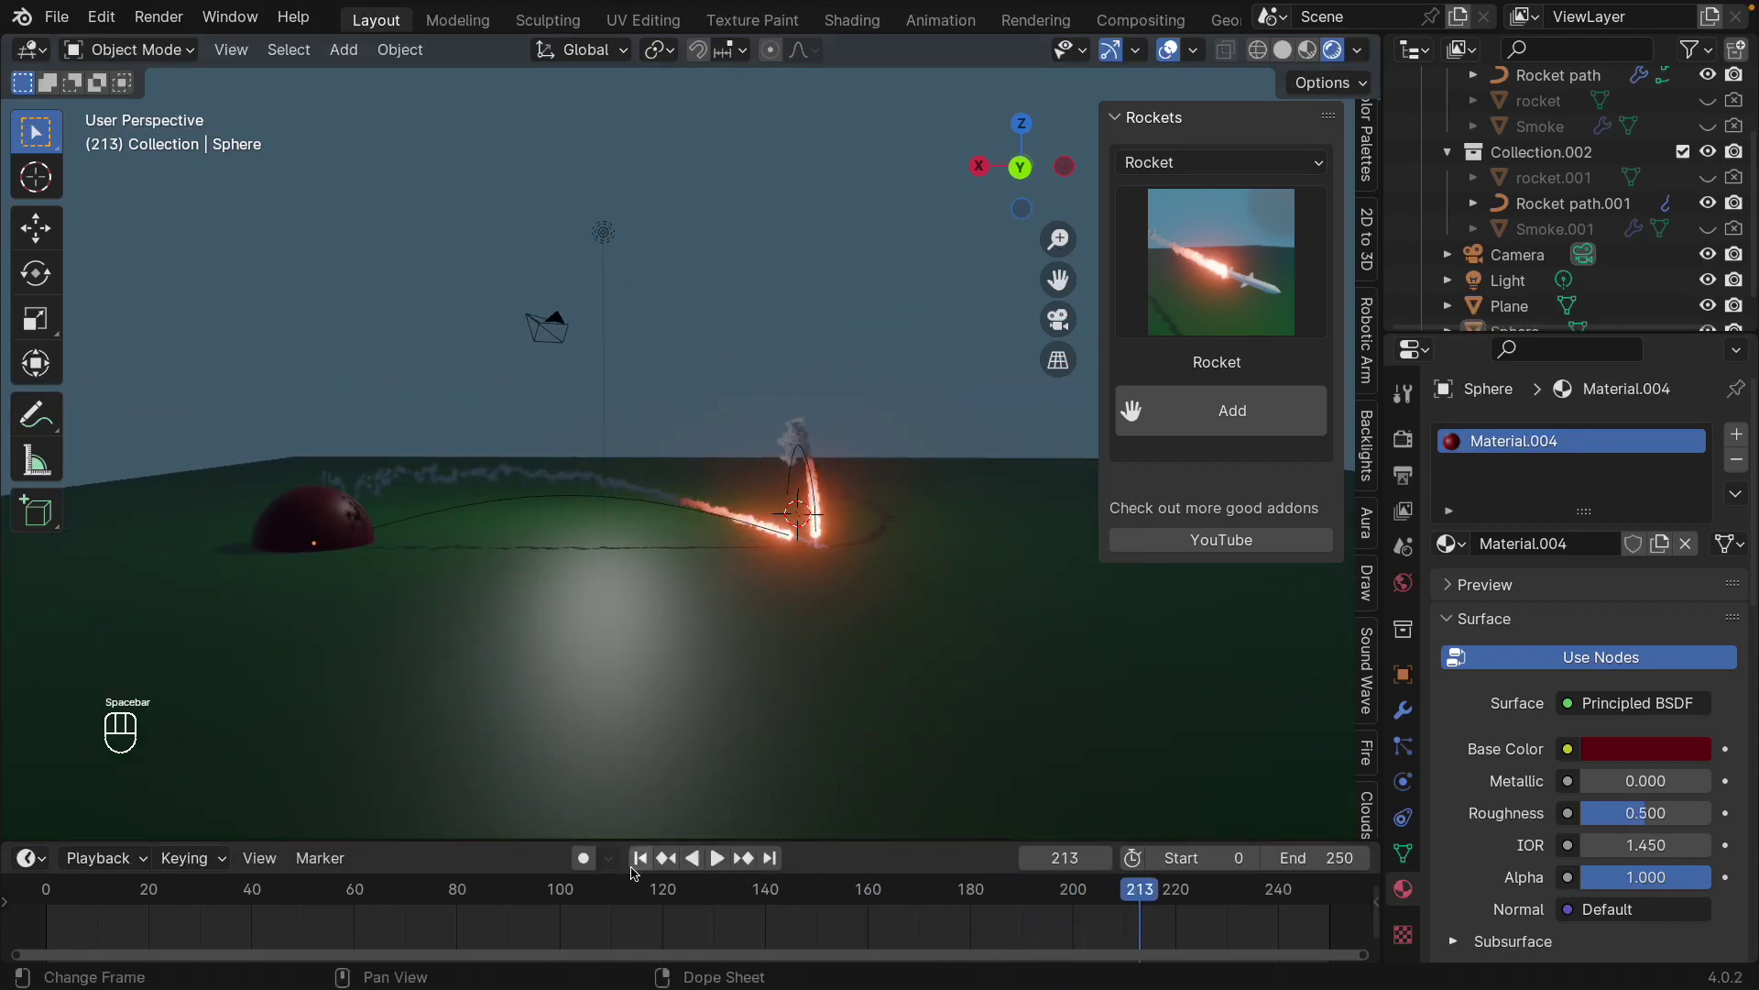
pyautogui.click(635, 866)
pyautogui.moveTo(749, 753); pyautogui.dragTo(776, 728)
pyautogui.moveTo(755, 682); pyautogui.dragTo(744, 721)
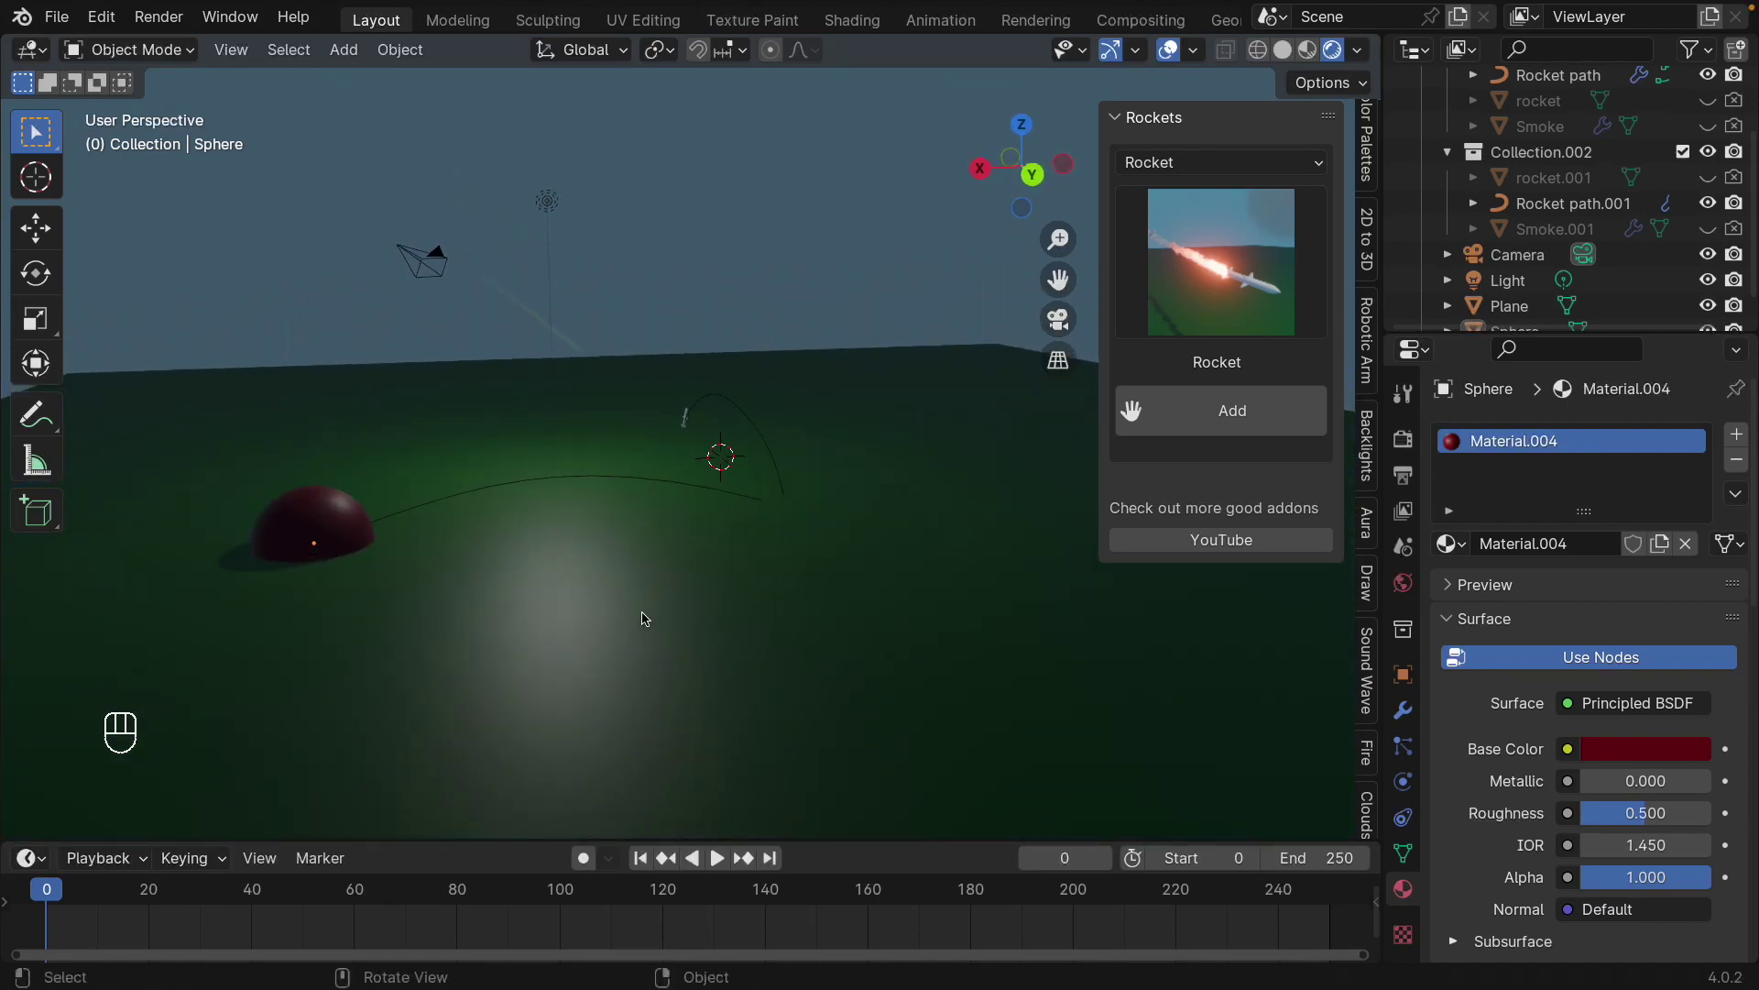
pyautogui.moveTo(667, 607); pyautogui.dragTo(789, 540)
# - Inspect the crossing rockets at frame 201, return to frame 0 and bring up the Shift+A add menu
pyautogui.press('space')
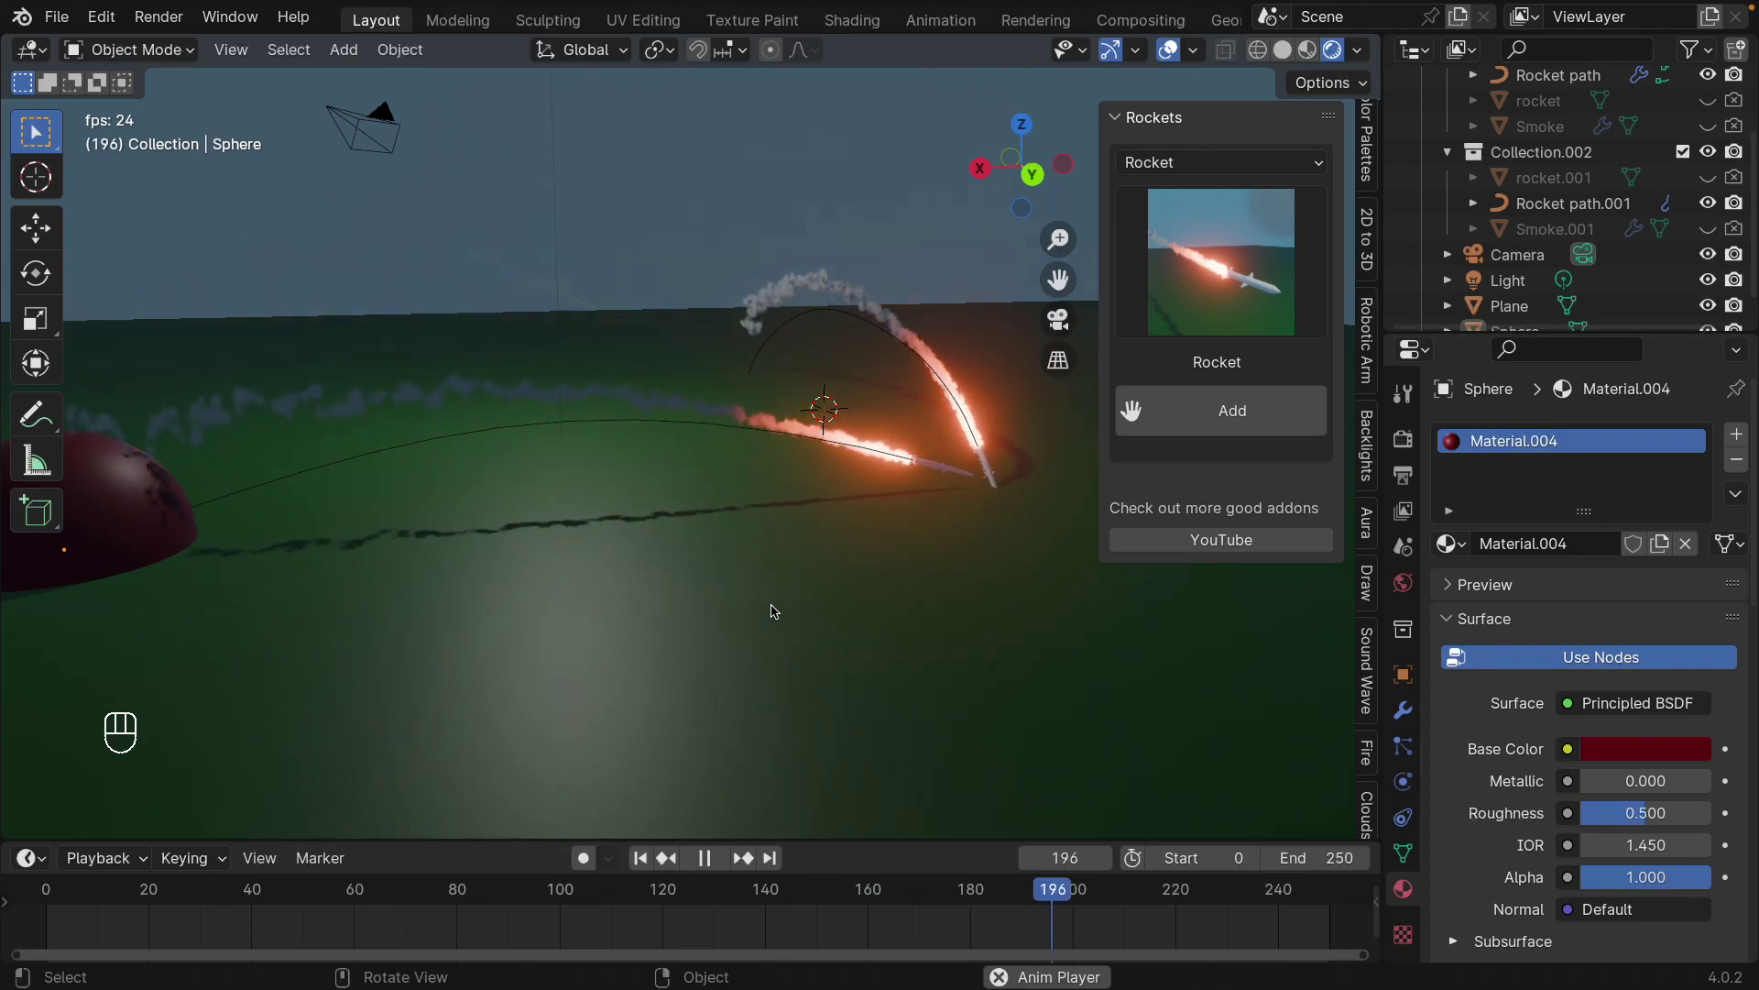
pyautogui.press('space')
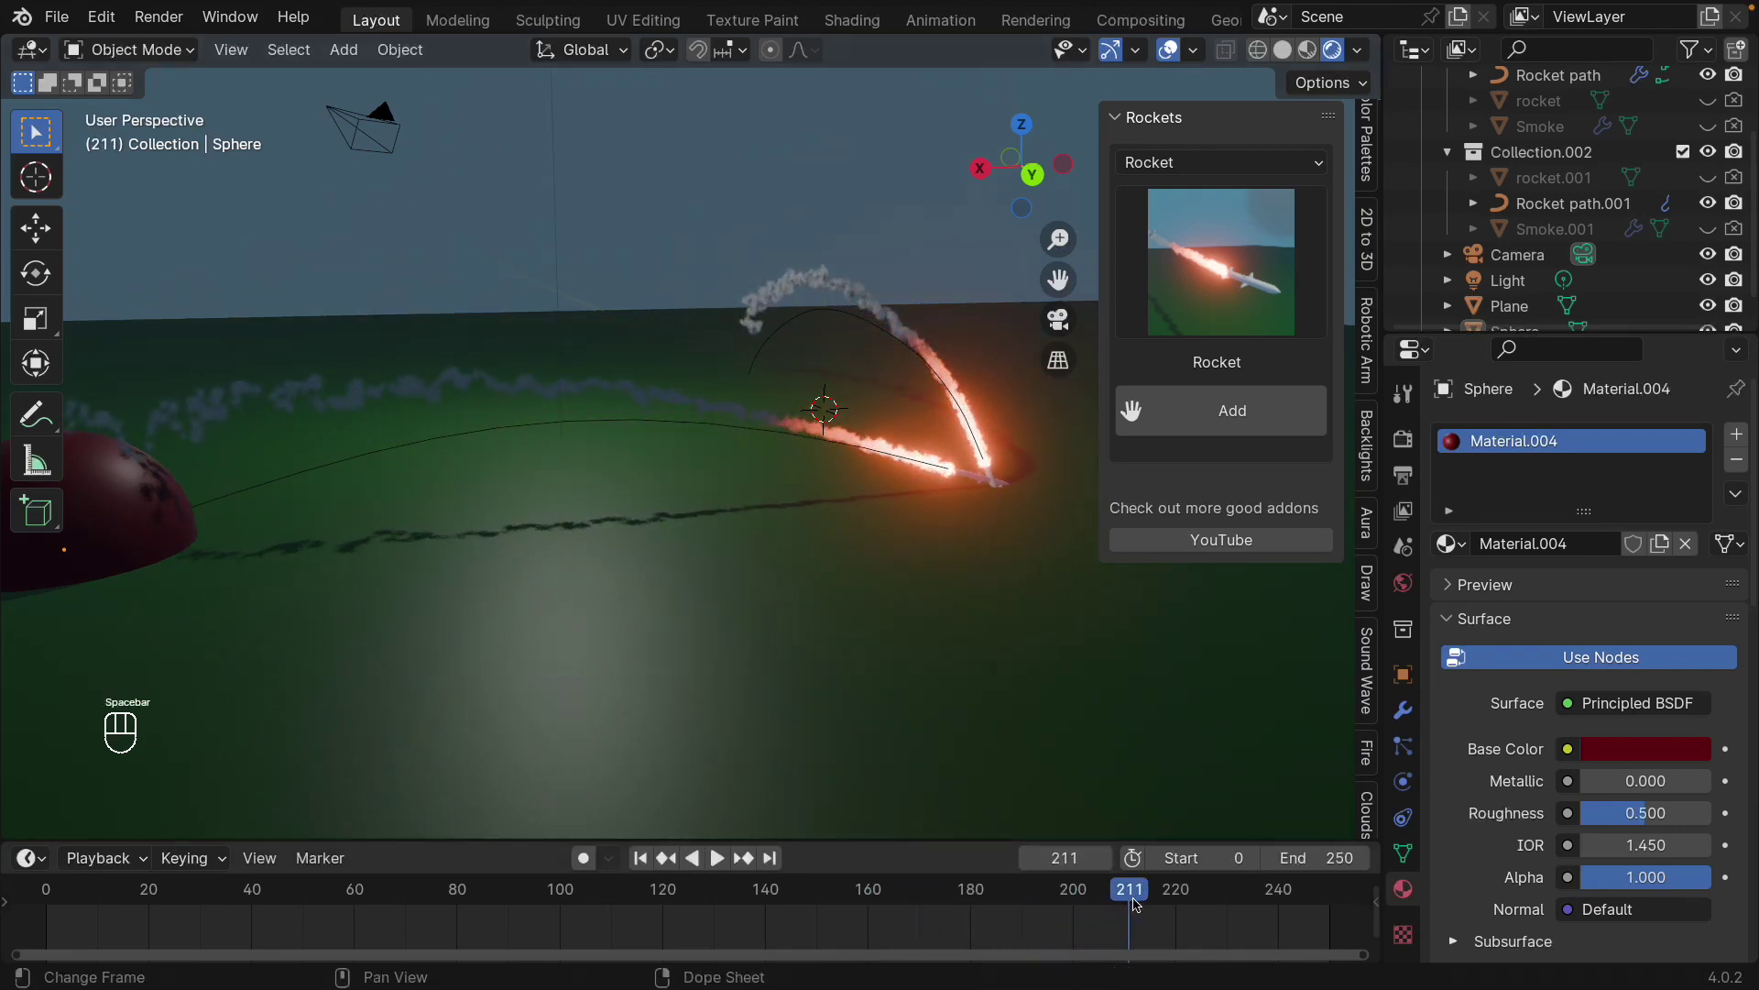
pyautogui.moveTo(1113, 902); pyautogui.dragTo(1078, 896)
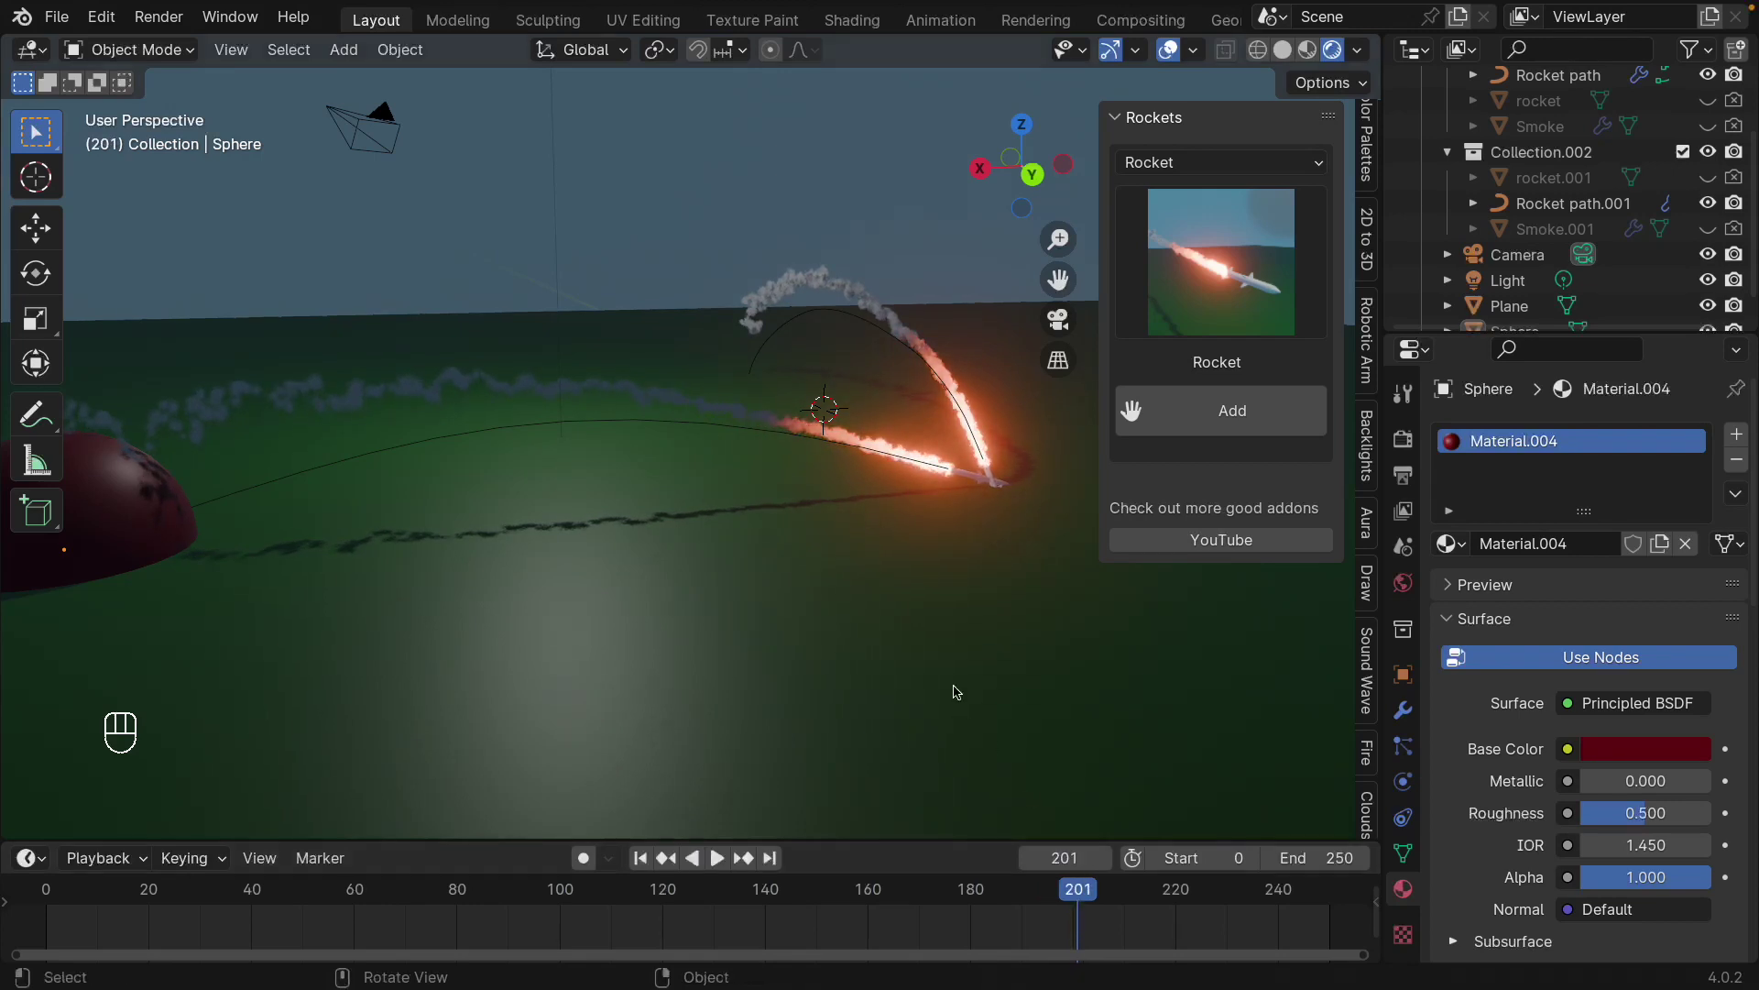
pyautogui.moveTo(920, 724); pyautogui.dragTo(808, 730)
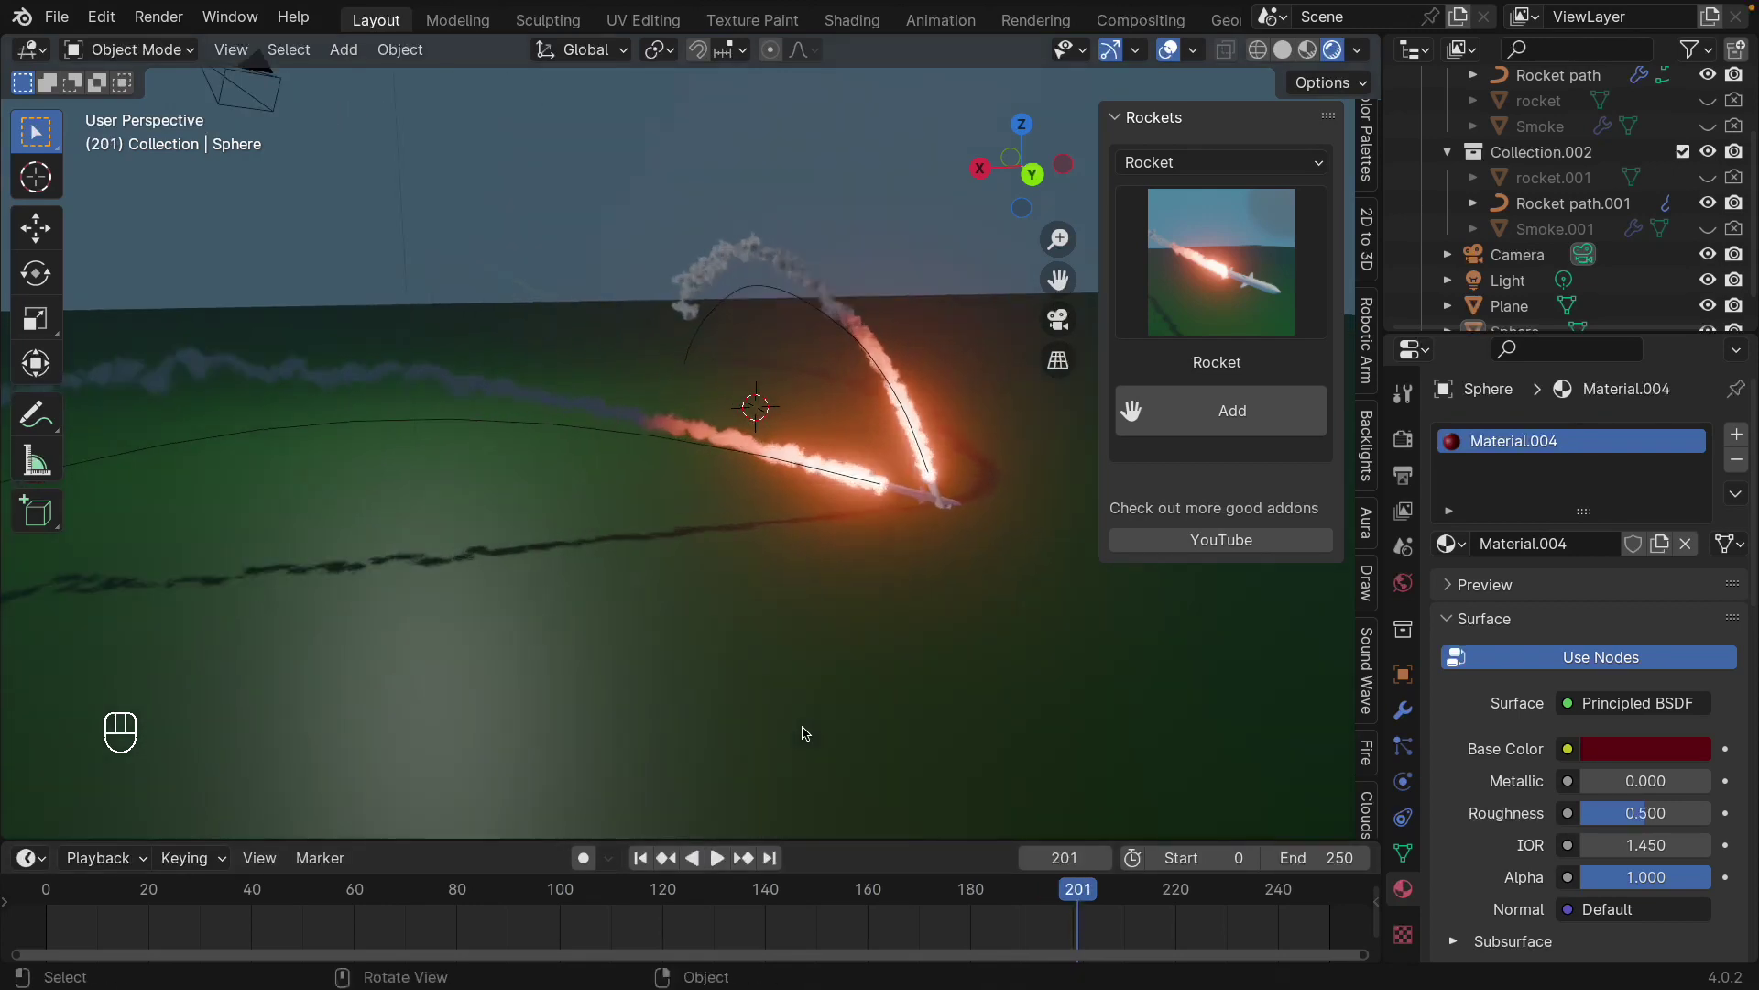
pyautogui.moveTo(806, 704); pyautogui.dragTo(732, 855)
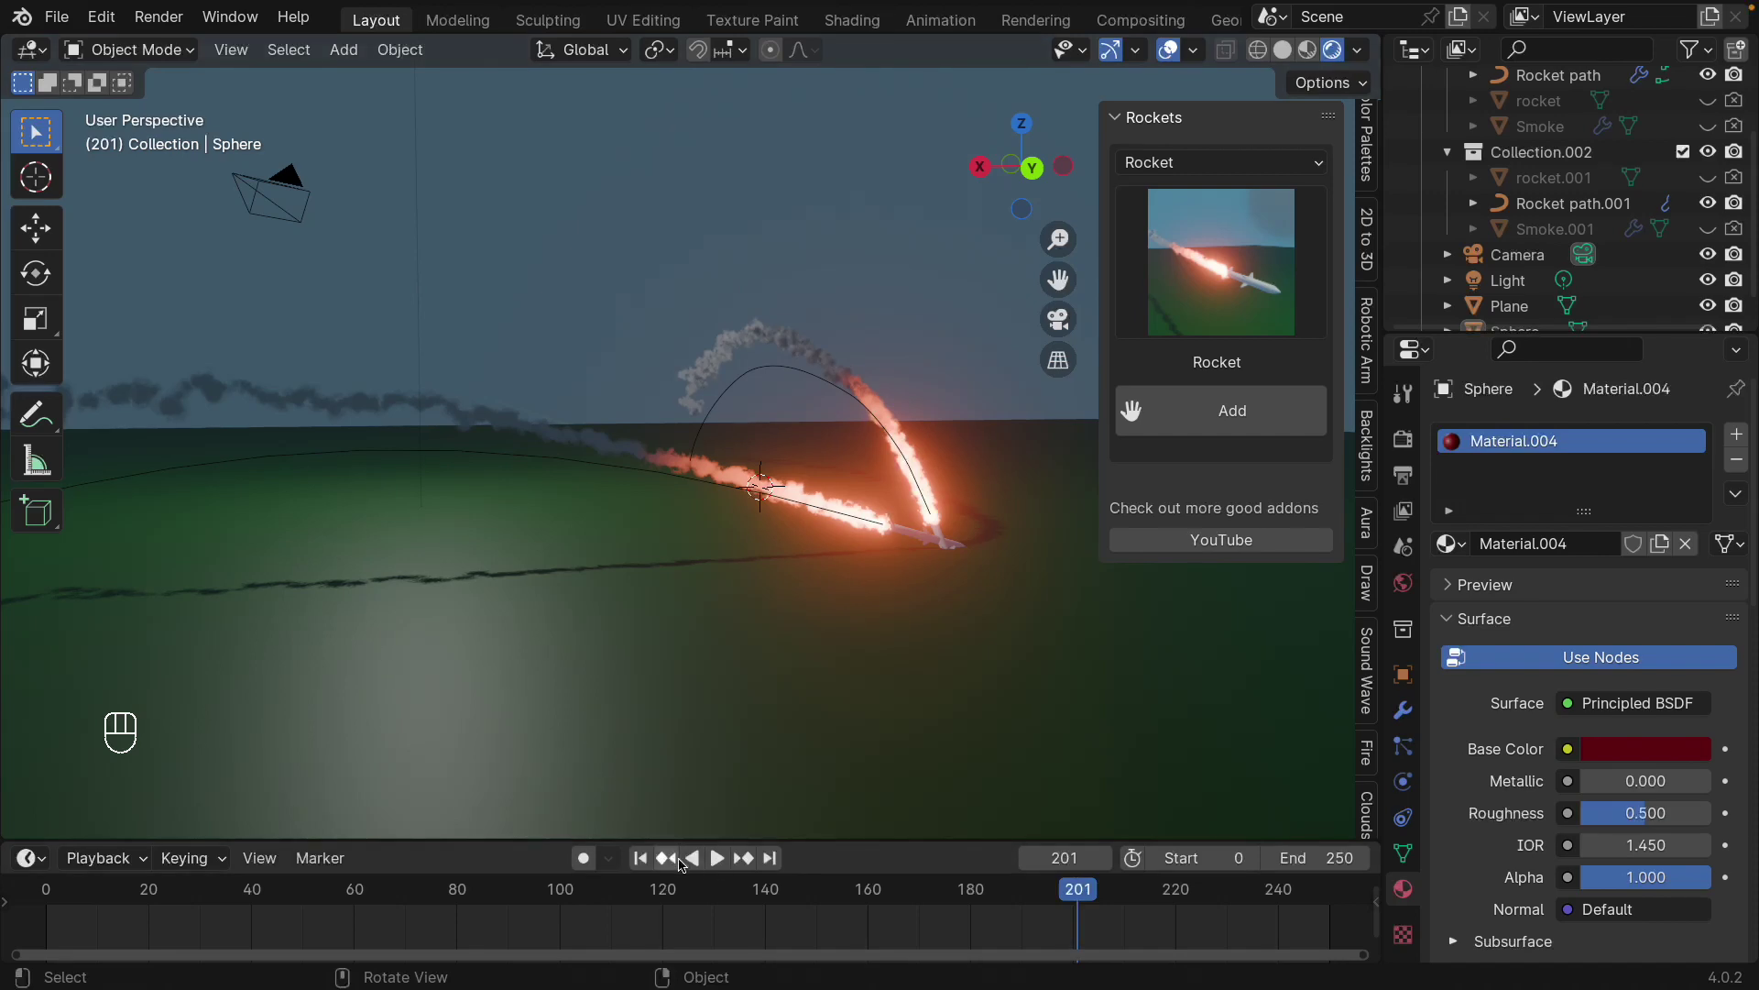
pyautogui.click(644, 862)
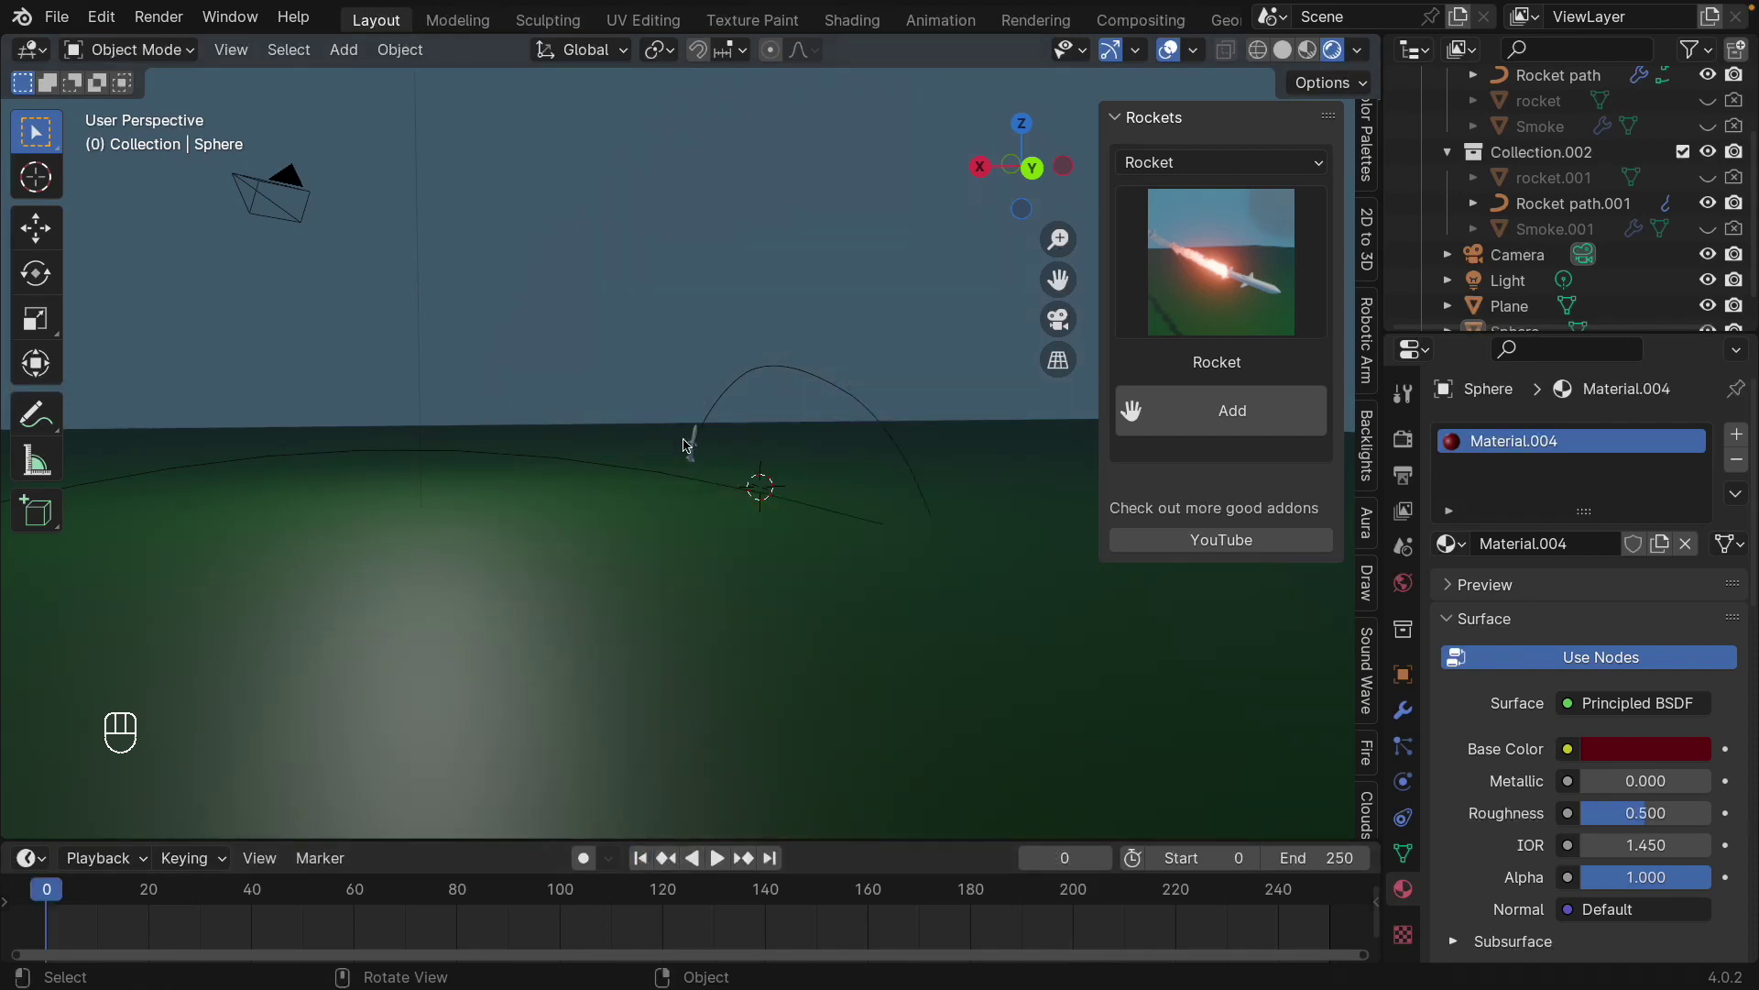
pyautogui.press('shift+a')
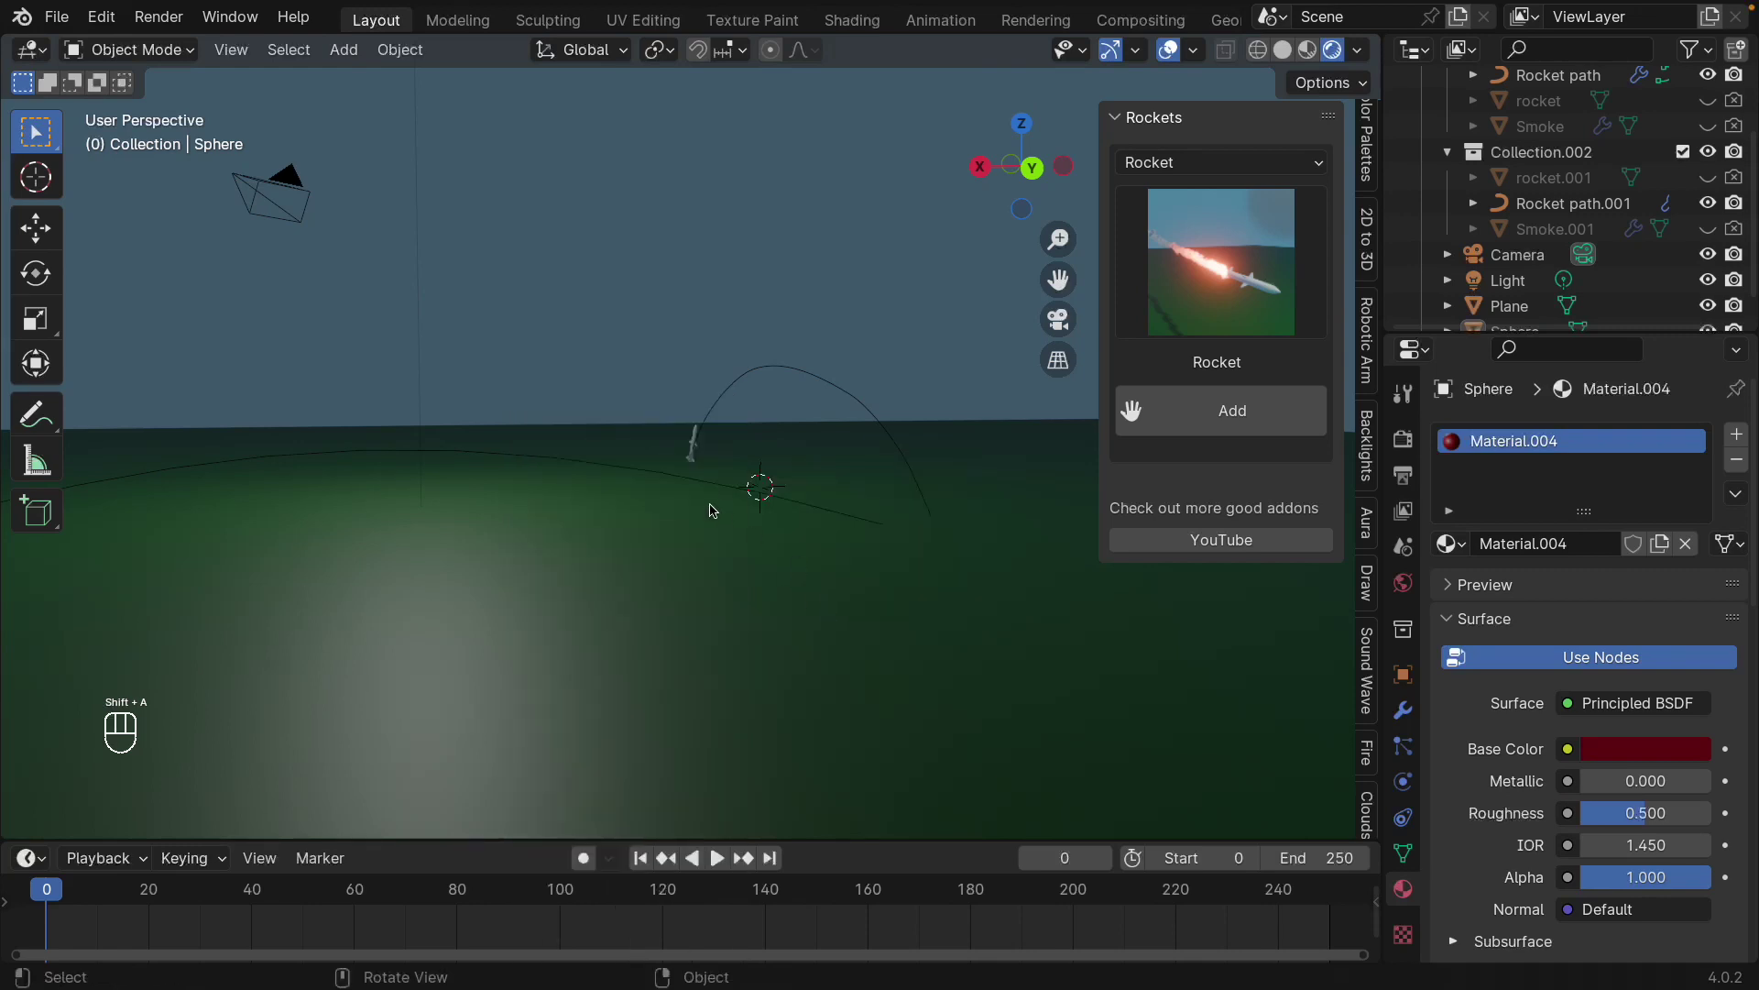
# - Add a cone, view it from the side and stretch it so its base sits at ground level
pyautogui.press('shift+a')
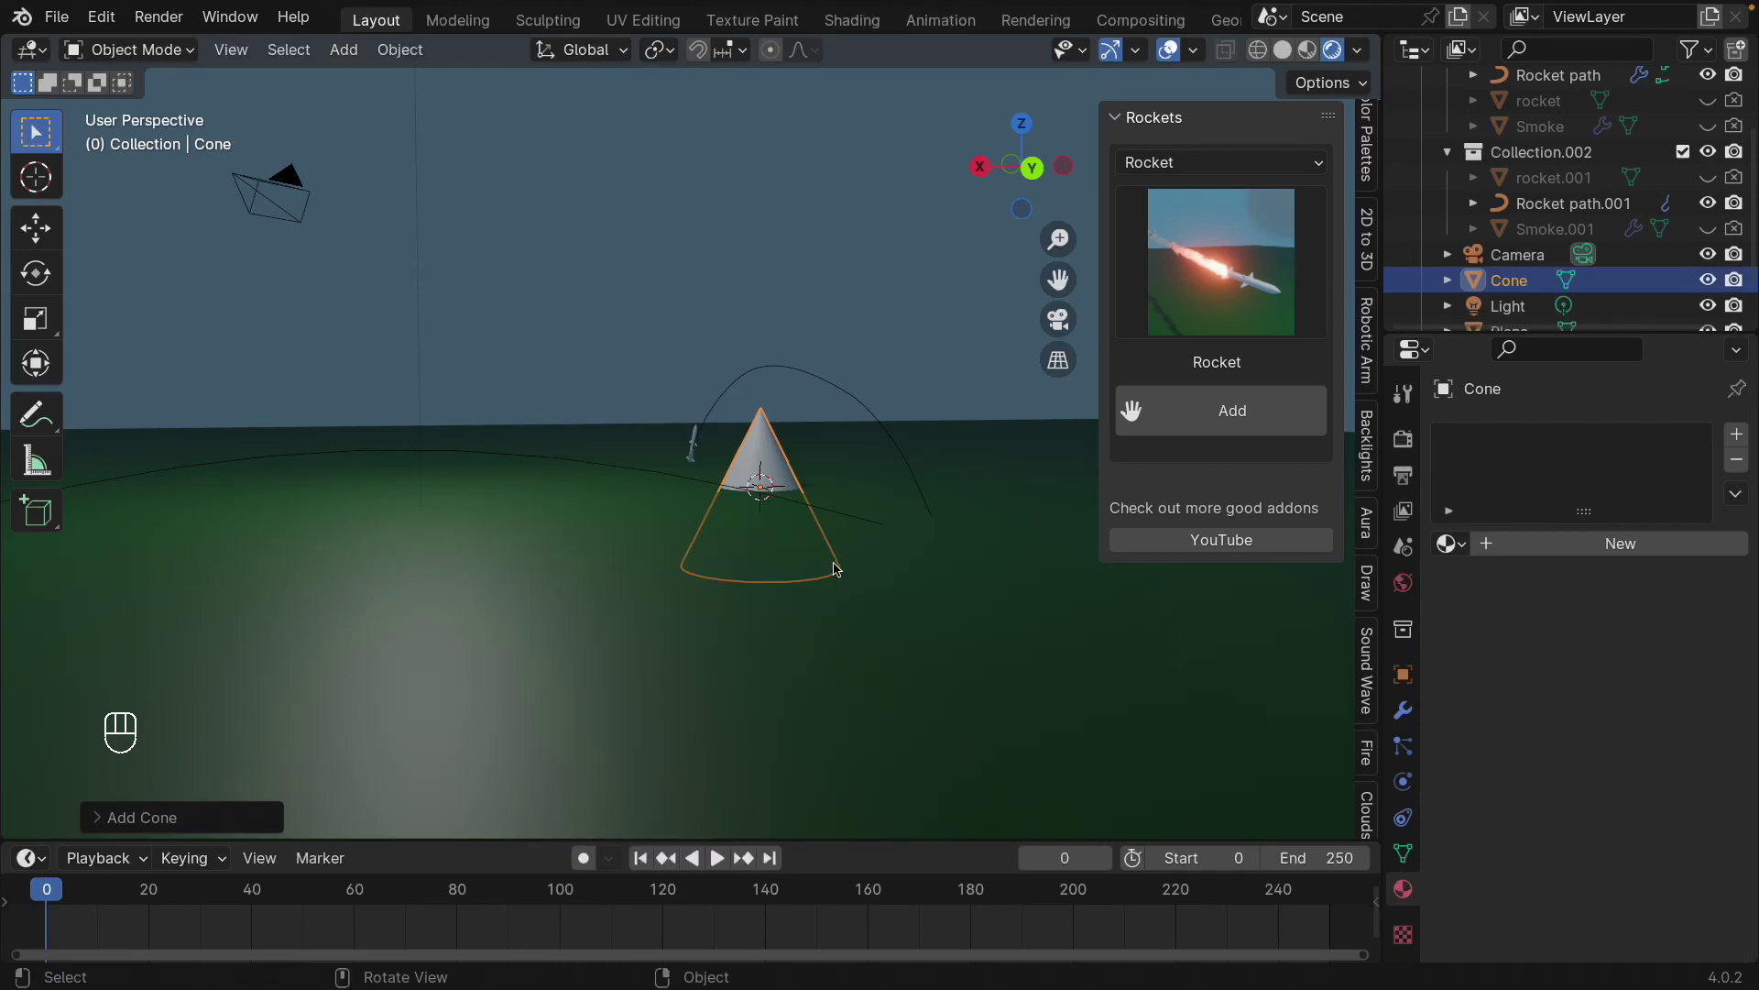
pyautogui.press('KP_3')
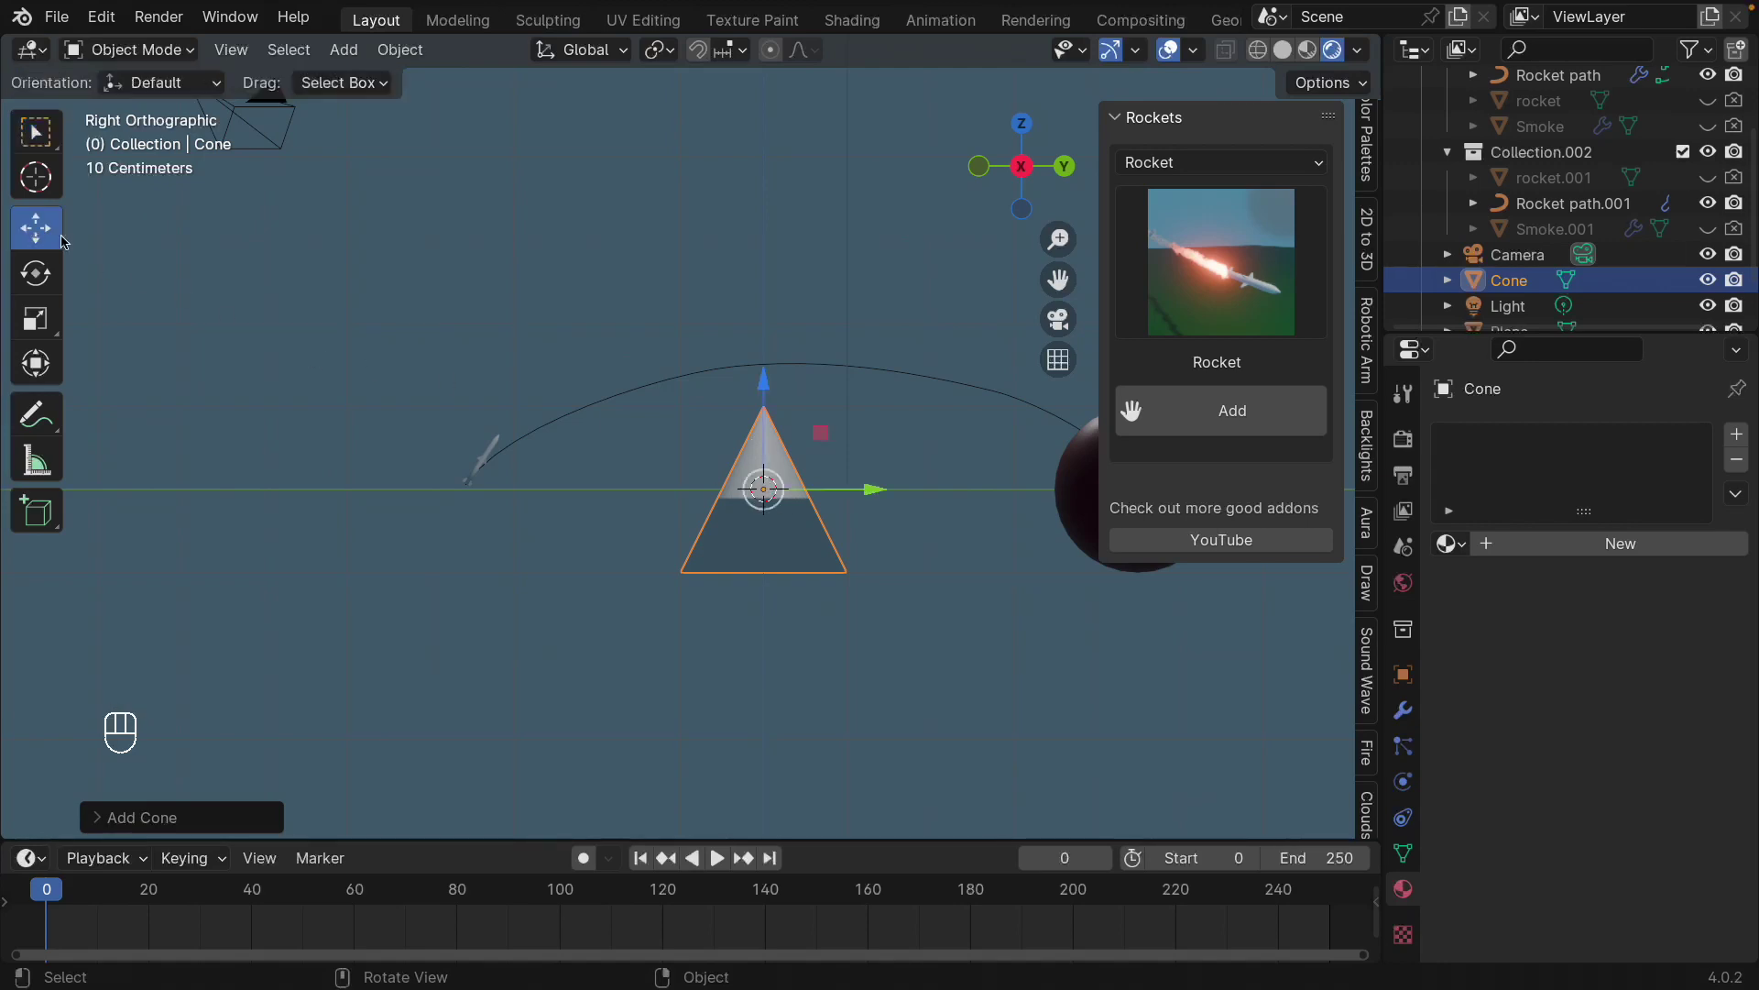
pyautogui.click(772, 386)
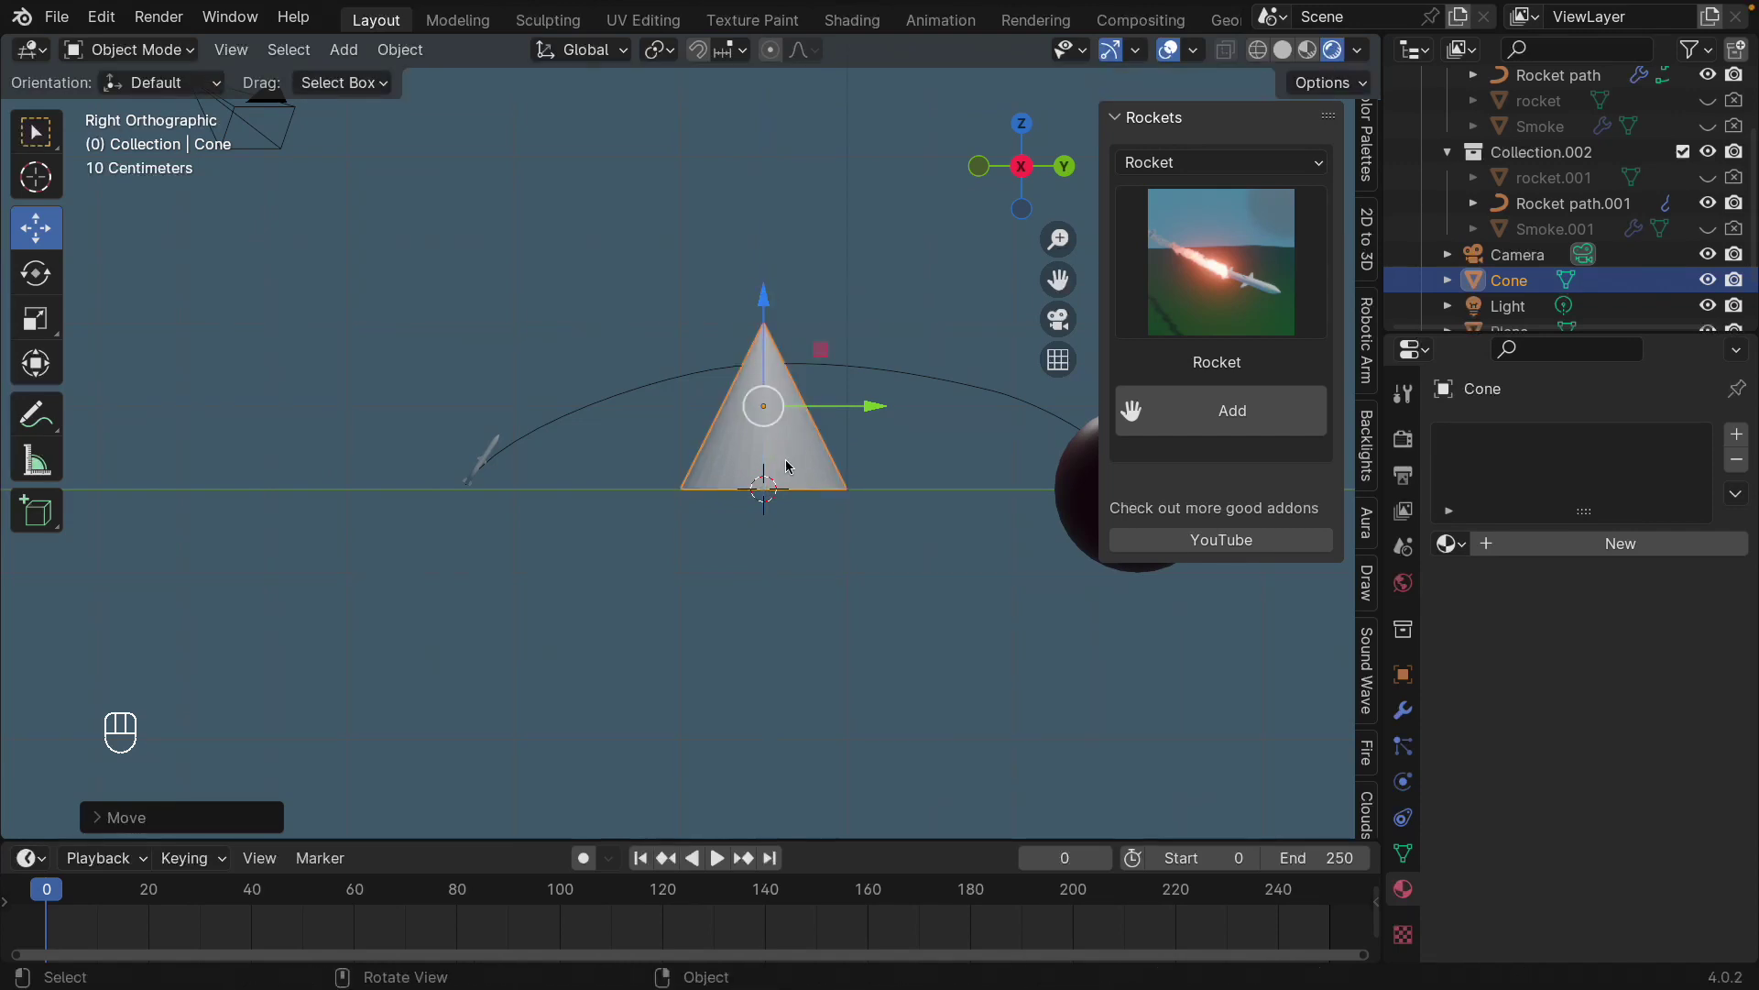
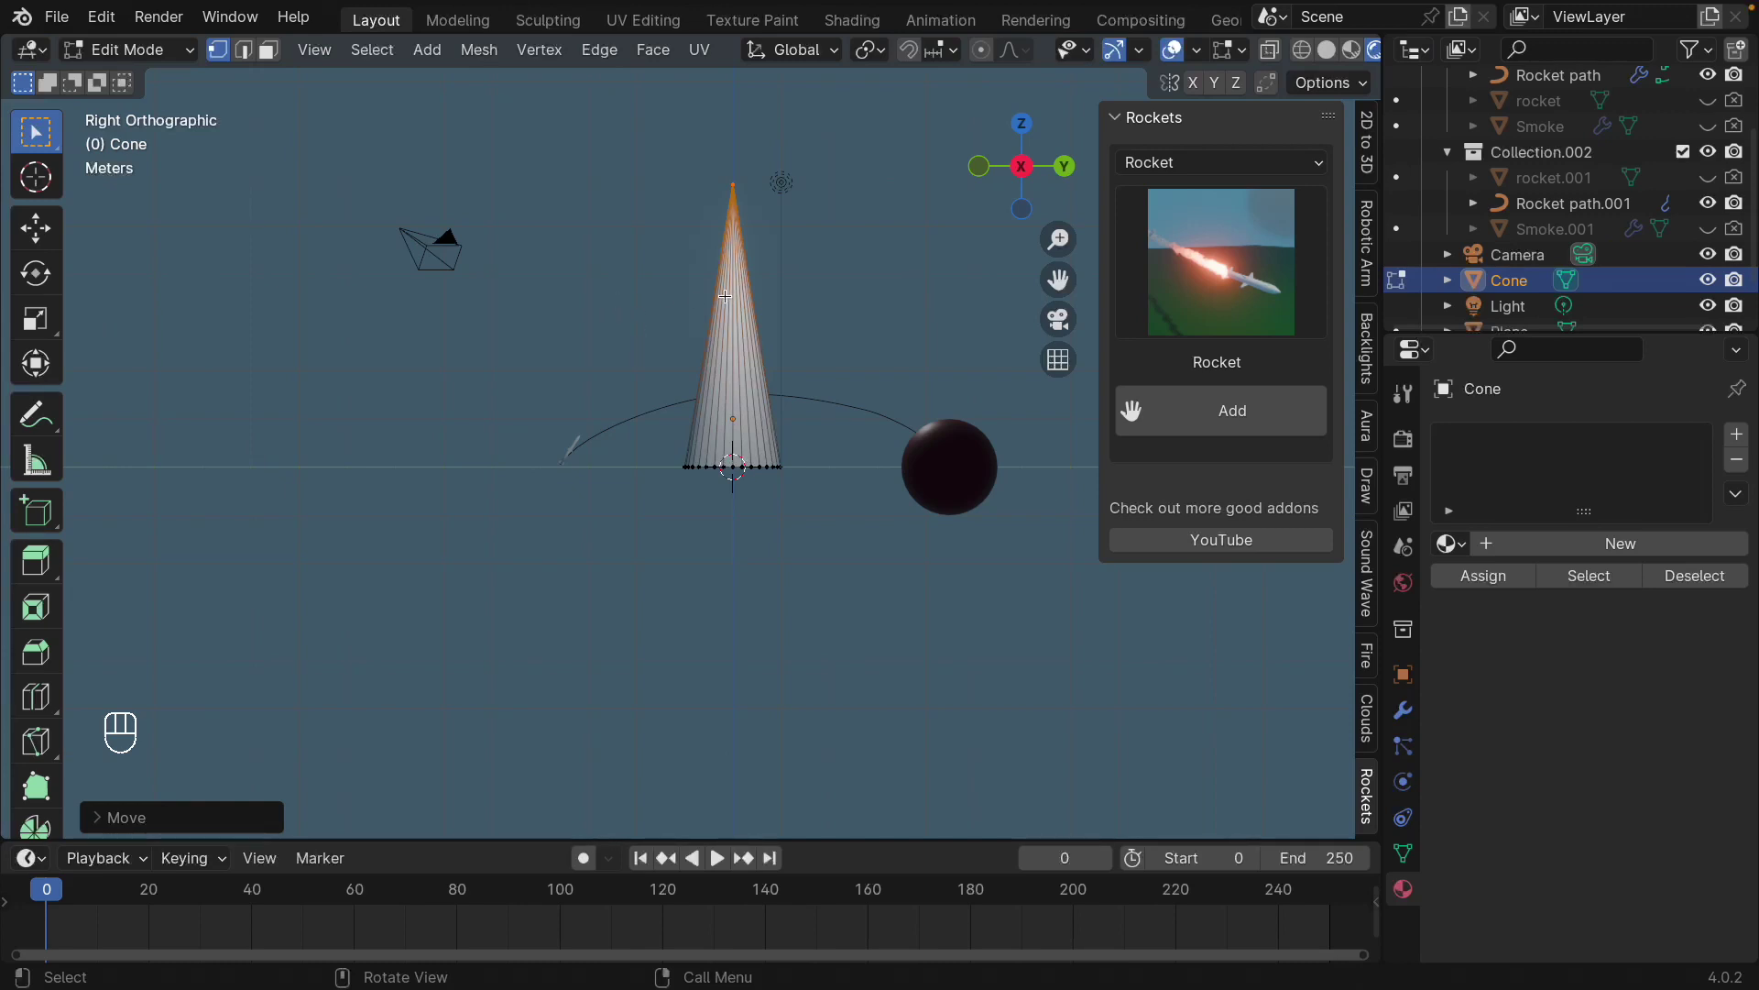
pyautogui.press('Tab')
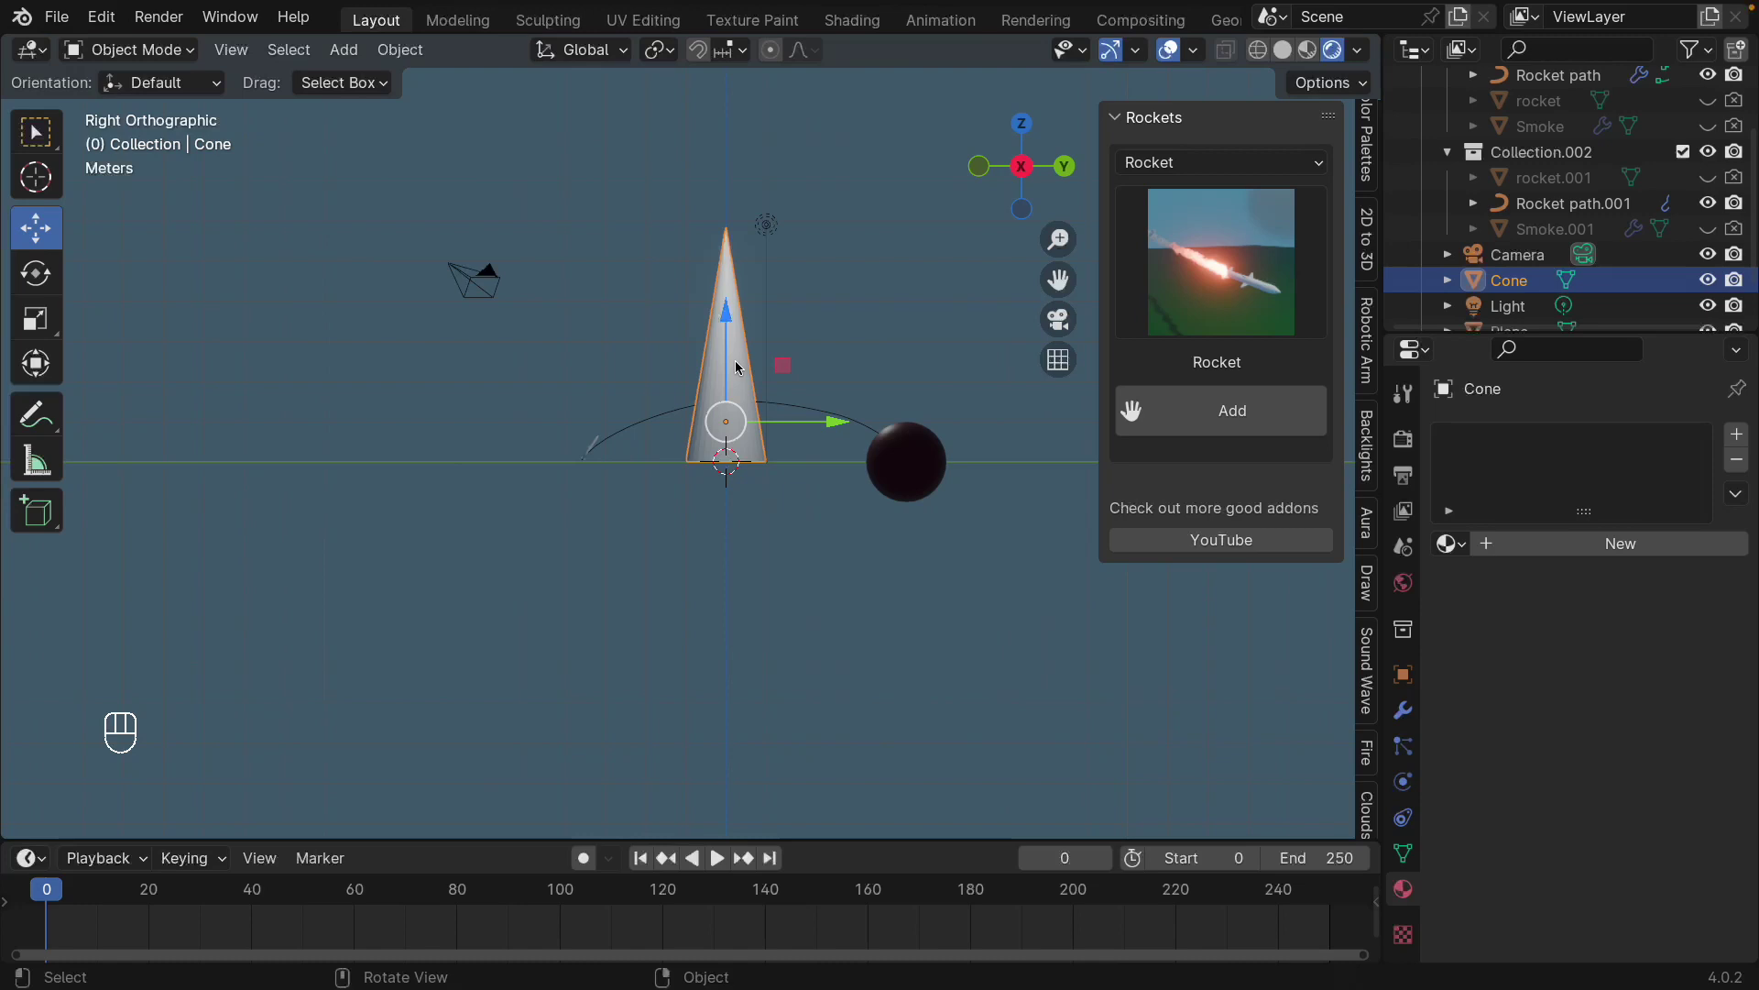
pyautogui.click(46, 125)
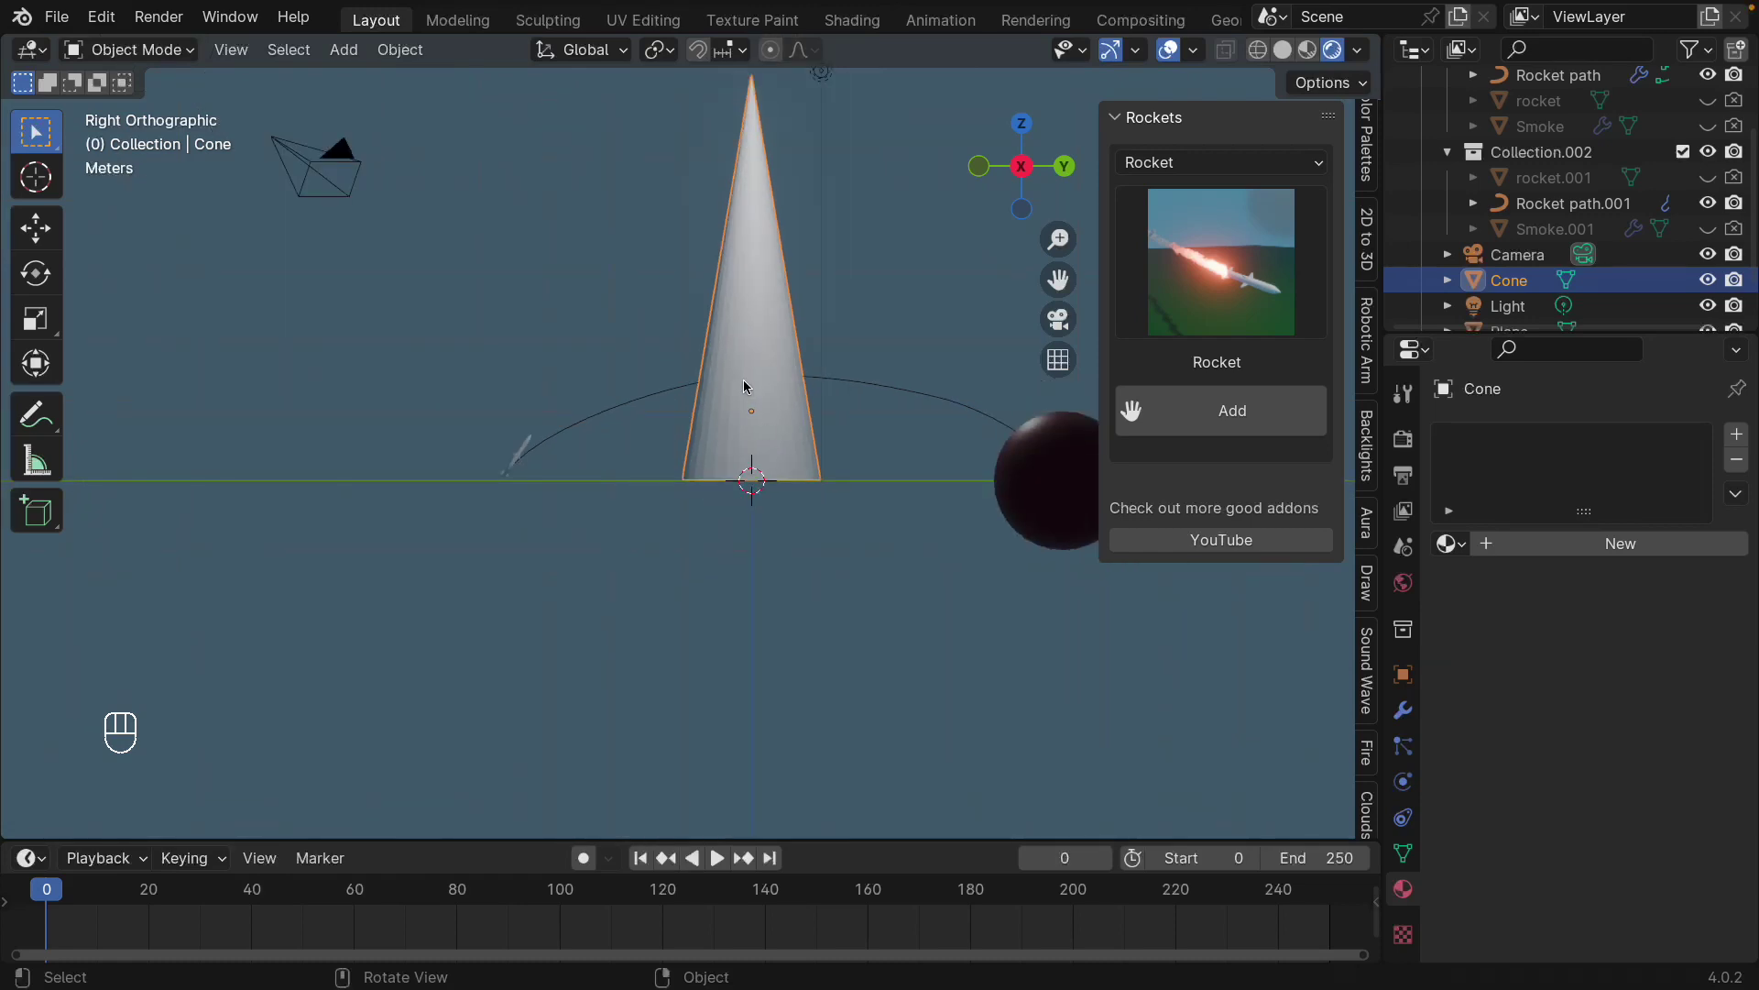
pyautogui.press('Tab')
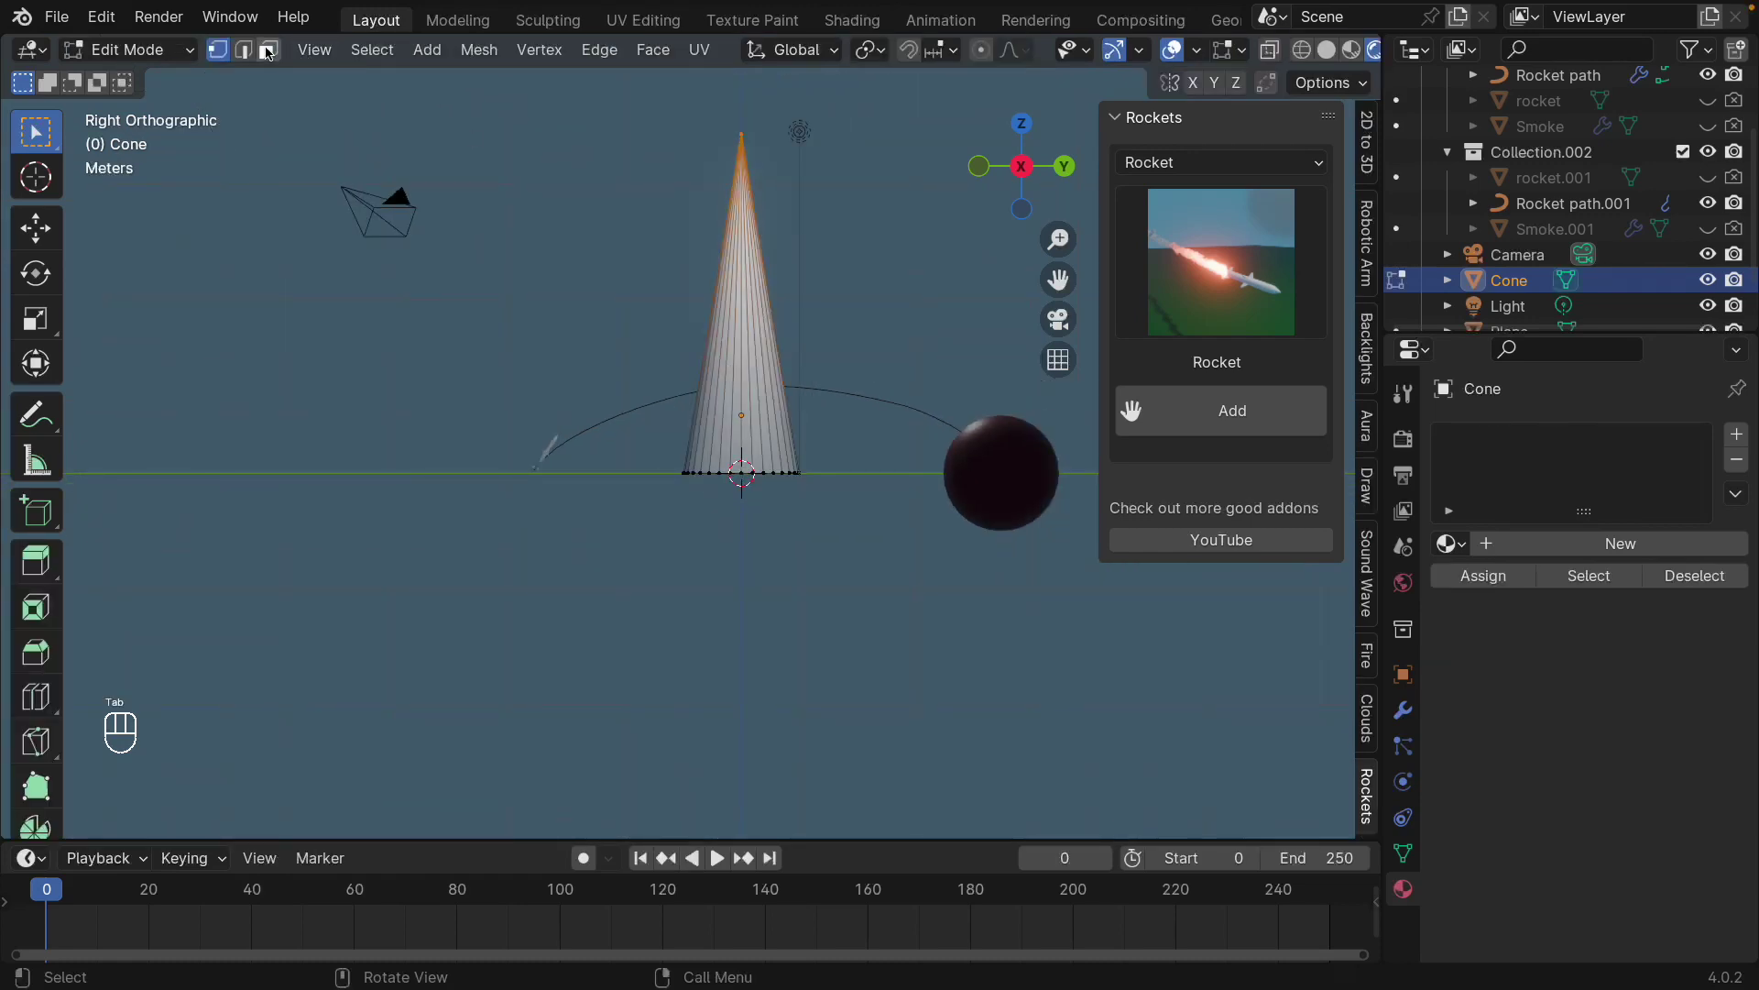
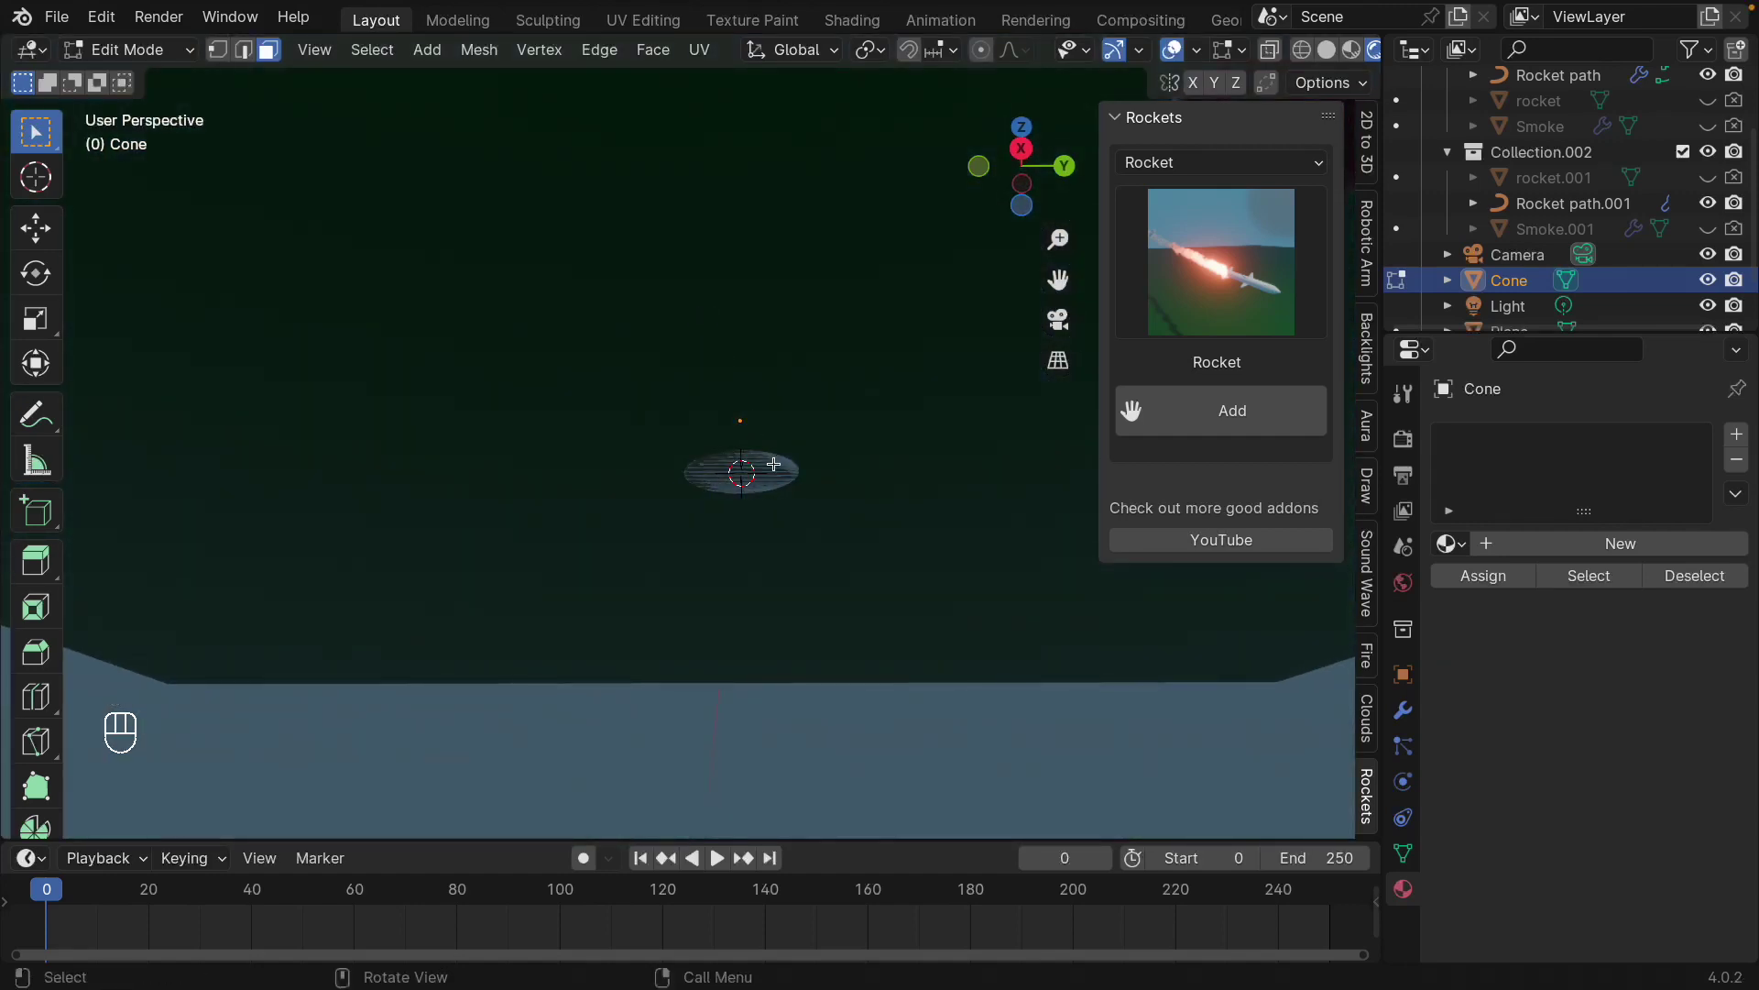
pyautogui.moveTo(767, 411); pyautogui.dragTo(737, 438)
pyautogui.press('Tab')
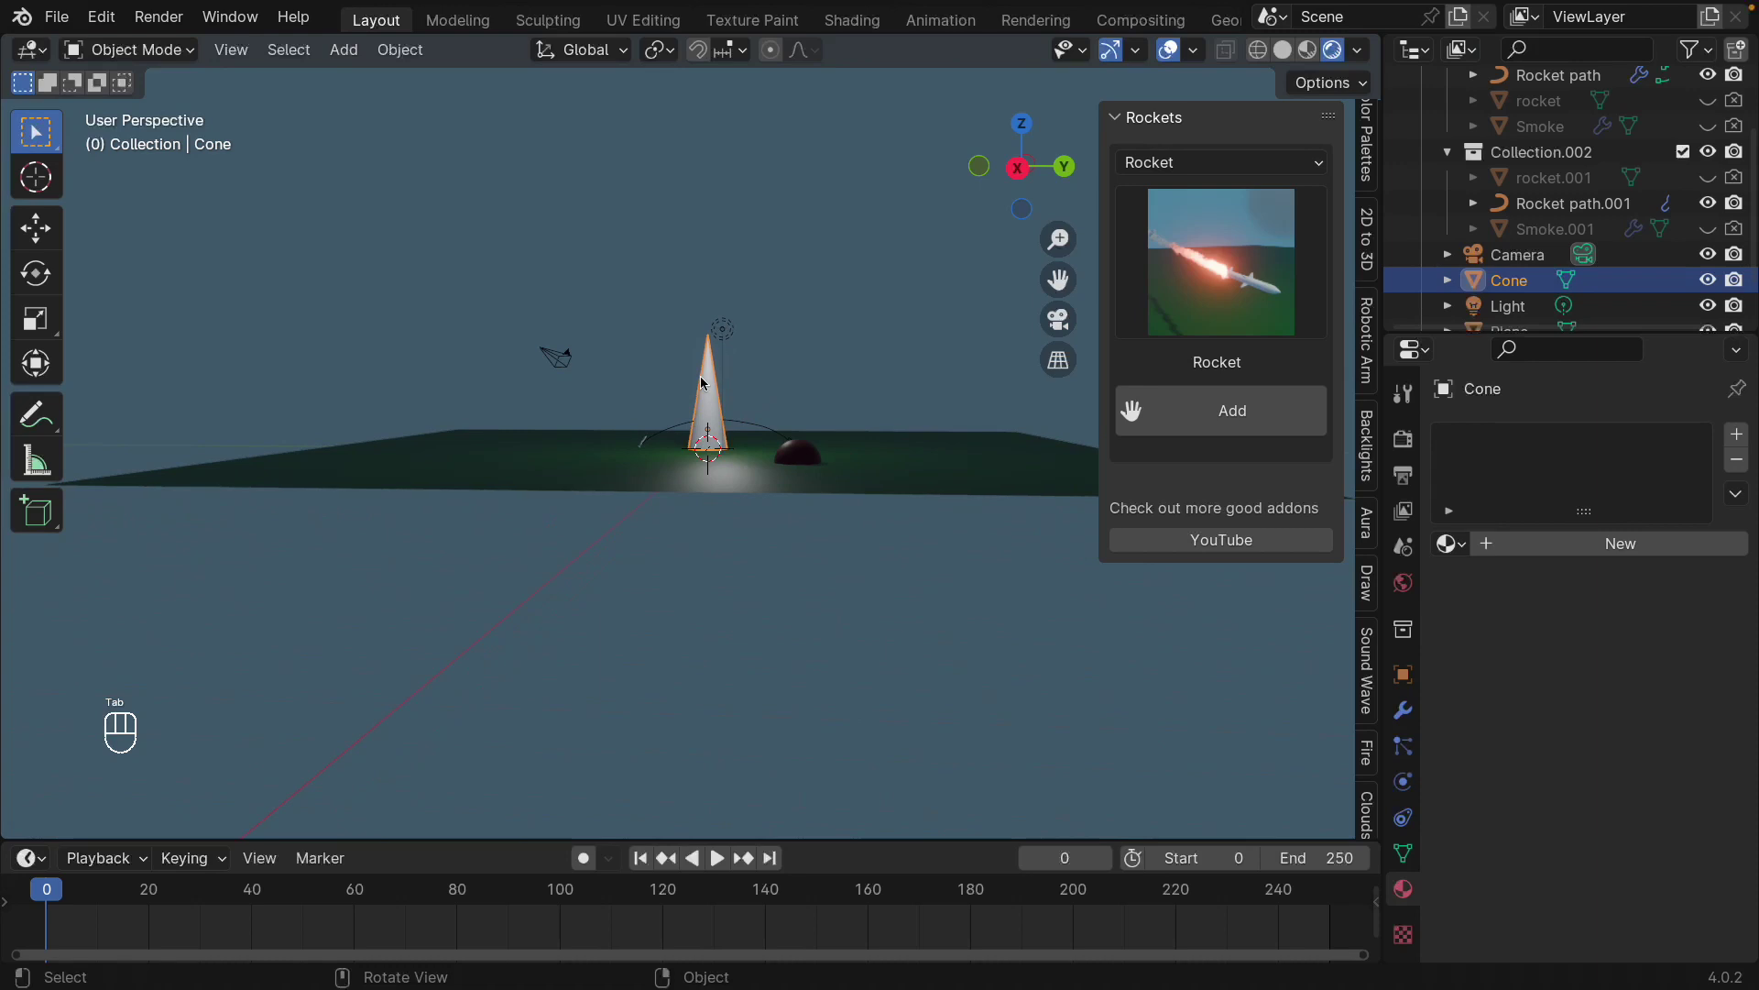
# - Raise the cone high above the ground, select its base face and bring up Shift+S cursor options
pyautogui.click(37, 229)
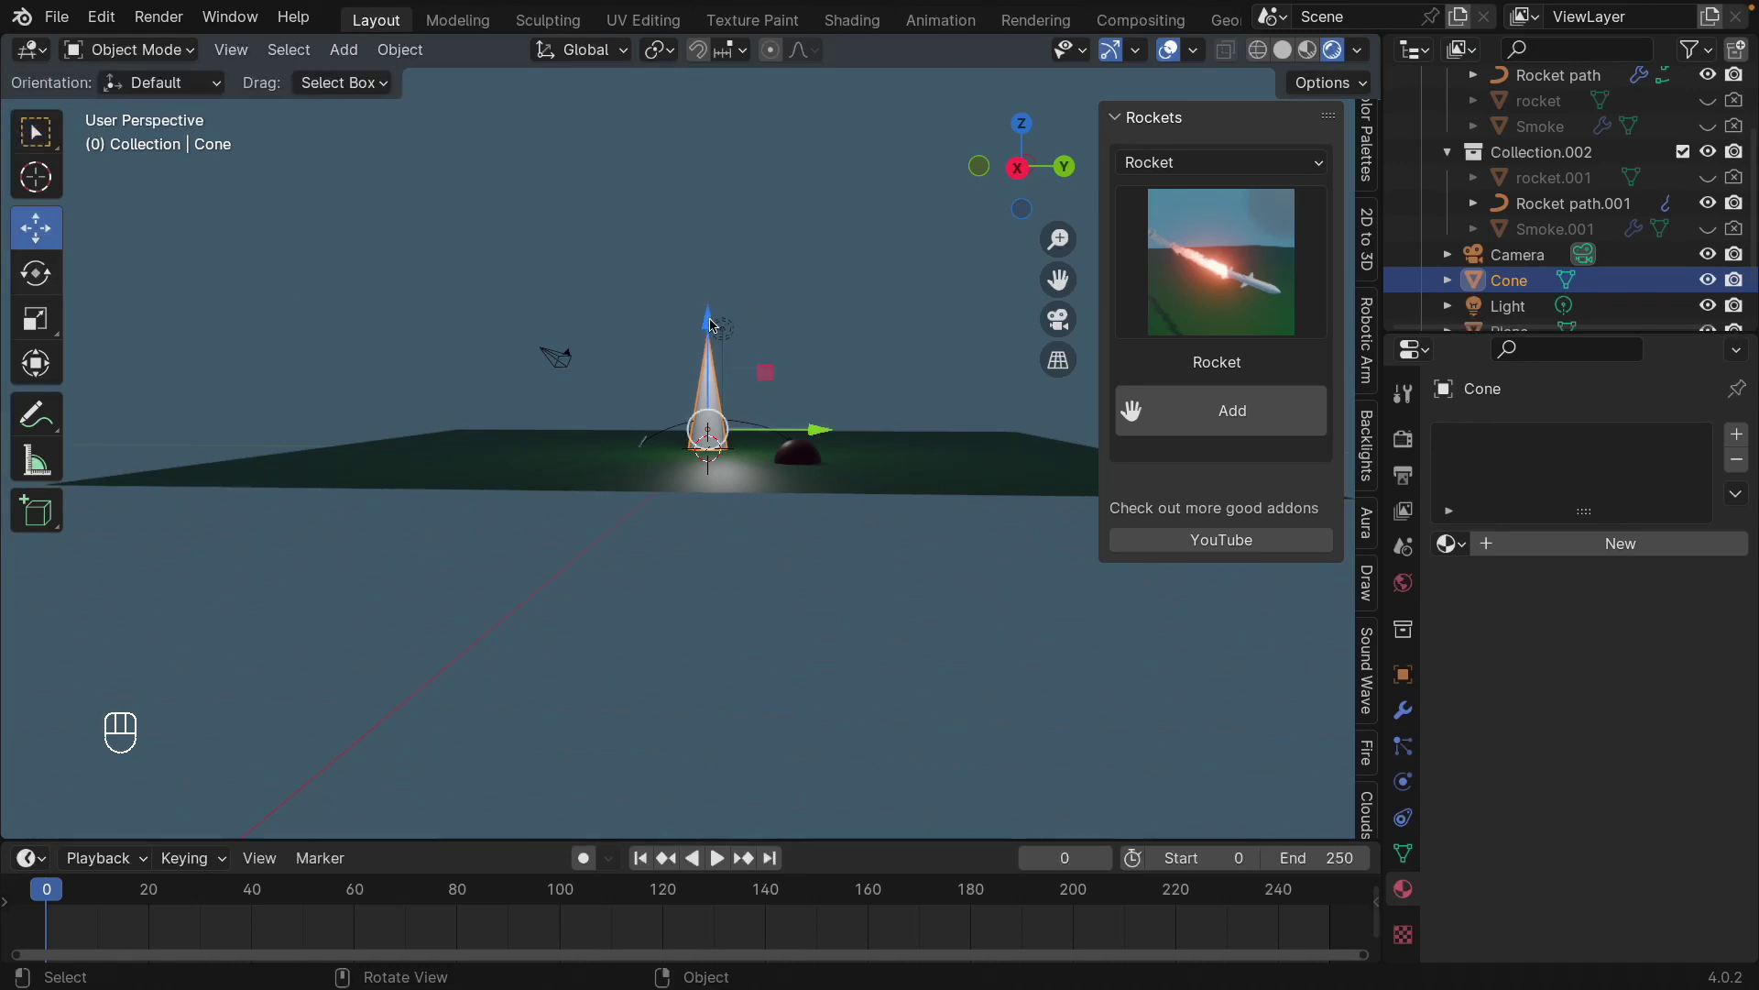
pyautogui.moveTo(719, 321); pyautogui.dragTo(806, 274)
pyautogui.moveTo(806, 298); pyautogui.dragTo(796, 263)
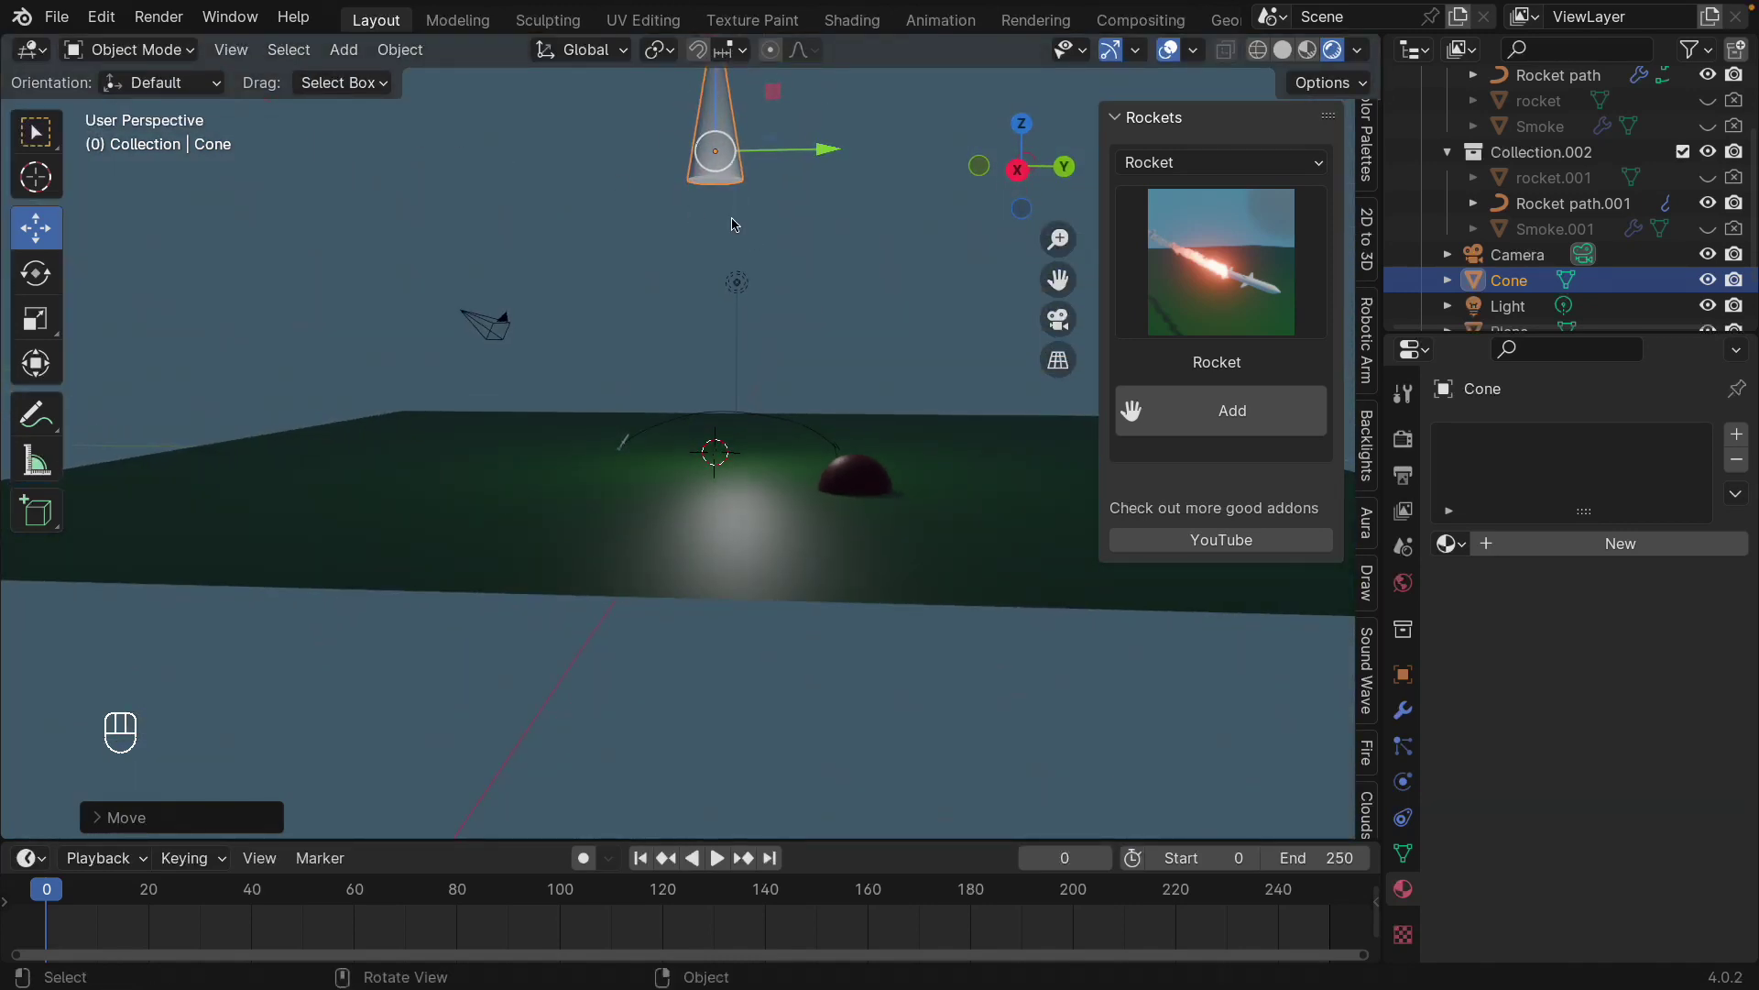
pyautogui.press('Tab')
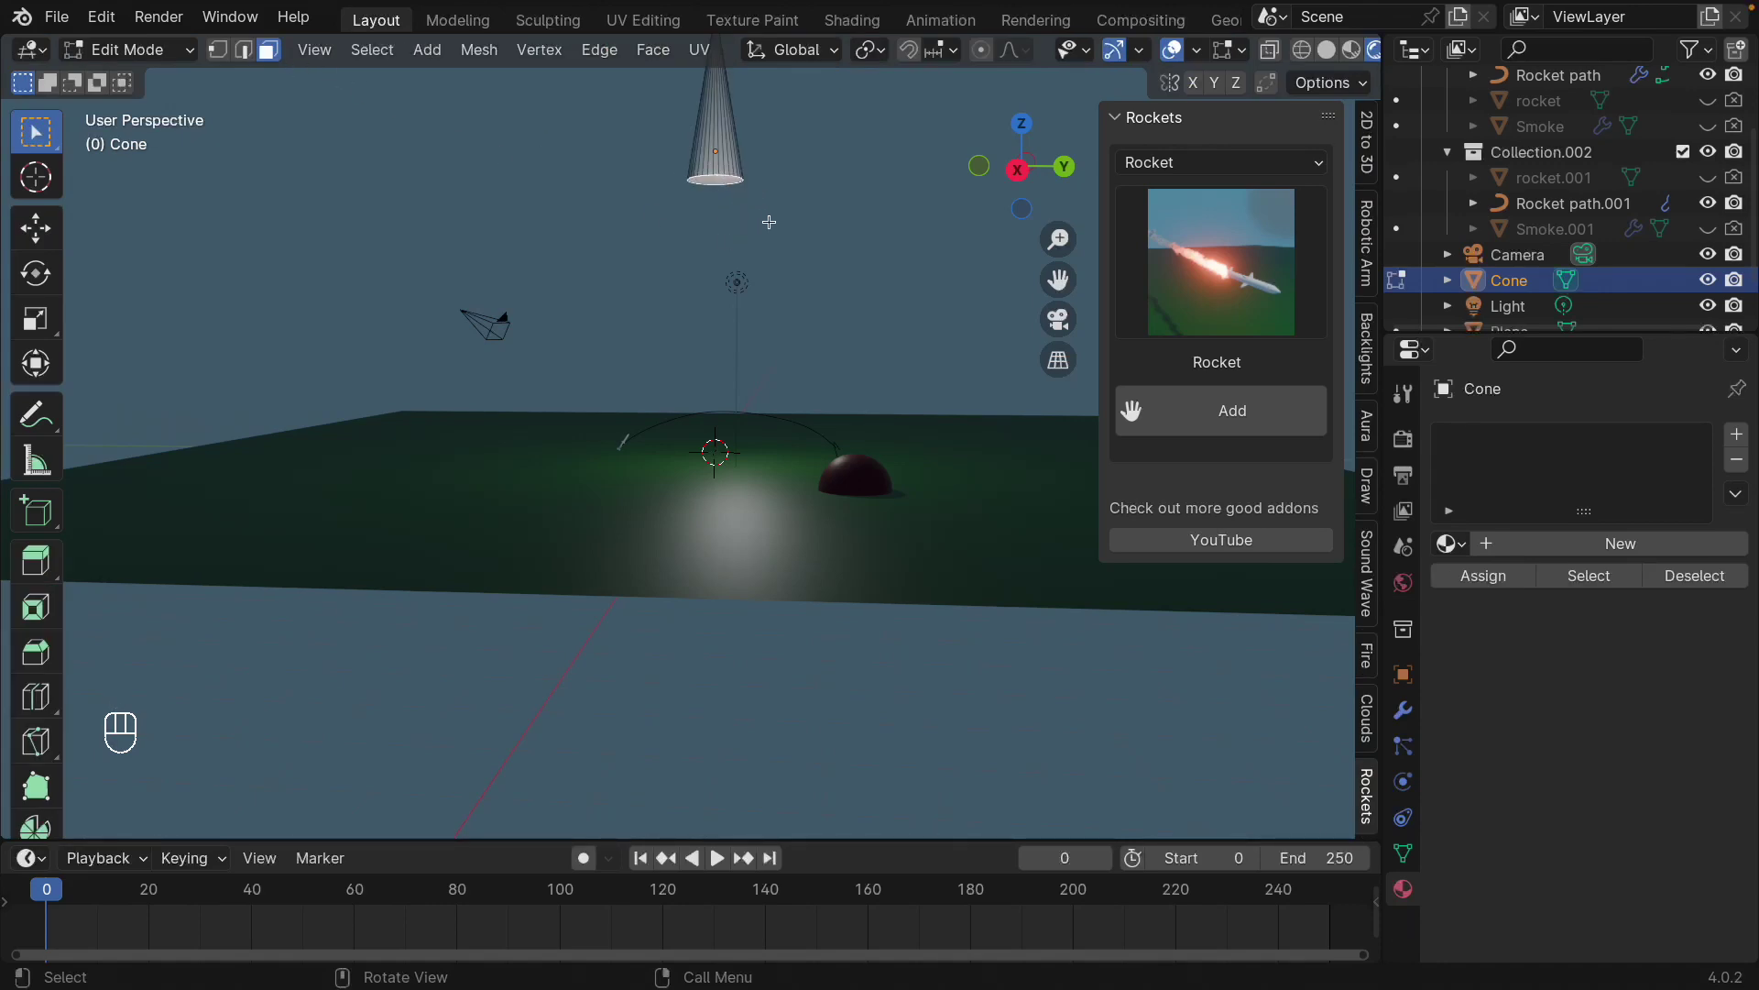
pyautogui.moveTo(779, 198); pyautogui.dragTo(767, 334)
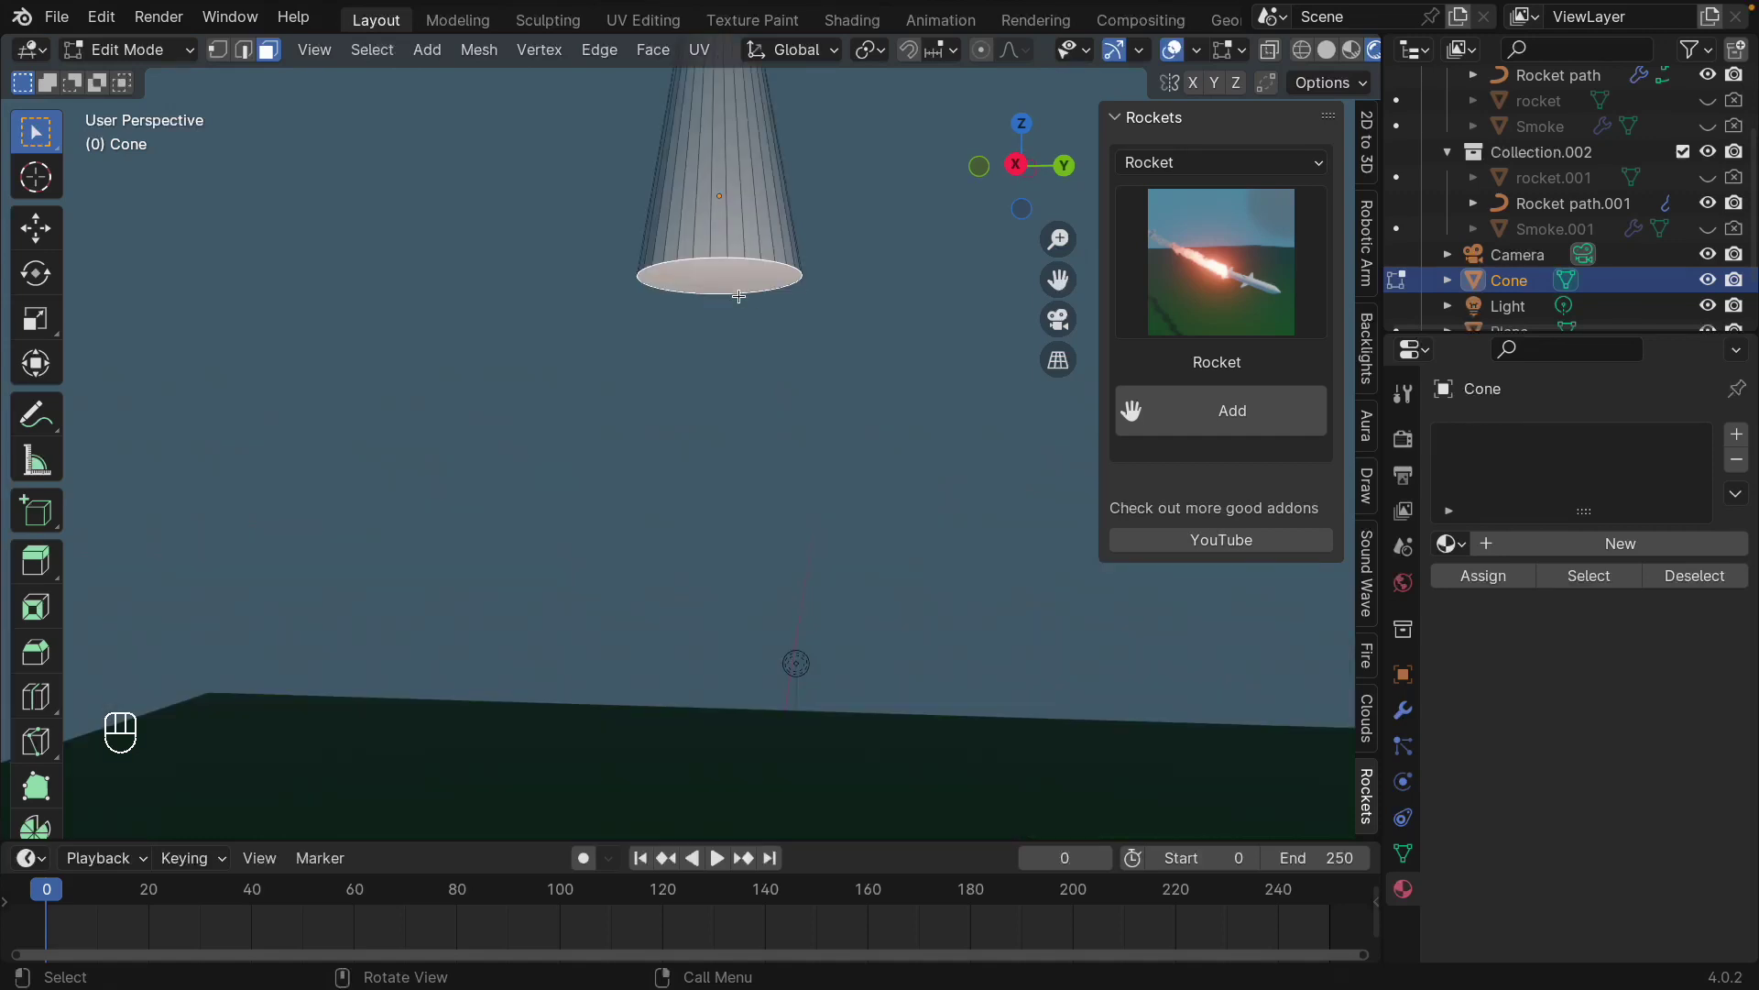
pyautogui.press('shift+s')
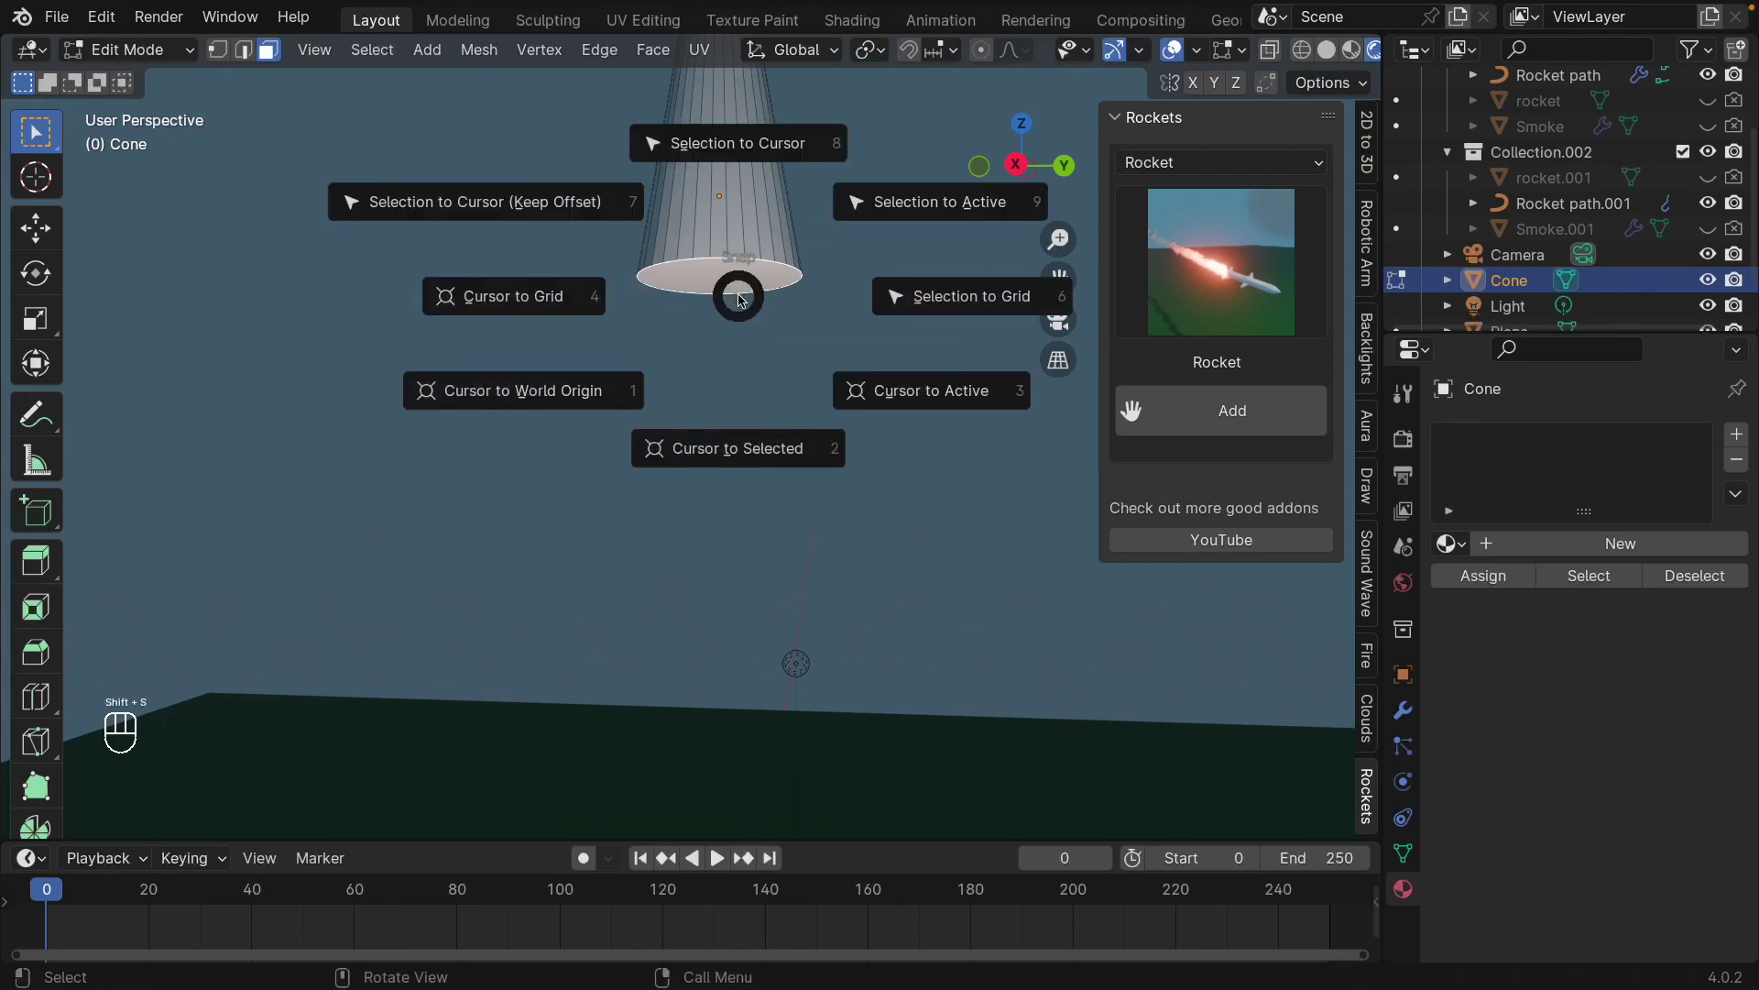
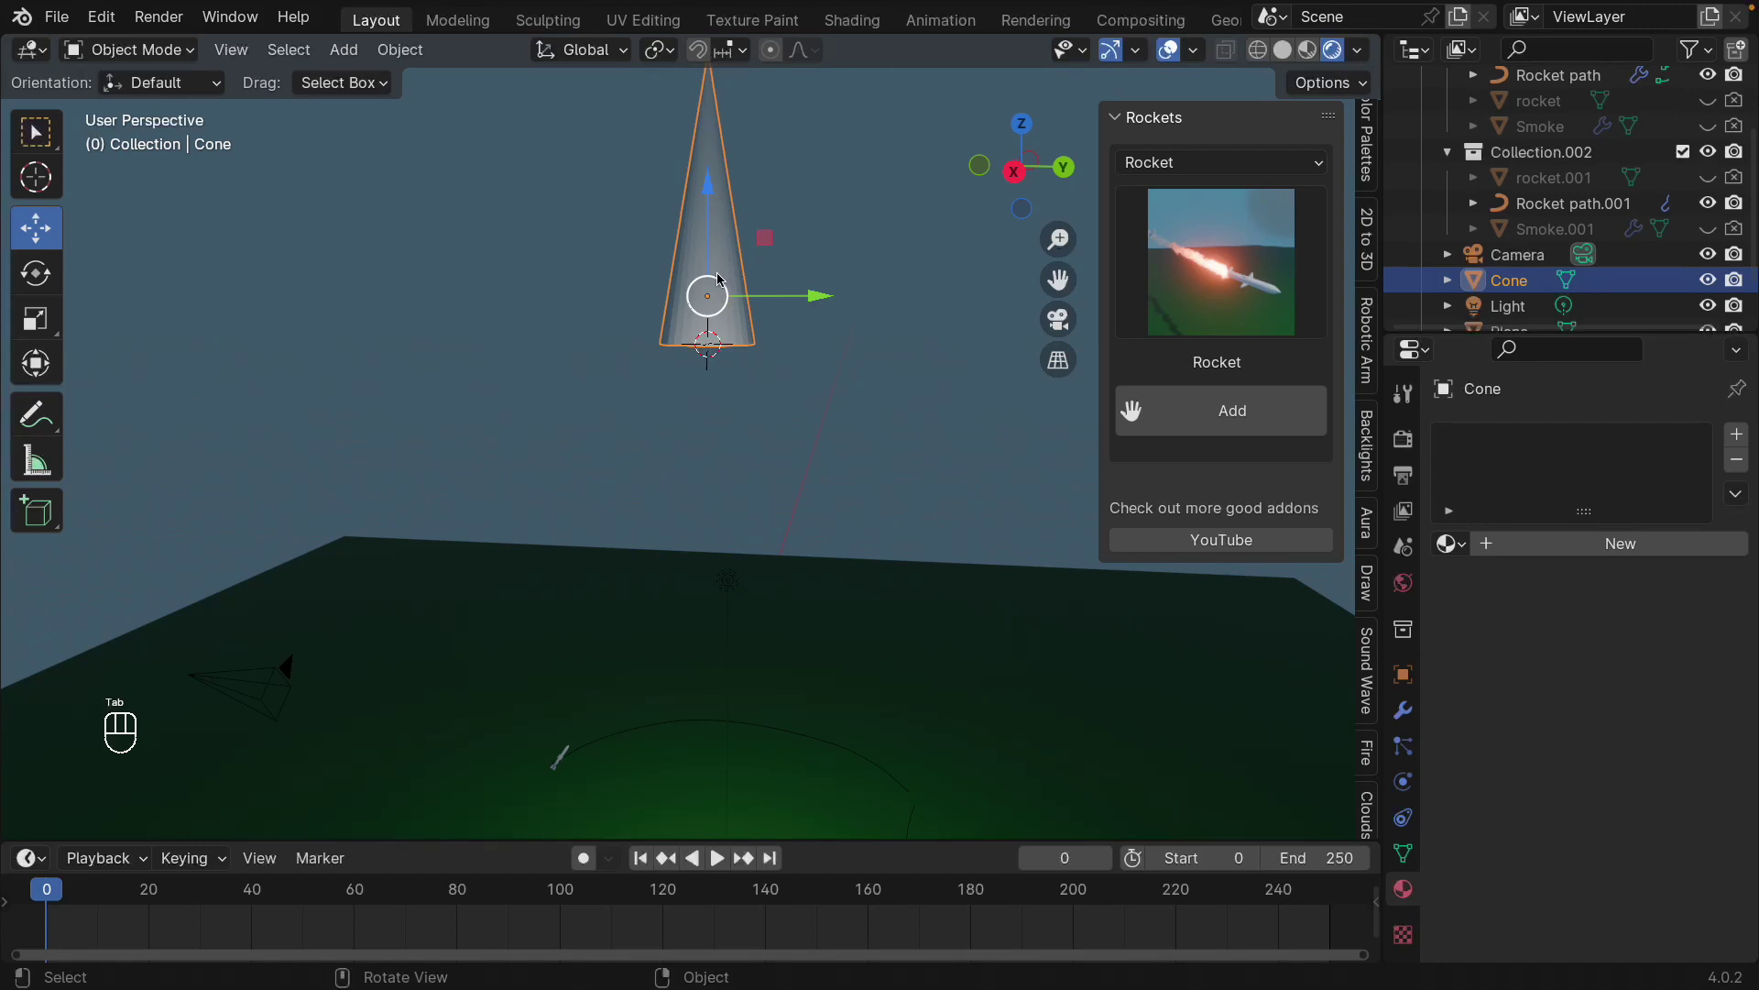
# - Set the cone's origin to the 3D cursor and lower it along Z onto the ground
pyautogui.moveTo(726, 230); pyautogui.dragTo(934, 344)
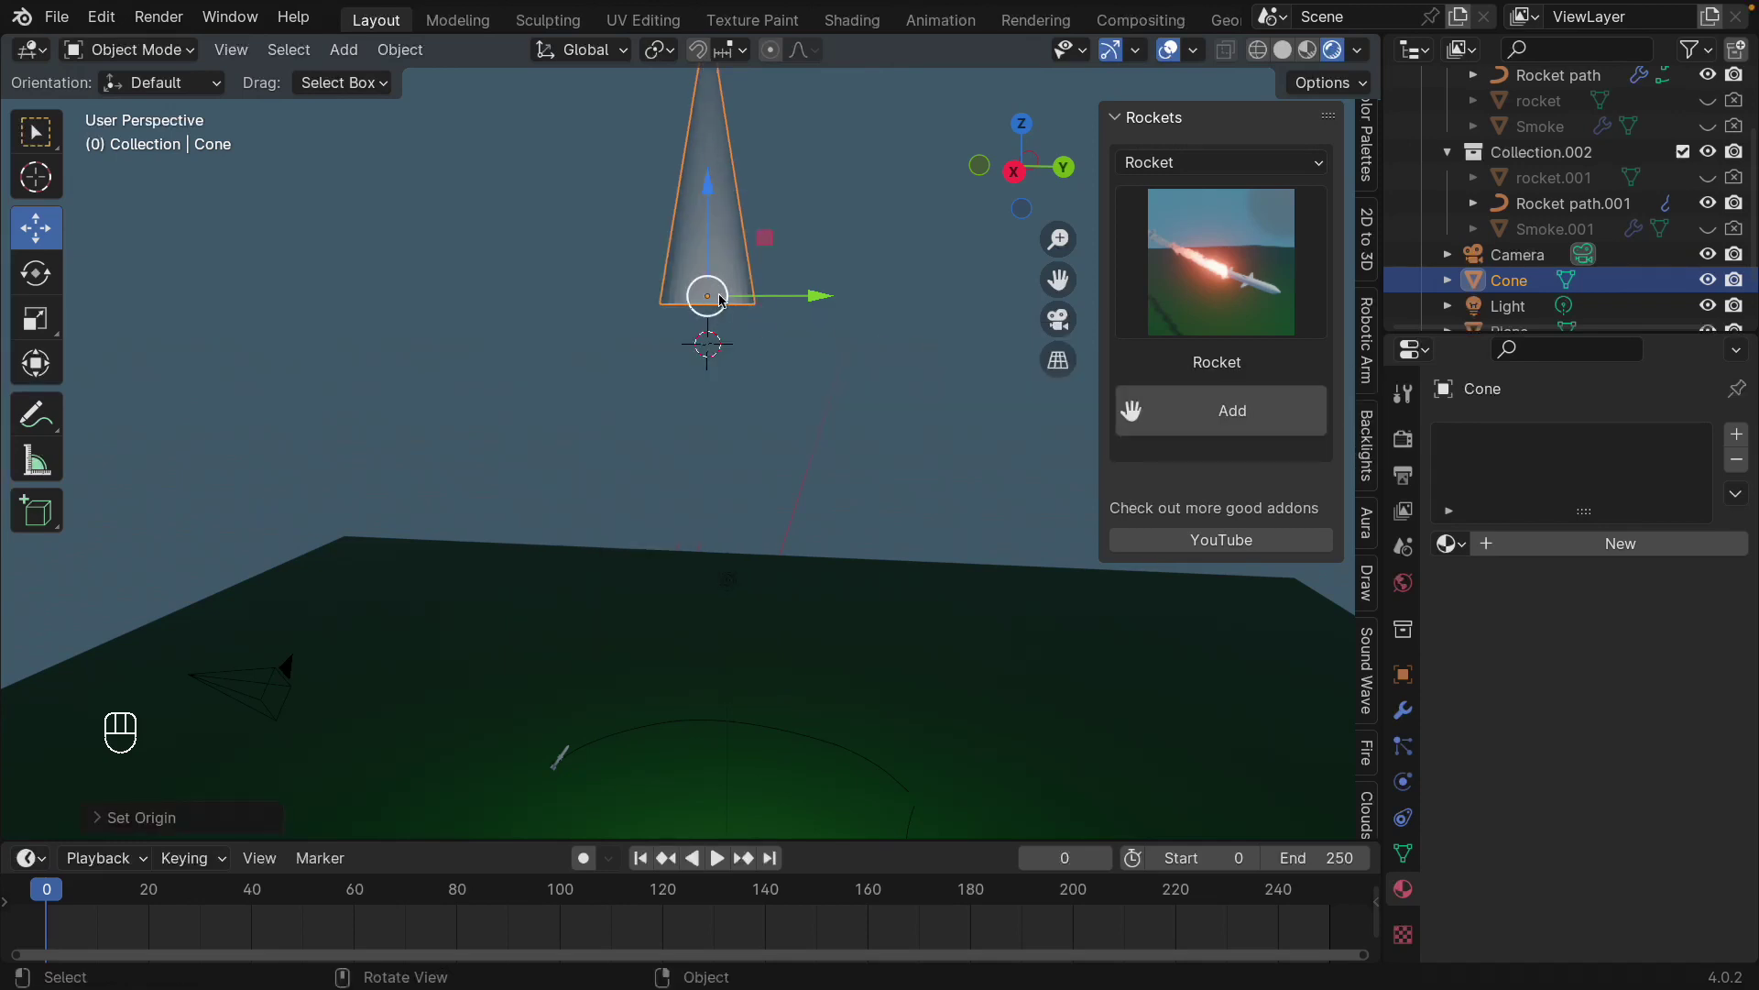
pyautogui.moveTo(779, 323); pyautogui.dragTo(746, 336)
pyautogui.middleClick(746, 336)
pyautogui.click(738, 367)
pyautogui.moveTo(741, 353); pyautogui.dragTo(748, 327)
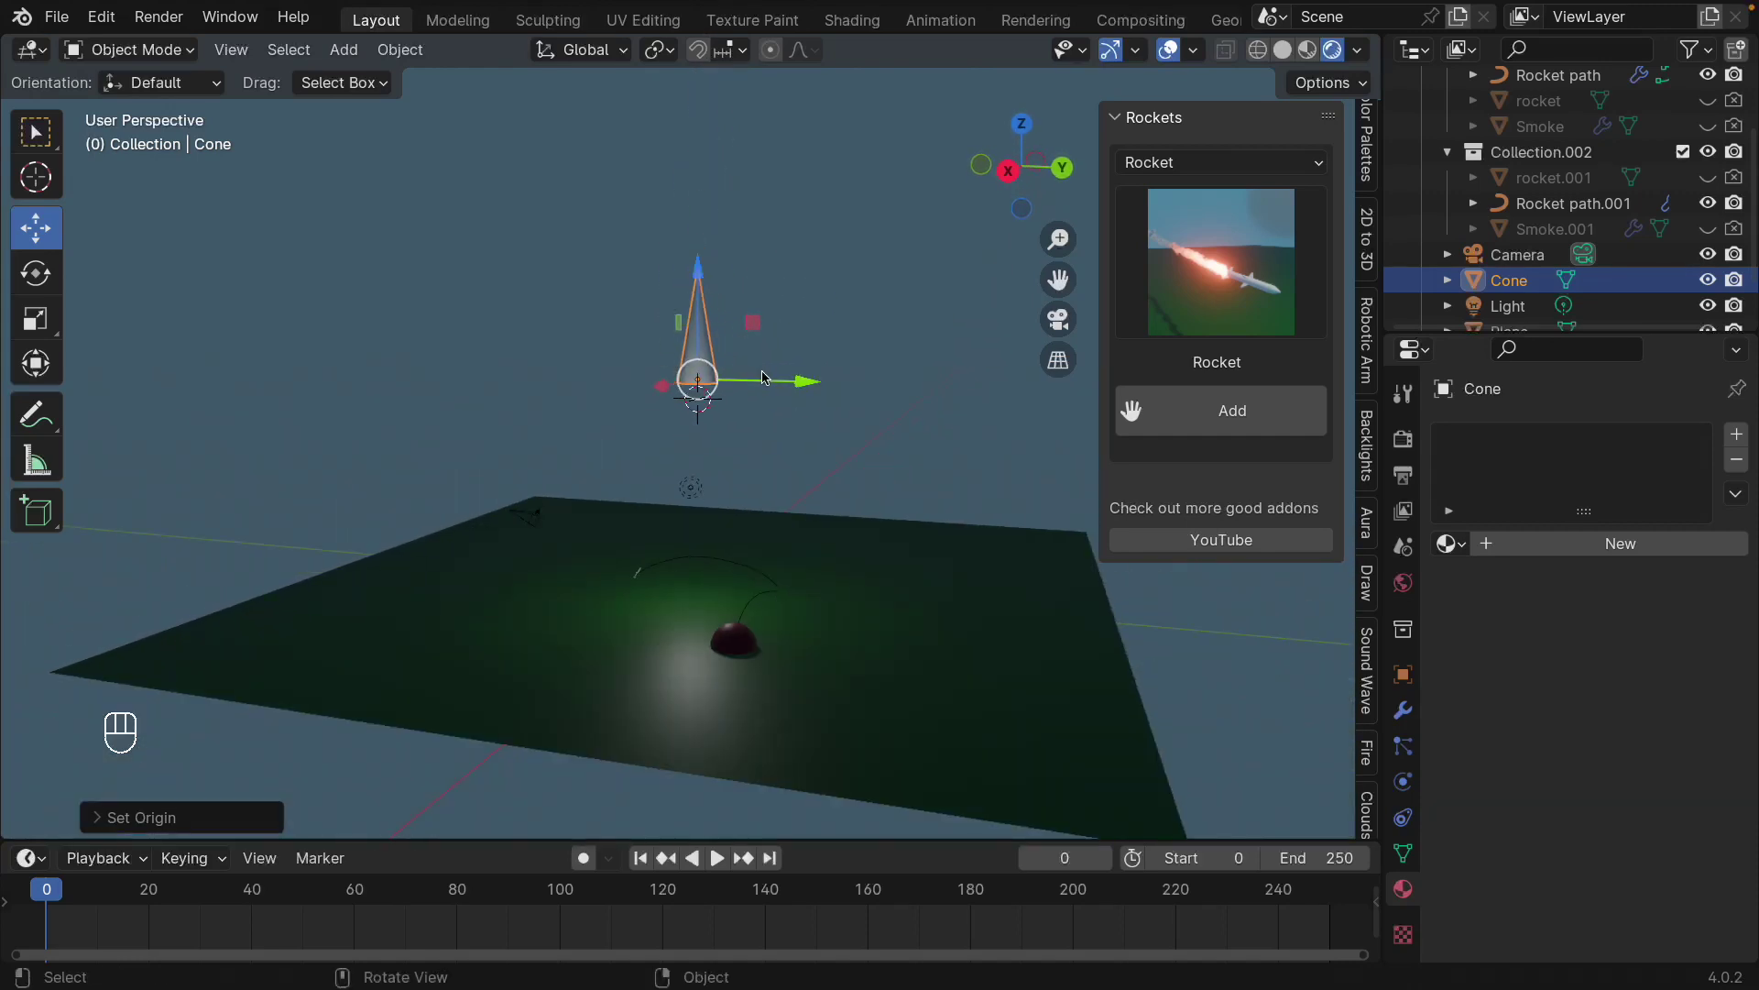
pyautogui.click(702, 267)
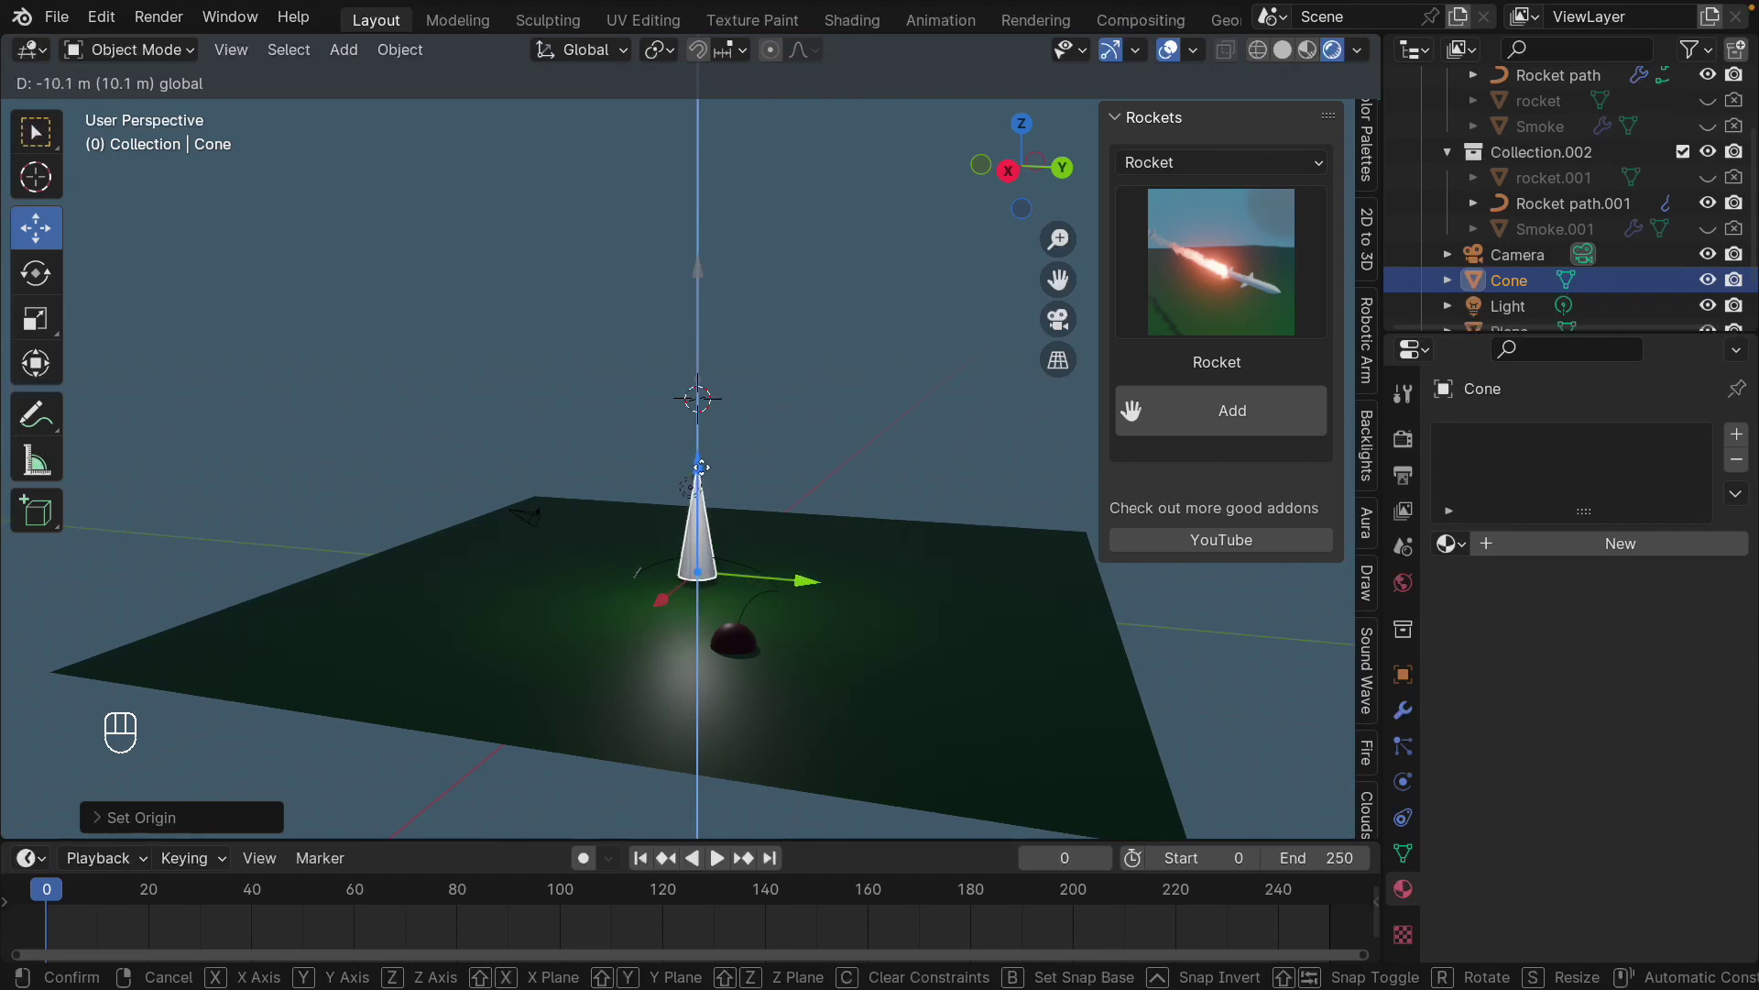
pyautogui.moveTo(738, 530); pyautogui.dragTo(822, 504)
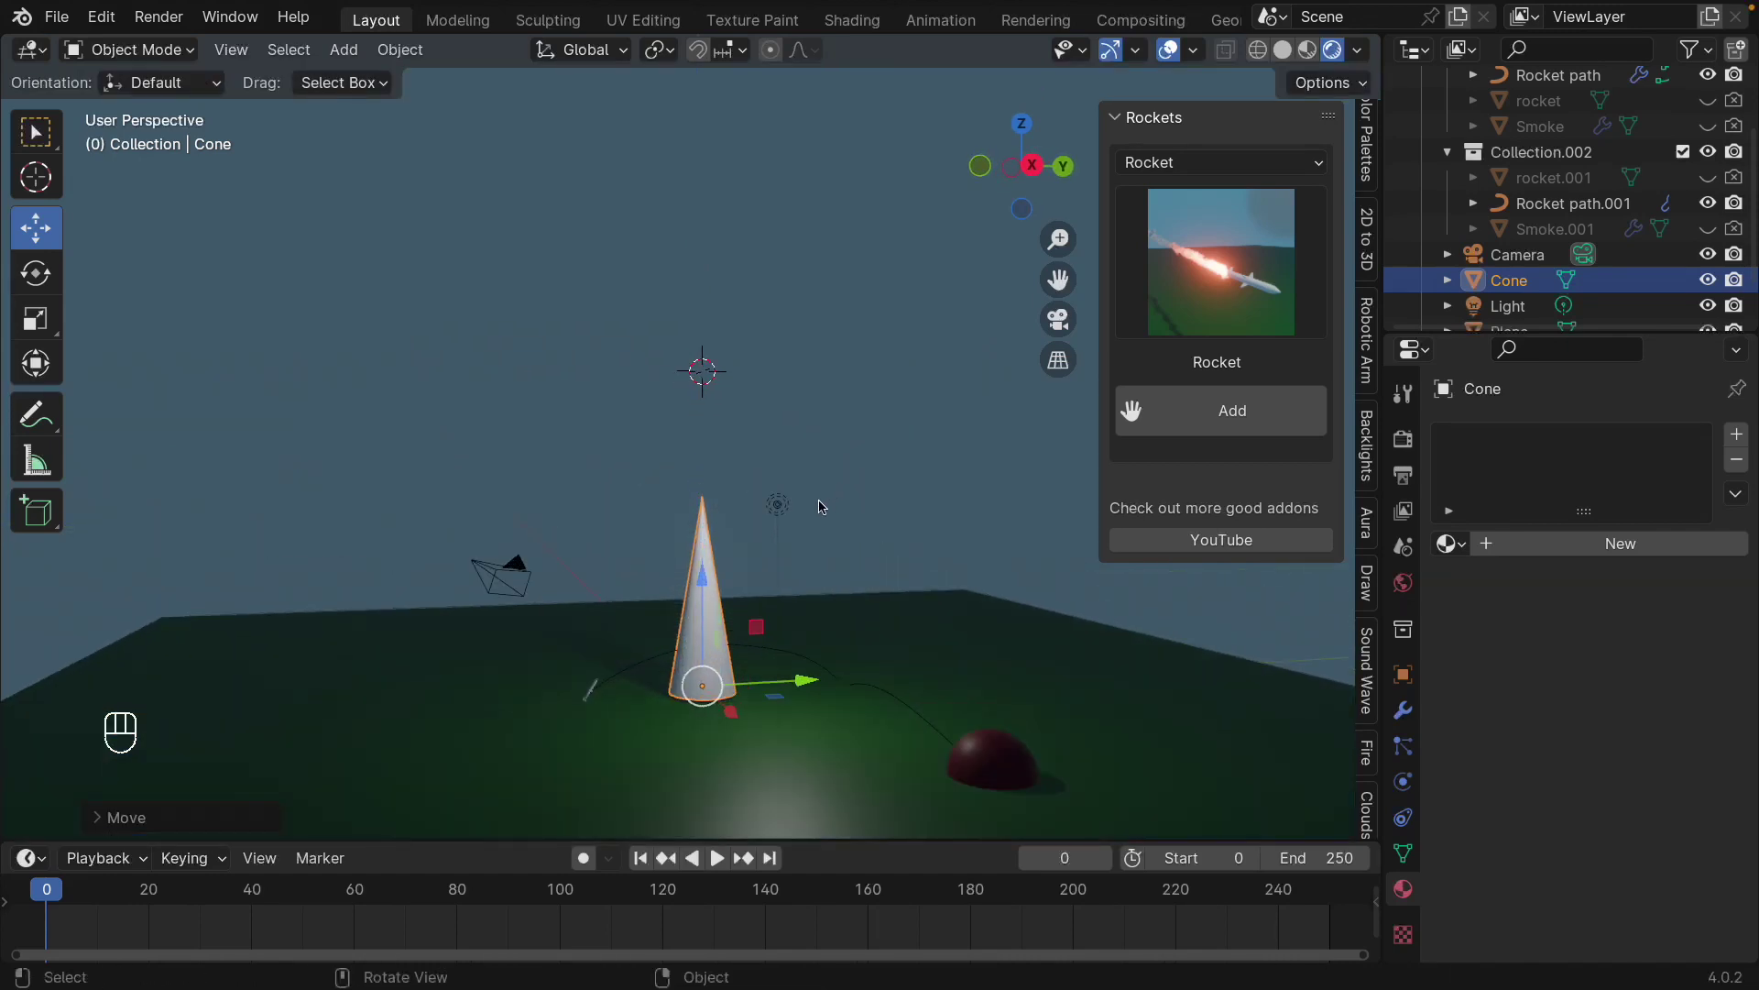
# - Shrink the cone to a tiny spike and start renaming it xxx
pyautogui.middleClick(790, 723)
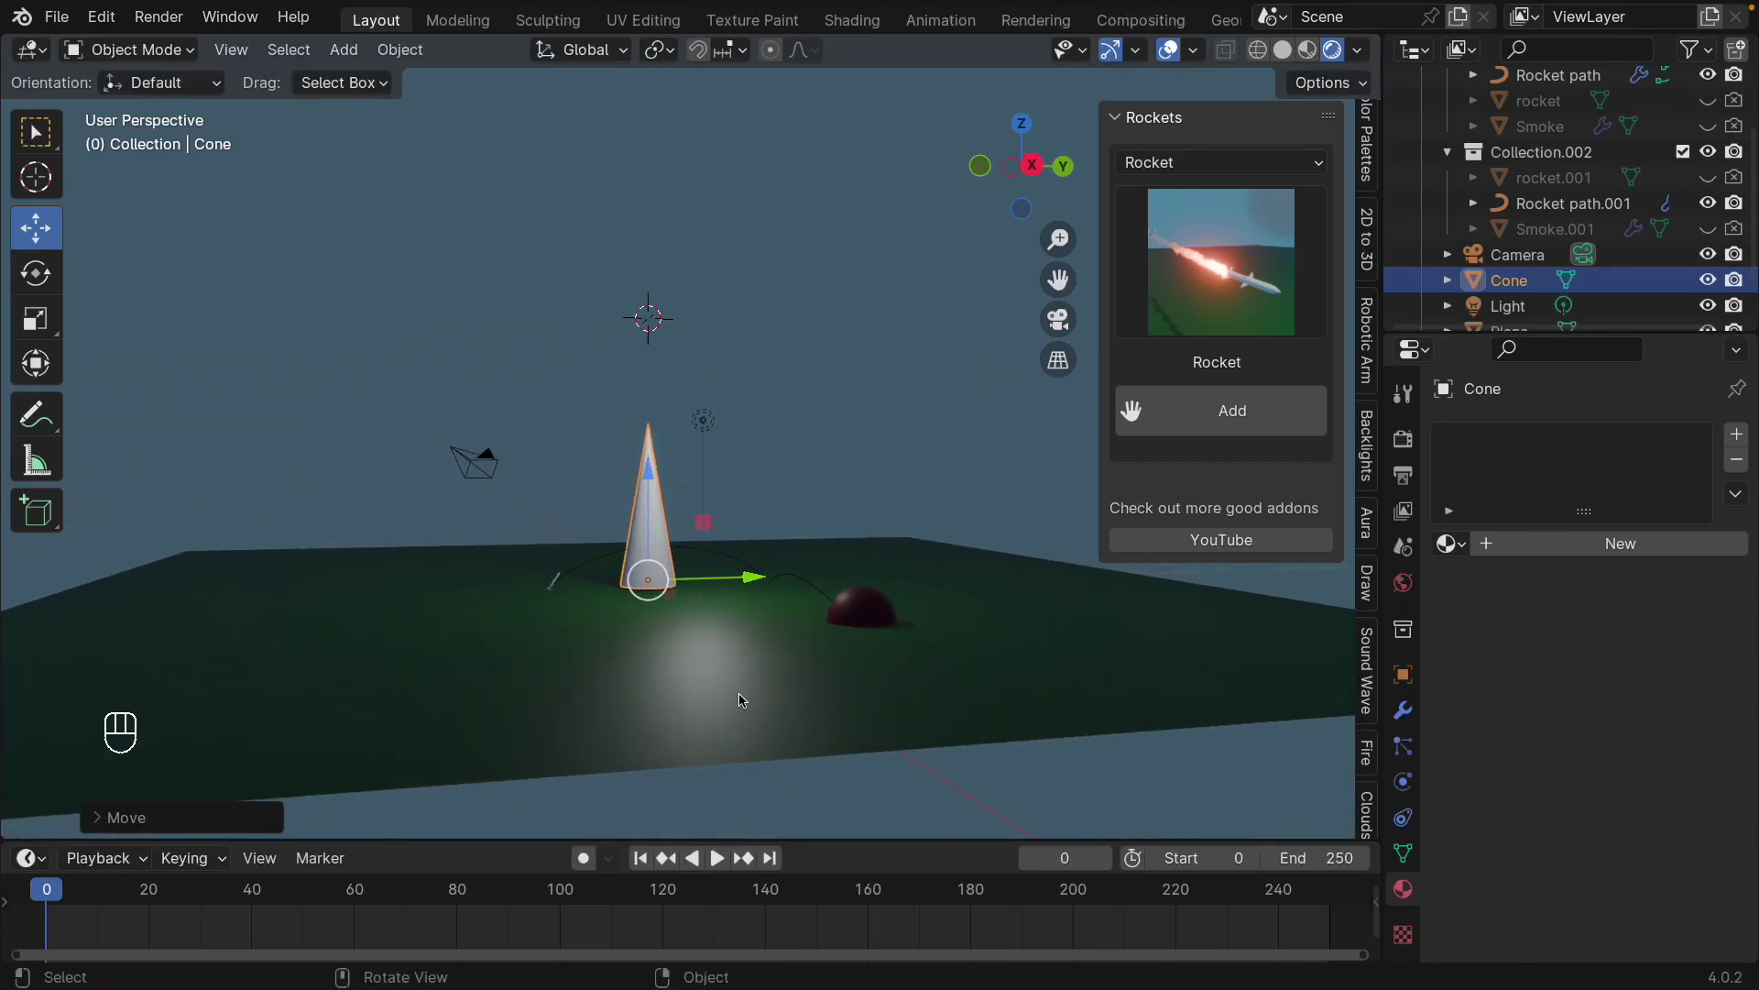
pyautogui.moveTo(649, 674); pyautogui.dragTo(752, 569)
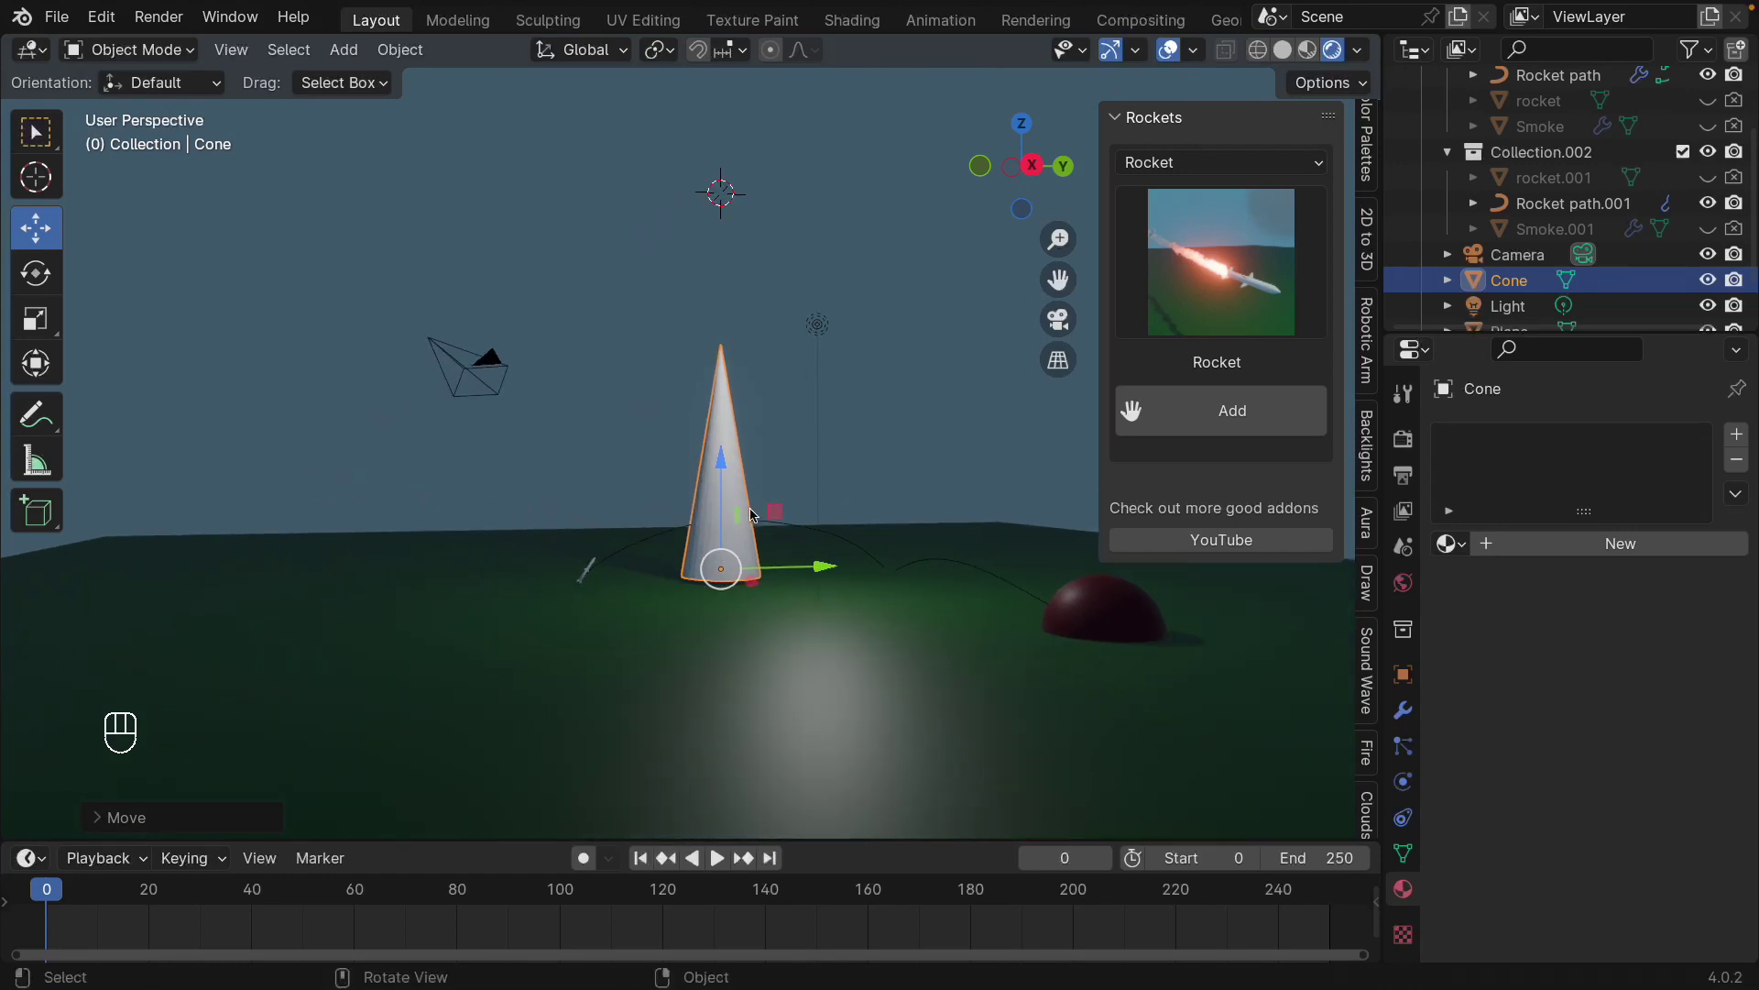
pyautogui.press('s')
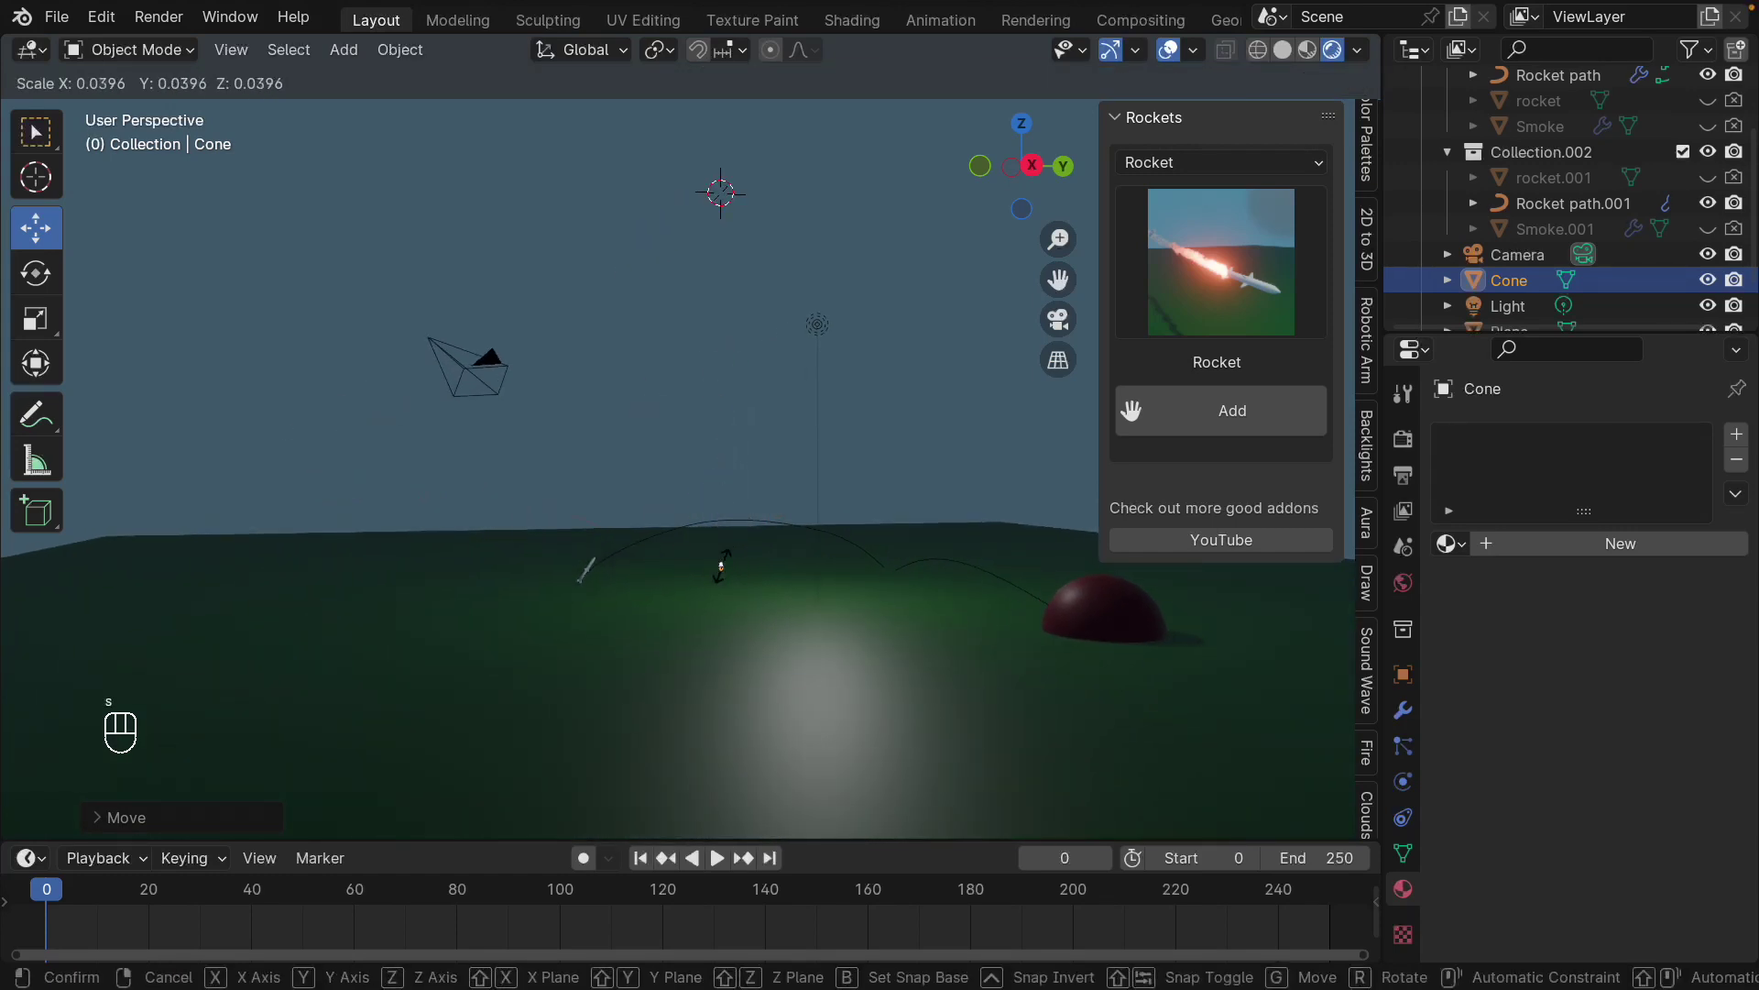
pyautogui.click(730, 561)
pyautogui.moveTo(787, 606); pyautogui.dragTo(742, 583)
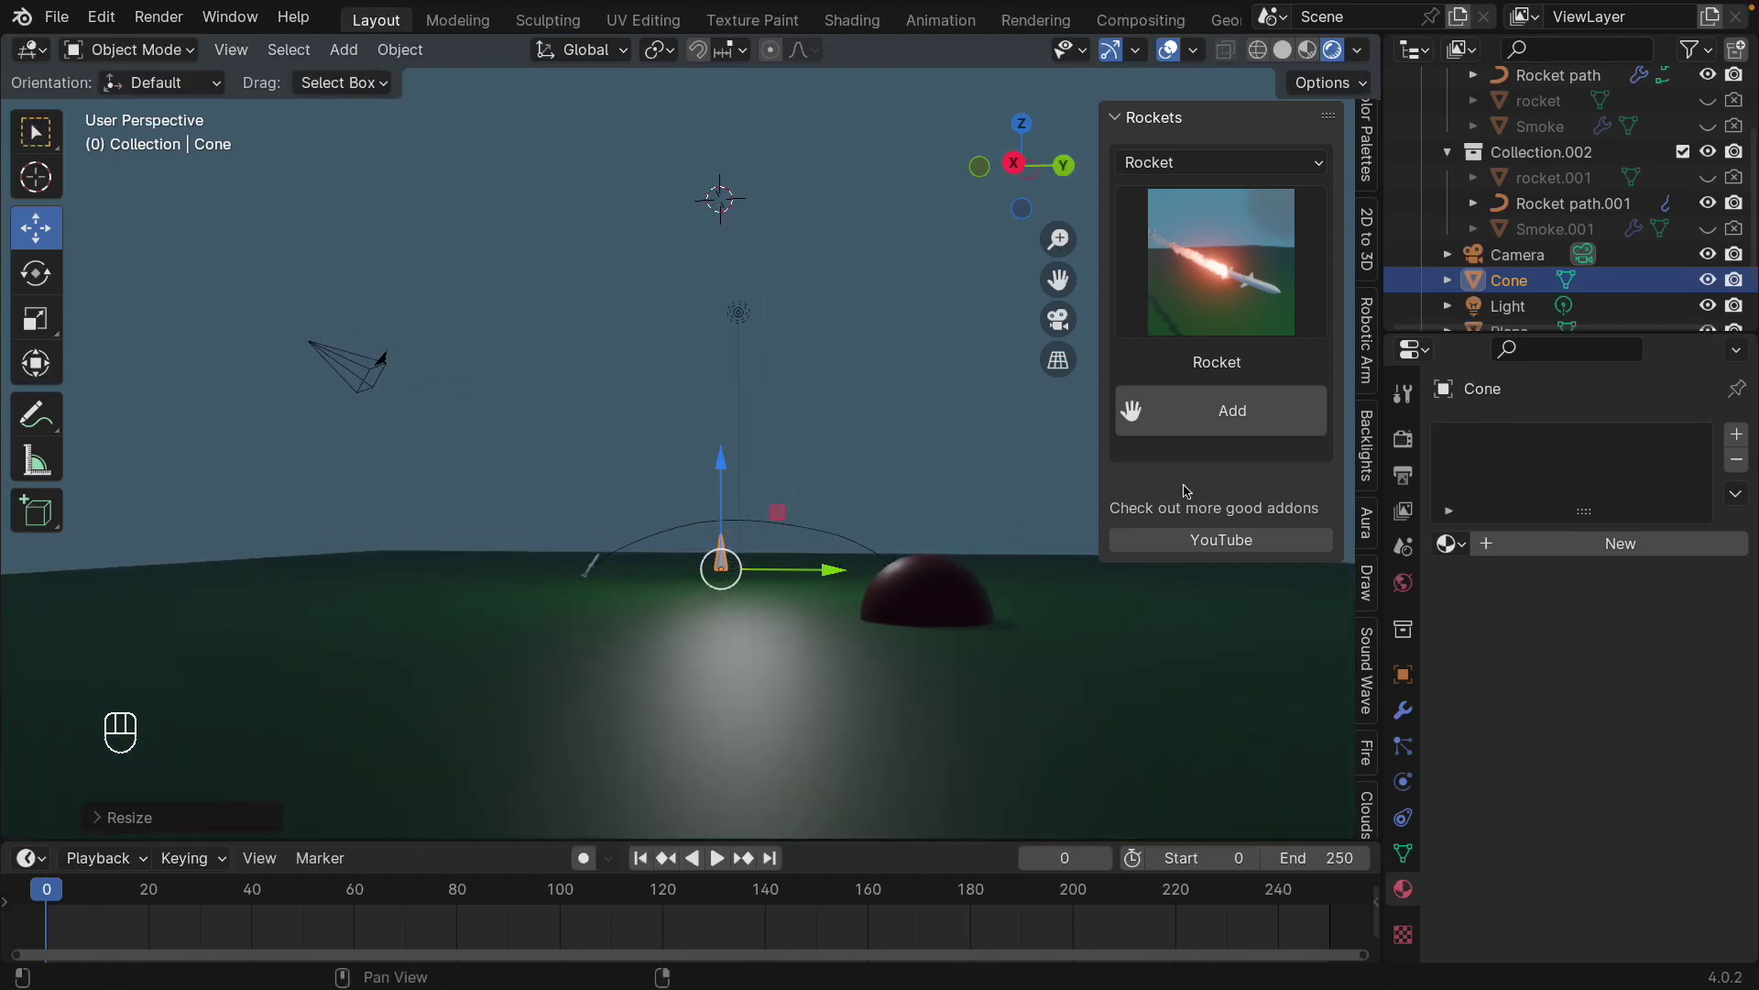
pyautogui.moveTo(1518, 287); pyautogui.dragTo(1503, 274)
# - Confirm the name xxx, scale the cone down as the rocket nose and play its flight
pyautogui.press('x')
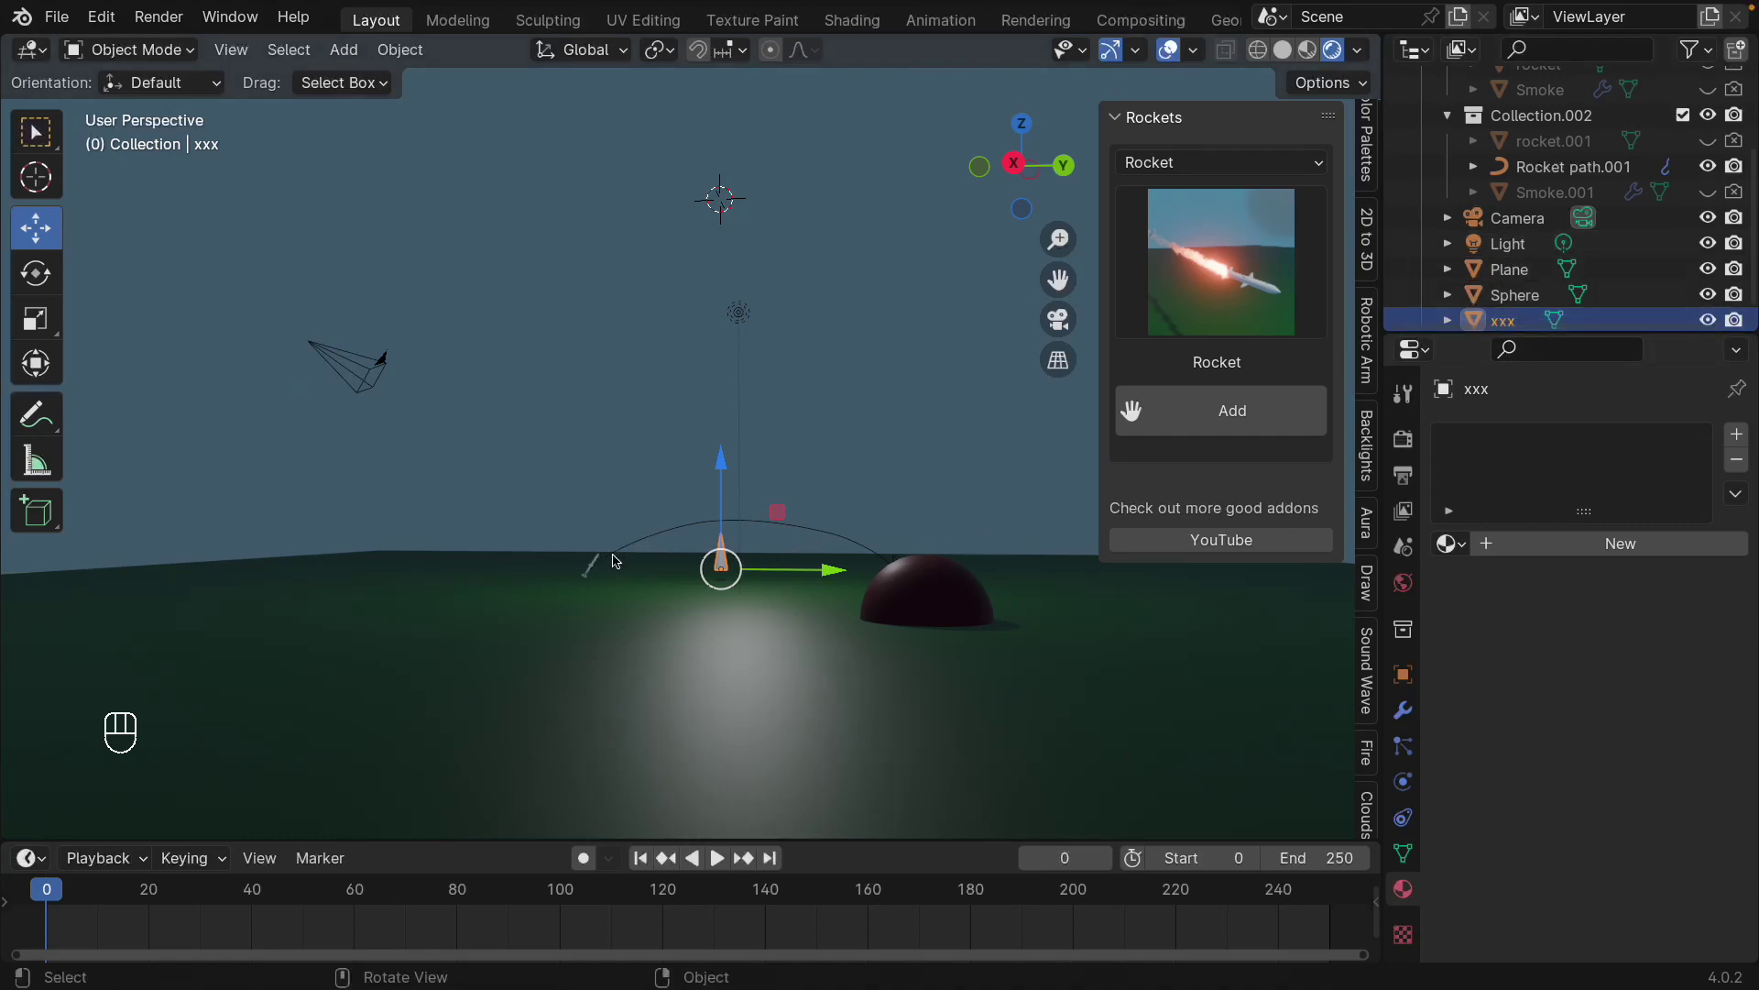
pyautogui.moveTo(670, 526); pyautogui.dragTo(1499, 938)
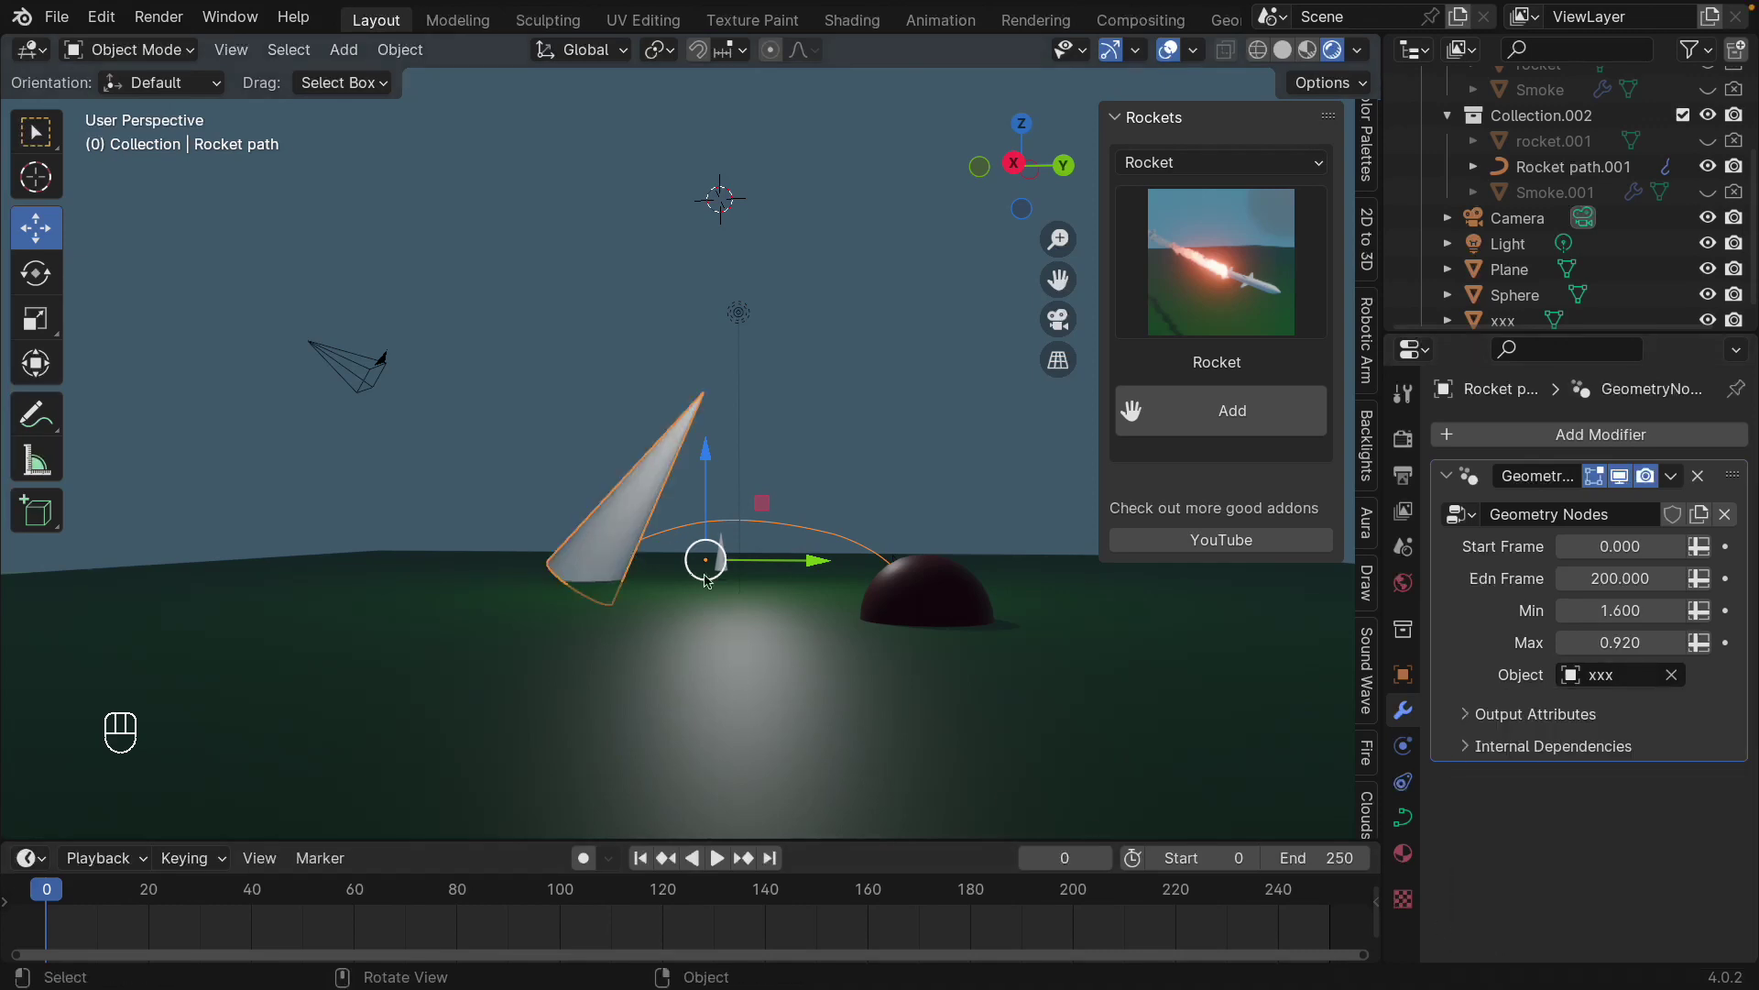
pyautogui.moveTo(701, 559); pyautogui.dragTo(745, 595)
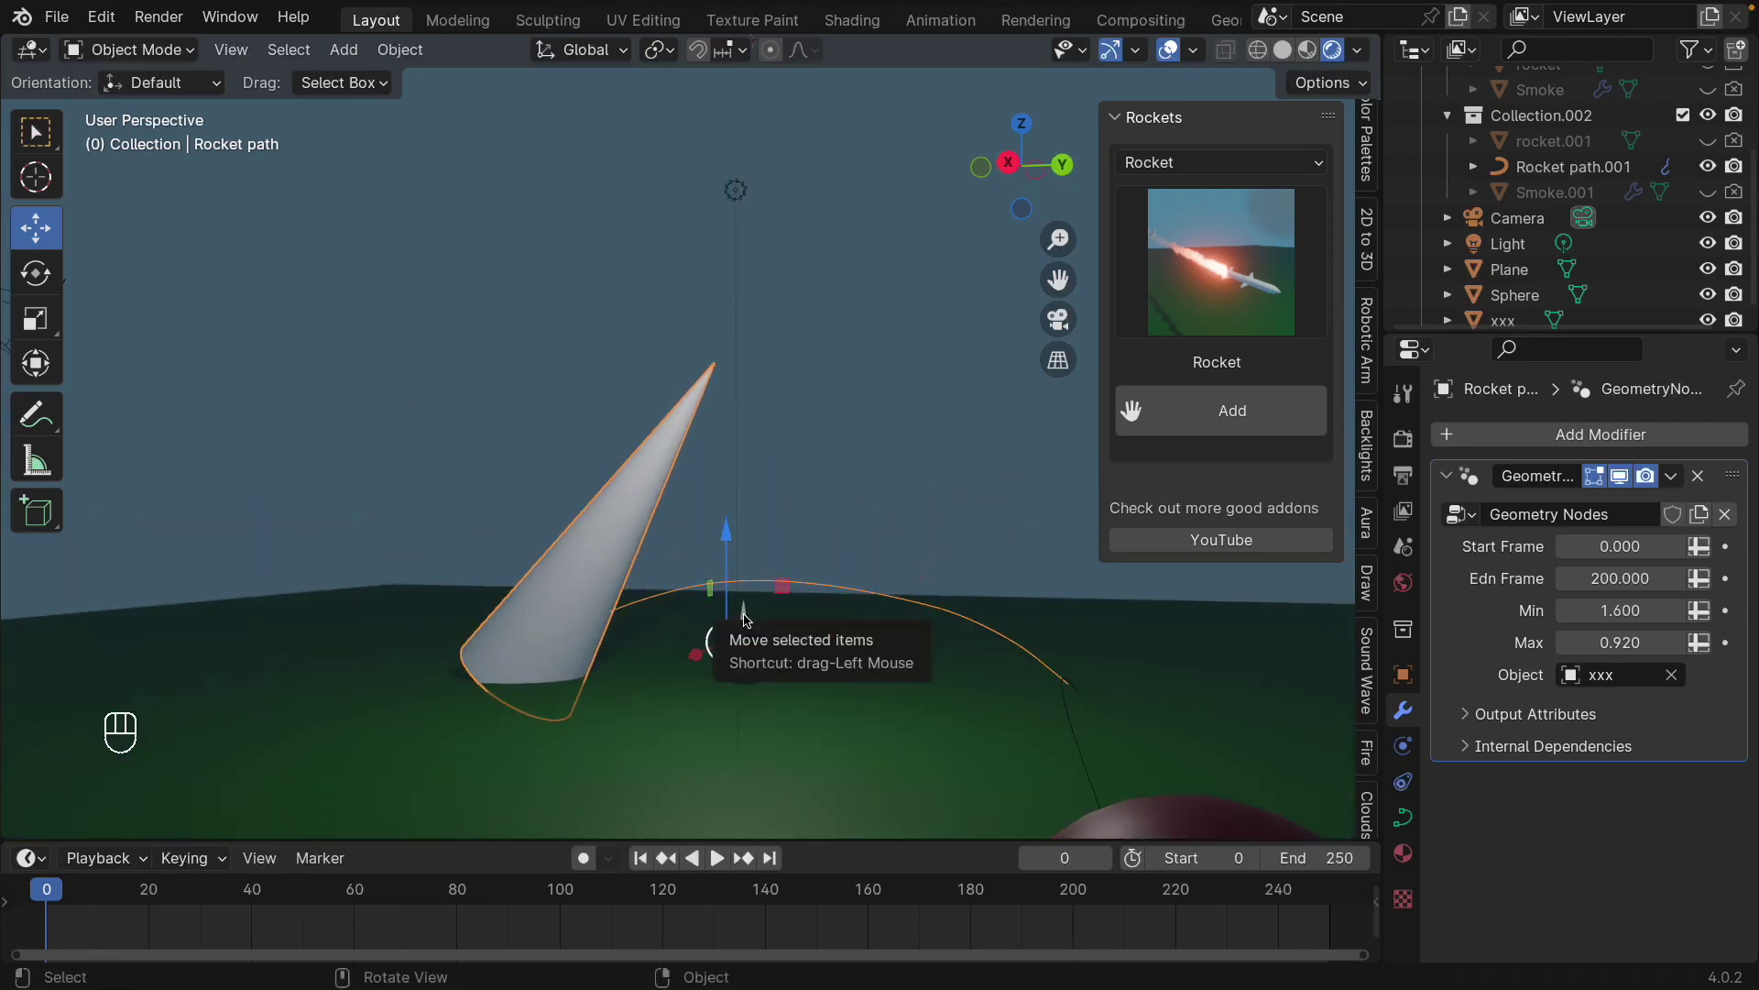
pyautogui.moveTo(418, 51); pyautogui.dragTo(722, 236)
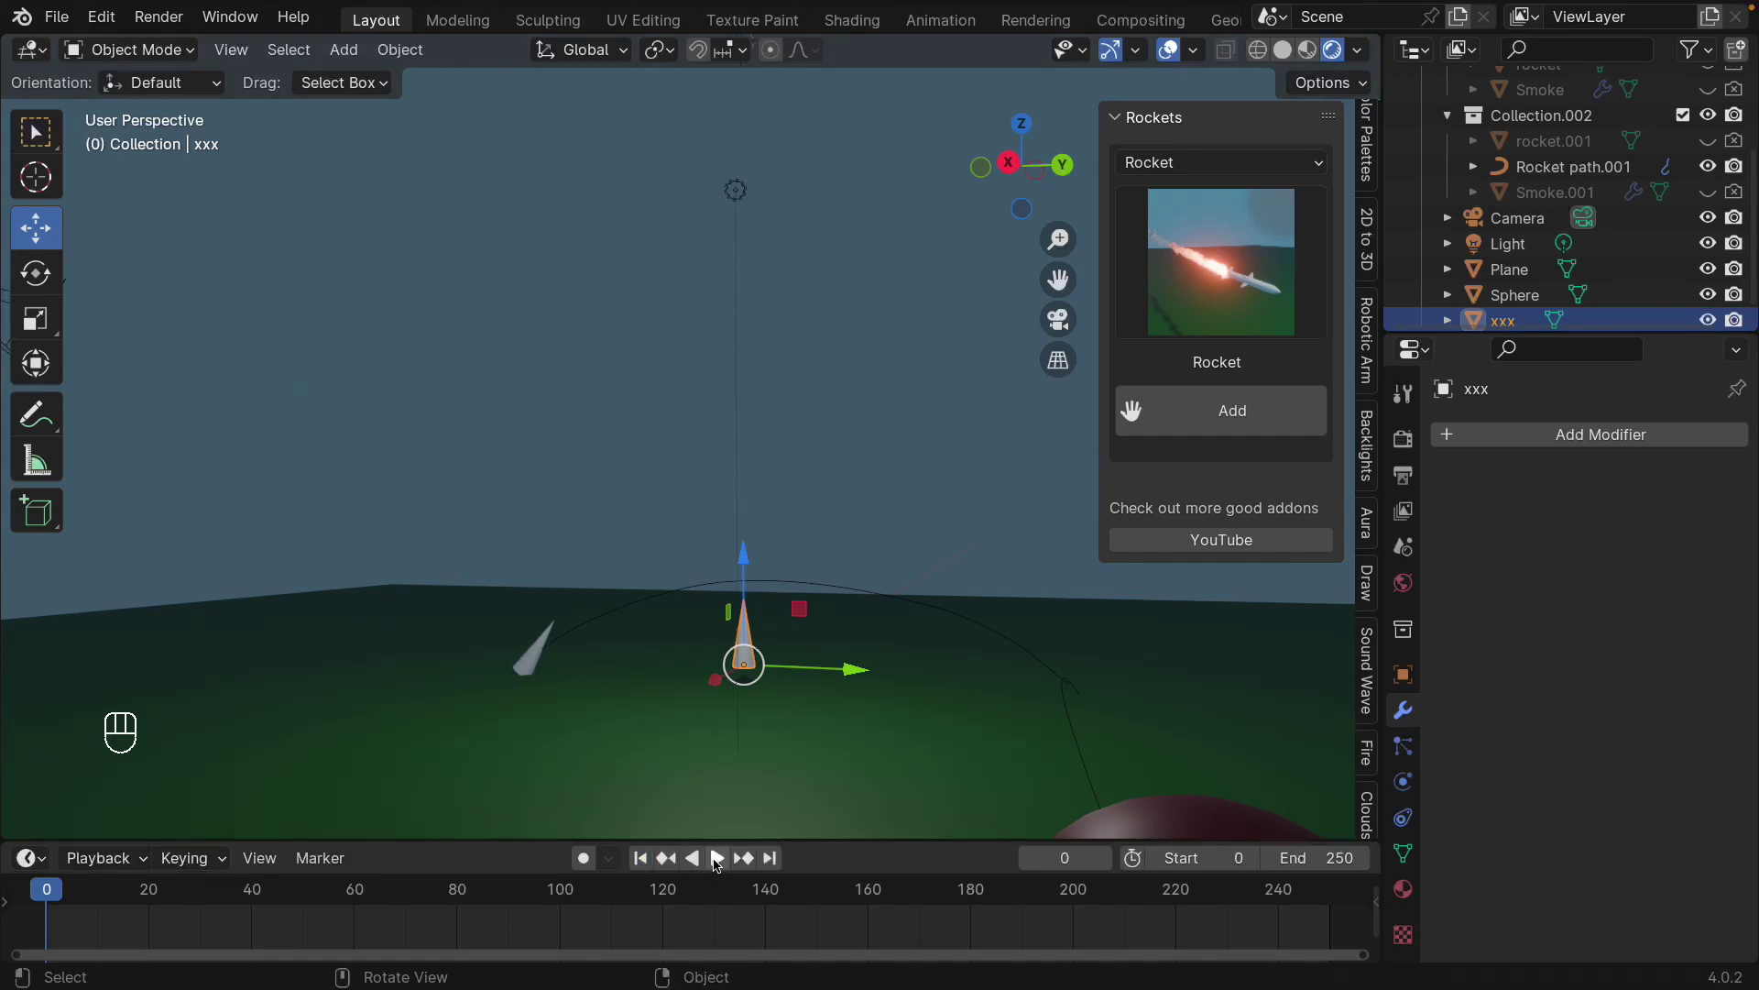
pyautogui.moveTo(717, 859); pyautogui.dragTo(1270, 829)
# - Give the xxx cone a new material with a red Base Color
pyautogui.press('space')
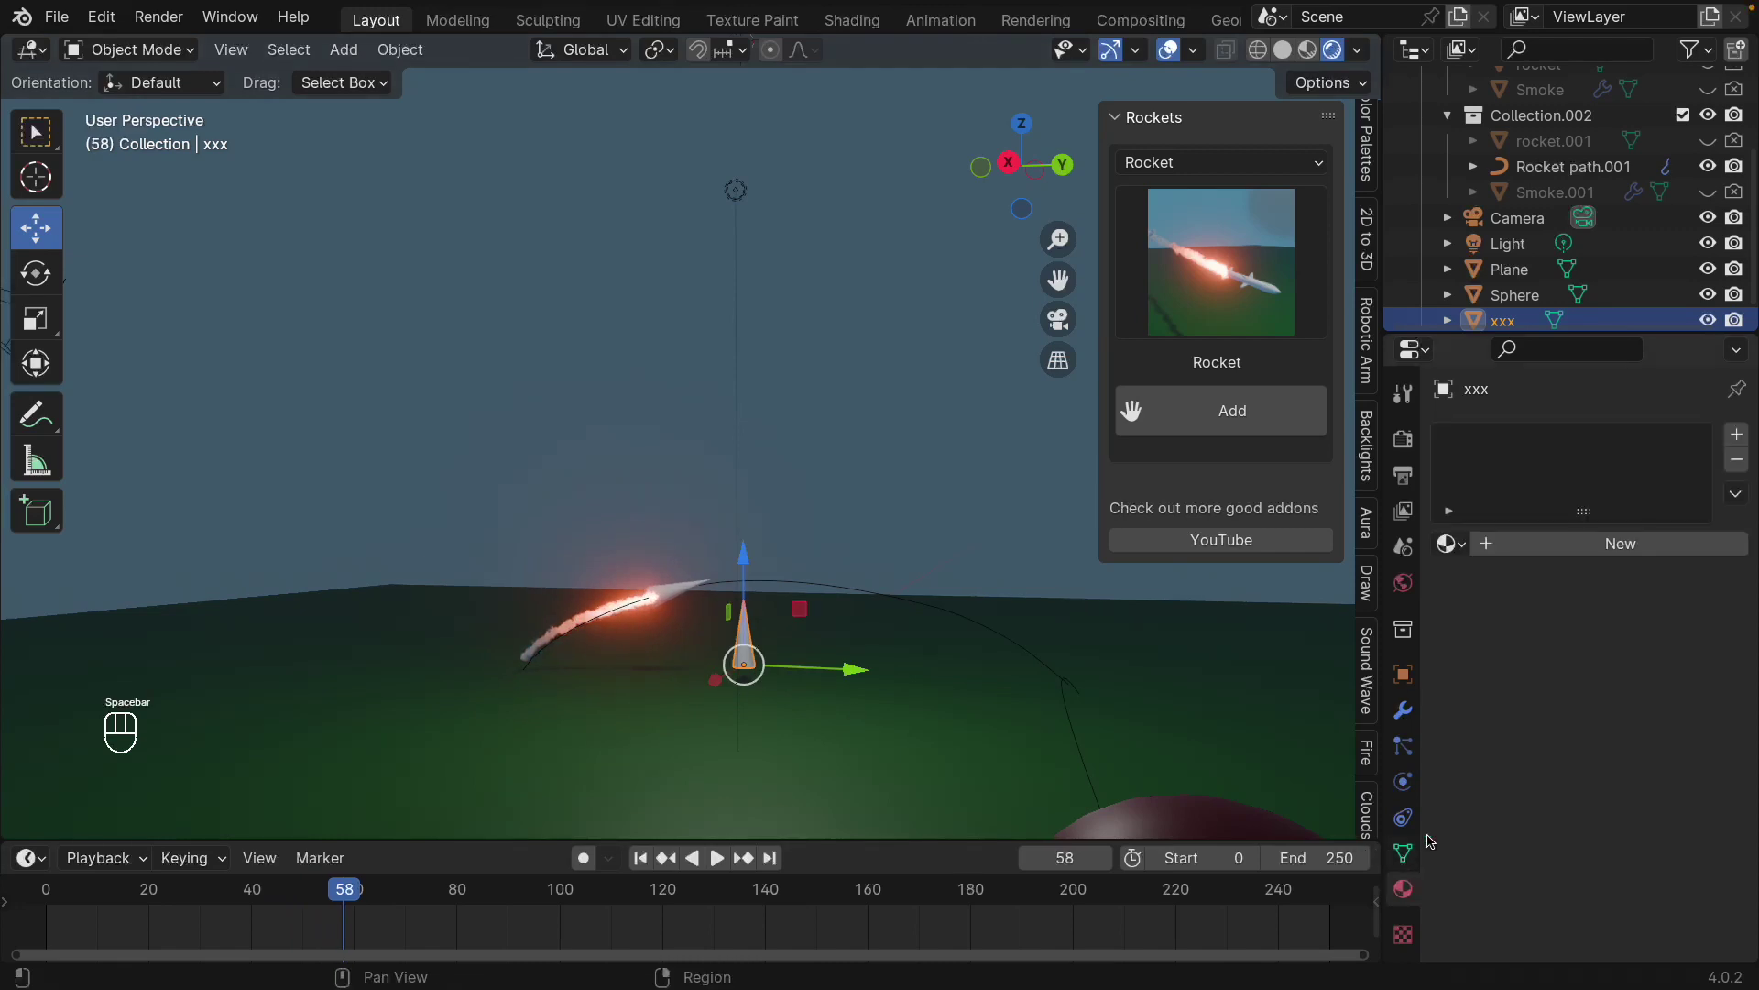
pyautogui.click(1558, 548)
pyautogui.click(1623, 744)
pyautogui.click(839, 478)
pyautogui.middleClick(957, 671)
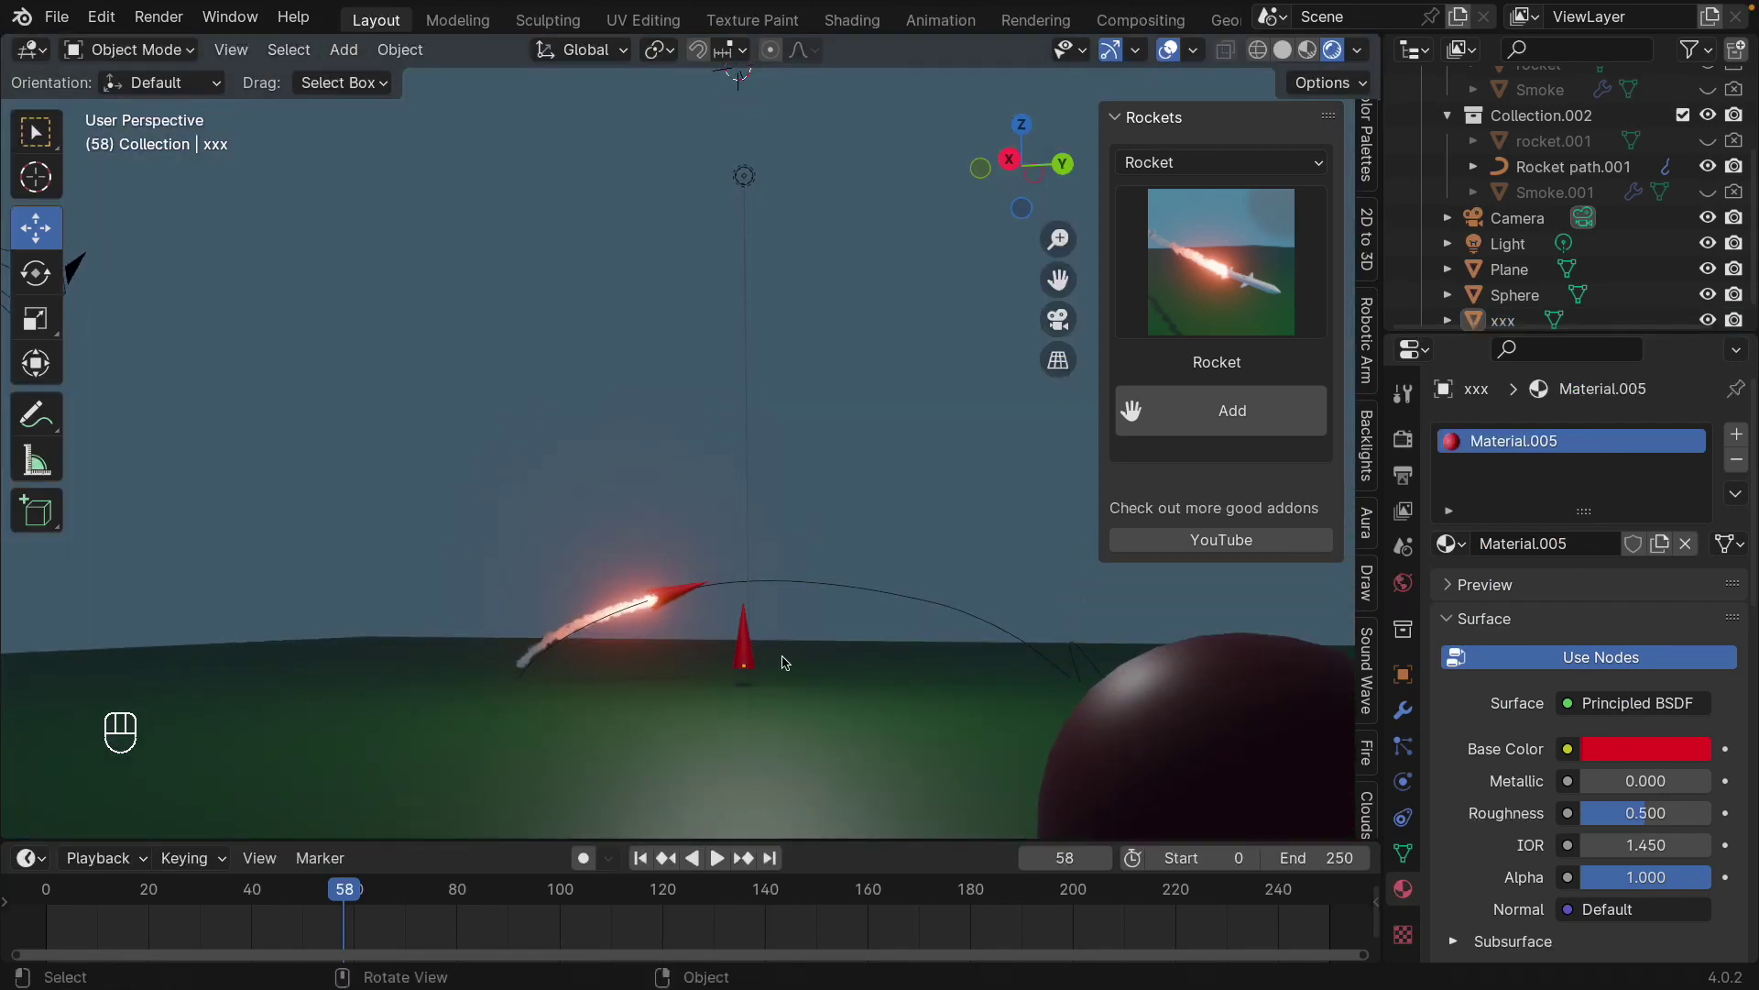
# - Hide the xxx cone in the viewport via its Outliner eye icon
pyautogui.click(749, 648)
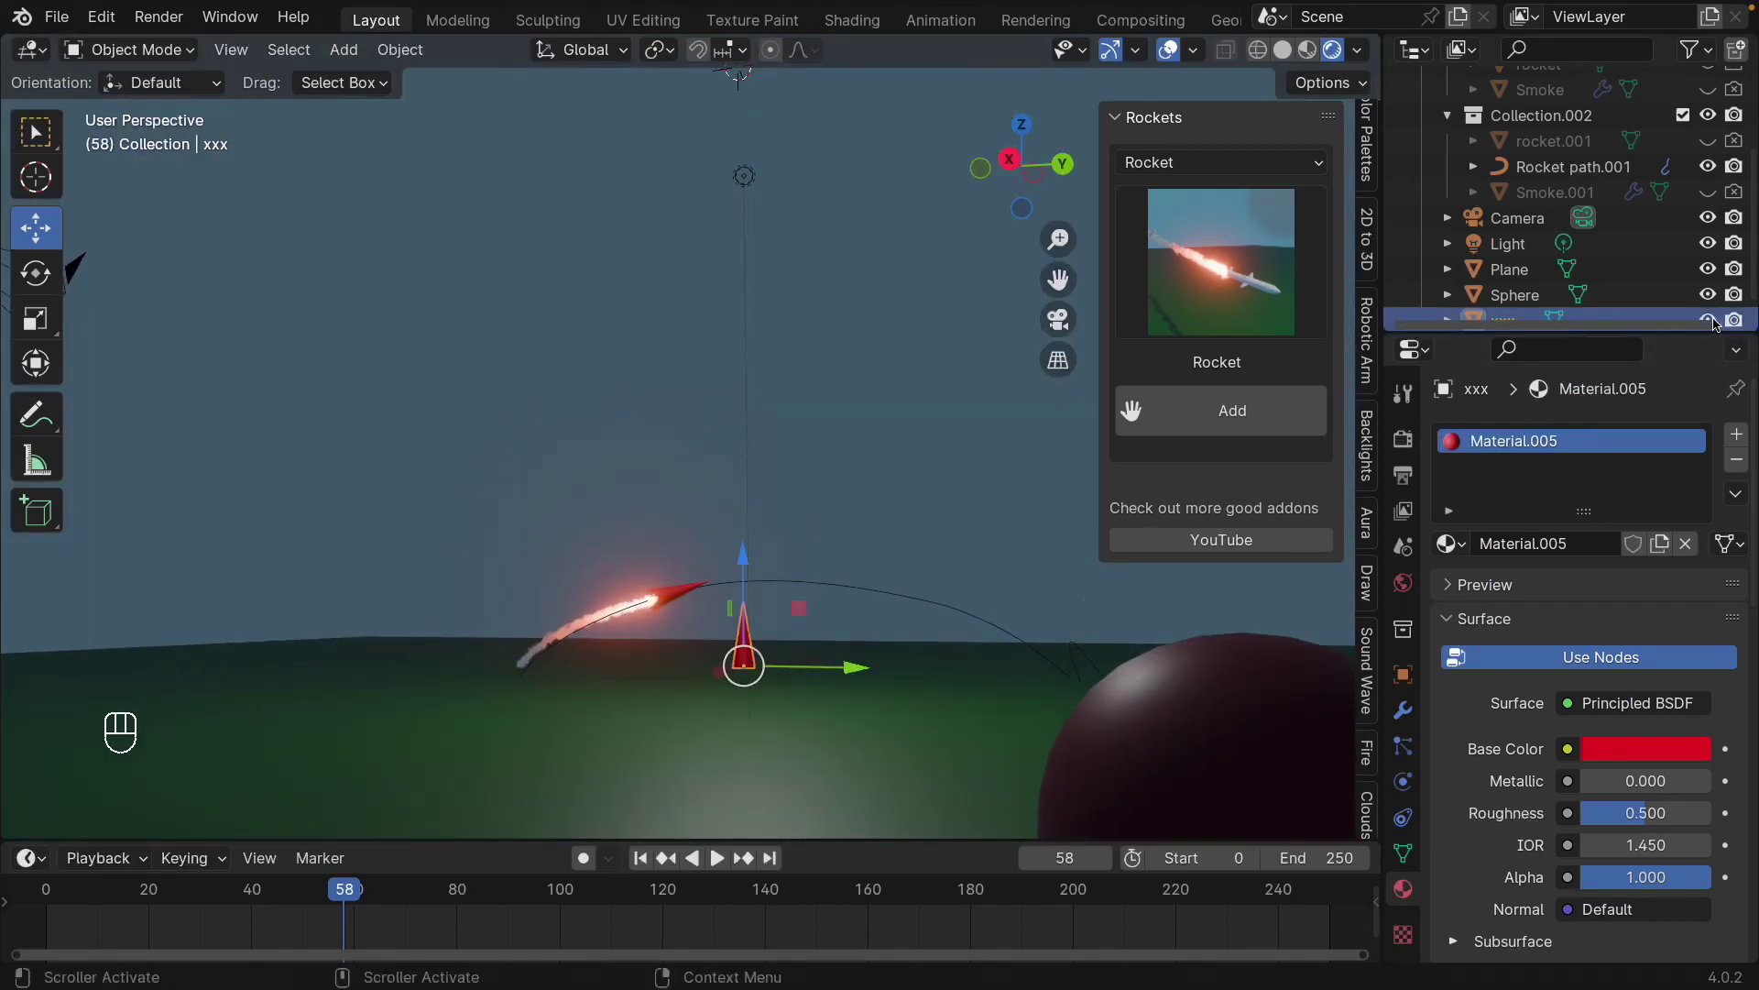
pyautogui.click(1715, 317)
pyautogui.click(1743, 307)
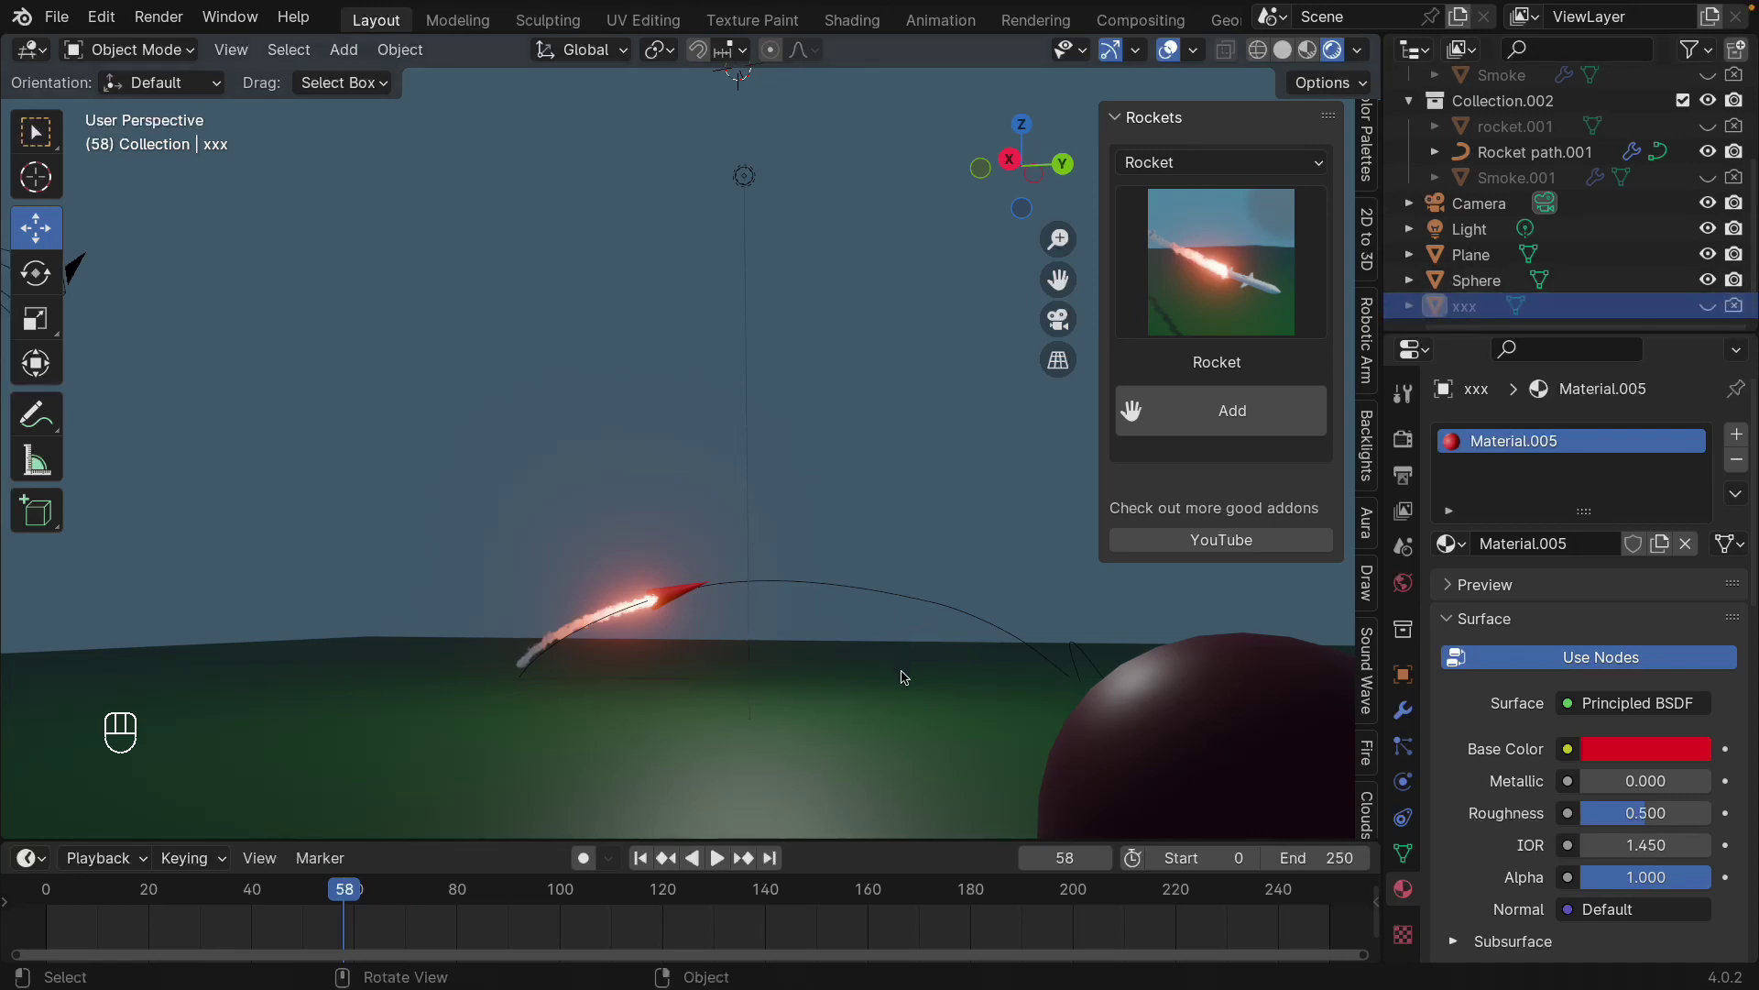
pyautogui.middleClick(828, 533)
pyautogui.click(834, 551)
pyautogui.rightClick(835, 551)
# - Replay the red-nosed rockets trailing smoke, orbiting around them and the sphere
pyautogui.press('space')
pyautogui.moveTo(1020, 596); pyautogui.dragTo(939, 607)
pyautogui.click(940, 607)
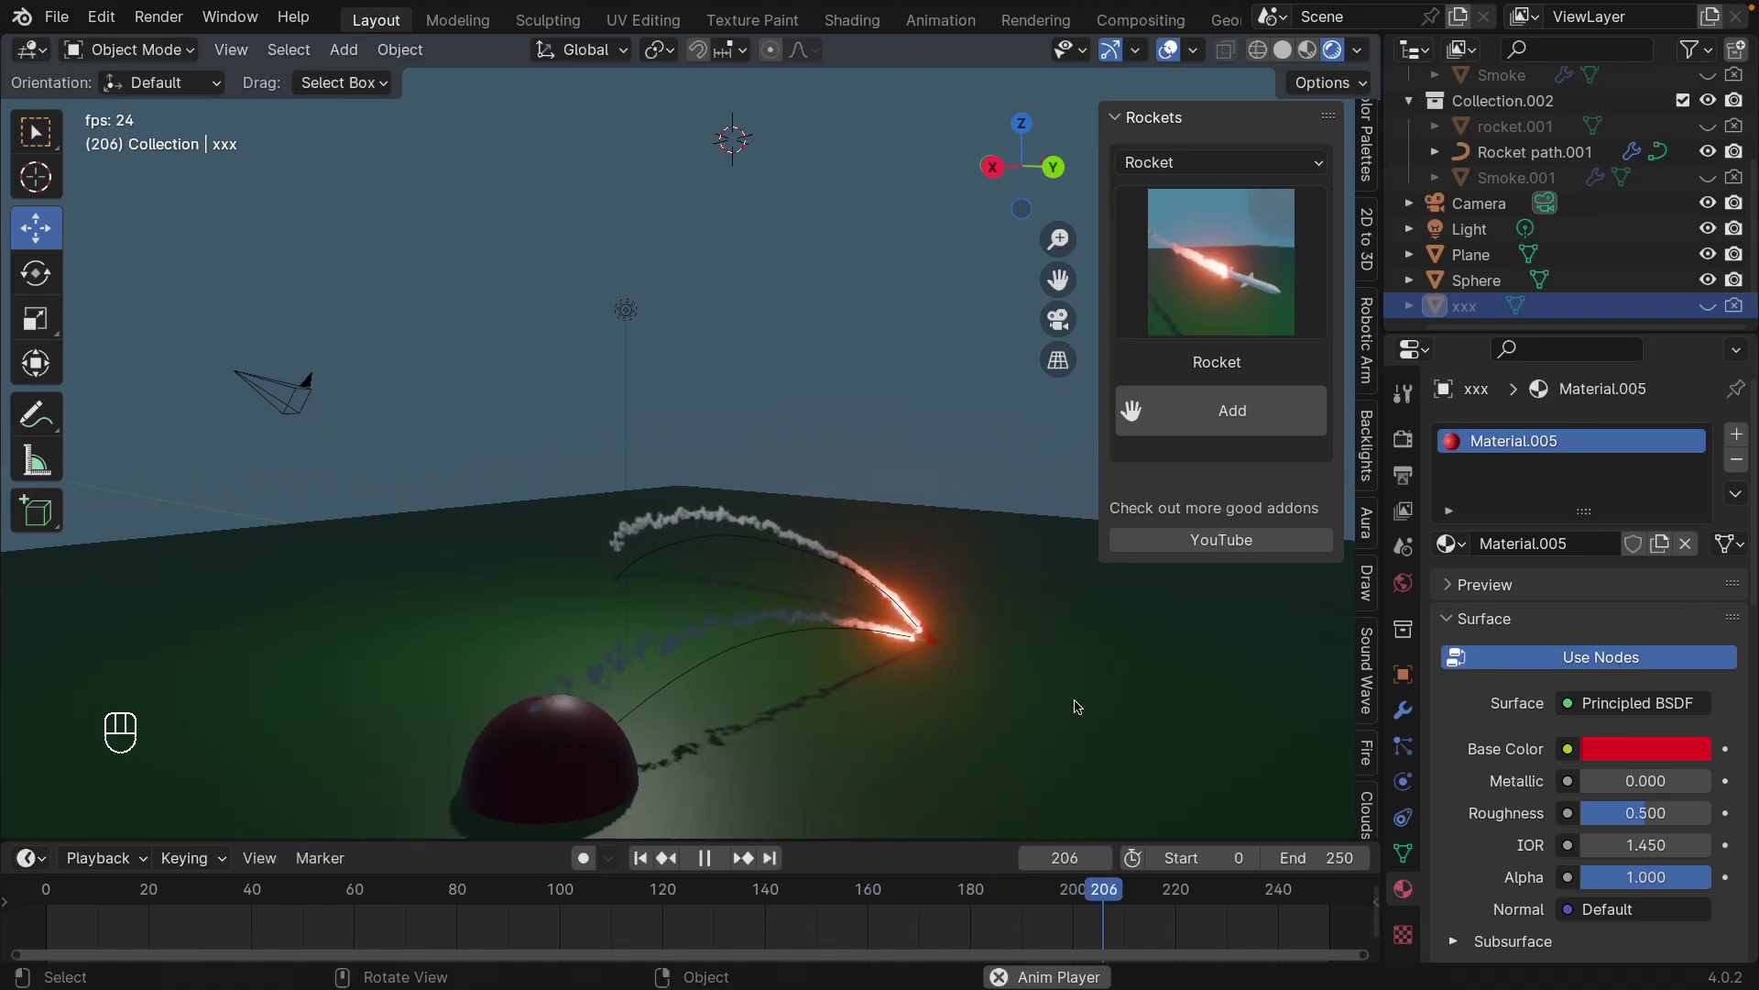
pyautogui.moveTo(1077, 694); pyautogui.dragTo(989, 748)
pyautogui.press('space')
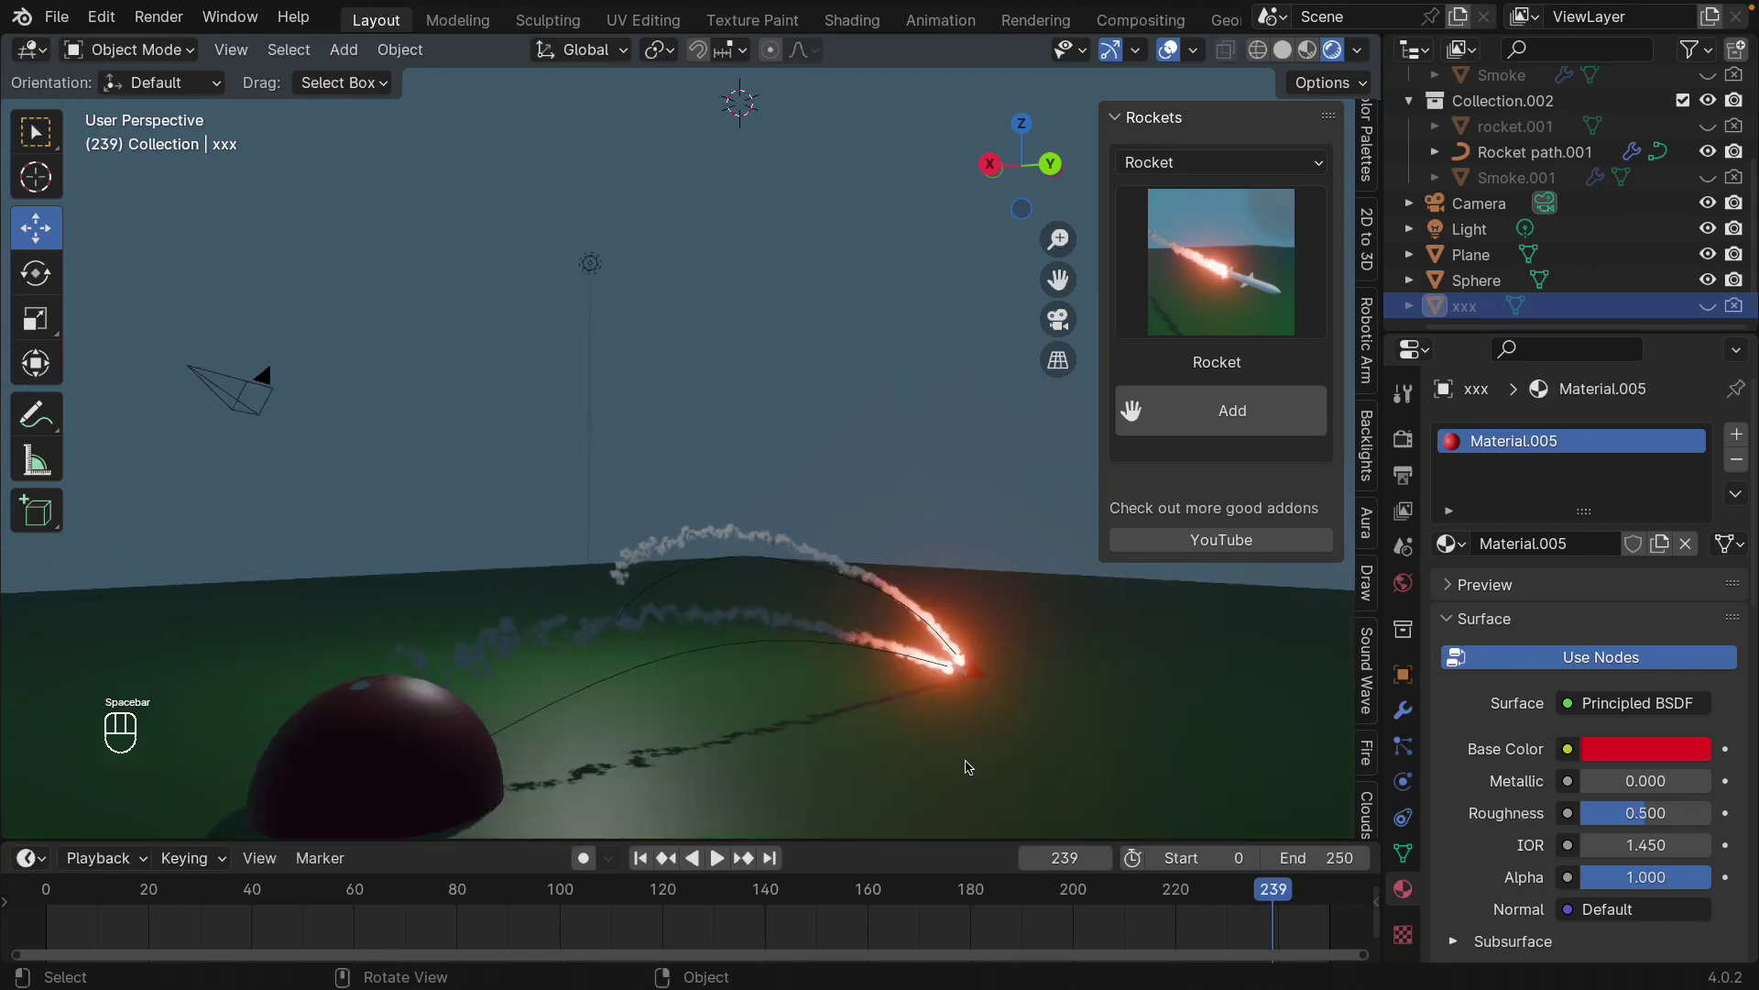
pyautogui.moveTo(927, 691); pyautogui.dragTo(882, 668)
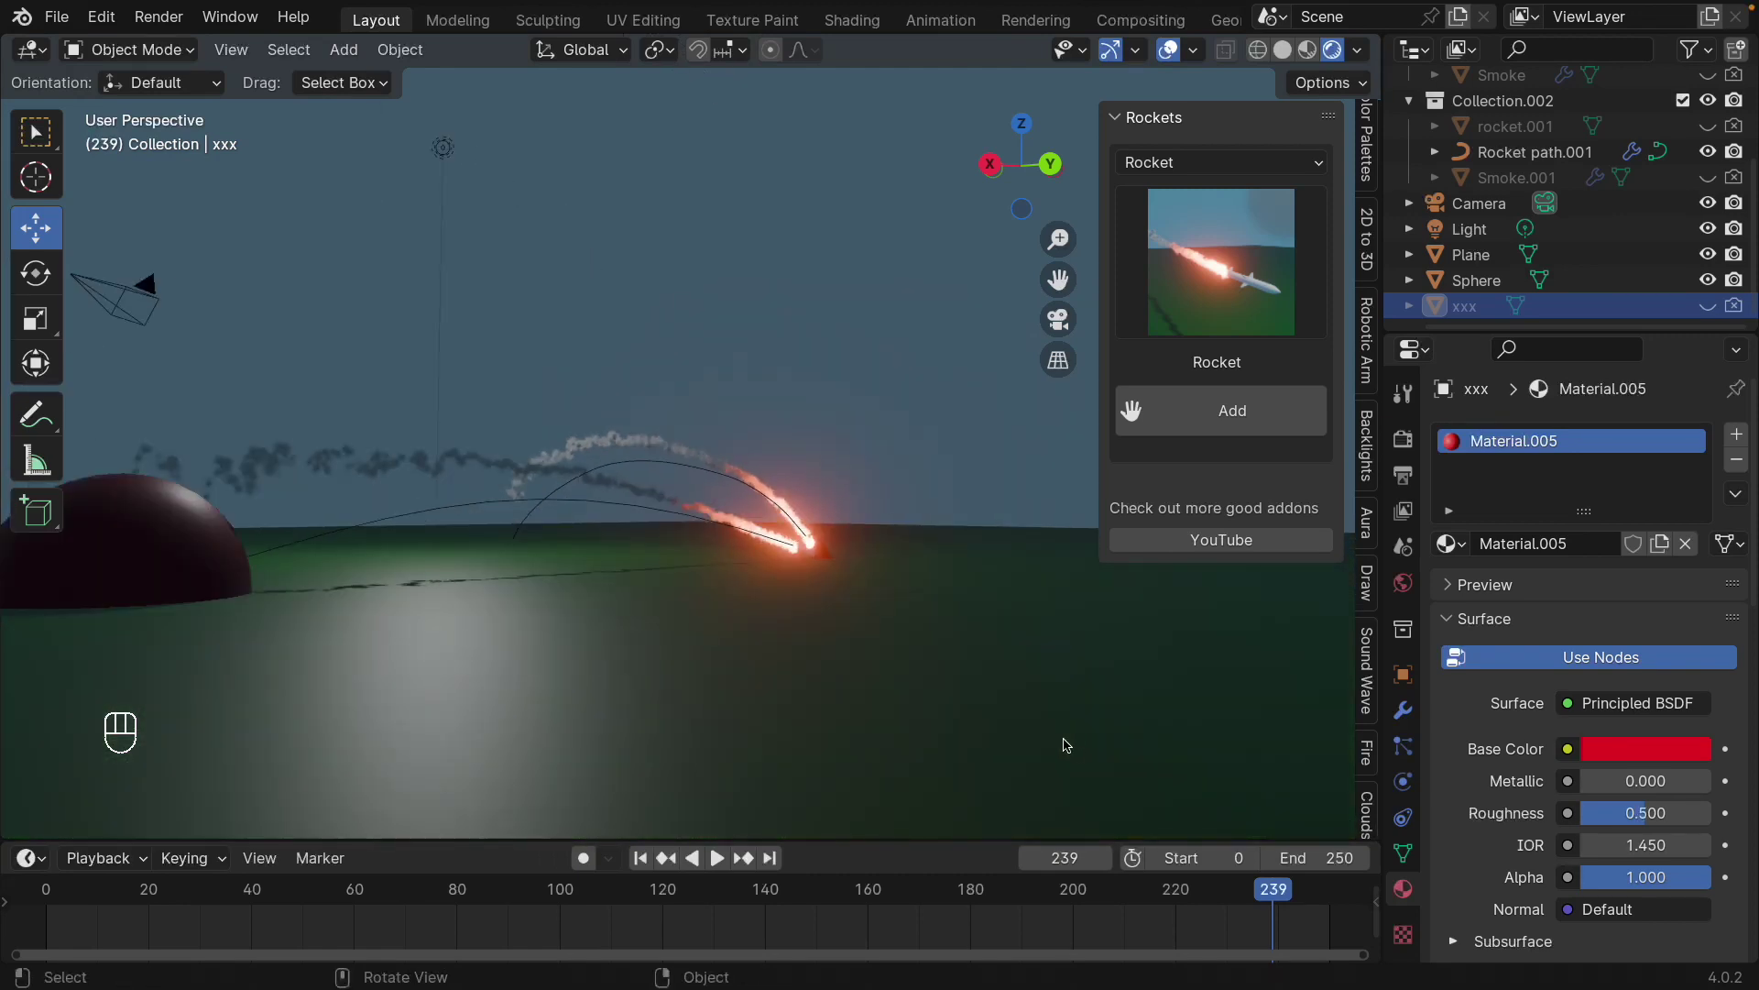
# - Add a Cloud object from the Clouds panel above the rocket paths and show World Properties
pyautogui.moveTo(821, 657); pyautogui.dragTo(1092, 727)
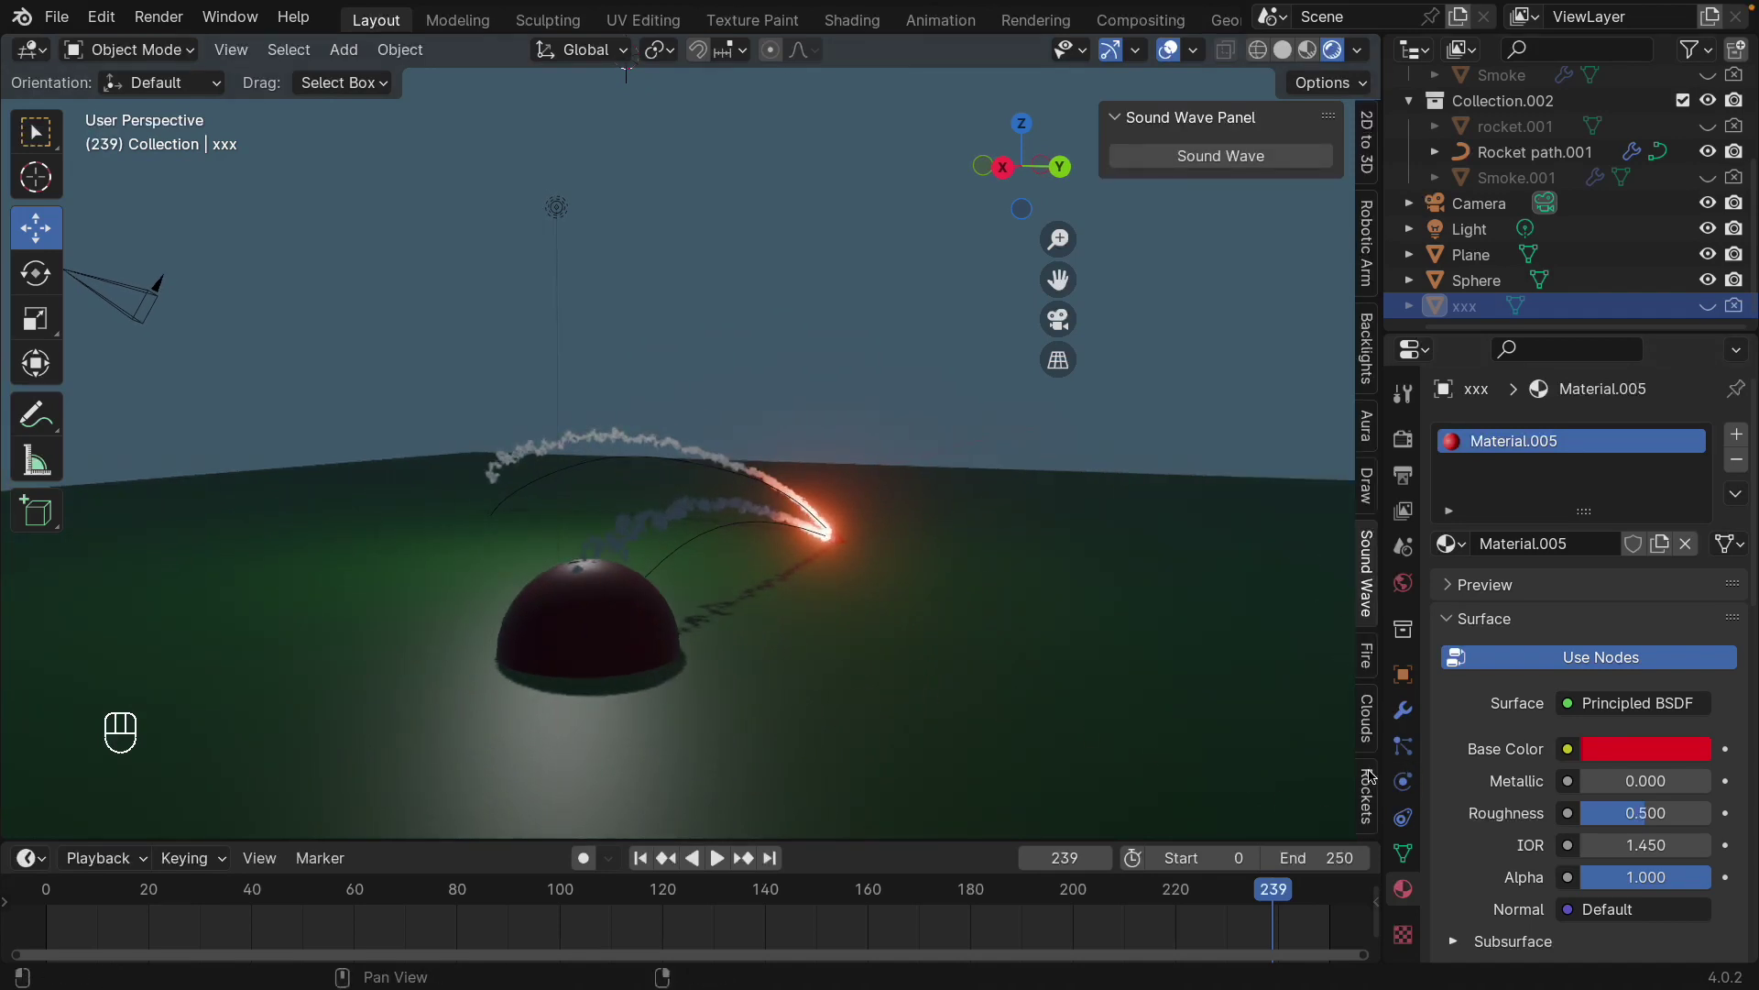
pyautogui.click(1369, 737)
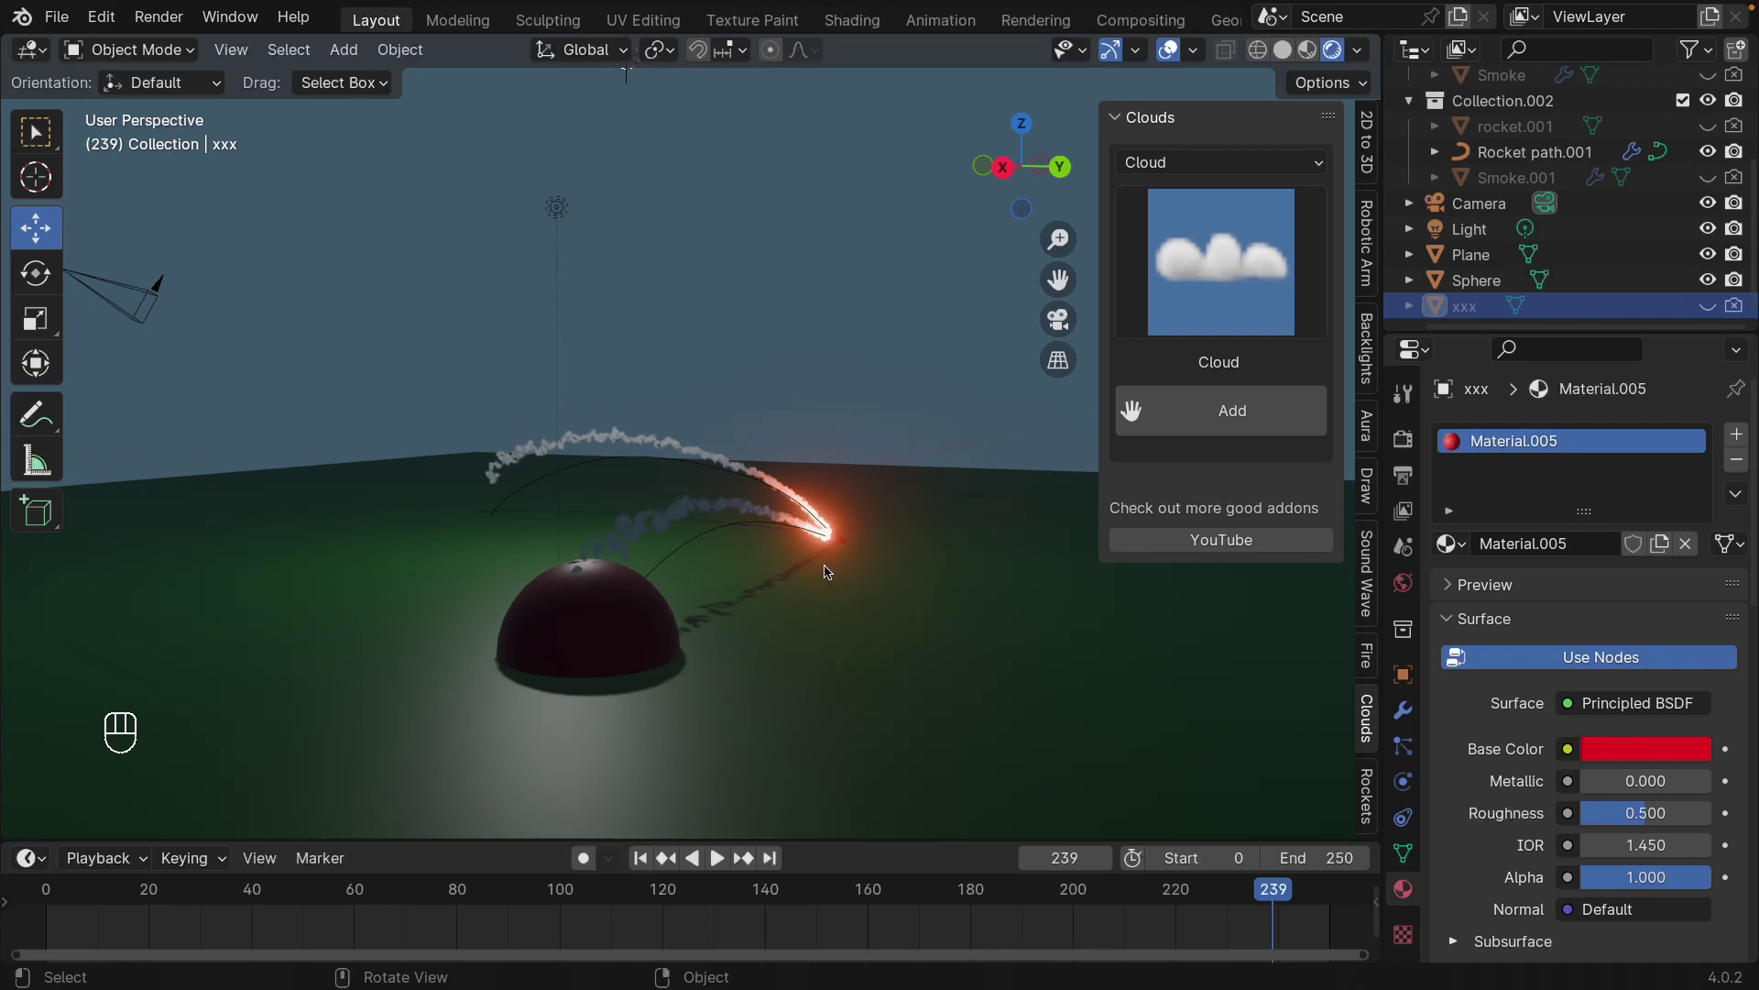
pyautogui.moveTo(837, 571); pyautogui.dragTo(1150, 470)
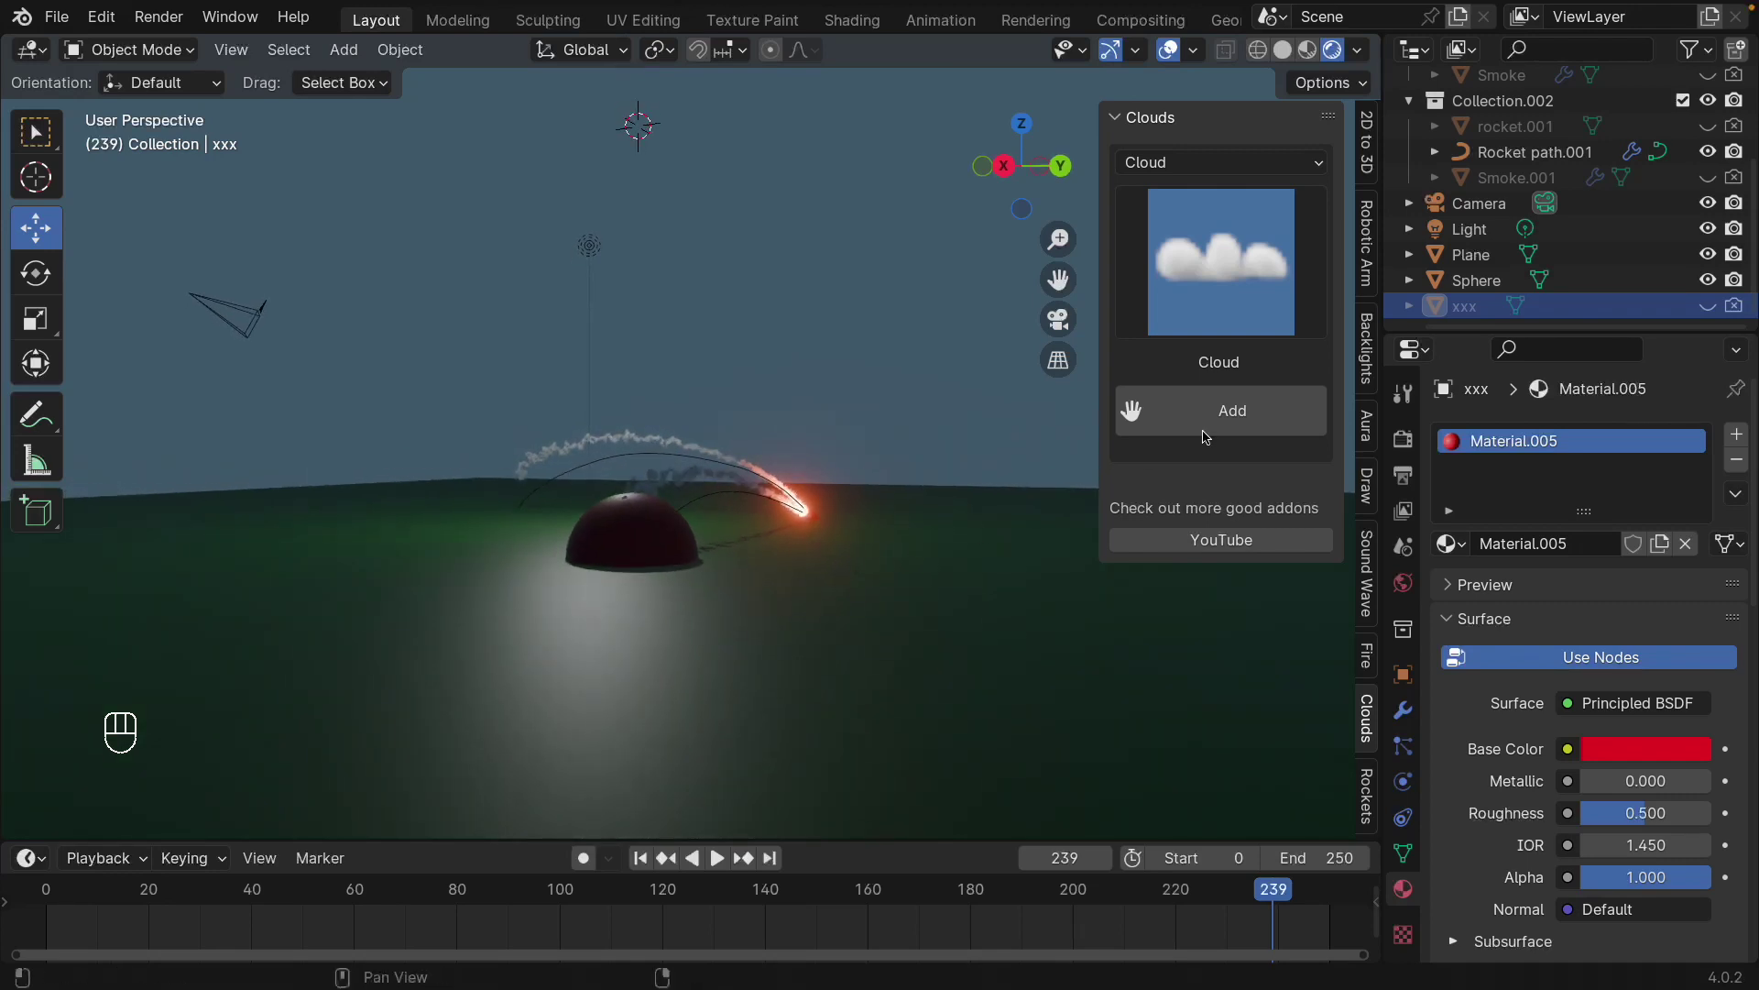
pyautogui.click(1211, 427)
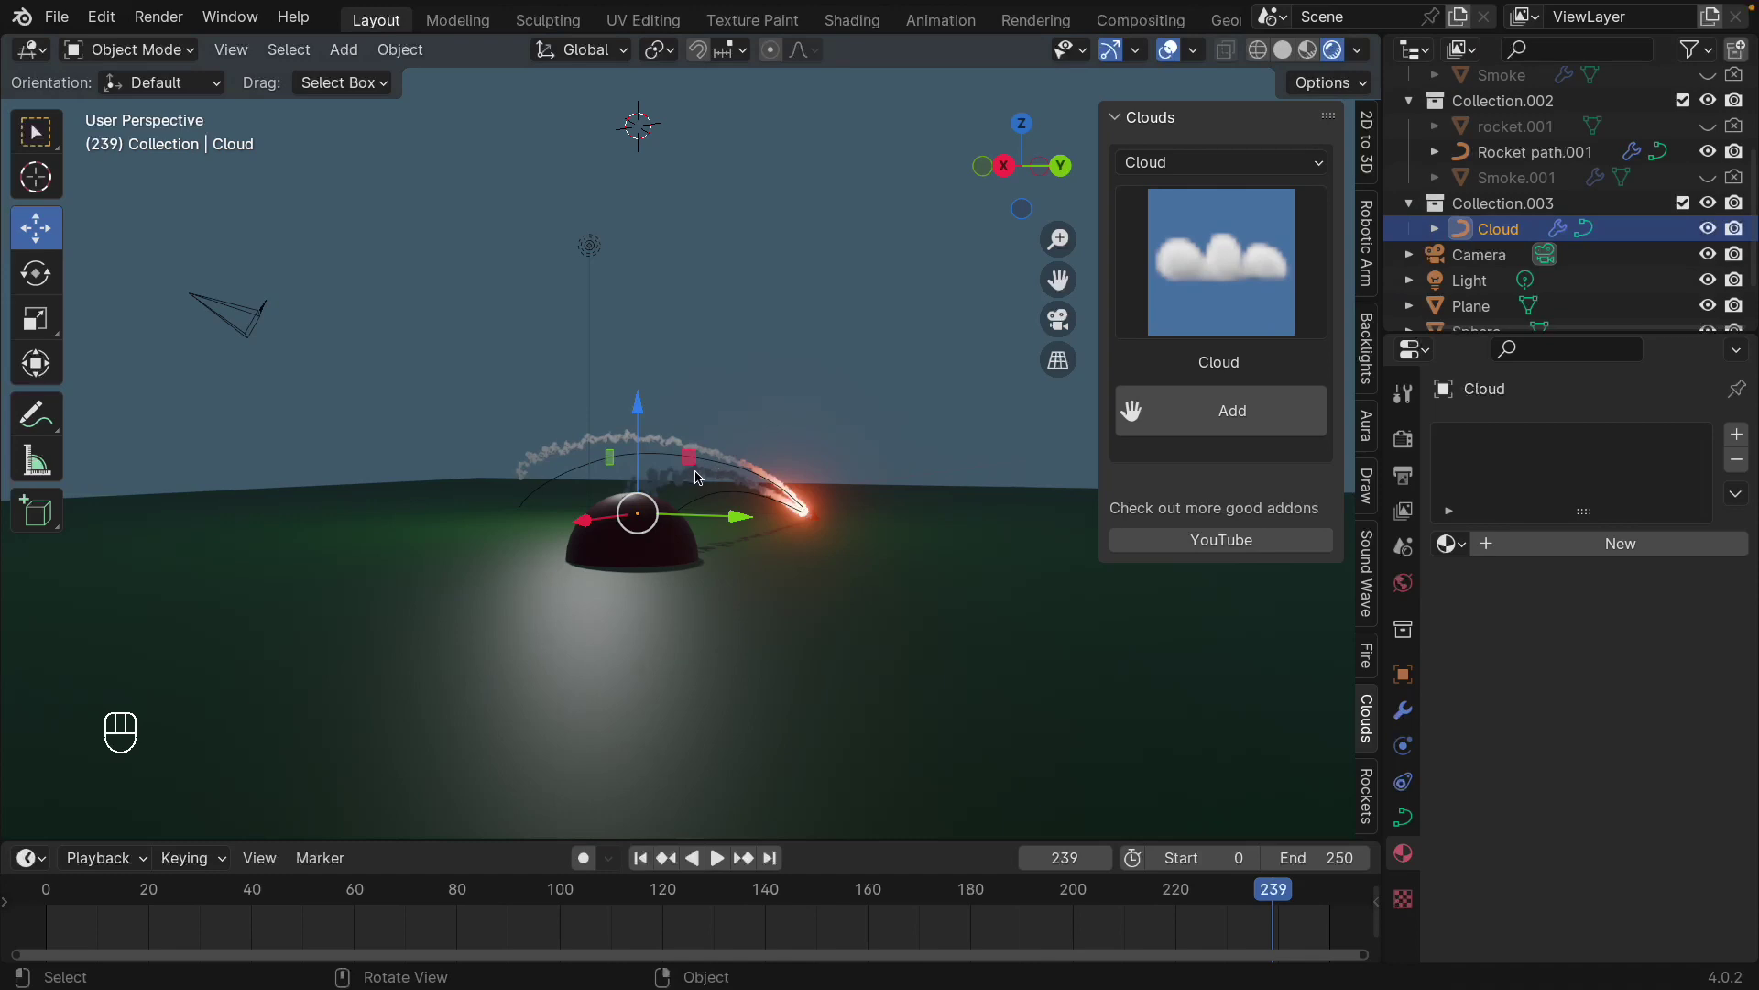
pyautogui.press('Tab')
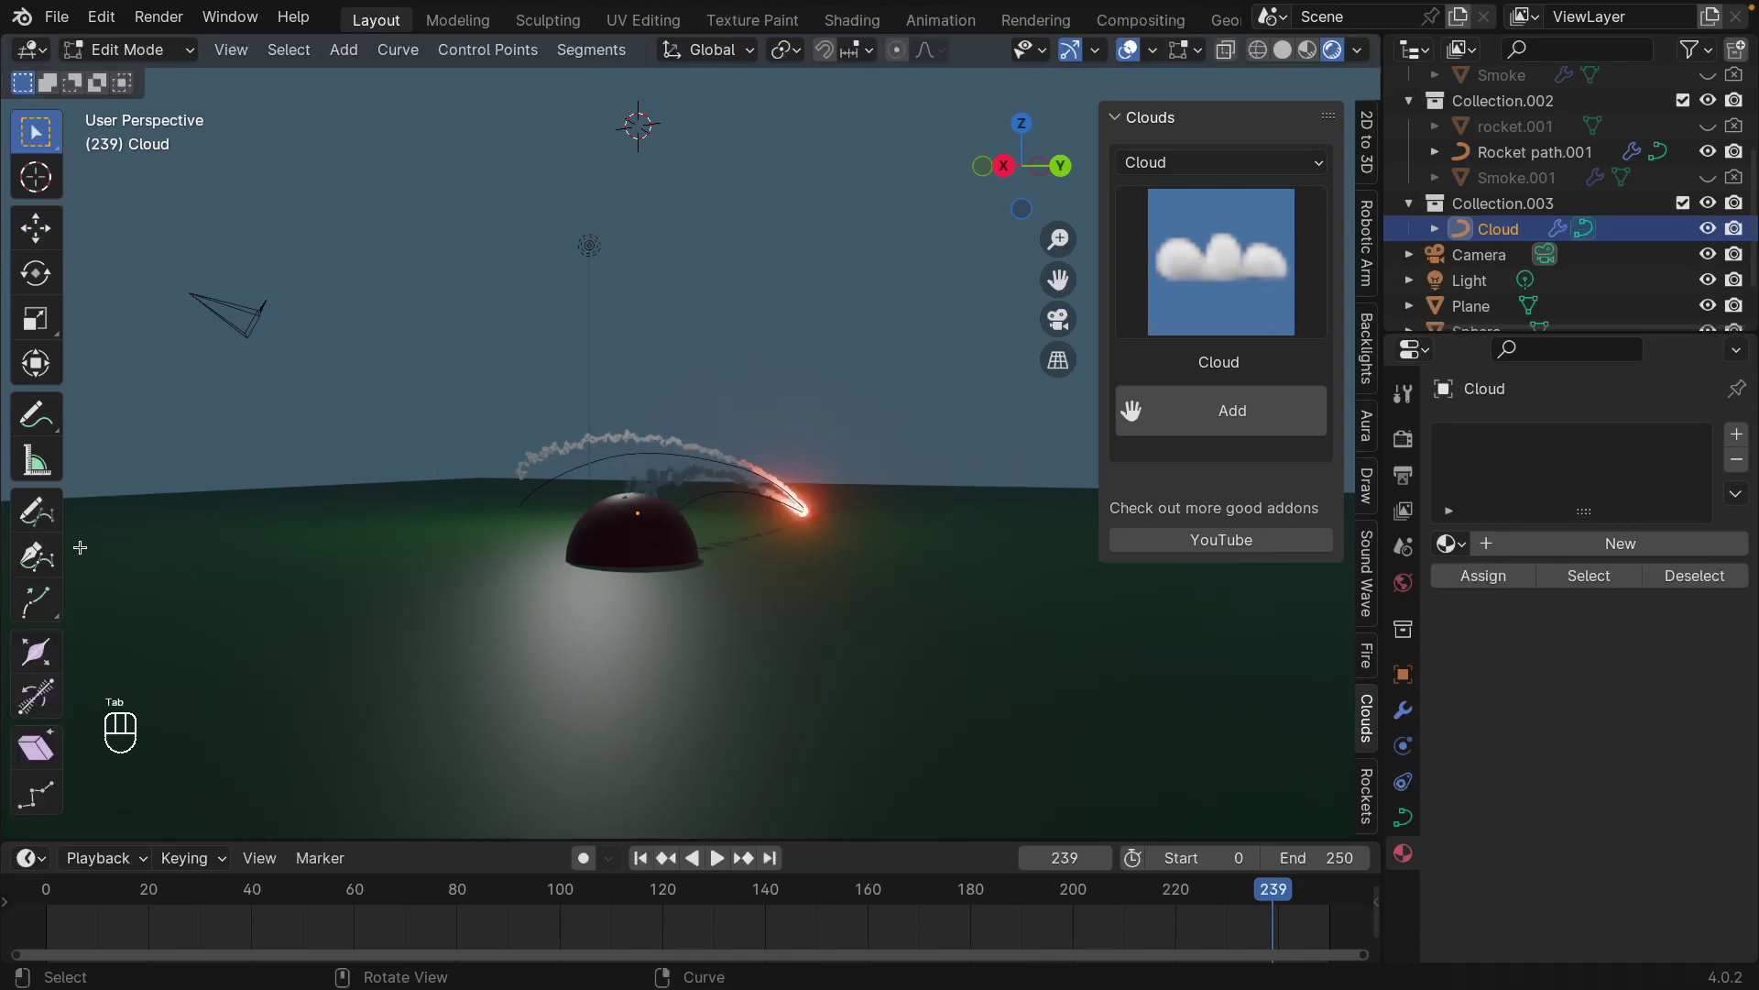
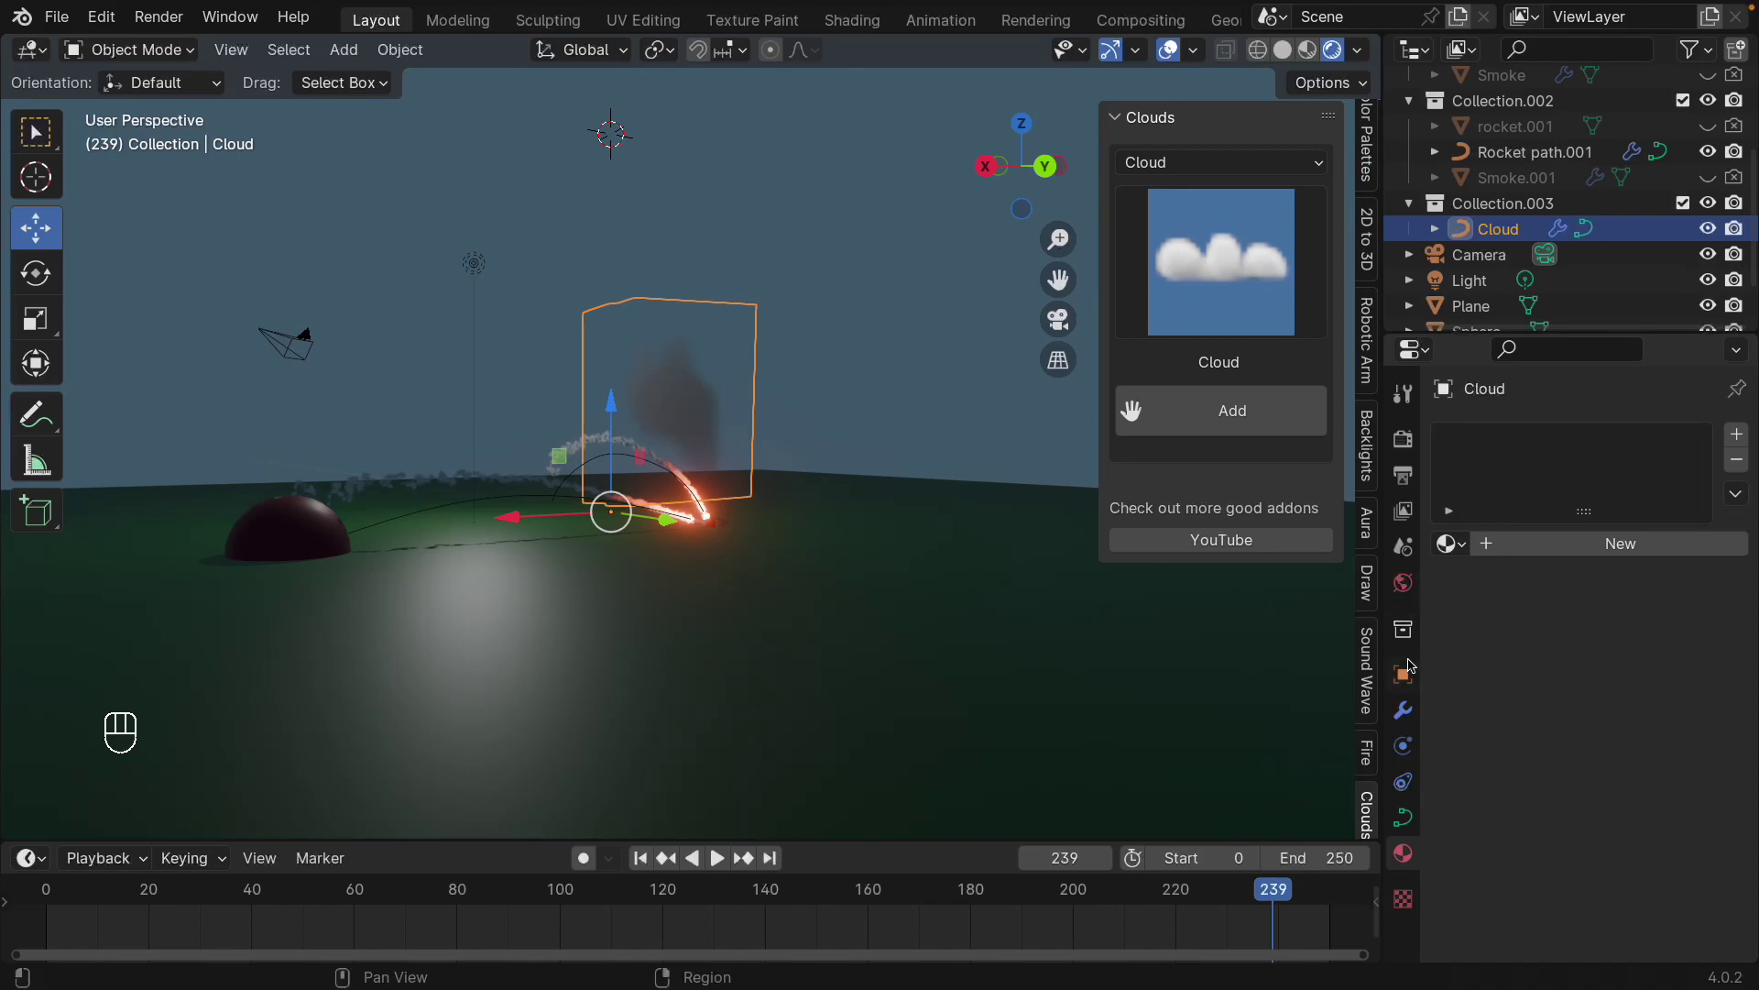
pyautogui.click(1407, 591)
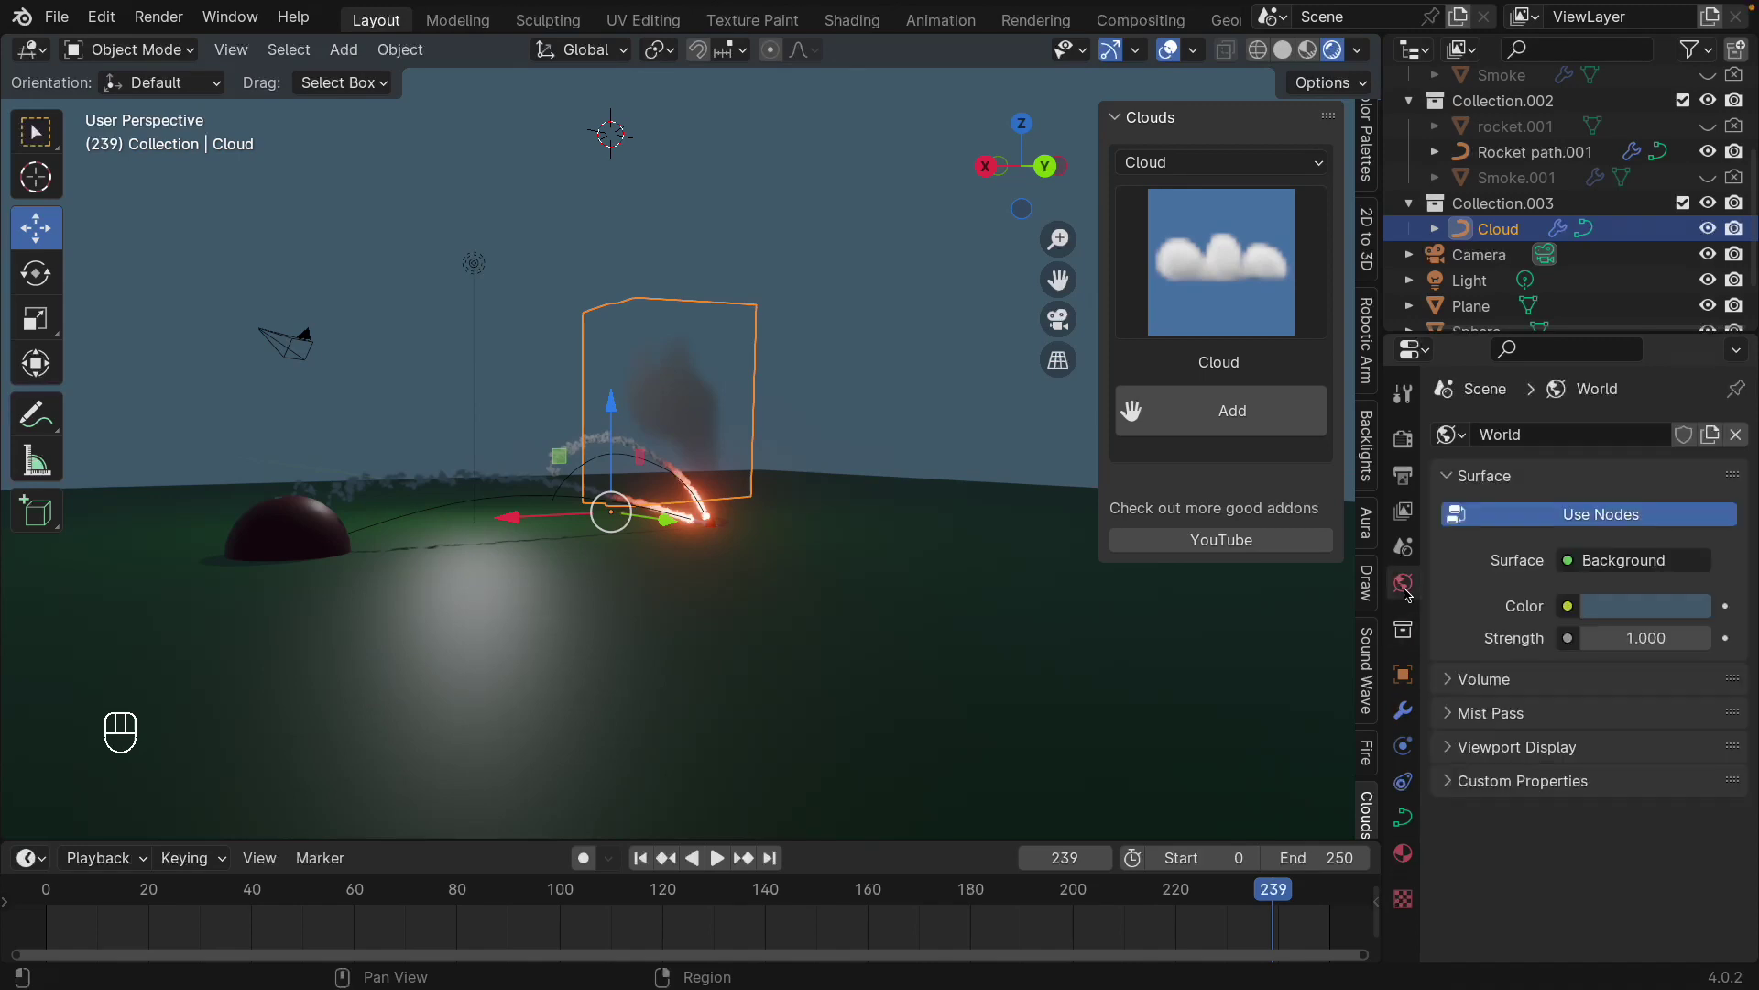
# - Add a Sun light at strength 5.53 and angle 42.1°, then replay the sunlit scene
pyautogui.press('shift+a')
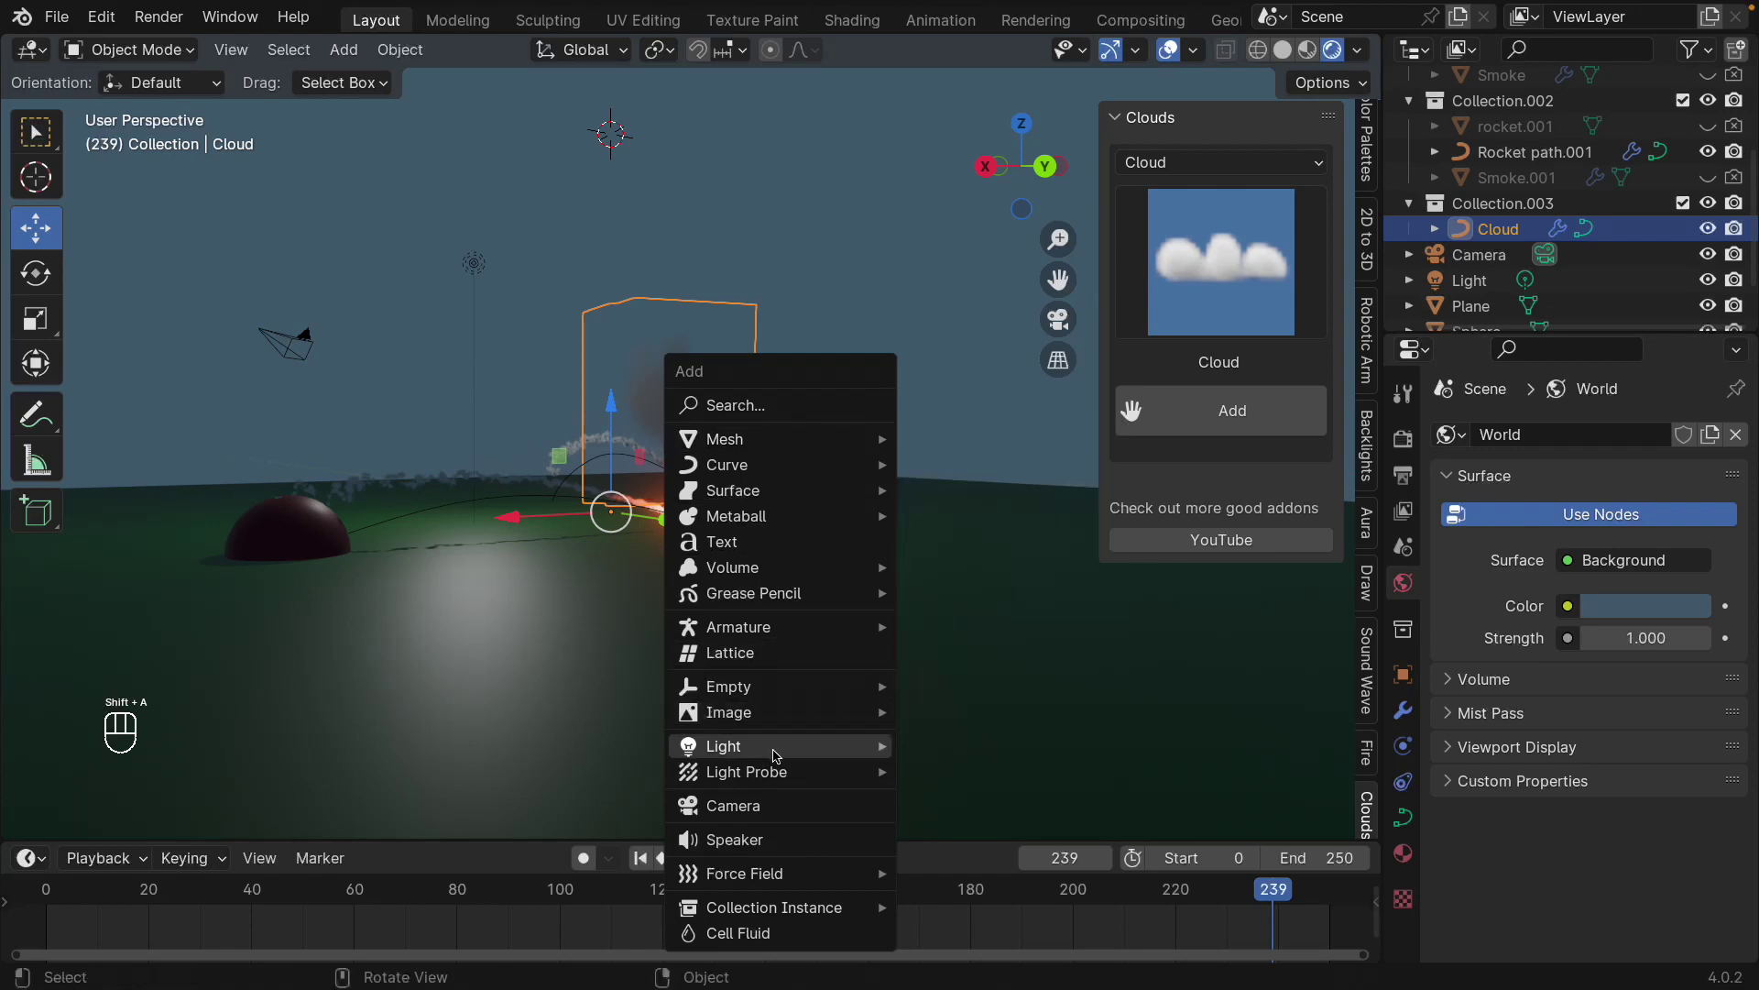
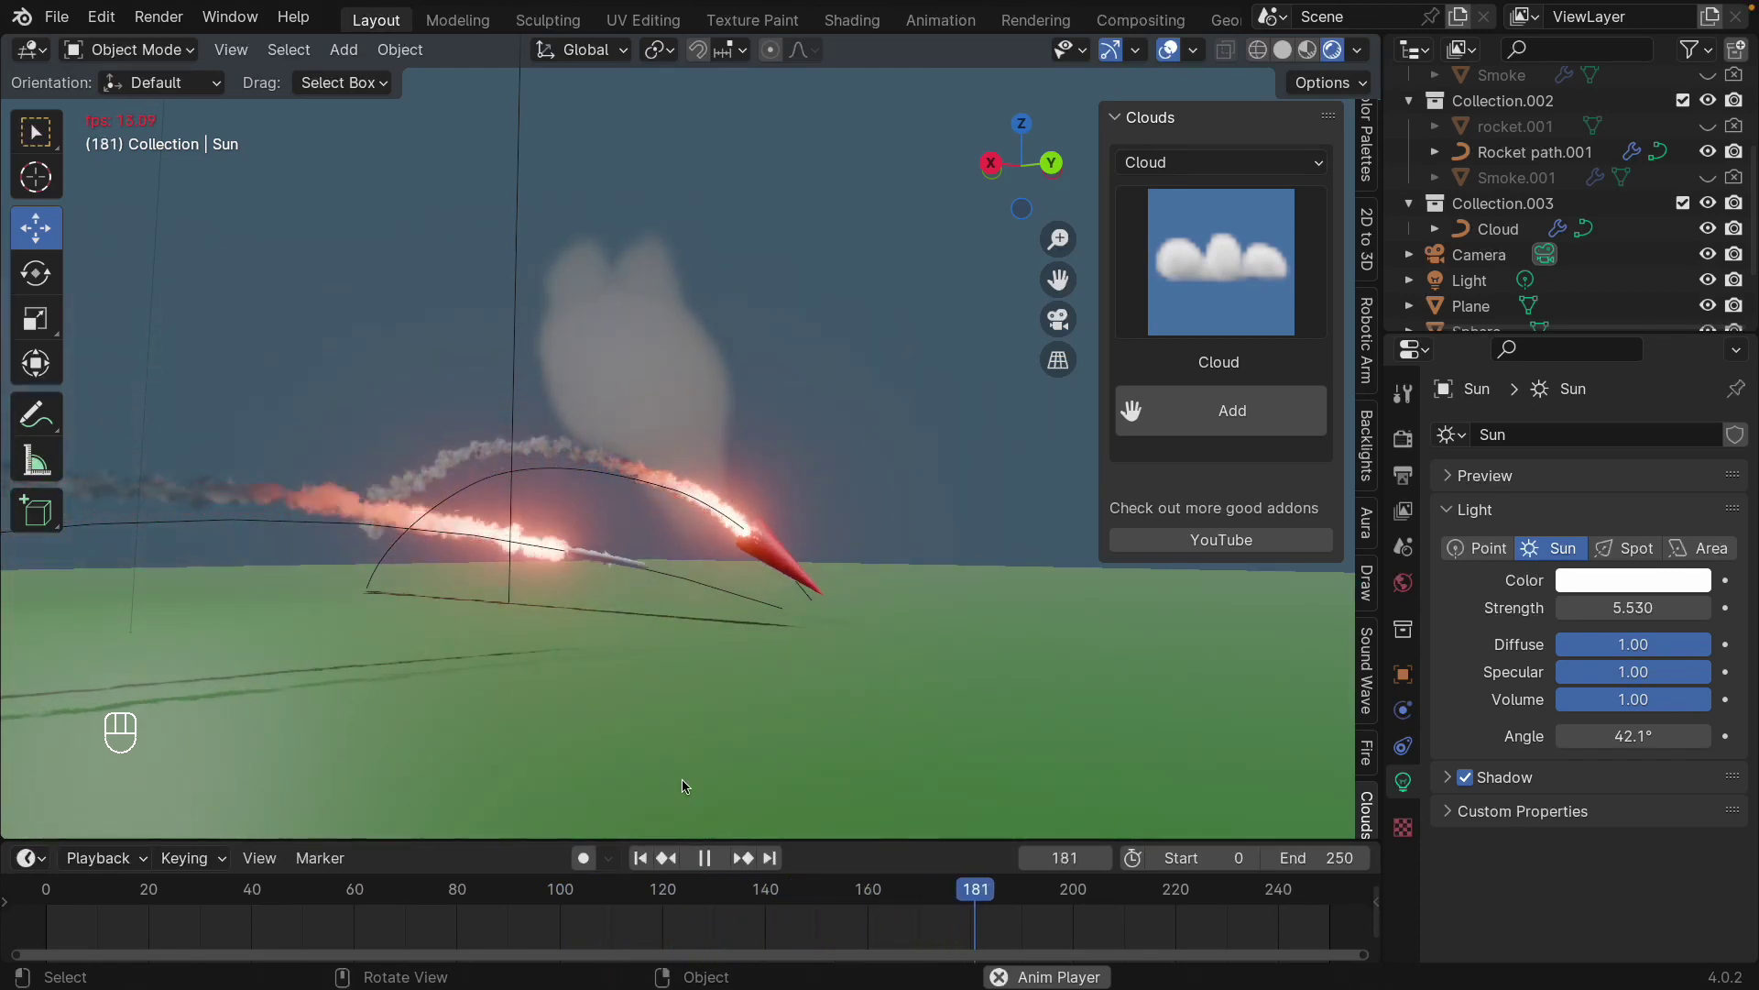
pyautogui.click(706, 857)
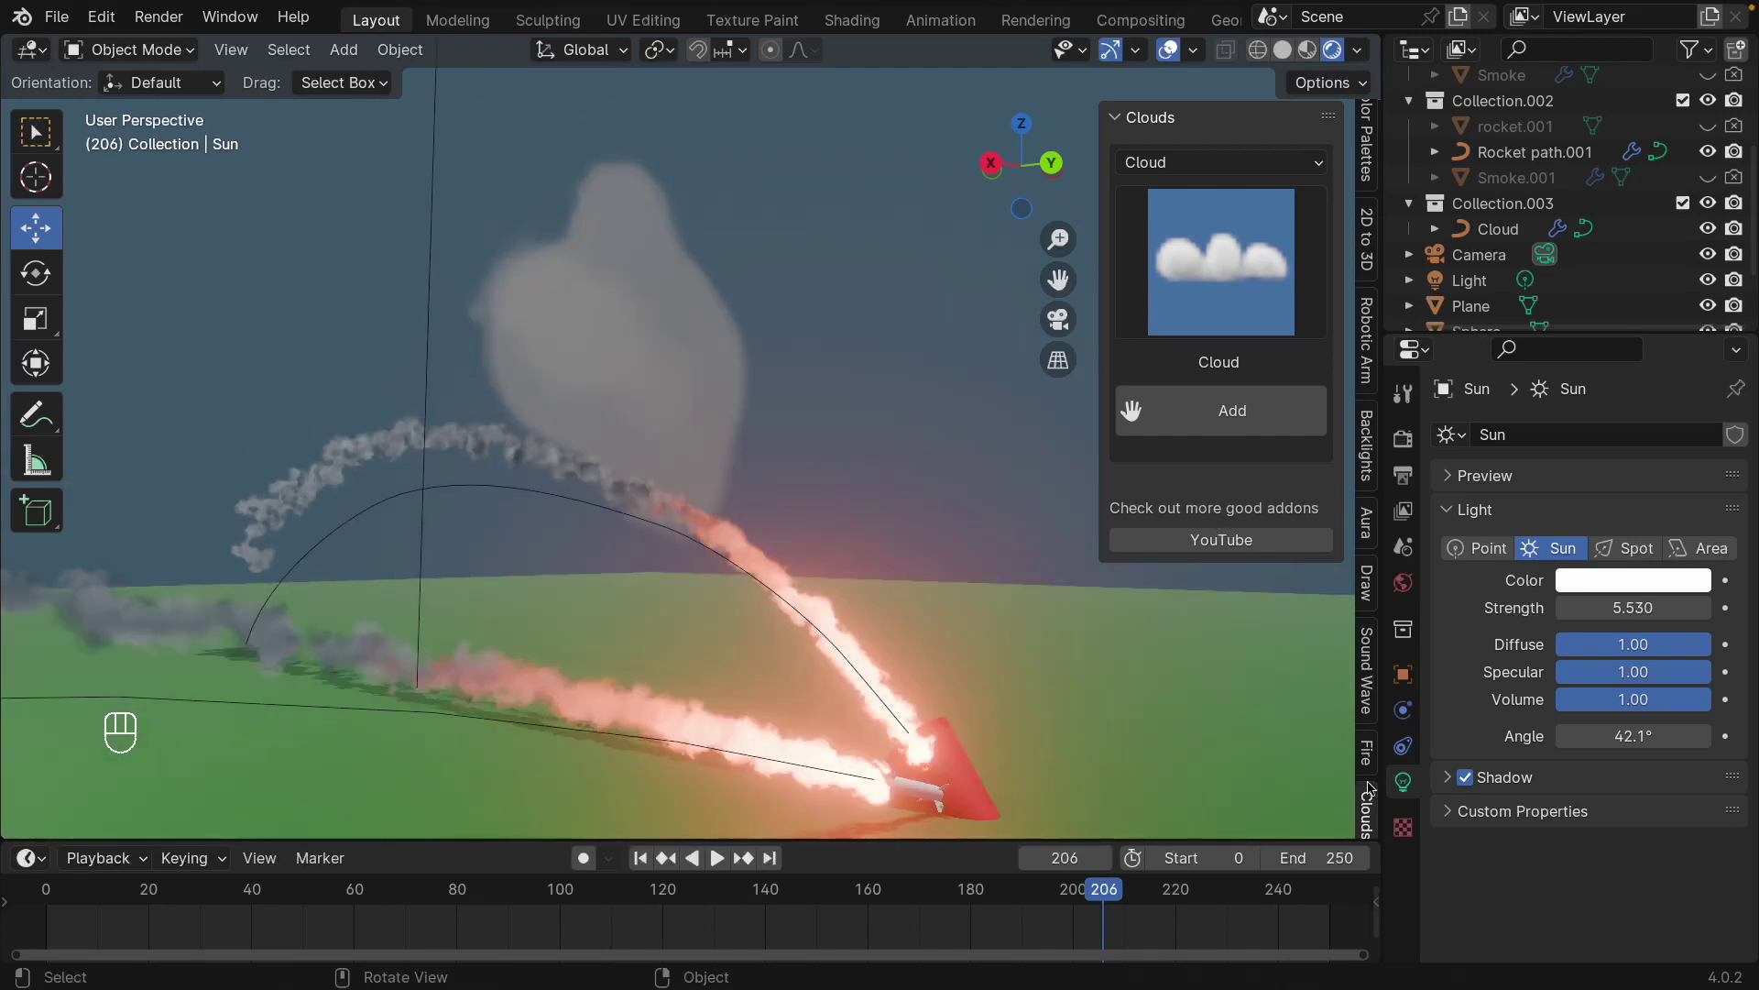
pyautogui.click(1375, 785)
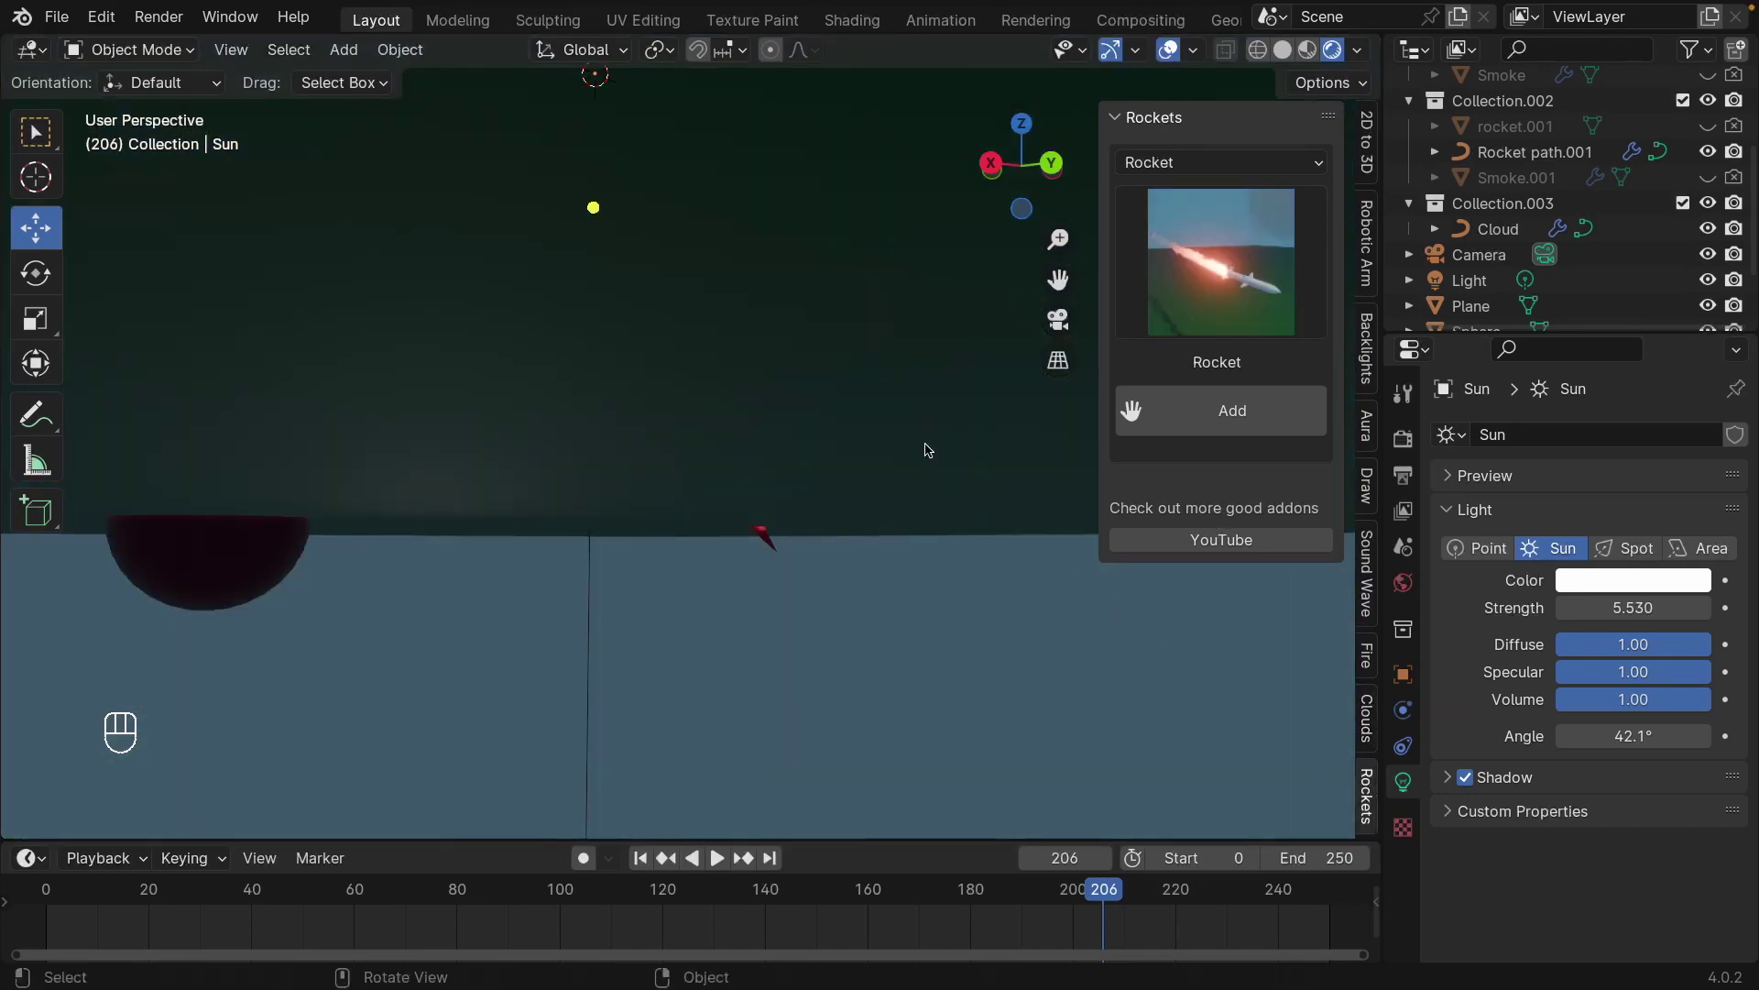
# - Raise the Rocket path Geometry Nodes Min from 1.6 to 2.51 and replay both rockets
pyautogui.moveTo(912, 503); pyautogui.dragTo(726, 590)
pyautogui.moveTo(825, 551); pyautogui.dragTo(890, 525)
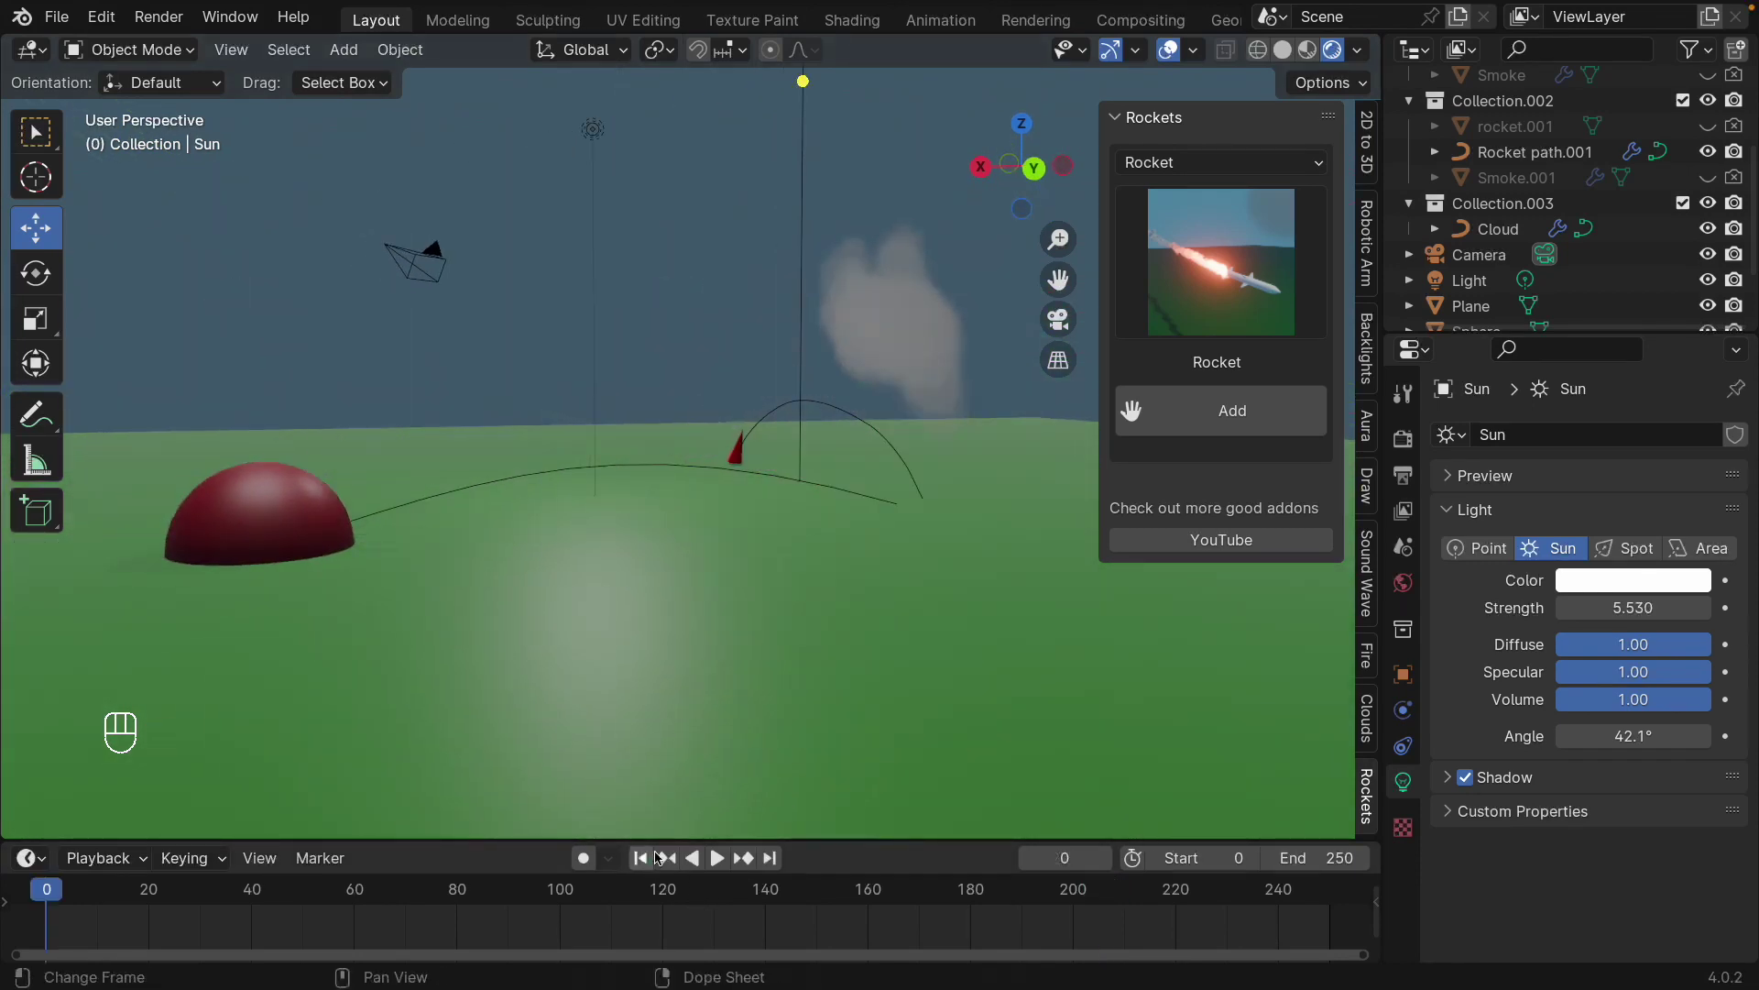
pyautogui.click(724, 860)
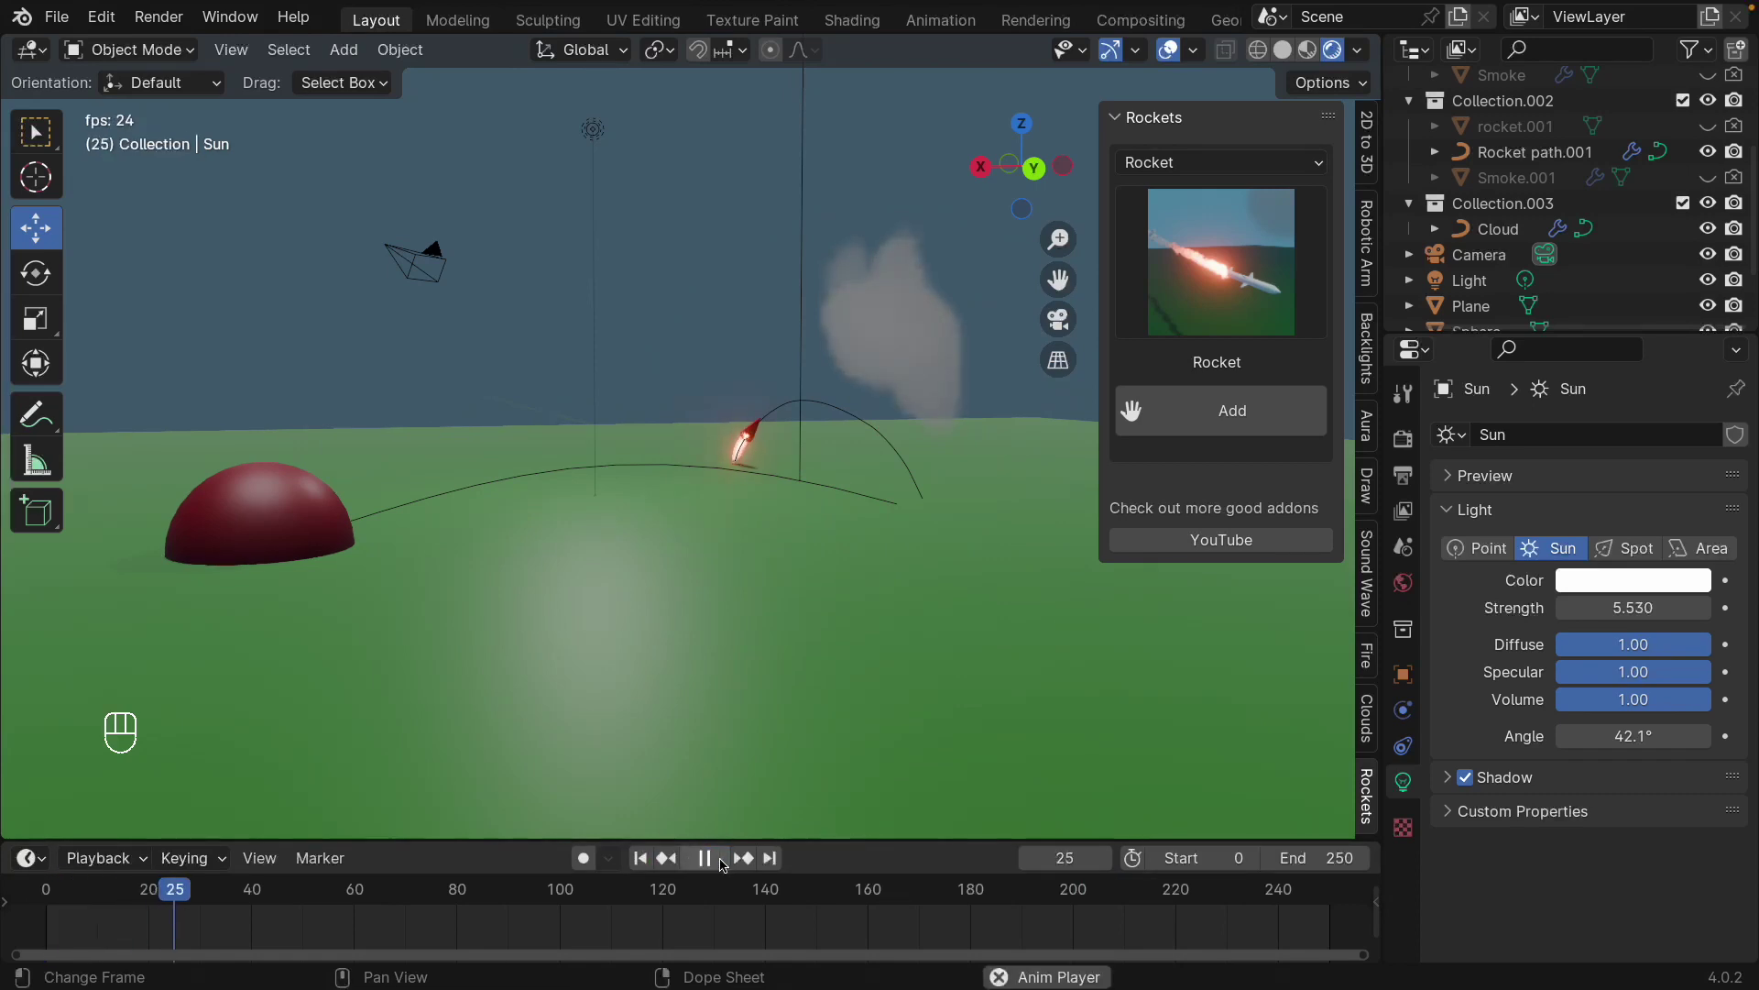
pyautogui.click(723, 860)
pyautogui.moveTo(821, 401); pyautogui.dragTo(845, 408)
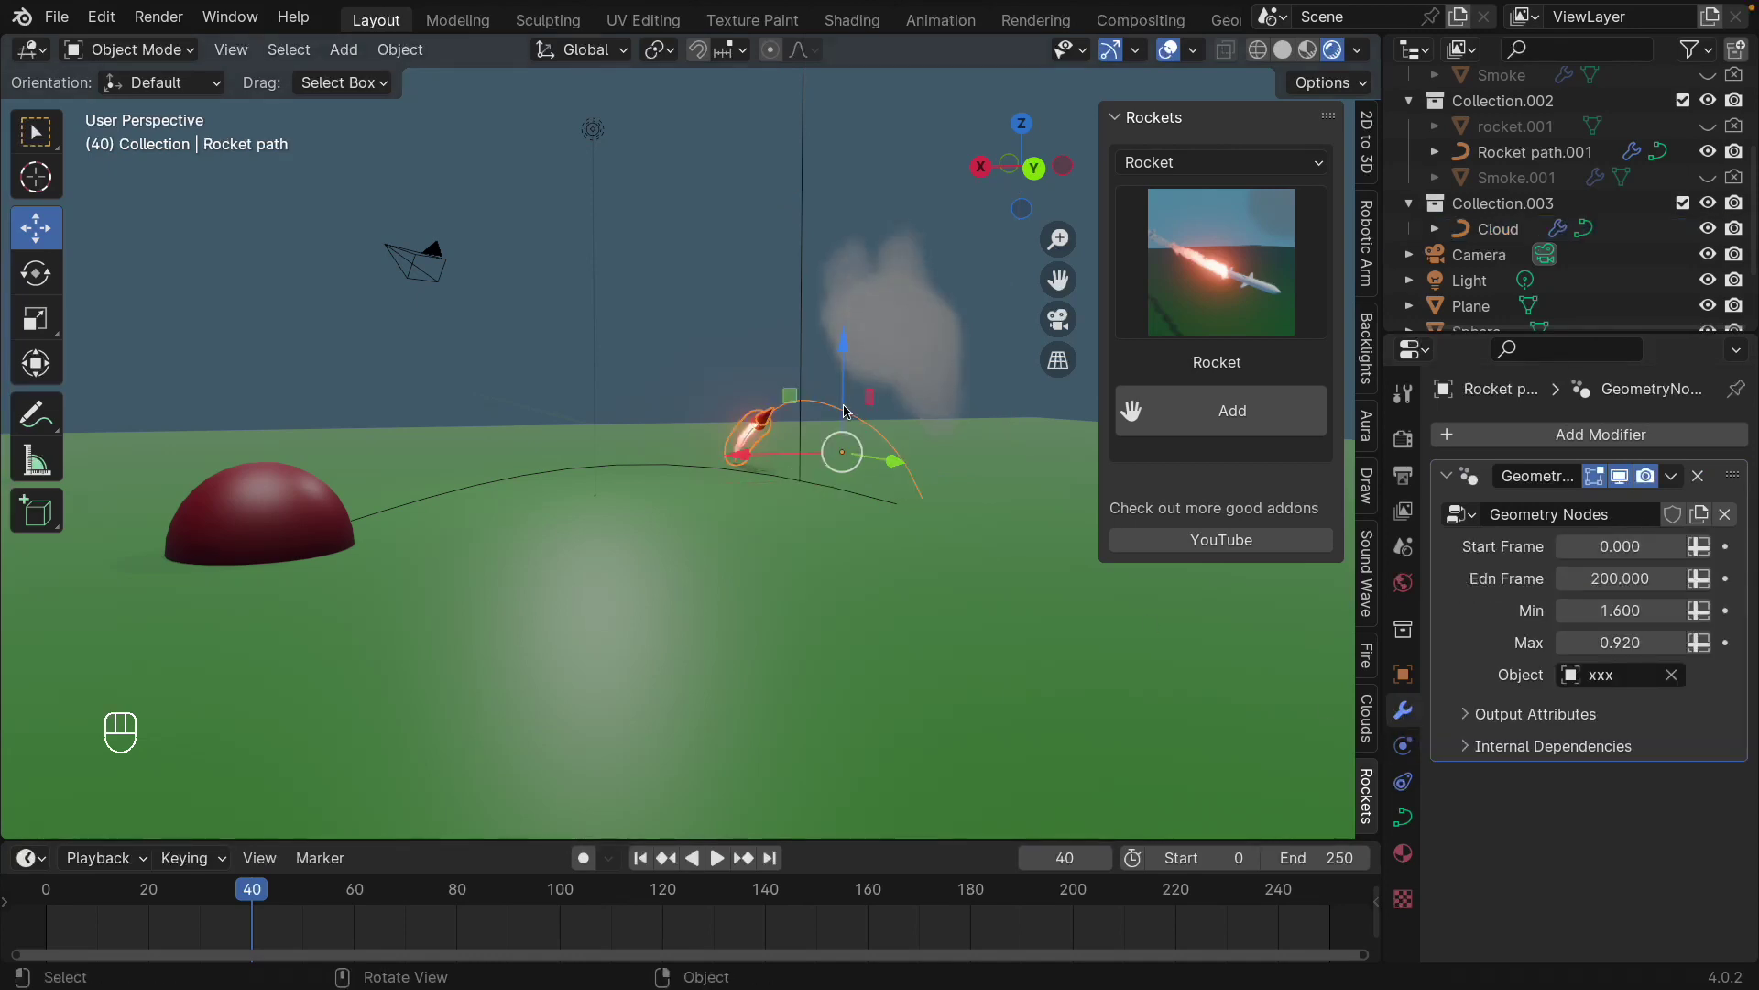
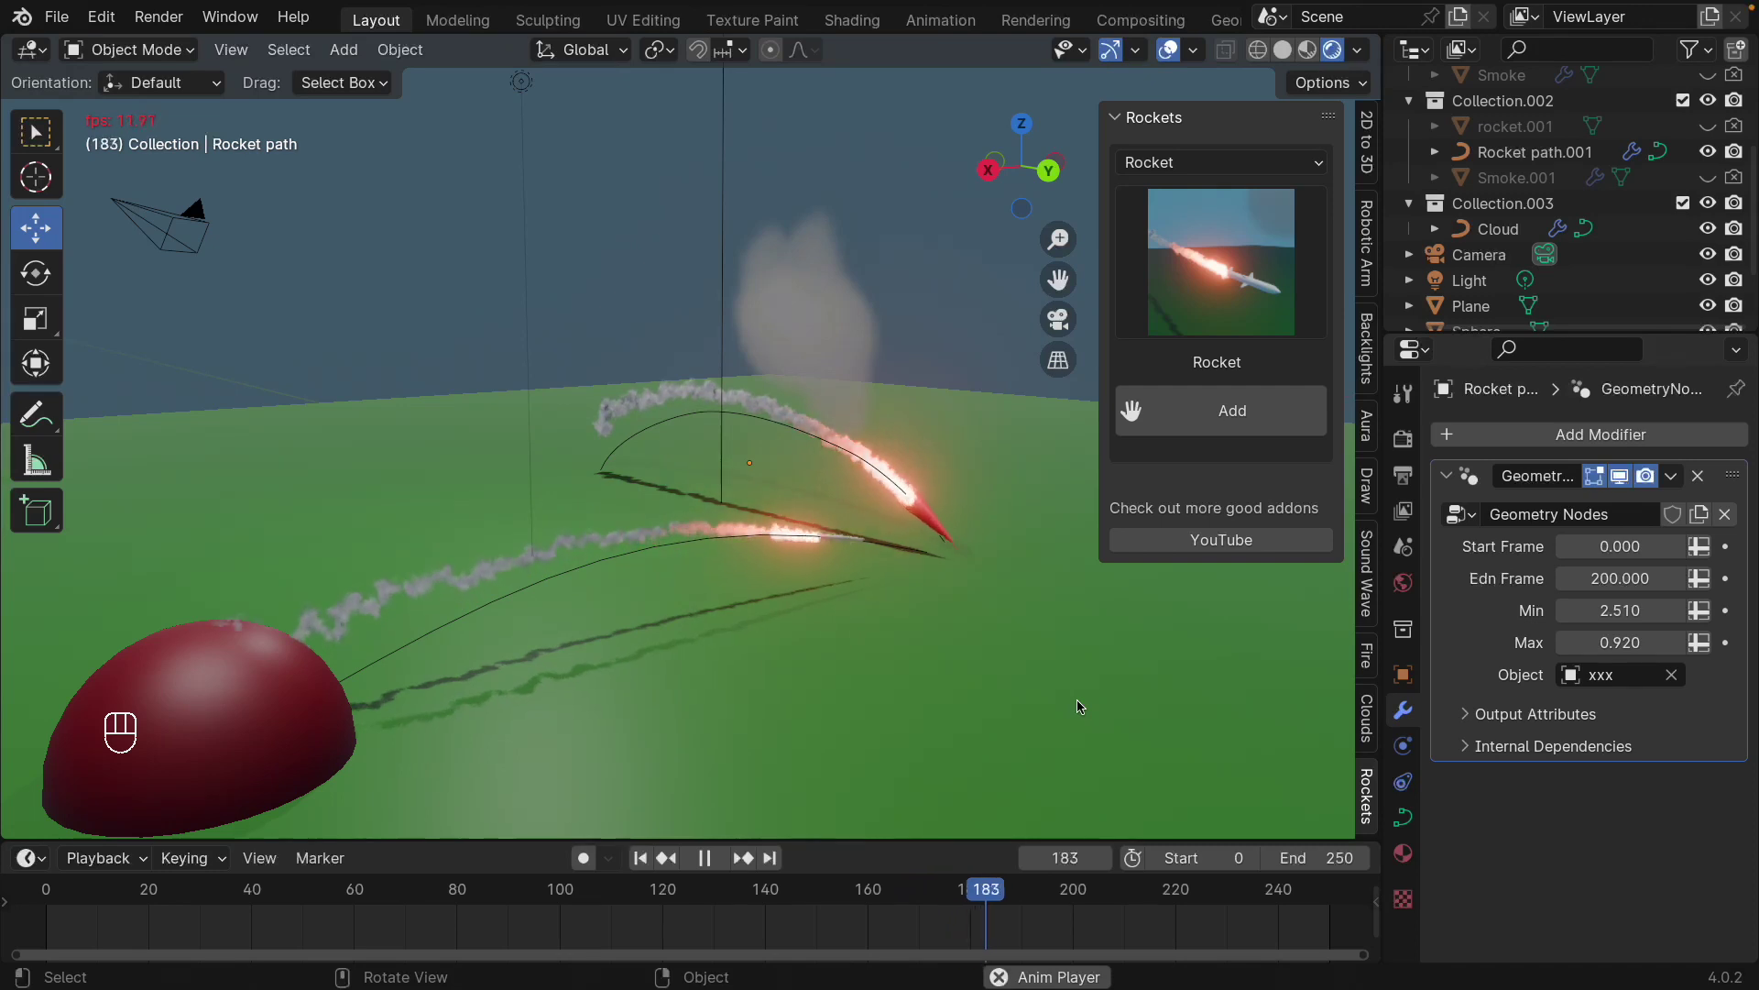
pyautogui.press('space')
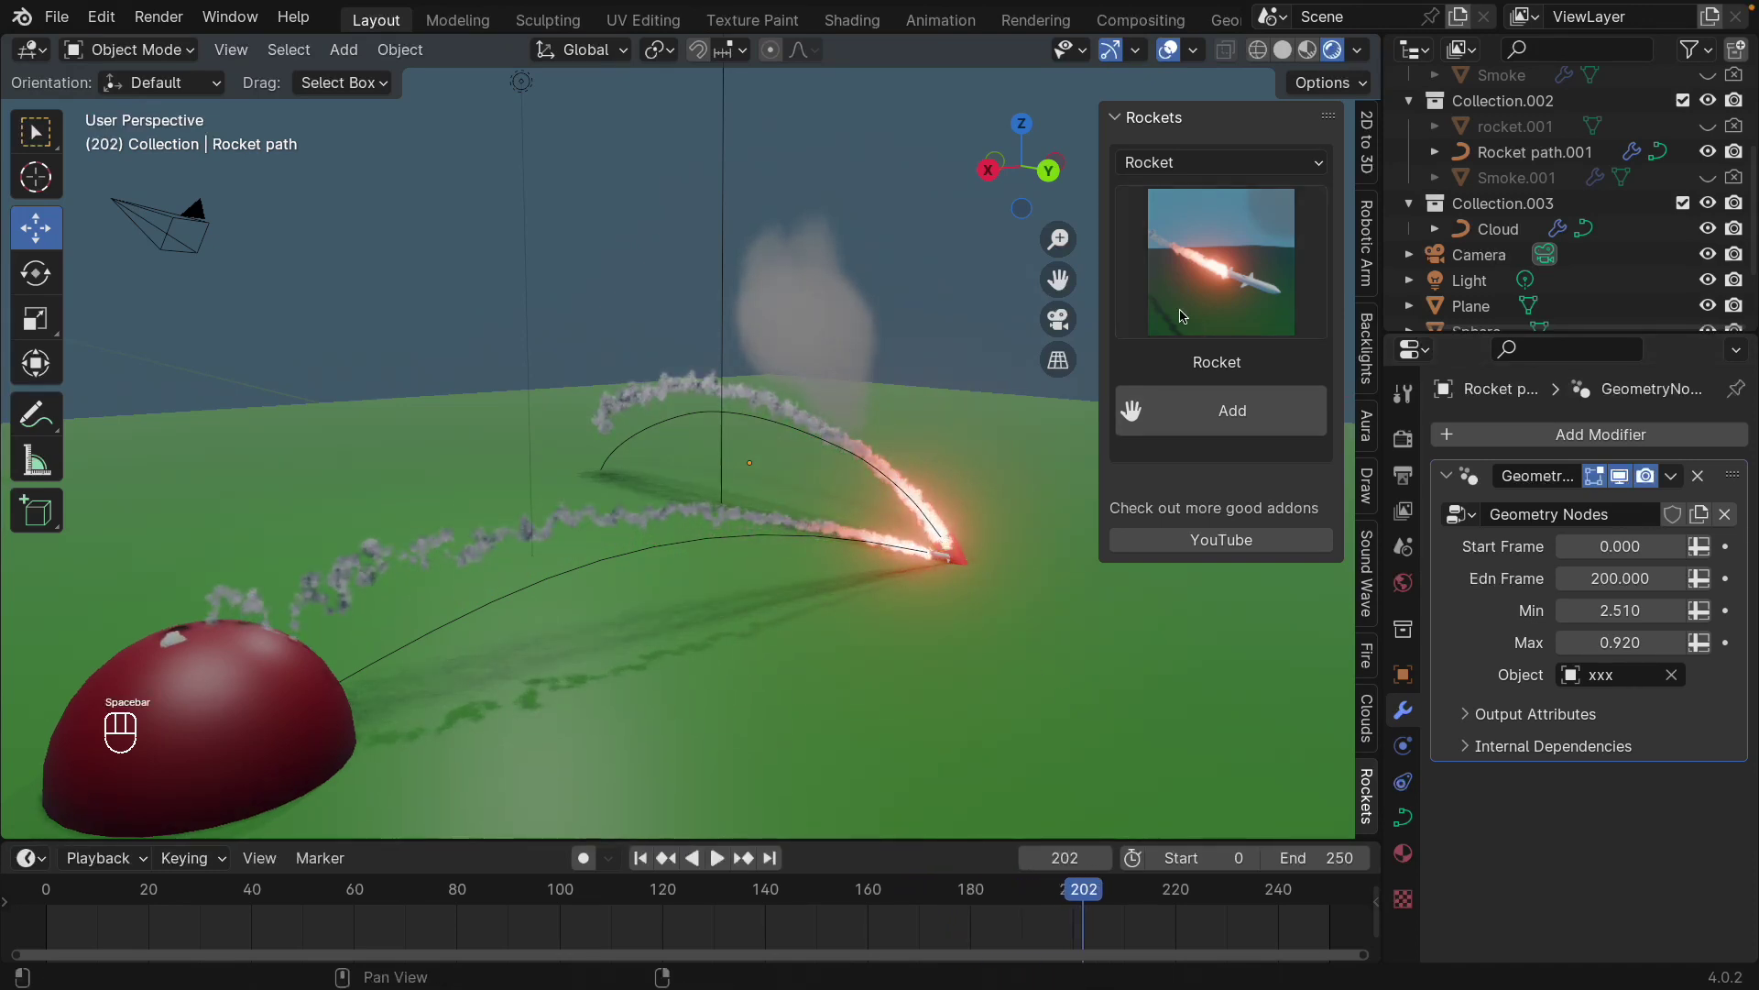